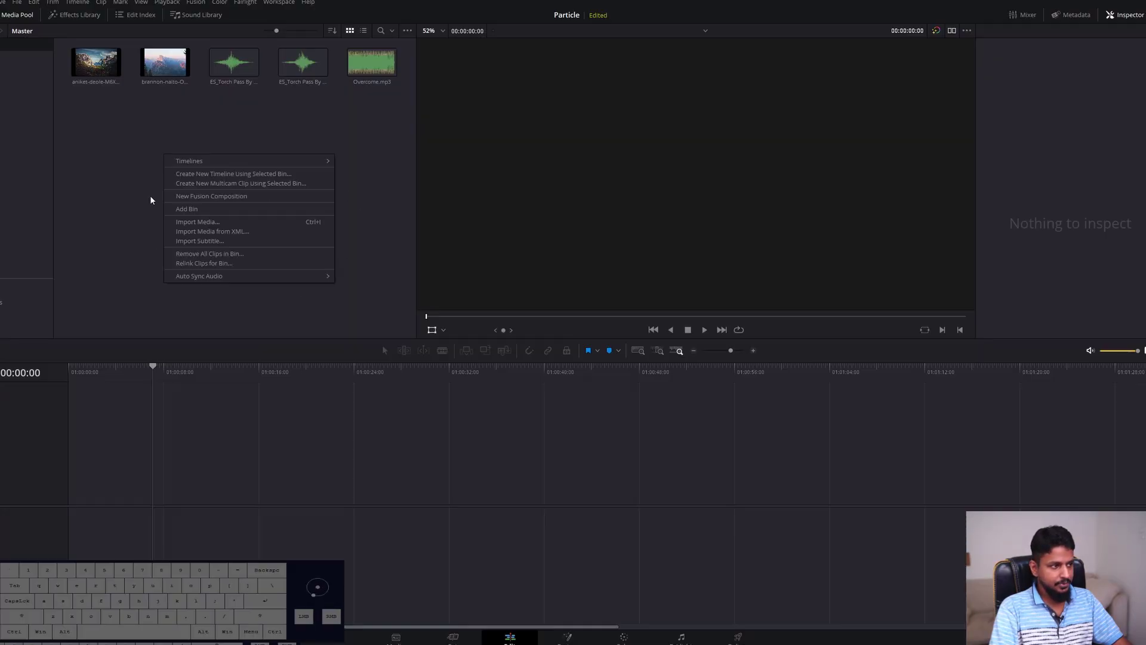
Create a new 10-second Fusion Composition clip and drag it onto a fresh timeline
{"action": "left_click", "coordinate": [223, 197]}
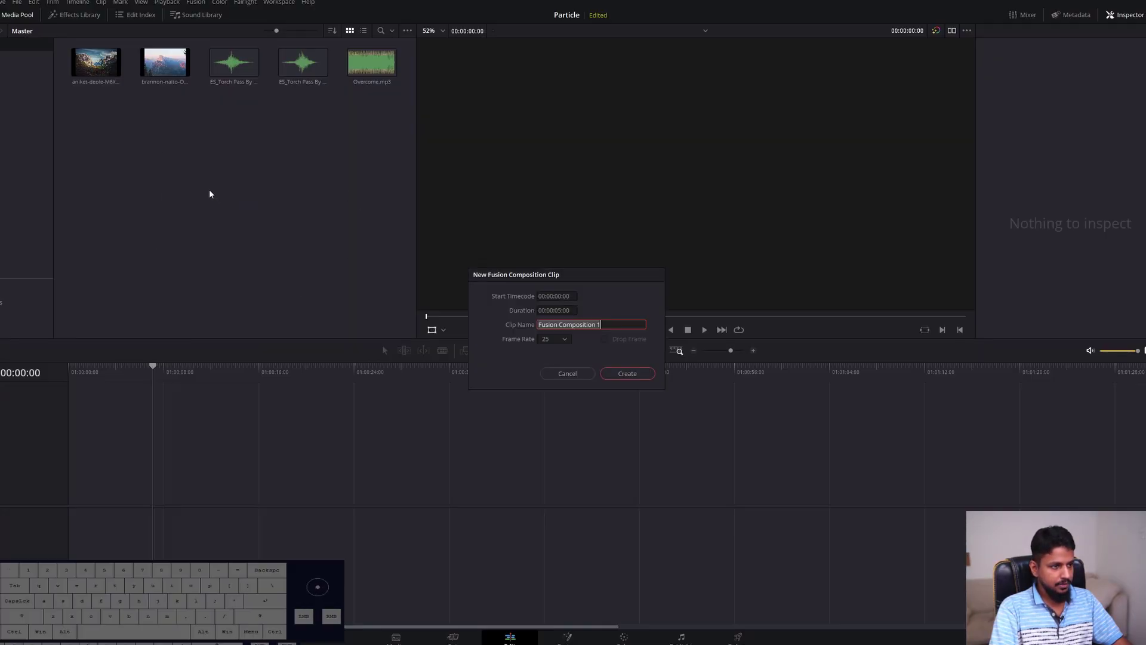
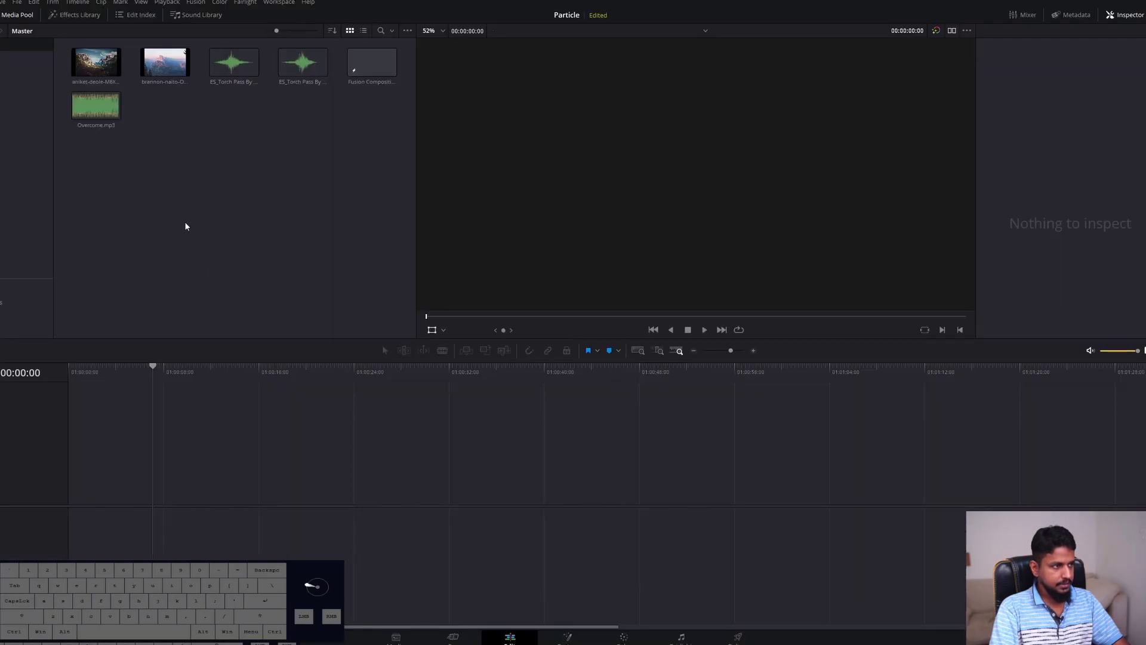
{"action": "left_click_drag", "start_coordinate": [374, 68], "coordinate": [124, 489]}
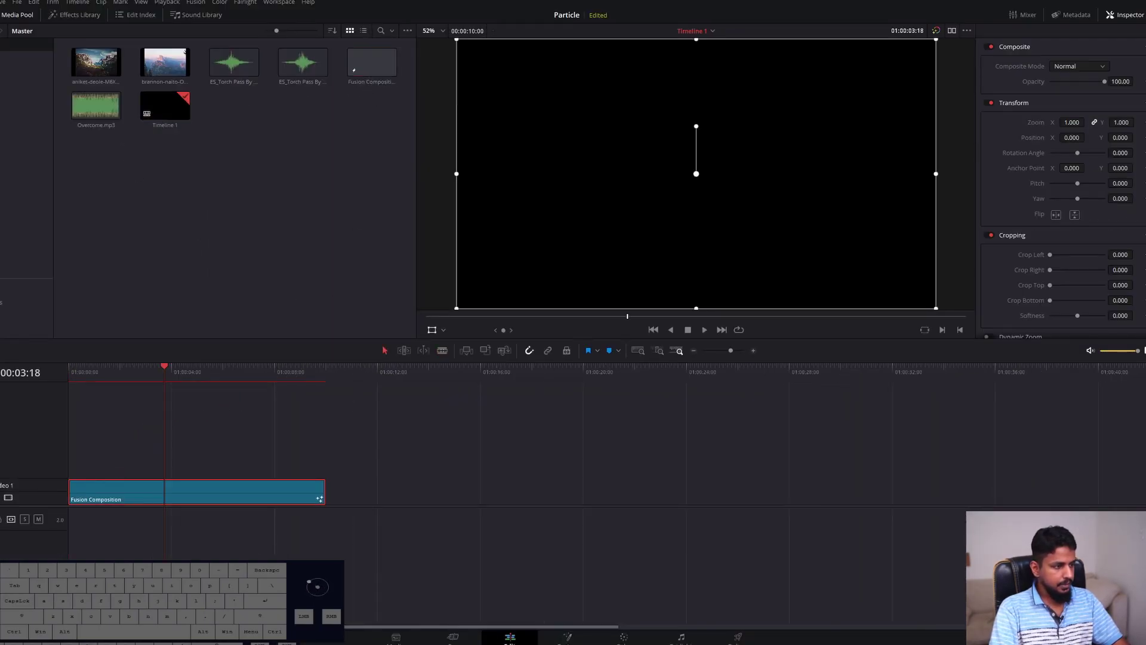
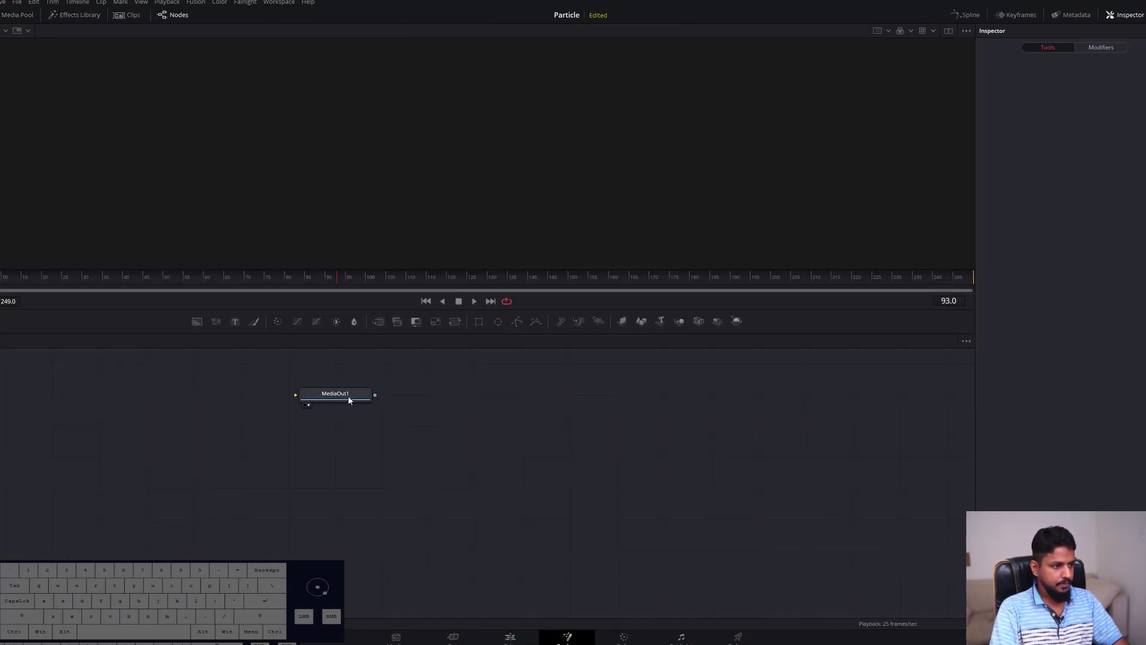
Move MediaOut1 aside and add a pEmitter node from the Shift+Space tool search
{"action": "left_click_drag", "start_coordinate": [343, 396], "coordinate": [892, 483]}
{"action": "left_click", "coordinate": [233, 484]}
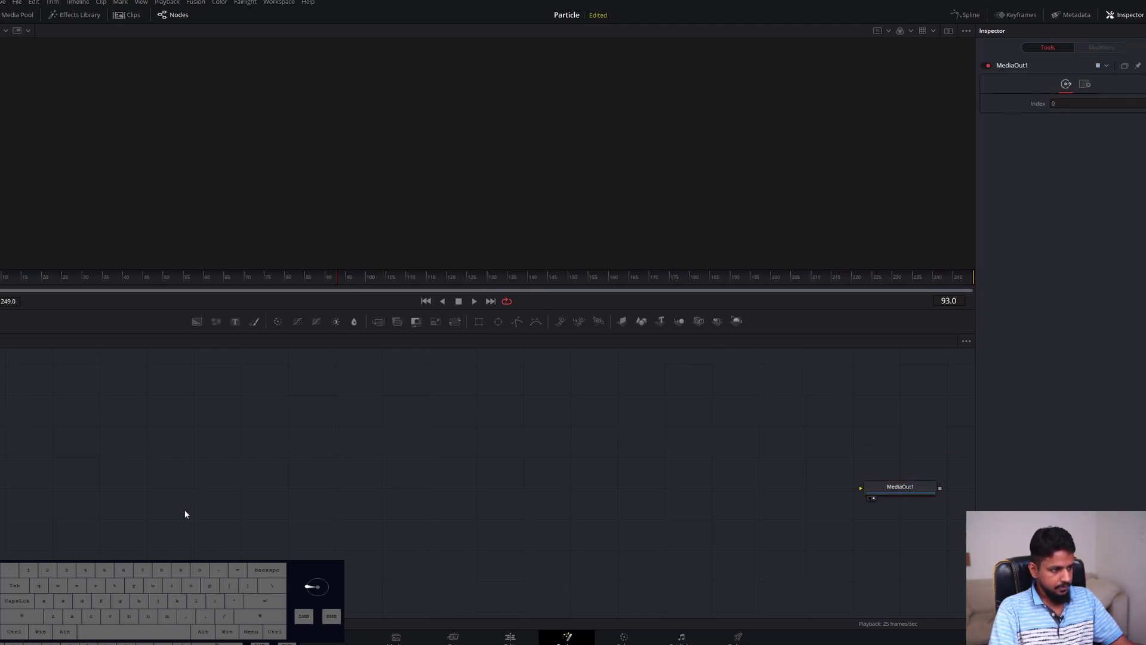
{"action": "left_click", "coordinate": [209, 474]}
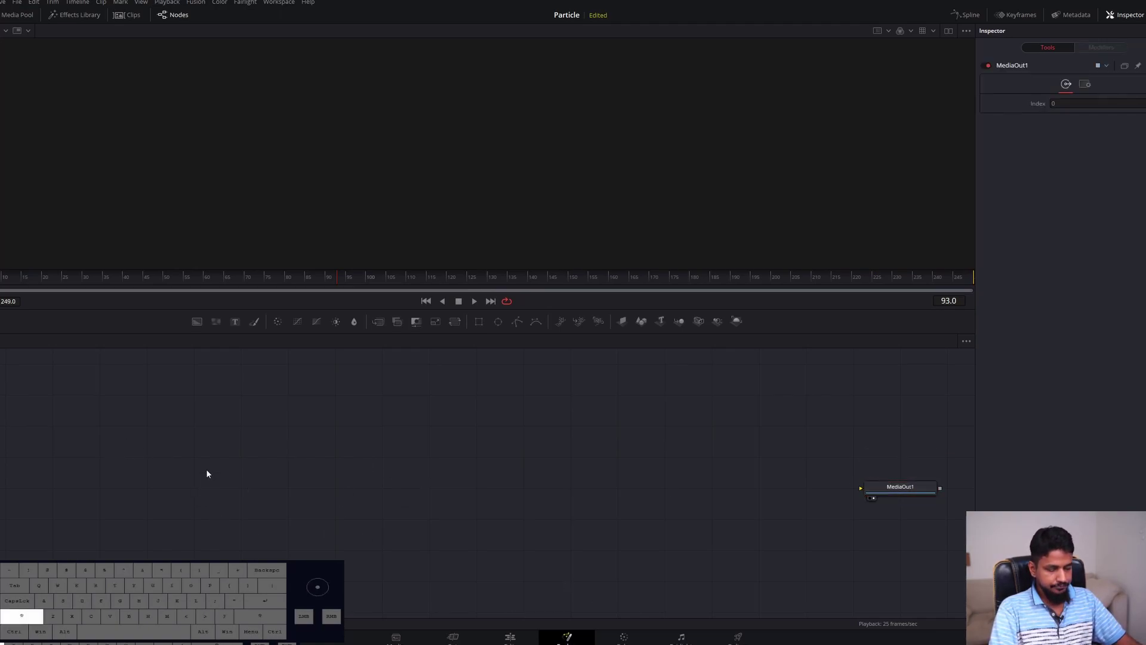
{"action": "key", "text": "shift+space"}
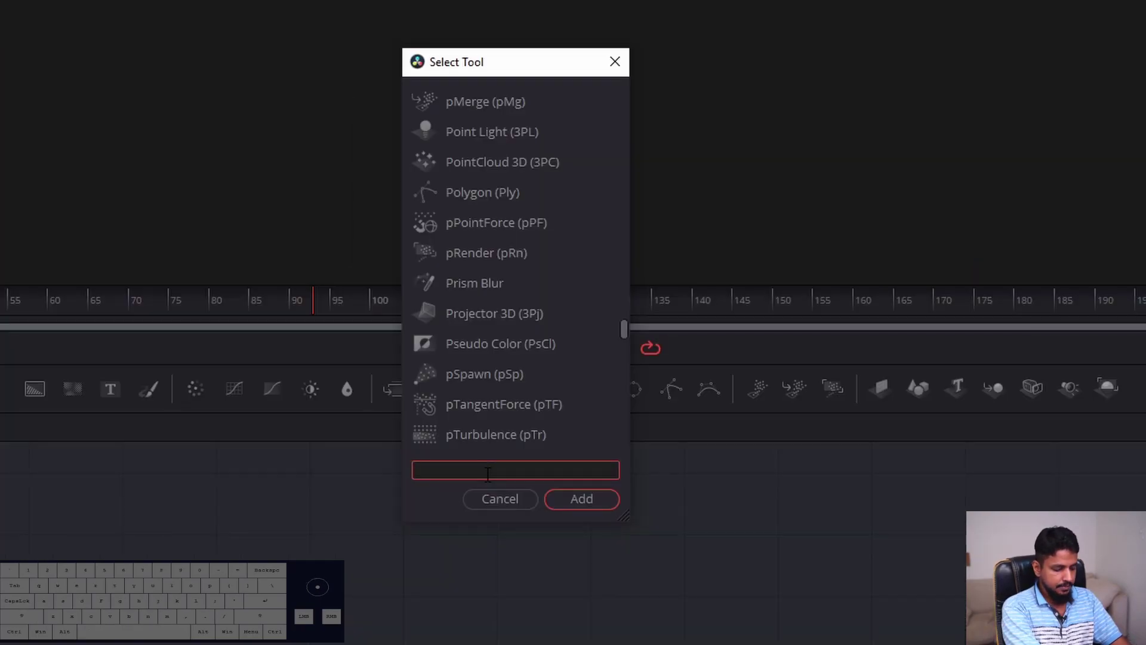
{"action": "key", "text": "p"}
{"action": "key", "text": "e"}
{"action": "key", "text": "m"}
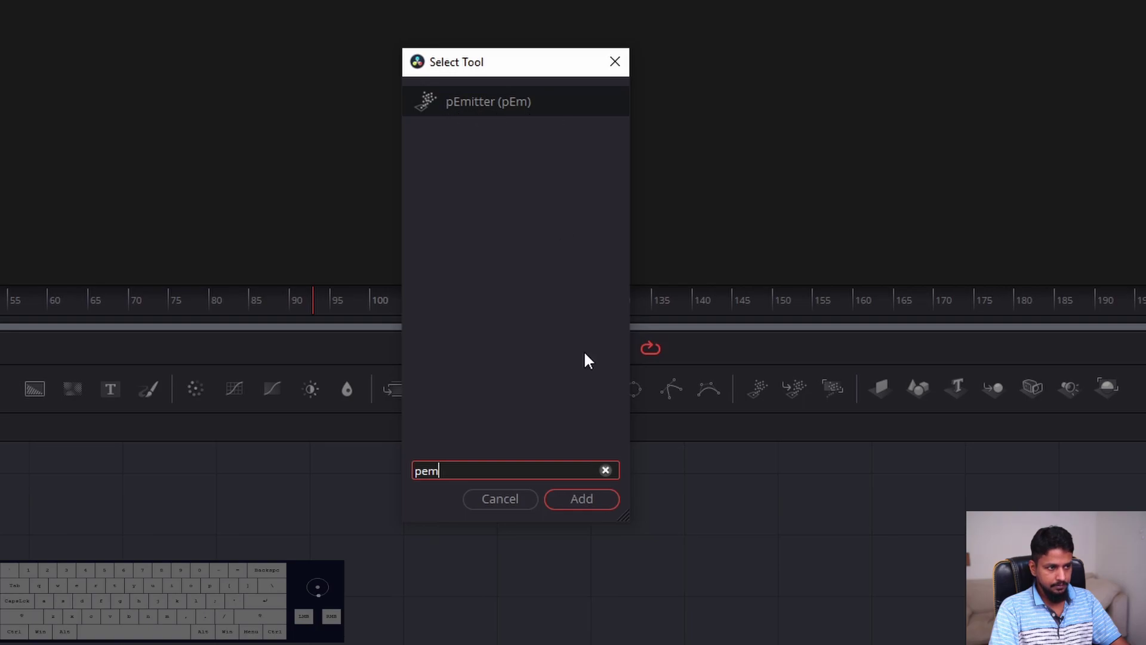
{"action": "left_click", "coordinate": [477, 382]}
{"action": "left_click", "coordinate": [204, 456]}
Place pEmitter1 at the left of the graph and search for a pRender node to follow it
{"action": "left_click_drag", "start_coordinate": [97, 460], "coordinate": [905, 491]}
{"action": "left_click_drag", "start_coordinate": [60, 454], "coordinate": [53, 494]}
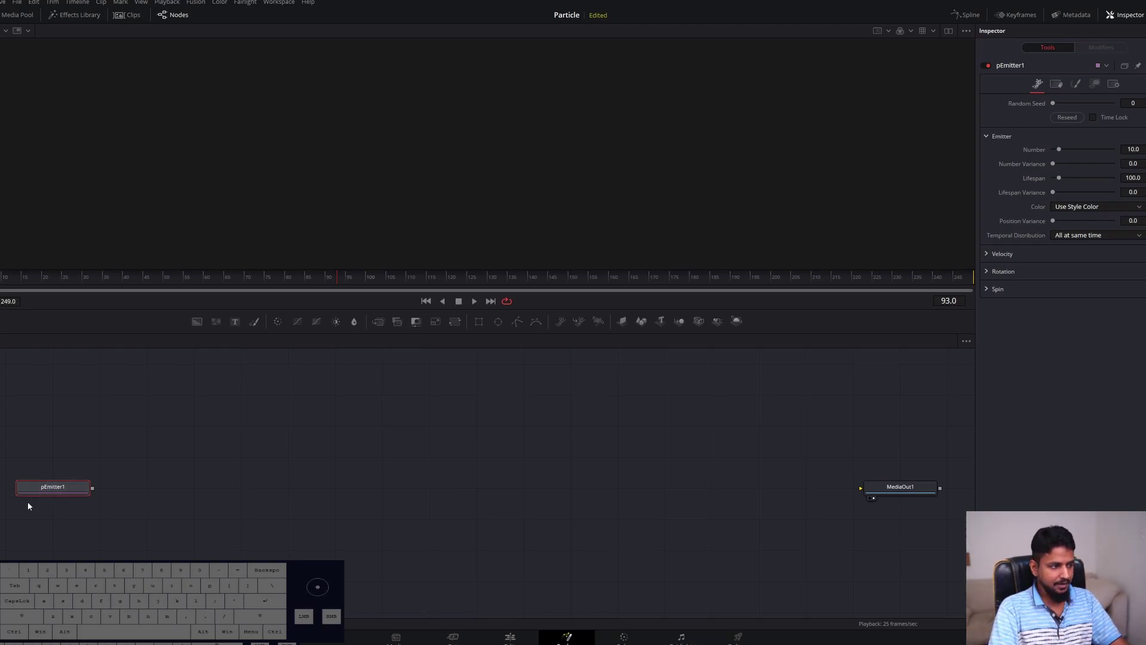
{"action": "left_click", "coordinate": [59, 519]}
{"action": "key", "text": "shift+space"}
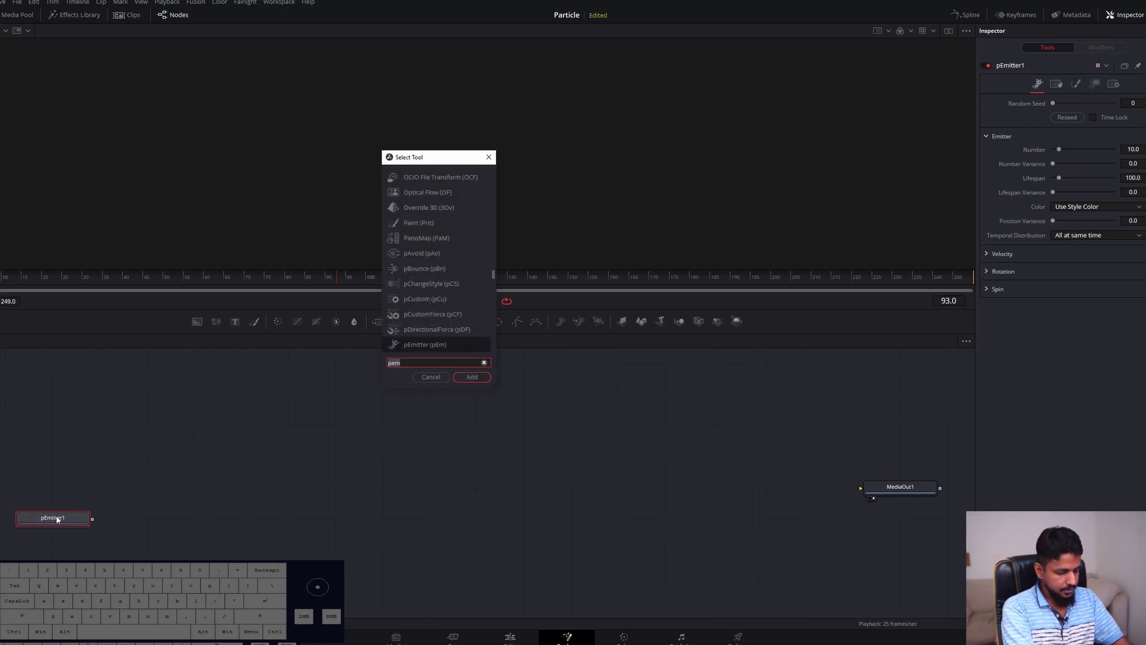
{"action": "key", "text": "p"}
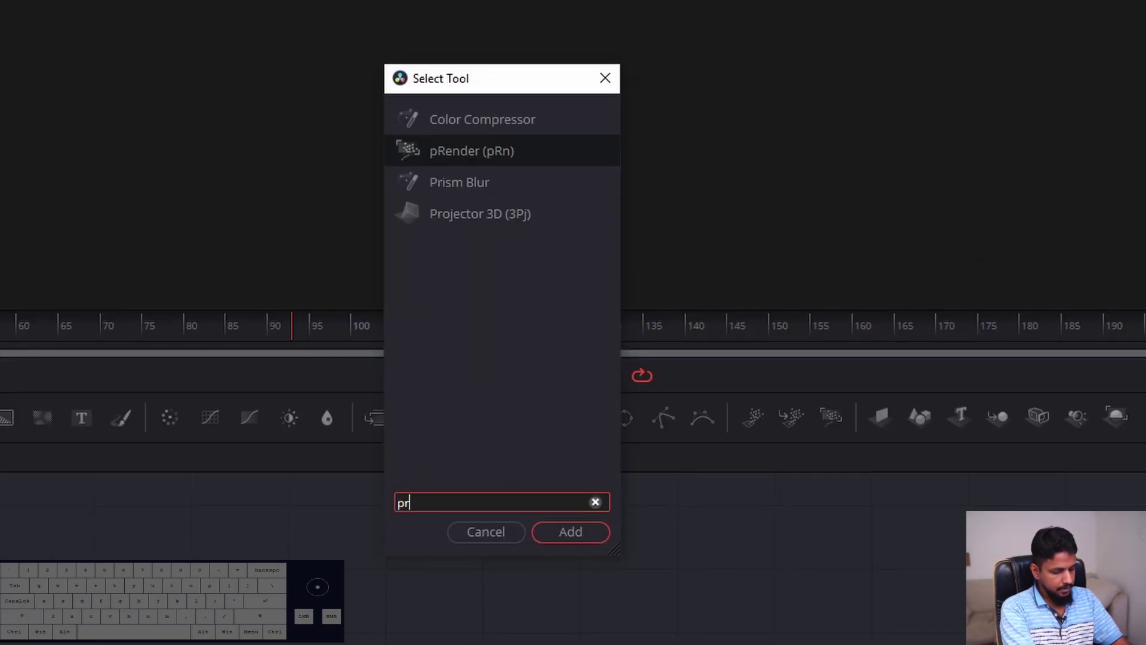
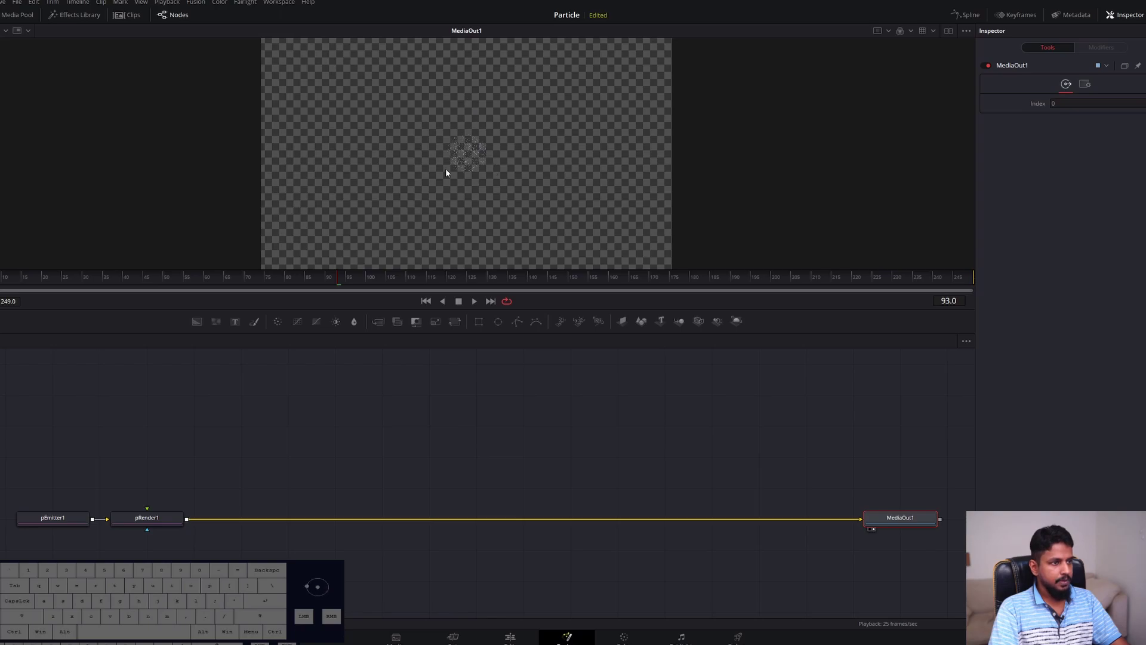
Connect pRender1 to MediaOut1 and play back the particle cloud in an enlarged viewer
{"action": "left_click_drag", "start_coordinate": [277, 283], "coordinate": [544, 283]}
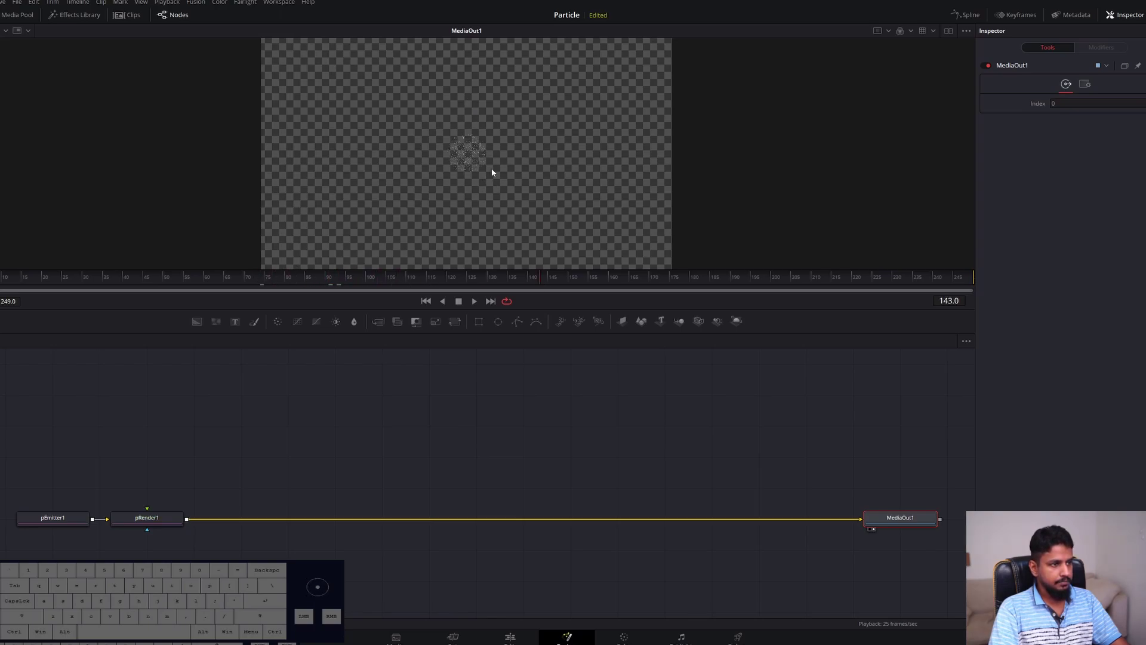
{"action": "left_click", "coordinate": [219, 278]}
{"action": "key", "text": "space"}
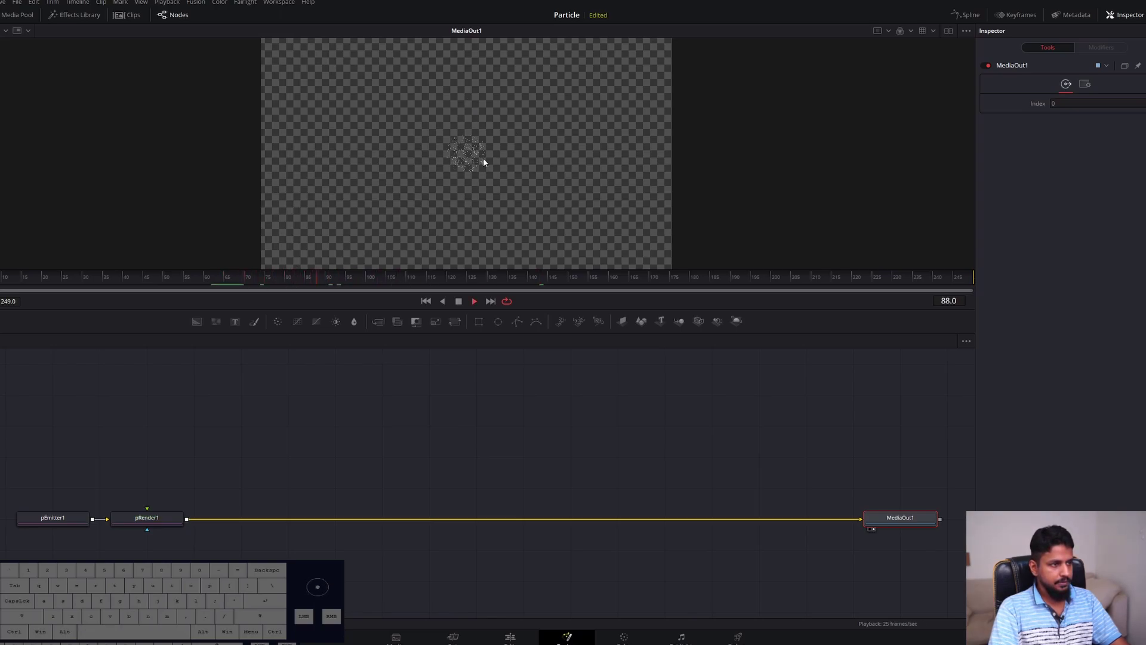
{"action": "key", "text": "space"}
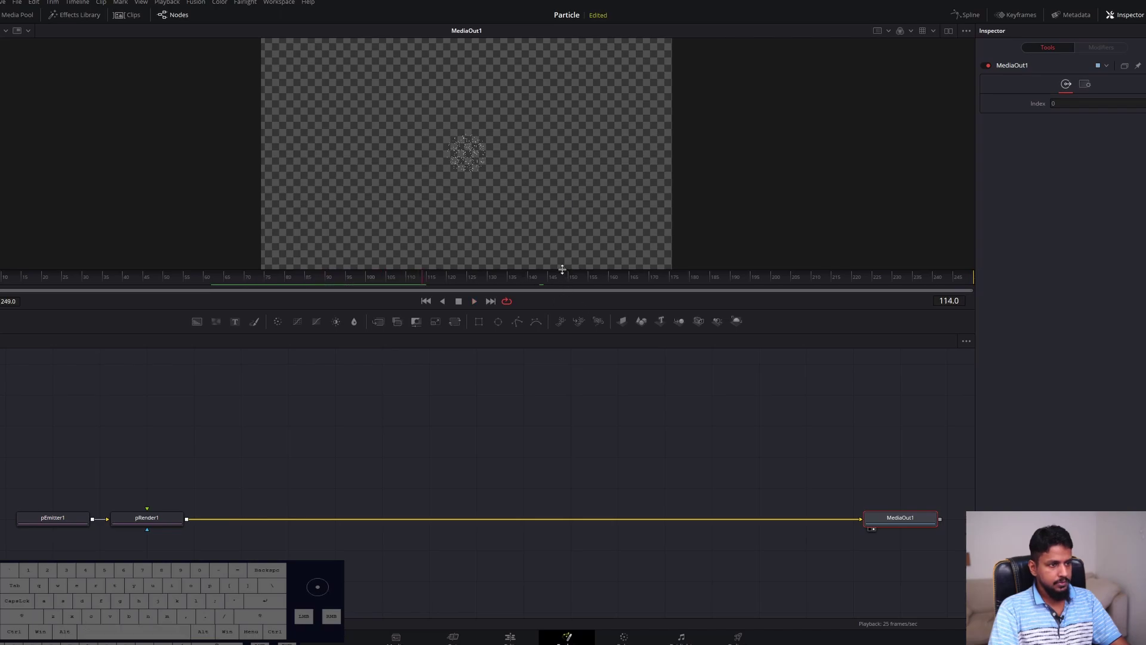
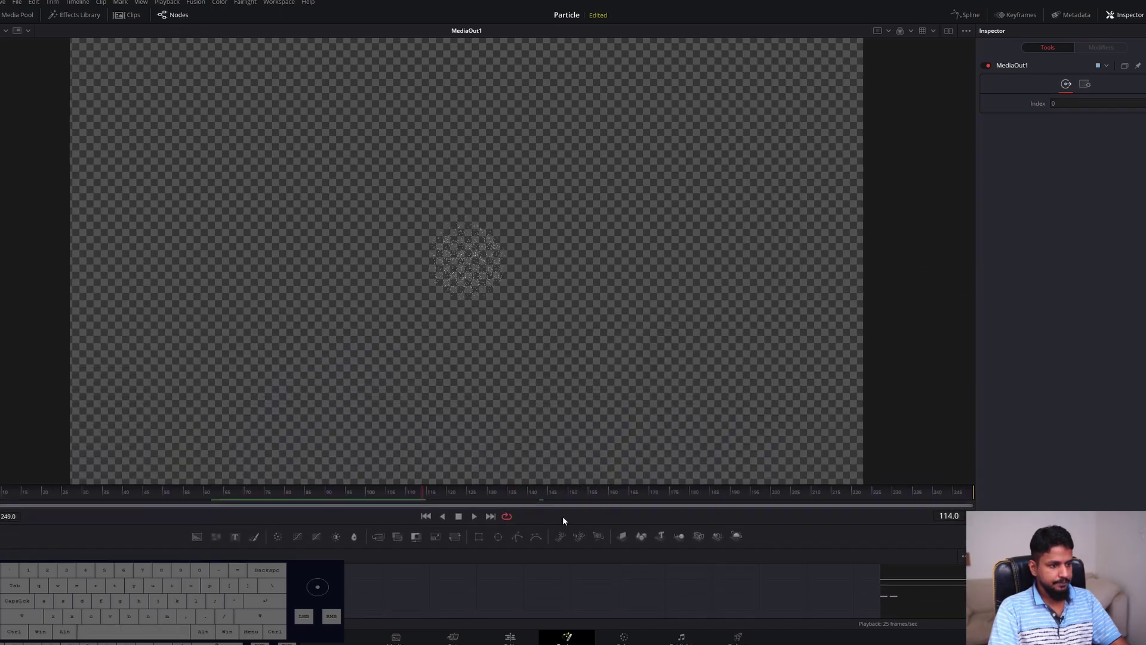
{"action": "left_click", "coordinate": [299, 457]}
{"action": "left_click", "coordinate": [295, 451]}
{"action": "key", "text": "space"}
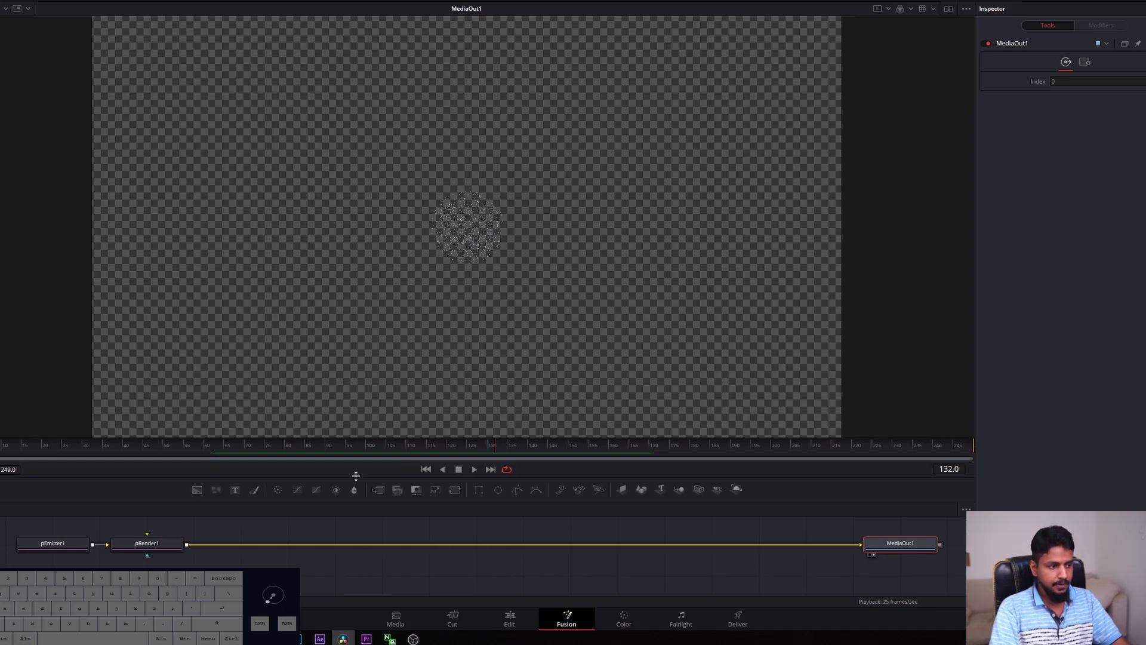
{"action": "left_click", "coordinate": [304, 567]}
{"action": "left_click", "coordinate": [490, 572]}
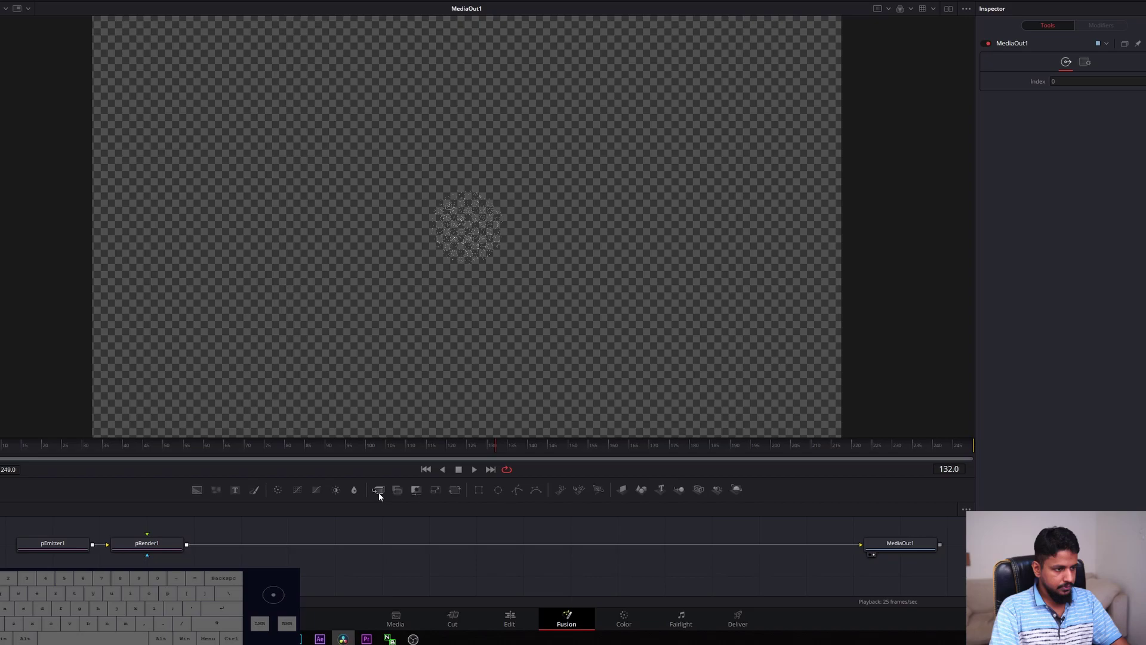
Add Merge1 and a black Background1 node, placing Background1 left of Merge1
{"action": "left_click", "coordinate": [382, 495]}
{"action": "left_click_drag", "start_coordinate": [480, 566], "coordinate": [591, 566]}
{"action": "left_click", "coordinate": [301, 562]}
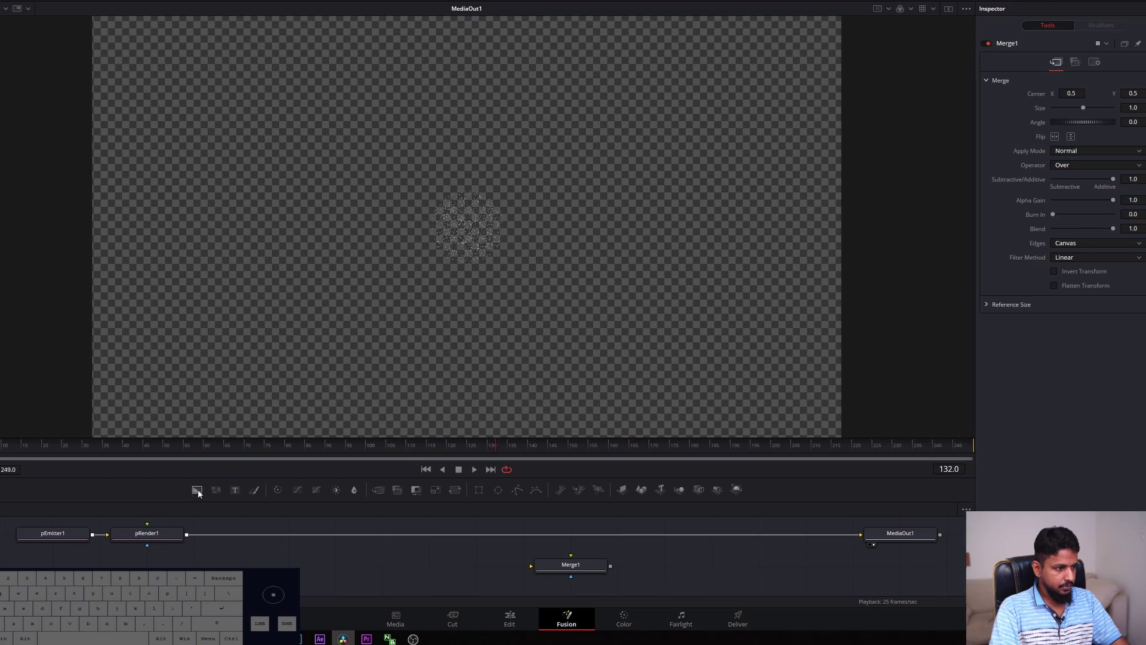
{"action": "left_click", "coordinate": [202, 492]}
{"action": "left_click_drag", "start_coordinate": [305, 568], "coordinate": [469, 572]}
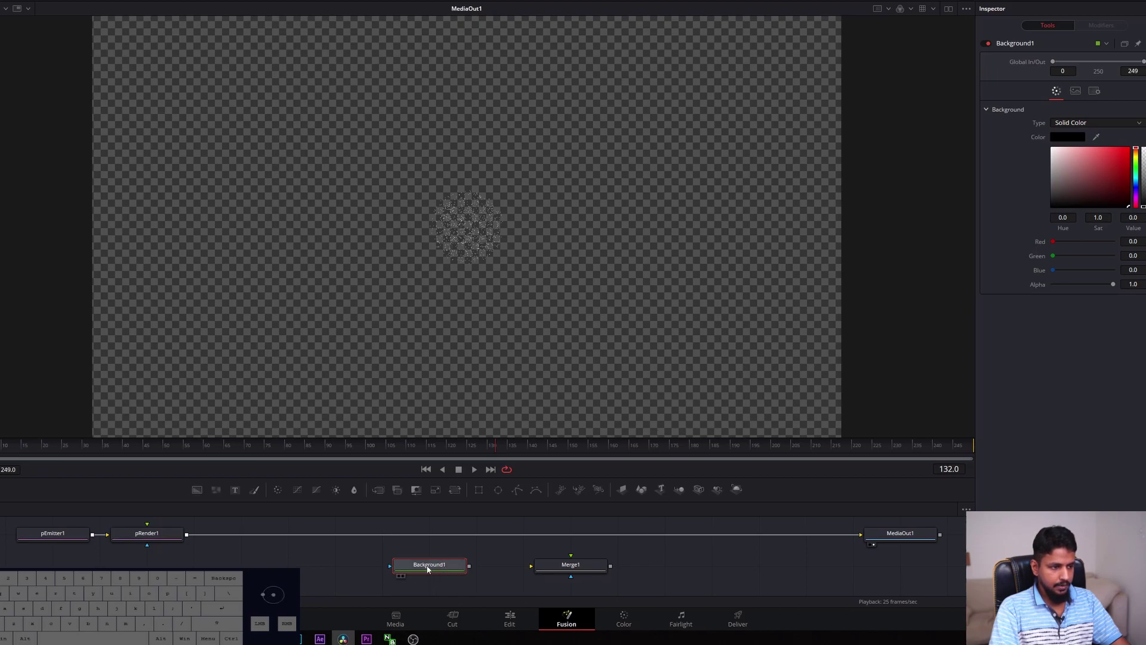
{"action": "left_click", "coordinate": [447, 573]}
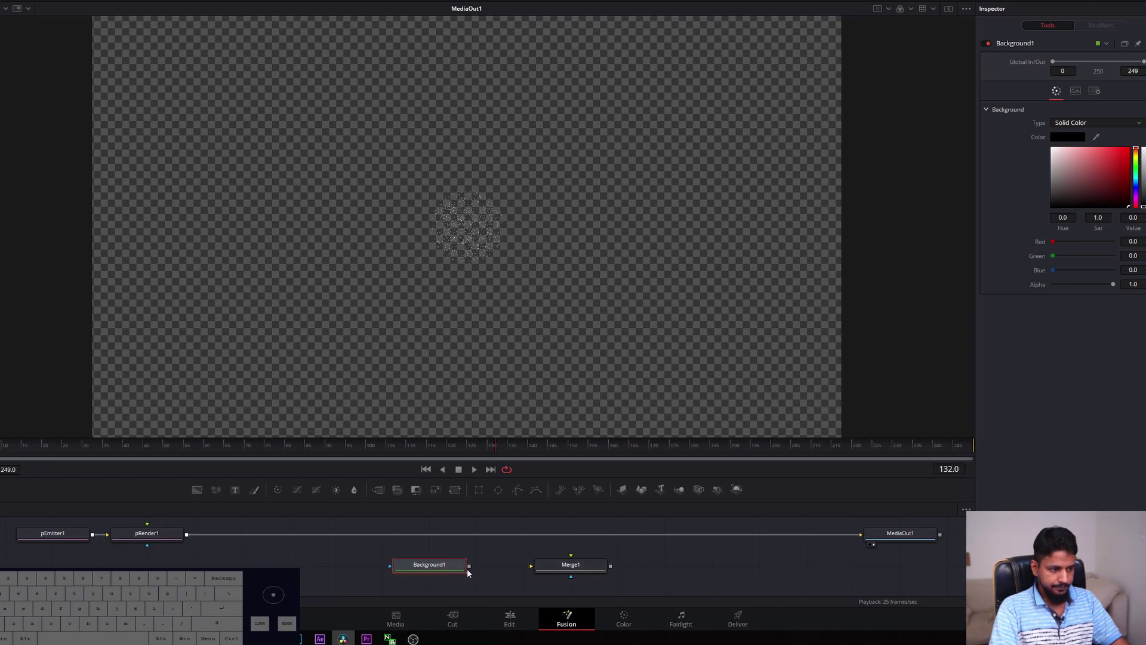
Wire Background1 to Merge1's background, pRender1 to its foreground, and Merge1 to MediaOut1
{"action": "left_click_drag", "start_coordinate": [473, 568], "coordinate": [535, 568]}
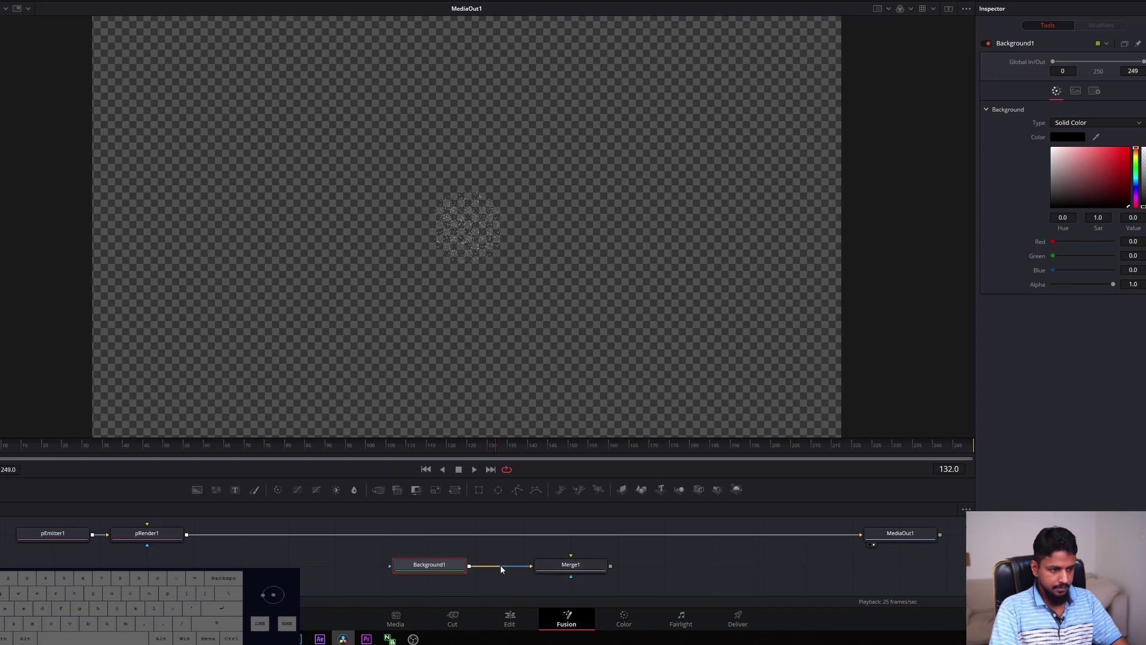
{"action": "double_click", "coordinate": [597, 541]}
{"action": "left_click_drag", "start_coordinate": [190, 537], "coordinate": [575, 557]}
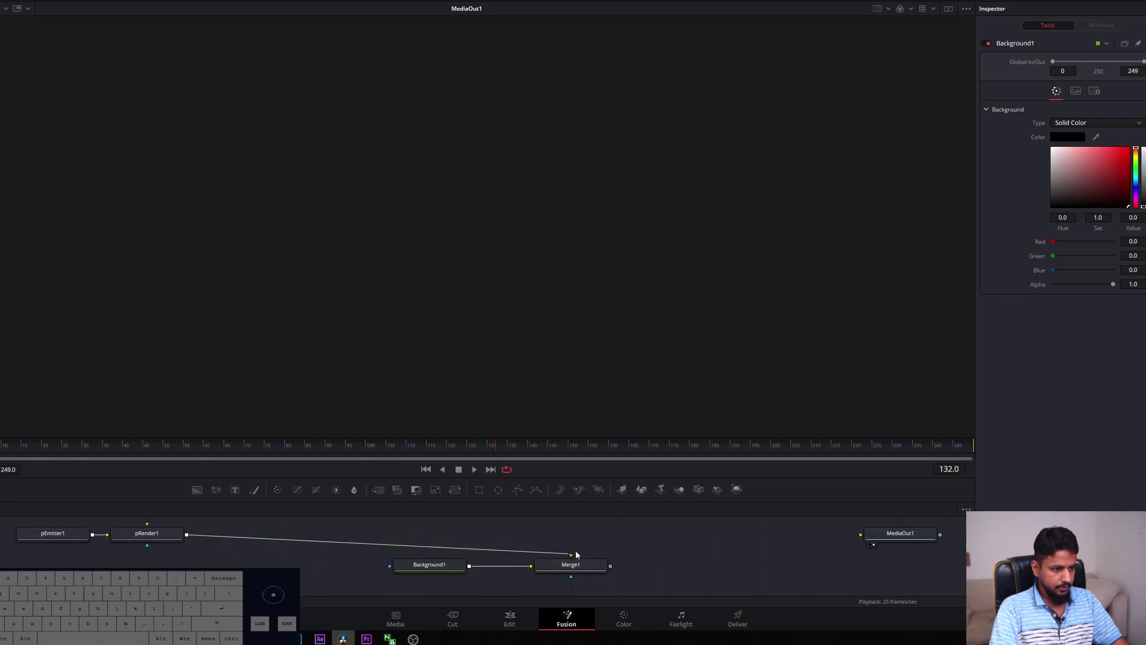
{"action": "left_click_drag", "start_coordinate": [614, 568], "coordinate": [868, 542]}
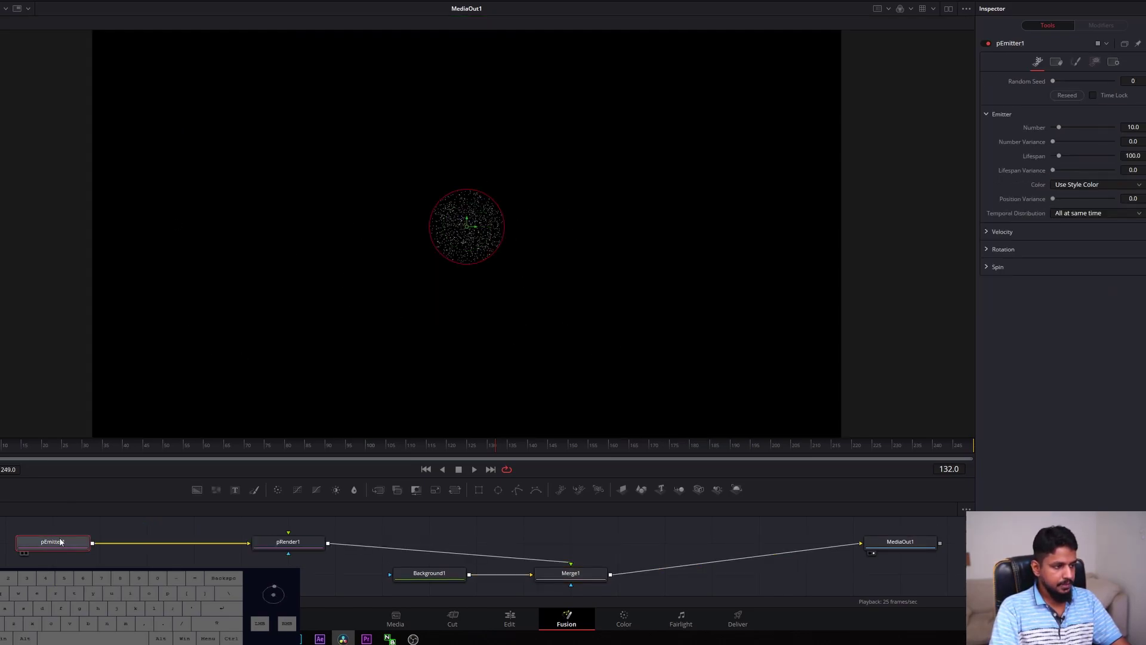
{"action": "left_click", "coordinate": [58, 550]}
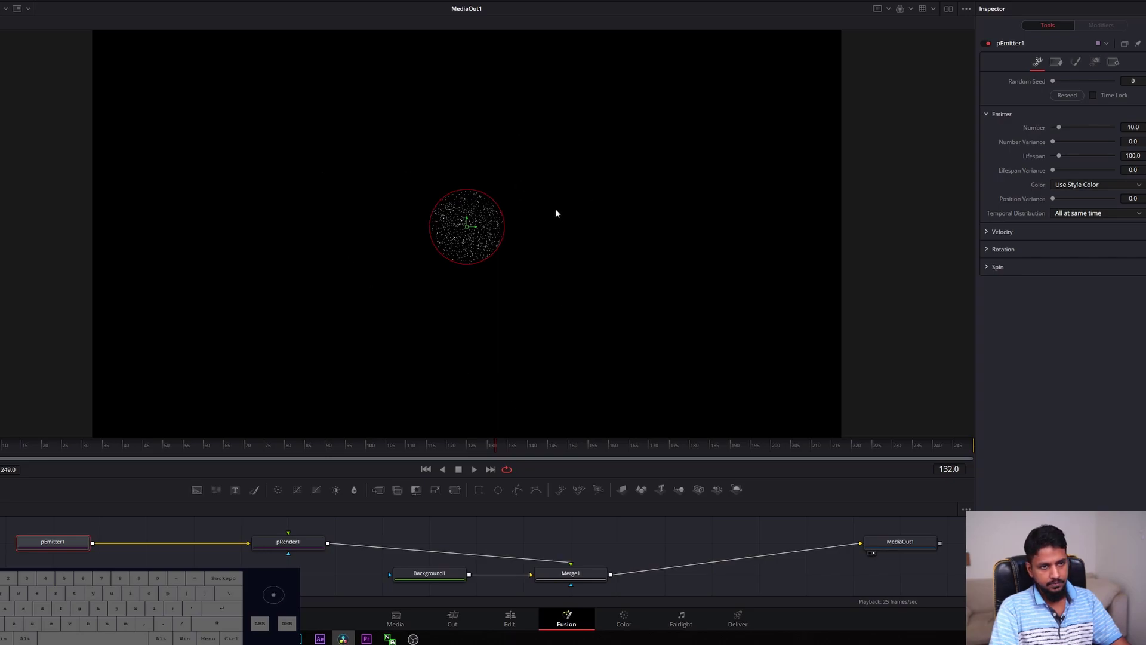
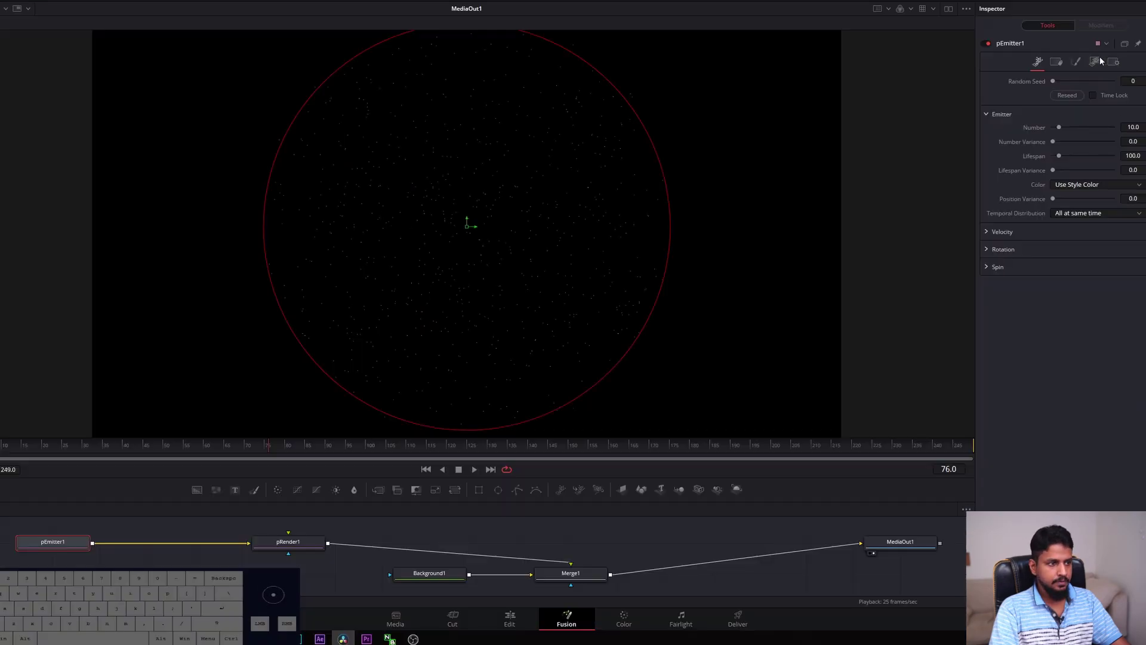
Set pEmitter1's particle Style to Blob
{"action": "left_click", "coordinate": [1098, 61]}
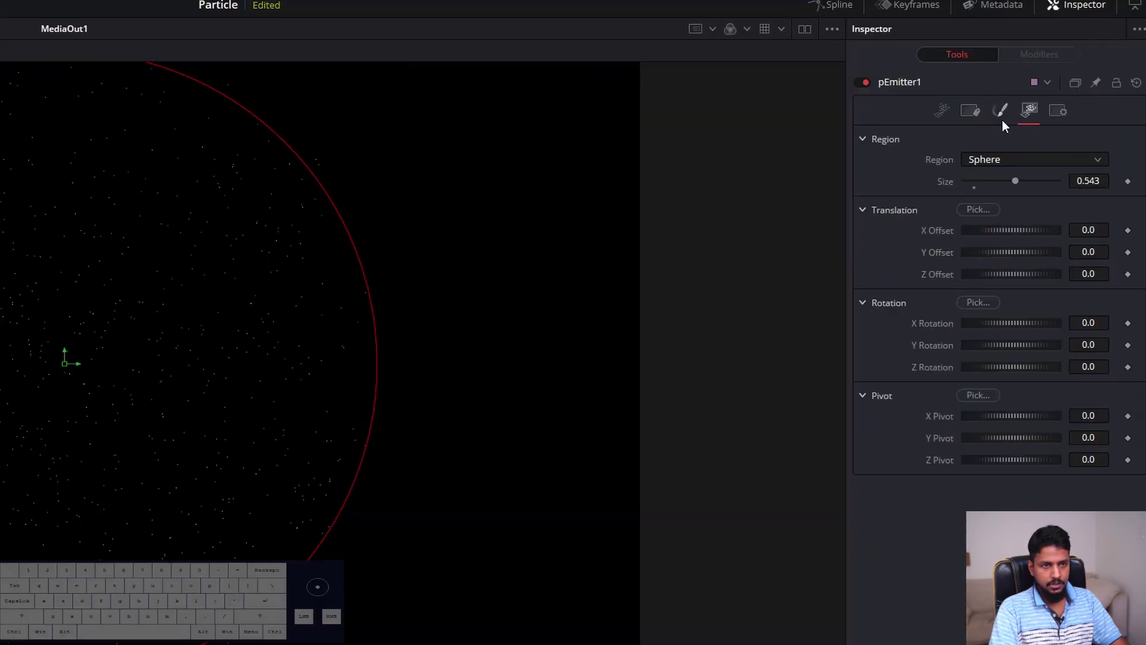
{"action": "left_click", "coordinate": [1005, 113]}
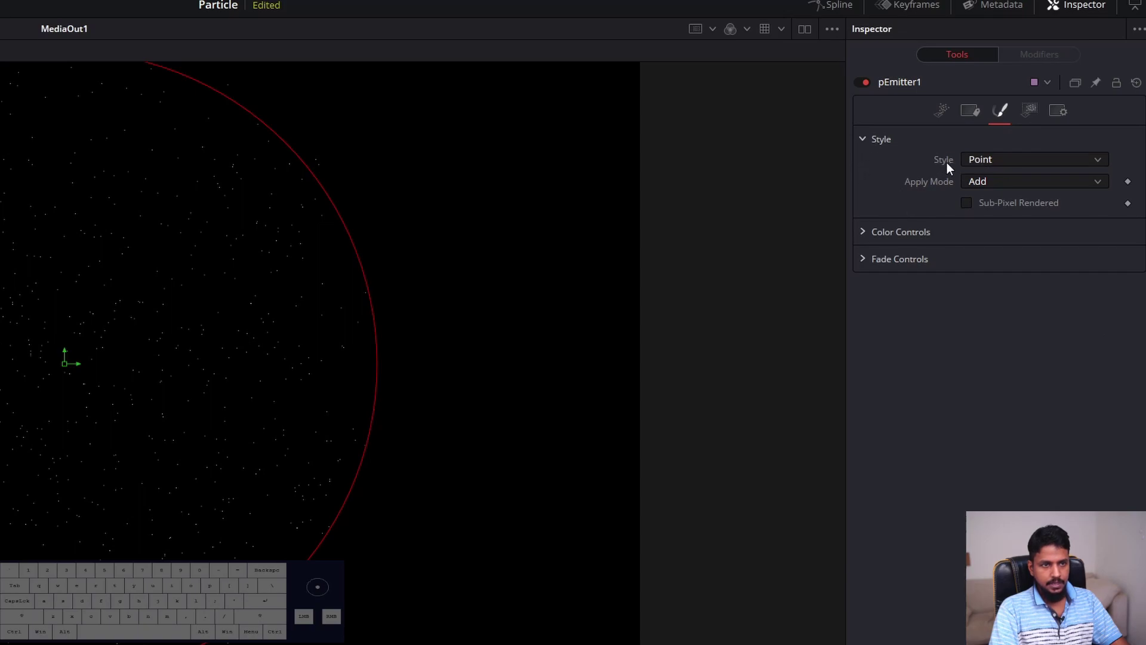
{"action": "left_click", "coordinate": [1001, 165]}
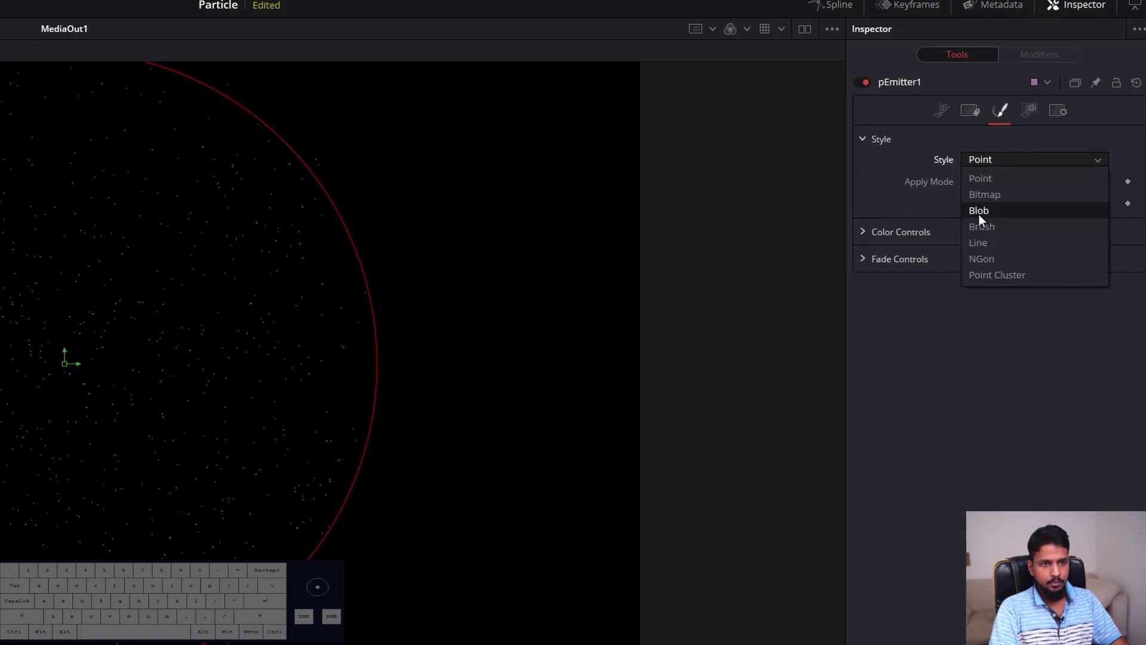
{"action": "left_click", "coordinate": [982, 220]}
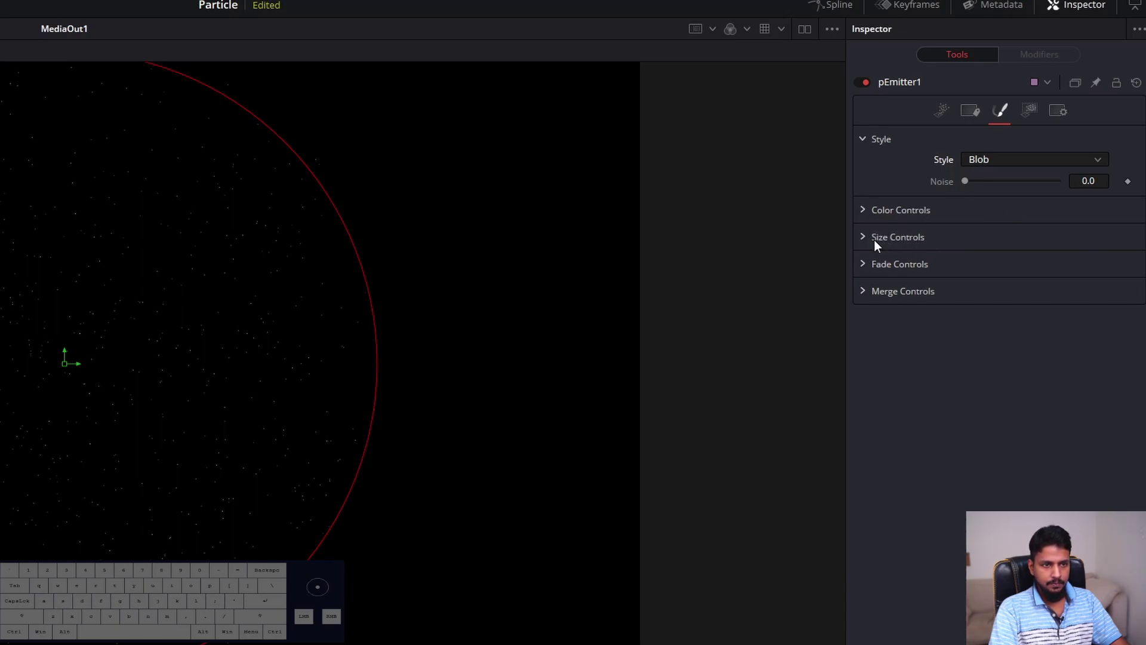
Under Size Controls set Size to about 0.4134 and Size Variance to 0.5, then preview
{"action": "left_click", "coordinate": [909, 243]}
{"action": "left_click", "coordinate": [872, 243]}
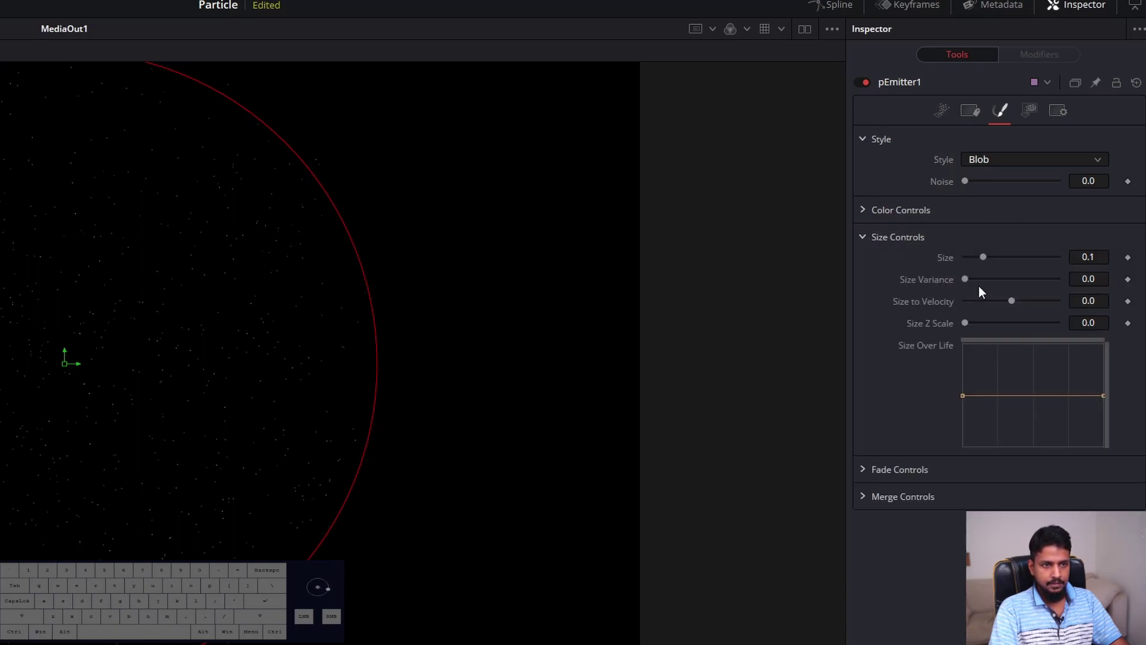
{"action": "left_click_drag", "start_coordinate": [997, 263], "coordinate": [964, 285]}
{"action": "left_click", "coordinate": [967, 283]}
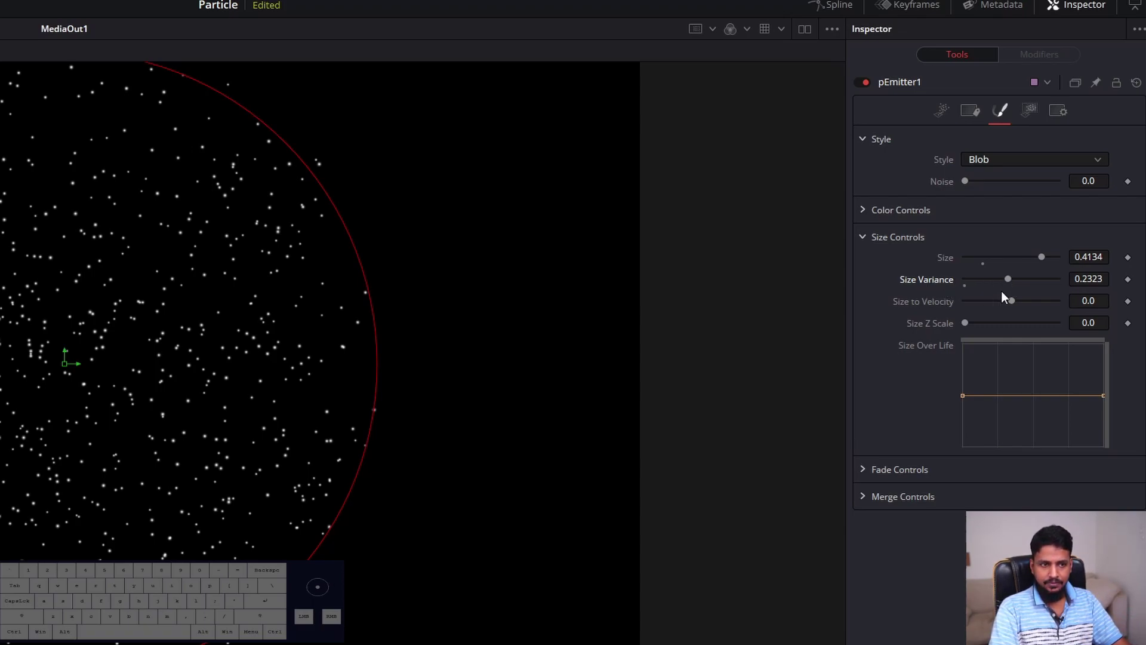
{"action": "left_click_drag", "start_coordinate": [1012, 283], "coordinate": [1068, 286]}
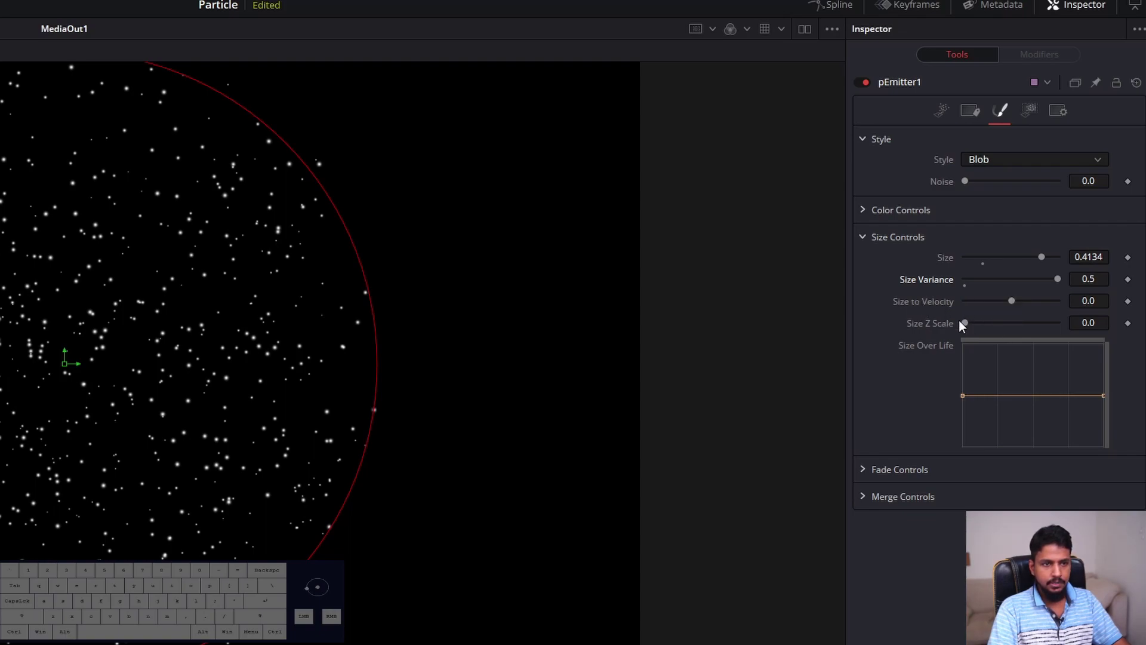
{"action": "left_click", "coordinate": [1037, 66]}
{"action": "key", "text": "space"}
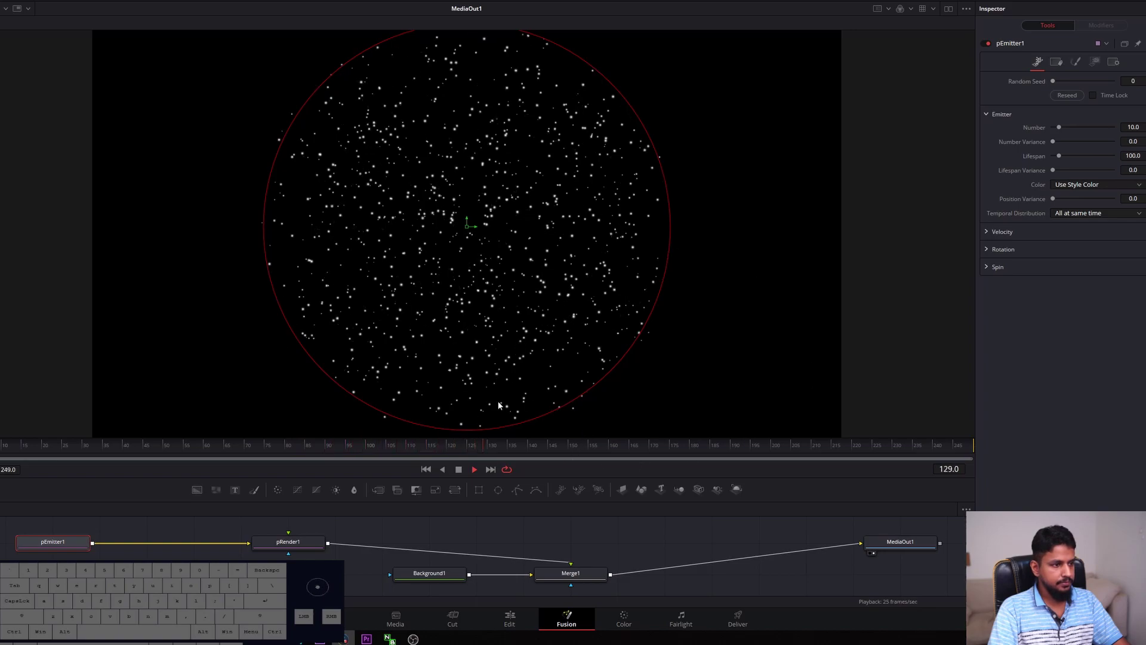
Set pEmitter1 Lifespan to 126 and Lifespan Variance to about 26.8
{"action": "key", "text": "space"}
{"action": "left_click", "coordinate": [170, 445]}
{"action": "key", "text": "space"}
{"action": "key", "text": "space"}
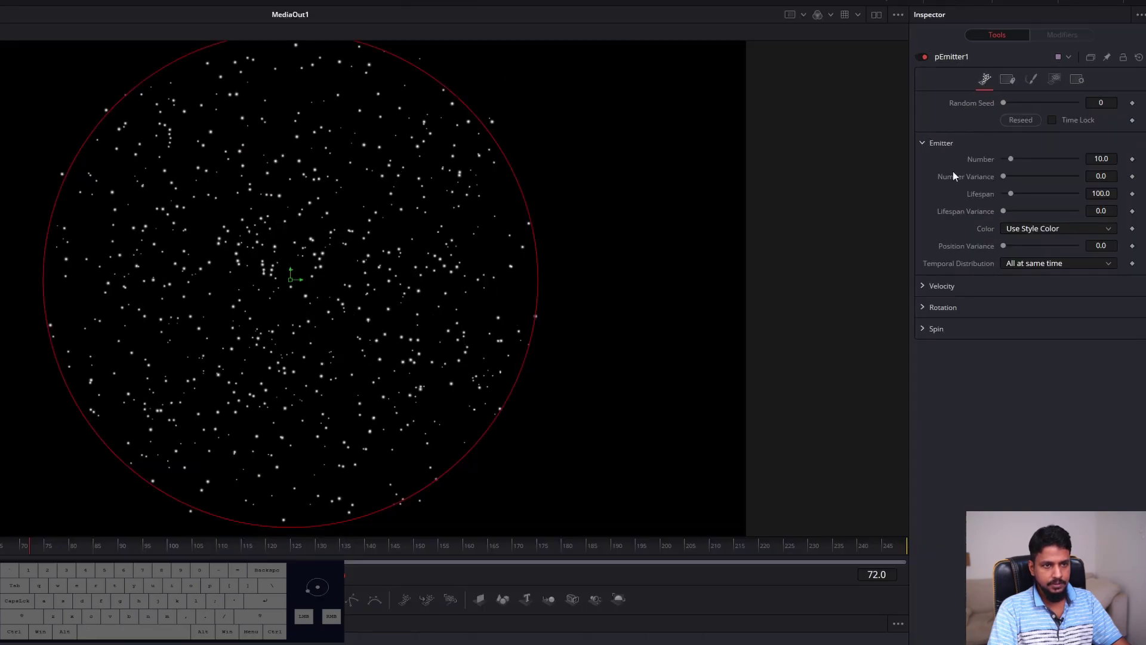
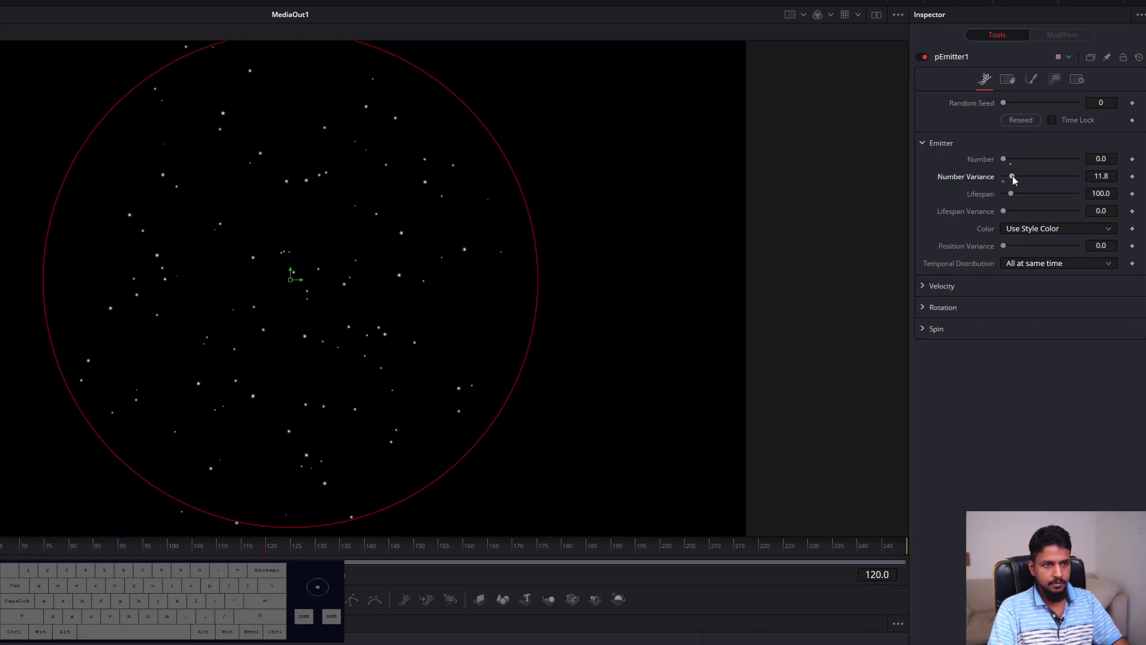
{"action": "key", "text": "space"}
{"action": "left_click_drag", "start_coordinate": [1017, 197], "coordinate": [1014, 197]}
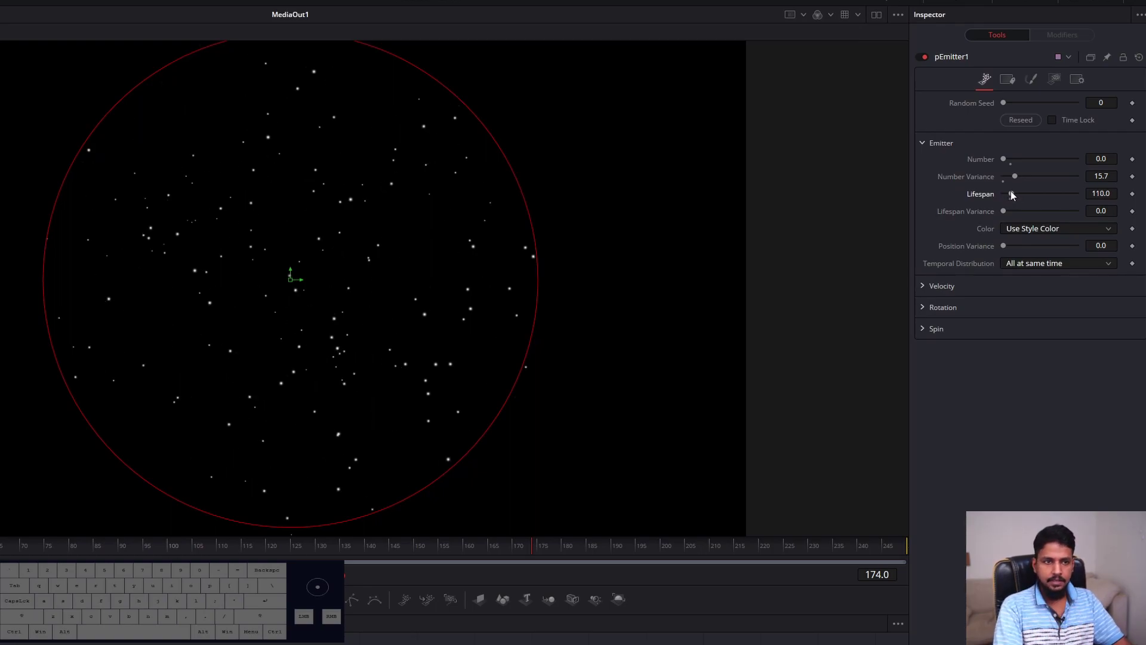
{"action": "left_click", "coordinate": [1016, 196]}
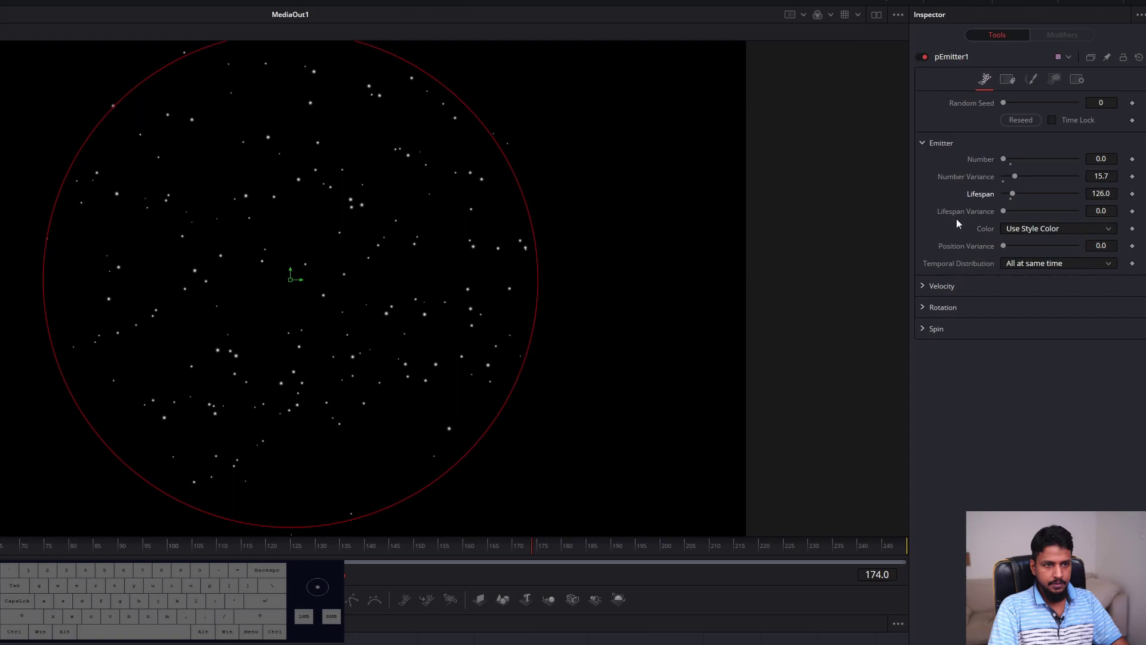
{"action": "left_click_drag", "start_coordinate": [1011, 215], "coordinate": [1032, 216]}
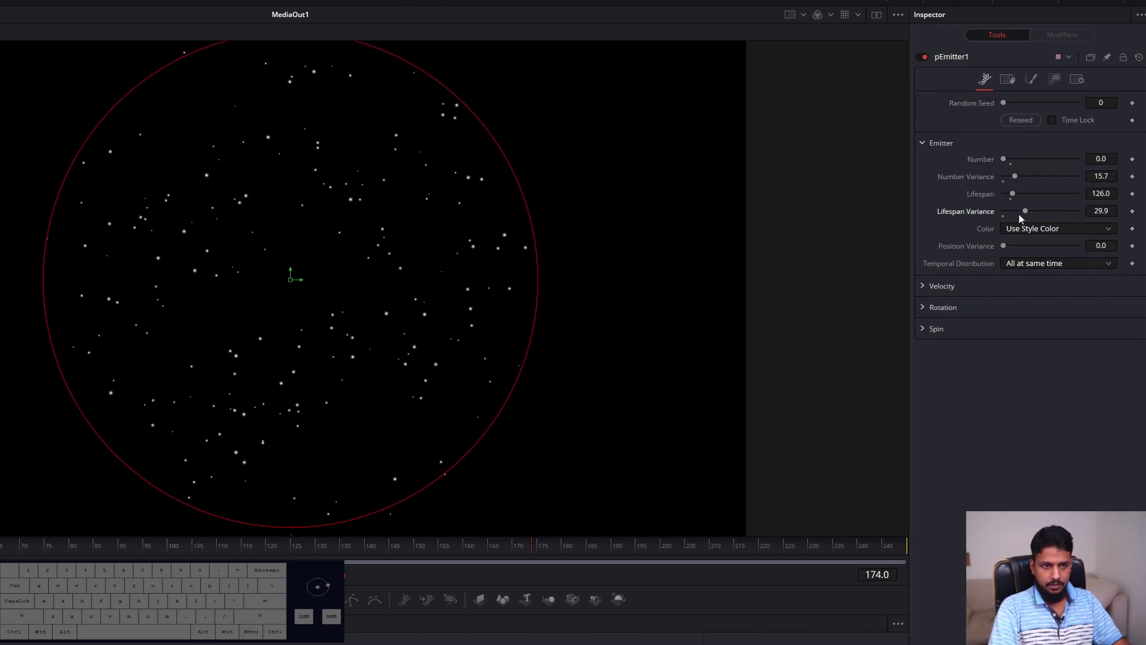
{"action": "left_click_drag", "start_coordinate": [1029, 215], "coordinate": [1026, 215]}
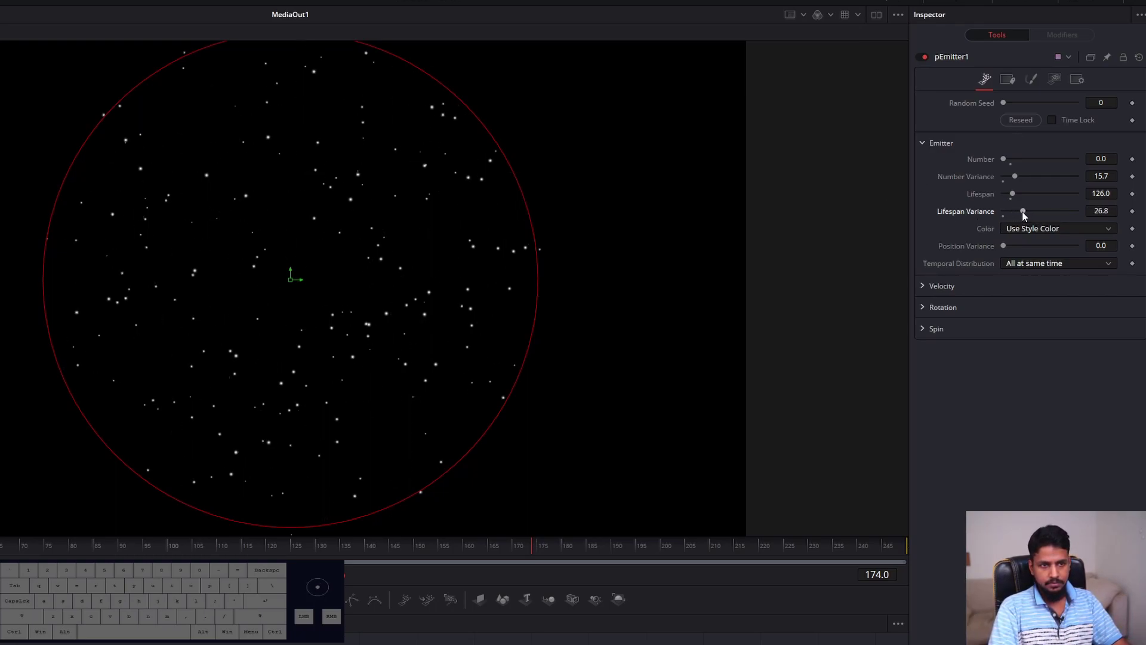
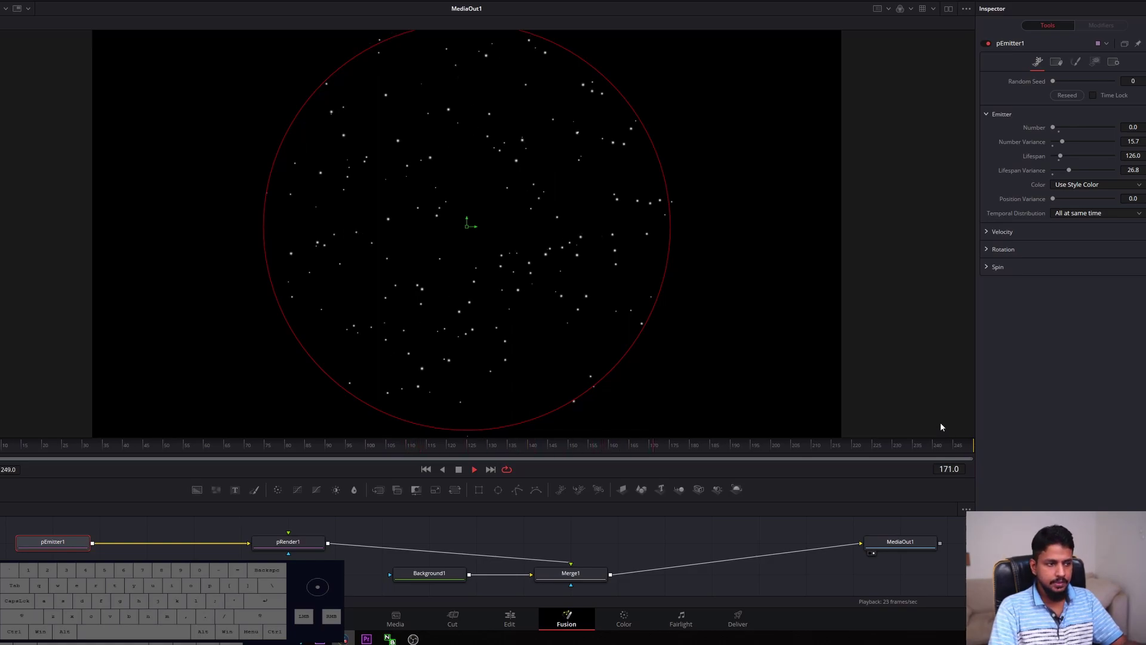
Replay the animation from an earlier frame to check the longer-lived particles
{"action": "key", "text": "space"}
{"action": "left_click", "coordinate": [193, 460]}
{"action": "left_click", "coordinate": [184, 453]}
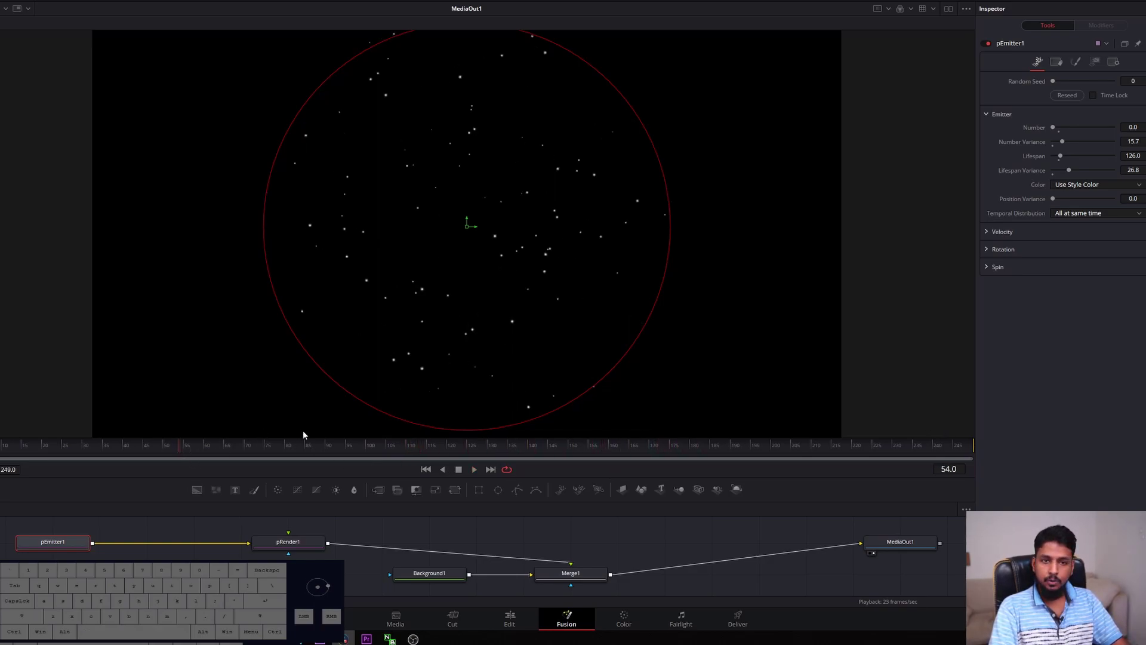
{"action": "key", "text": "space"}
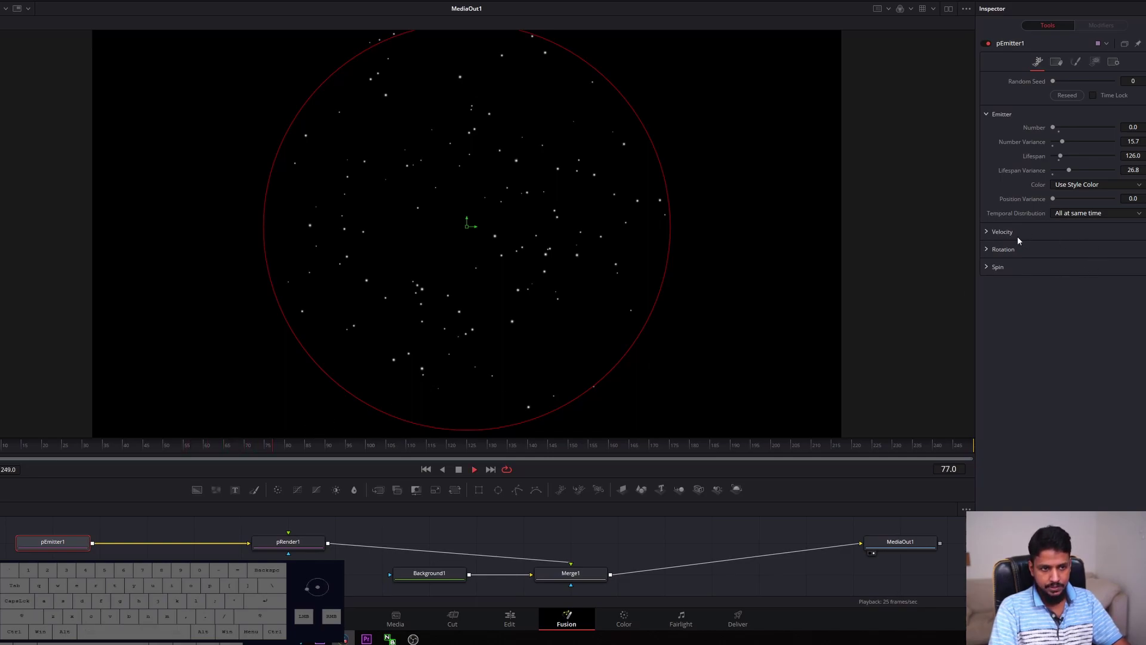
{"action": "key", "text": "space"}
Try Velocity, Velocity Variance and Angle Variance values on pEmitter1, previewing each
{"action": "left_click", "coordinate": [987, 232]}
{"action": "key", "text": "space"}
{"action": "key", "text": "space"}
{"action": "left_click", "coordinate": [1056, 245]}
{"action": "key", "text": "space"}
{"action": "key", "text": "space"}
{"action": "left_click", "coordinate": [1060, 264]}
{"action": "key", "text": "space"}
{"action": "key", "text": "space"}
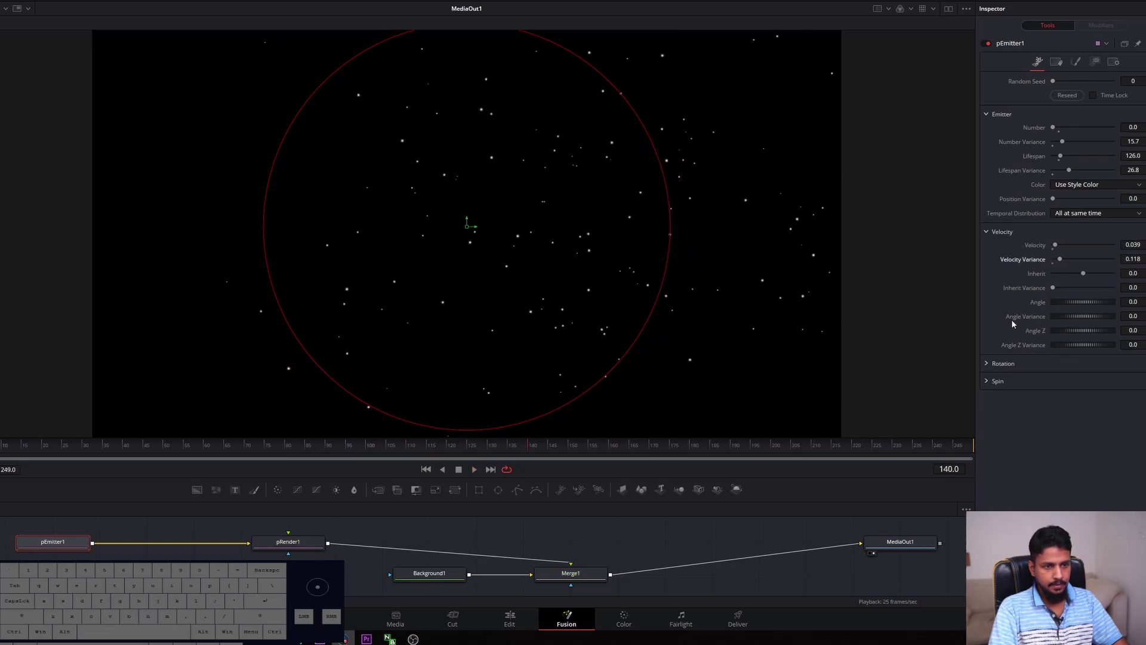
{"action": "left_click_drag", "start_coordinate": [1078, 316], "coordinate": [1099, 316]}
{"action": "key", "text": "space"}
{"action": "key", "text": "space"}
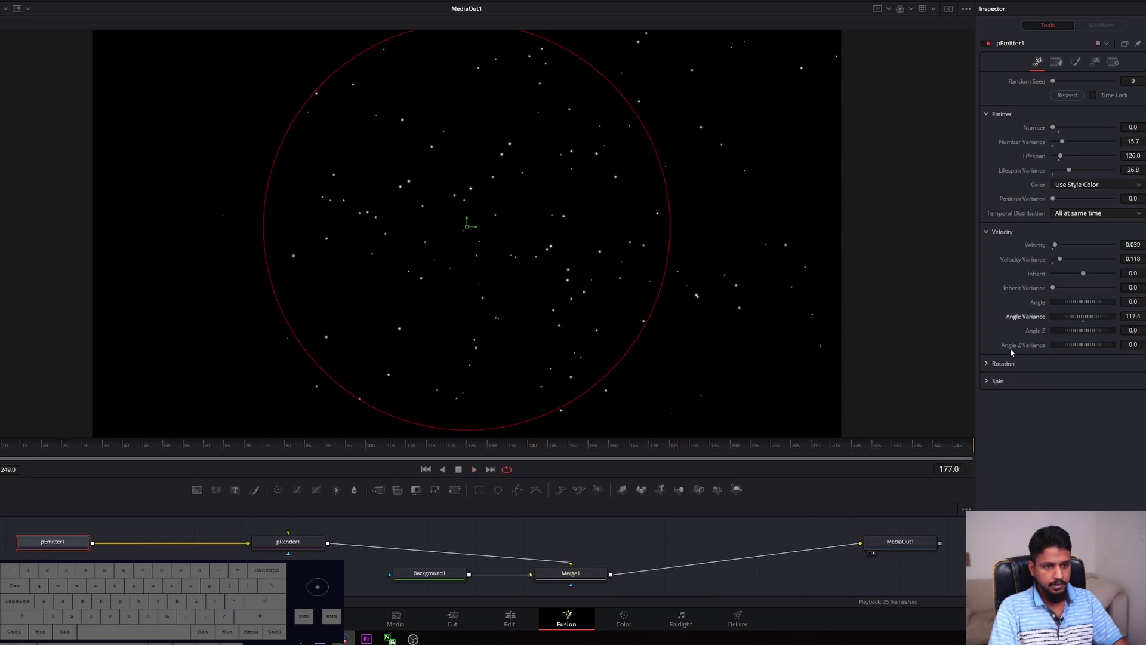
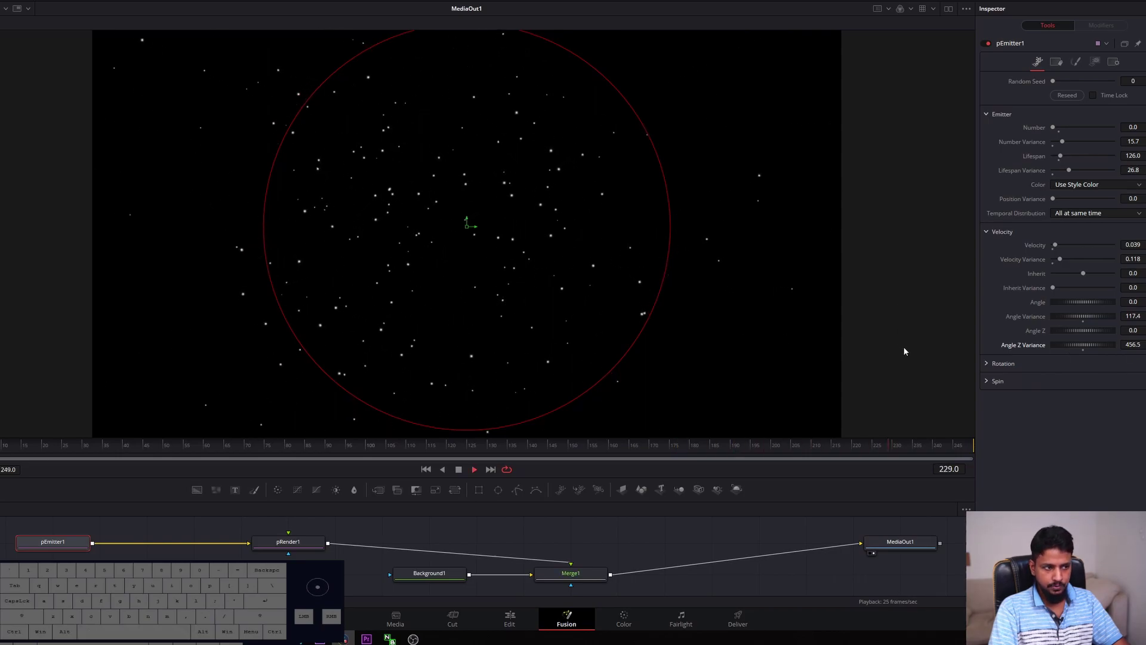
Undo the velocity and angle changes so they all return to zero, then replay
{"action": "key", "text": "space"}
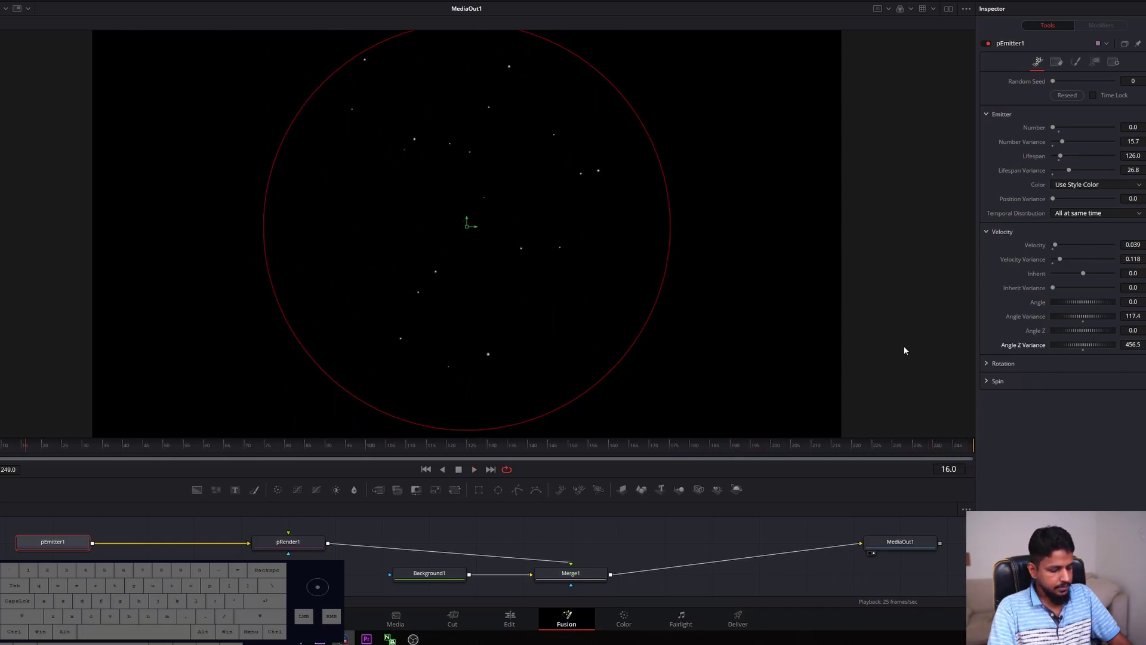
{"action": "key", "text": "ctrl+z"}
{"action": "key", "text": "ctrl+z"}
{"action": "key", "text": "ctrl+z"}
{"action": "key", "text": "ctrl+z"}
{"action": "key", "text": "space"}
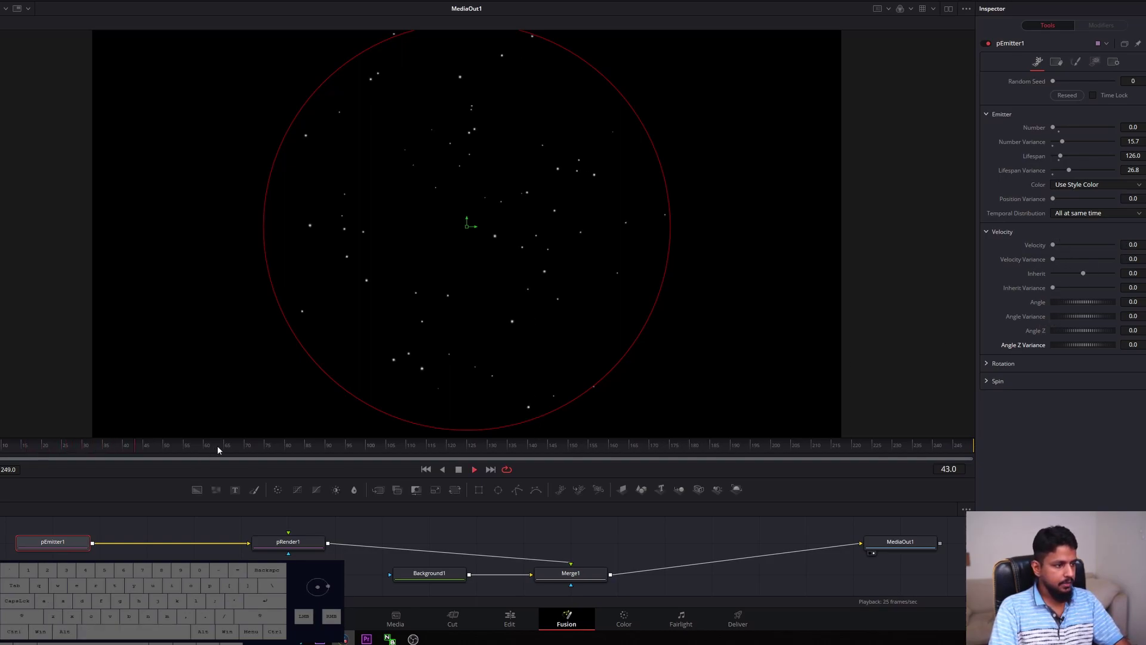
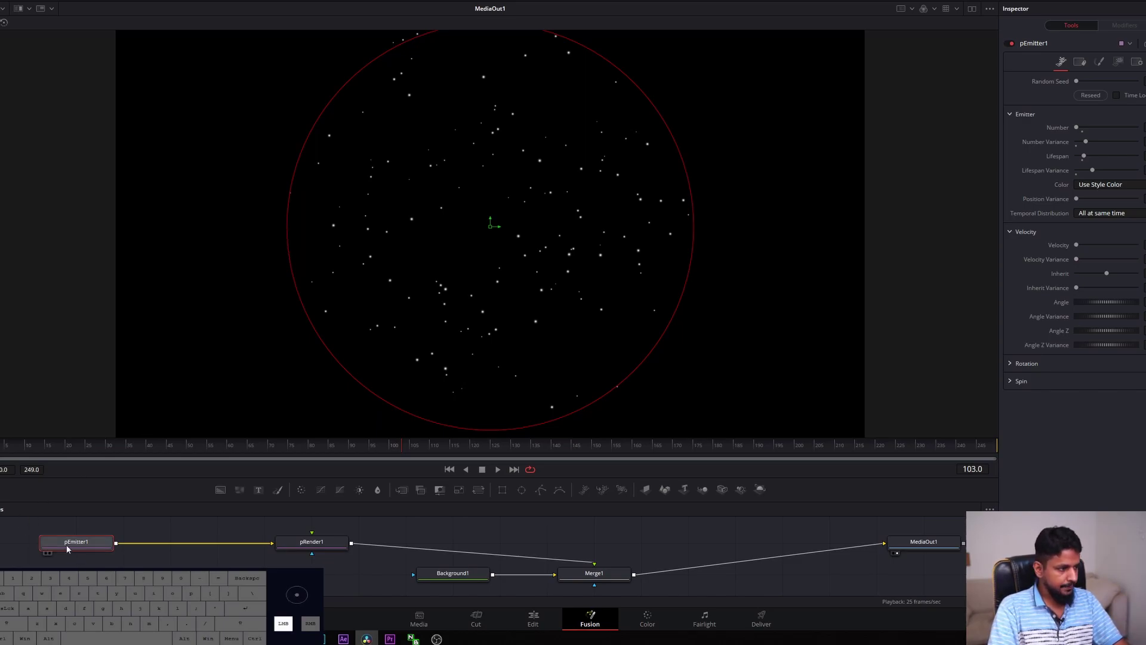
Insert a pTurbulence node after pEmitter1 and preview it
{"action": "left_click", "coordinate": [81, 542]}
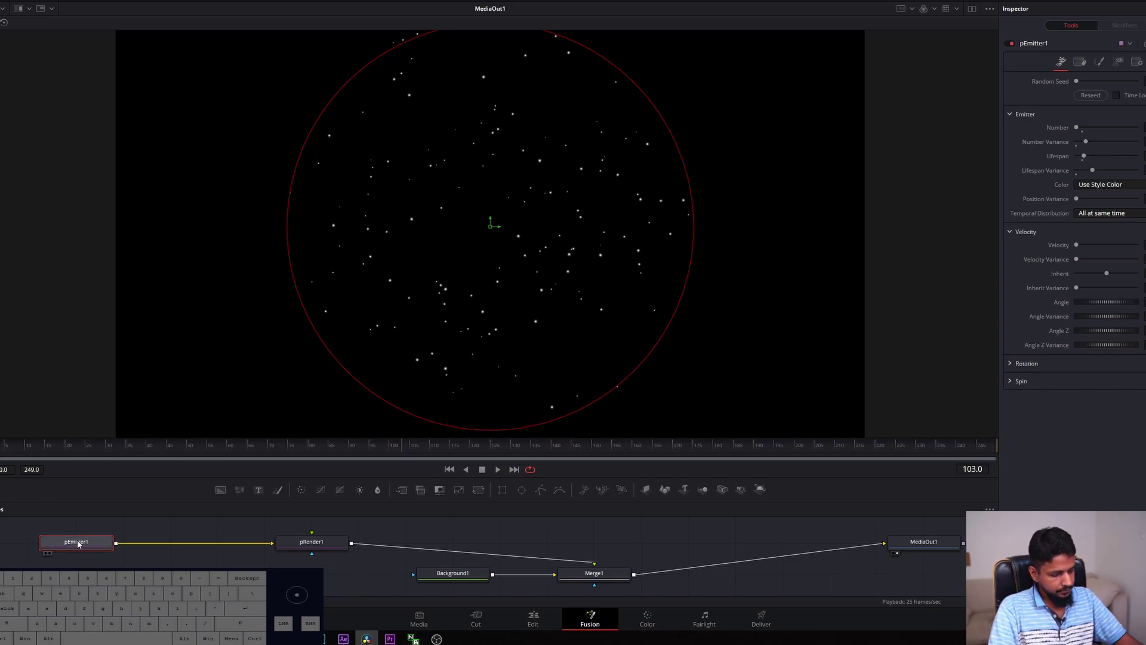
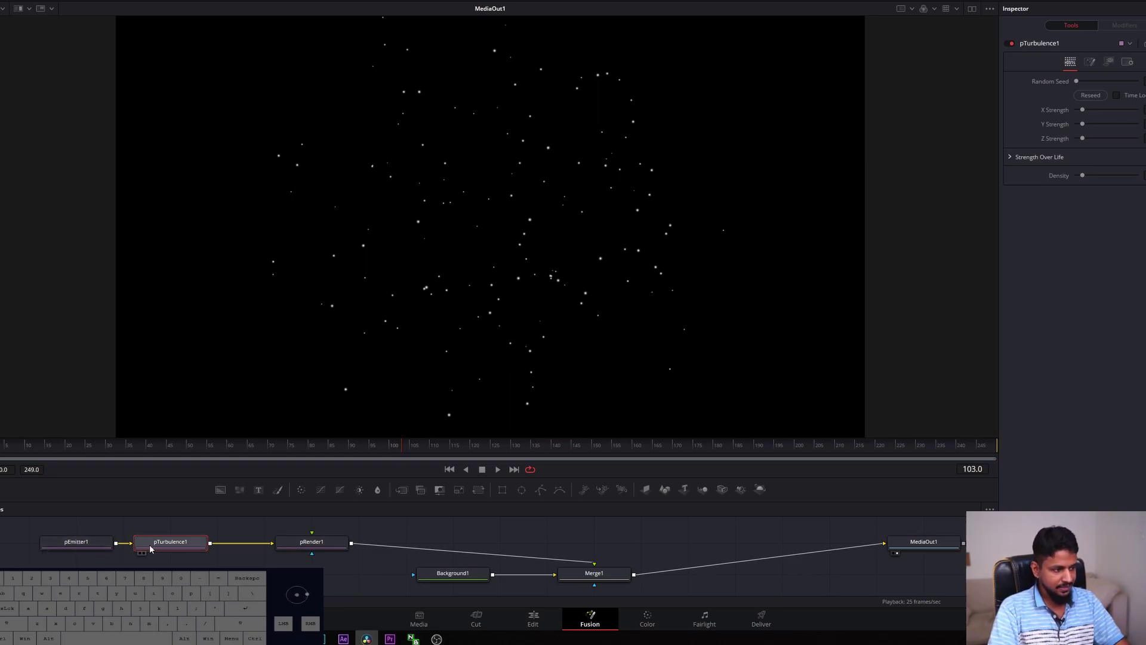
{"action": "left_click", "coordinate": [172, 547]}
{"action": "left_click", "coordinate": [48, 452]}
{"action": "key", "text": "space"}
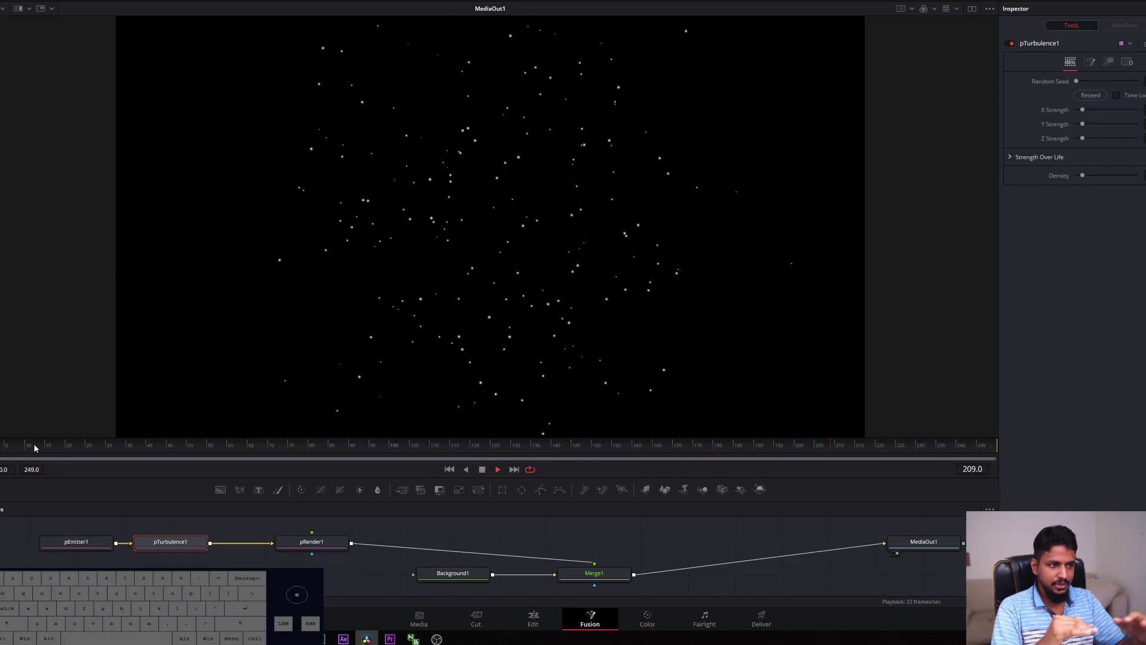
{"action": "left_click", "coordinate": [152, 551]}
Set pTurbulence1 X, Y and Z strengths to about 0.37, 0.378 and 0.402 and play back
{"action": "left_click_drag", "start_coordinate": [1065, 112], "coordinate": [1084, 114]}
{"action": "left_click_drag", "start_coordinate": [1065, 124], "coordinate": [1079, 125]}
{"action": "left_click", "coordinate": [1080, 110]}
{"action": "left_click_drag", "start_coordinate": [1065, 143], "coordinate": [1079, 143]}
{"action": "key", "text": "space"}
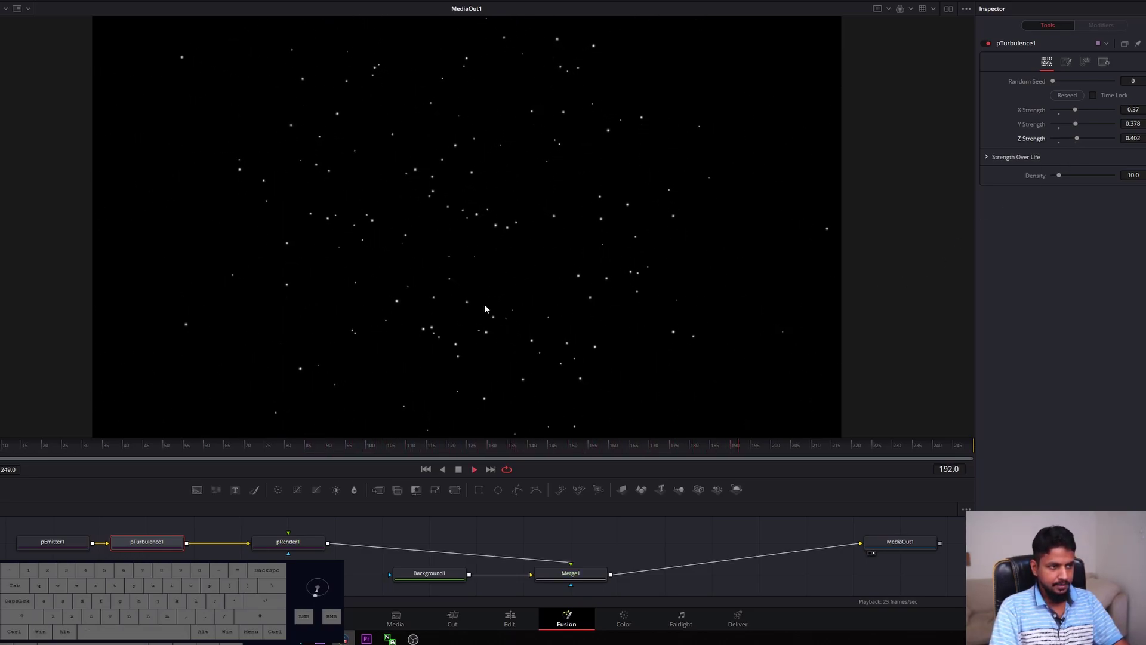
{"action": "key", "text": "space"}
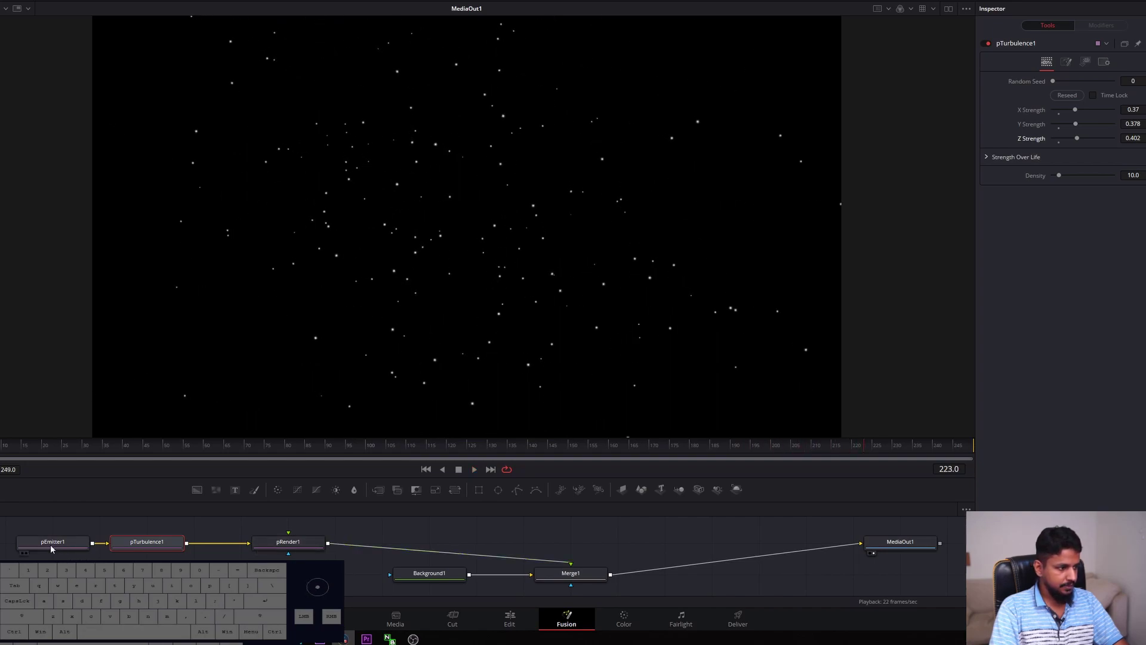
Lower pEmitter1's Number Variance to 11 and Lifespan to 87
{"action": "left_click", "coordinate": [50, 551]}
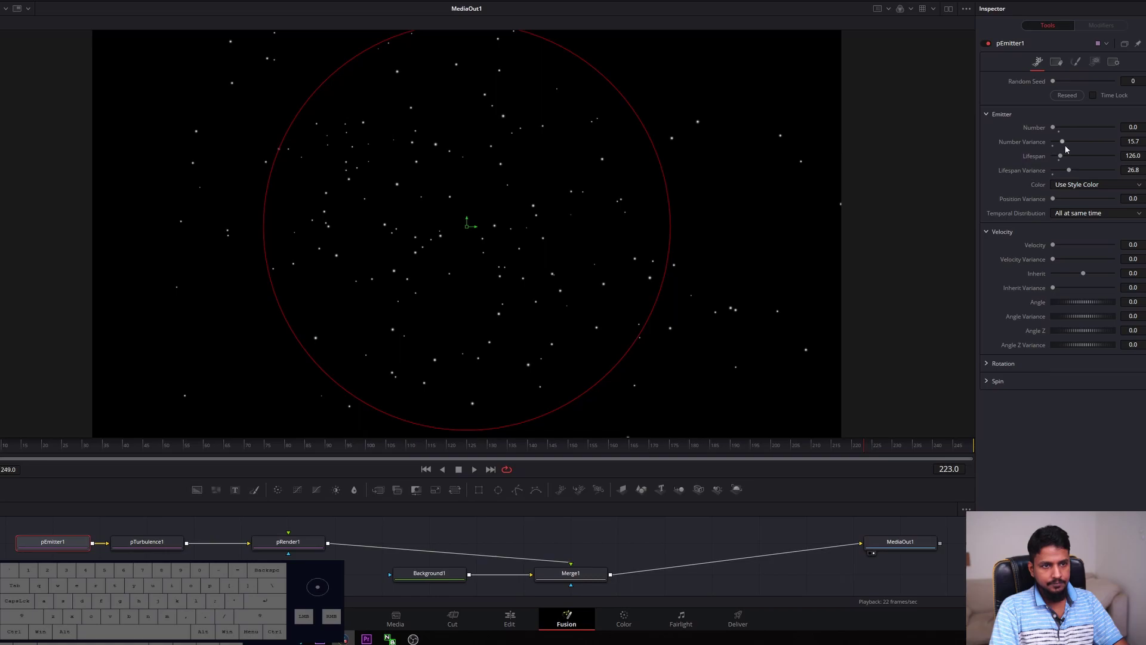
{"action": "left_click", "coordinate": [1065, 142]}
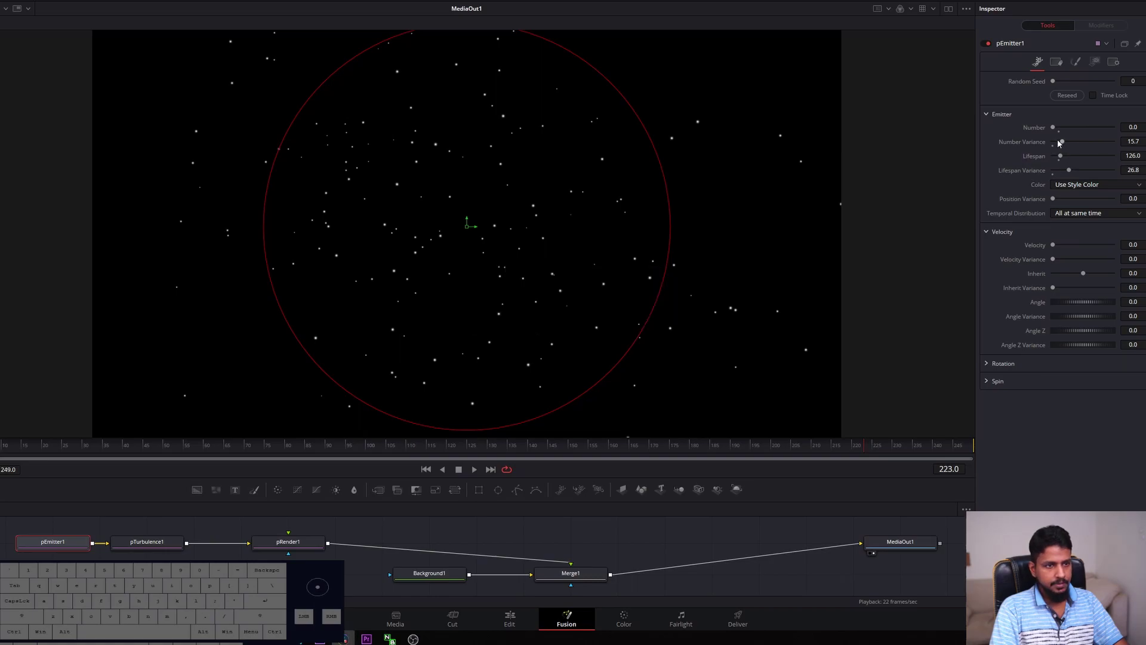
{"action": "left_click", "coordinate": [1062, 143]}
{"action": "left_click", "coordinate": [1063, 157]}
Play back the sparser particles and return to the first frame
{"action": "key", "text": "space"}
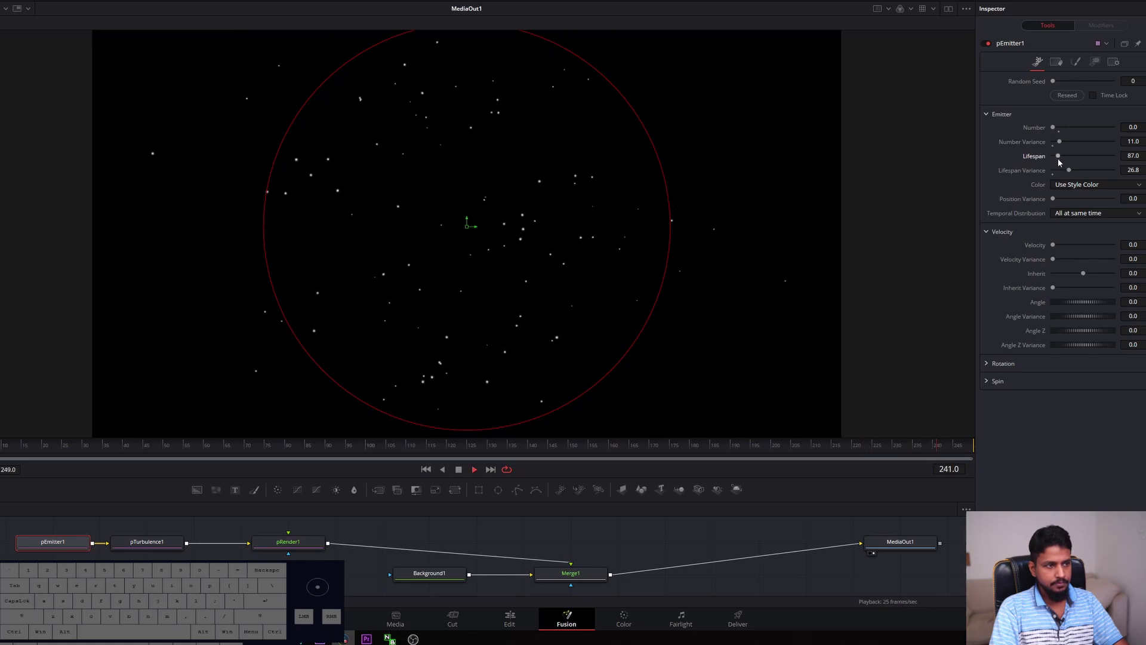
{"action": "key", "text": "space"}
{"action": "left_click", "coordinate": [52, 450]}
{"action": "left_click", "coordinate": [9, 451]}
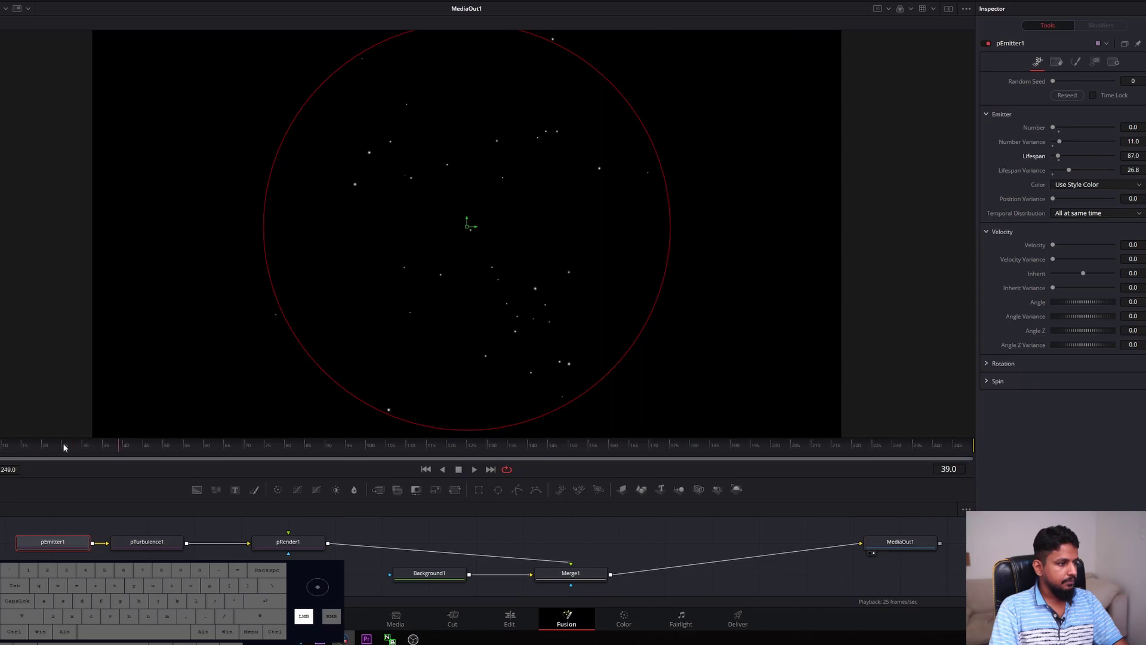
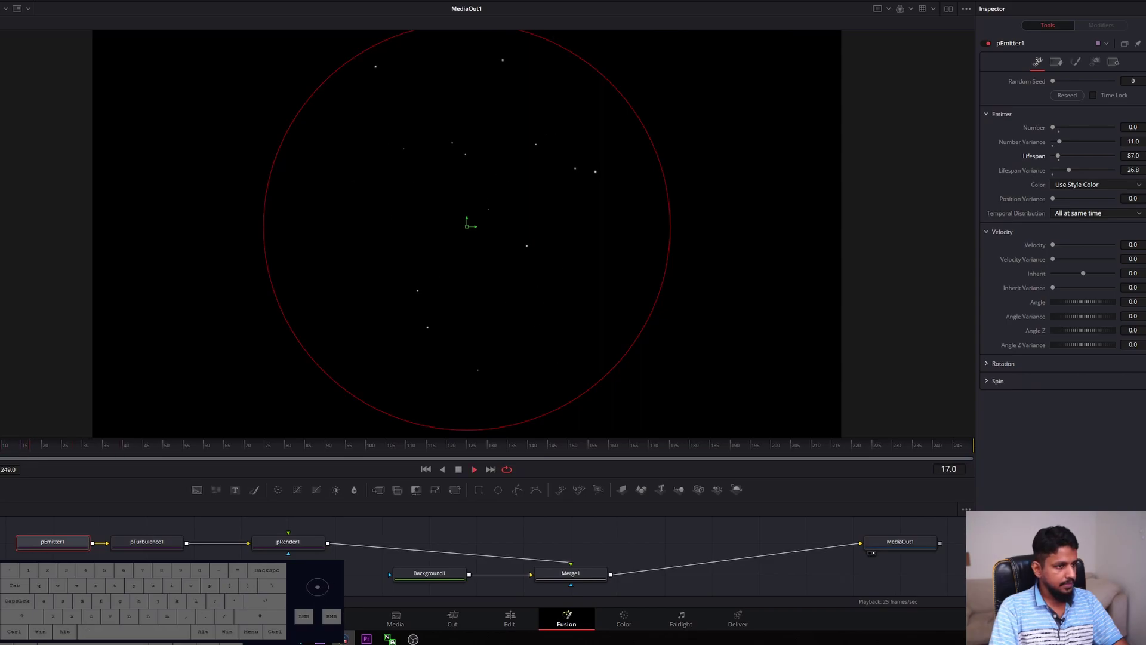
{"action": "key", "text": "space"}
{"action": "left_click", "coordinate": [27, 452]}
{"action": "key", "text": "space"}
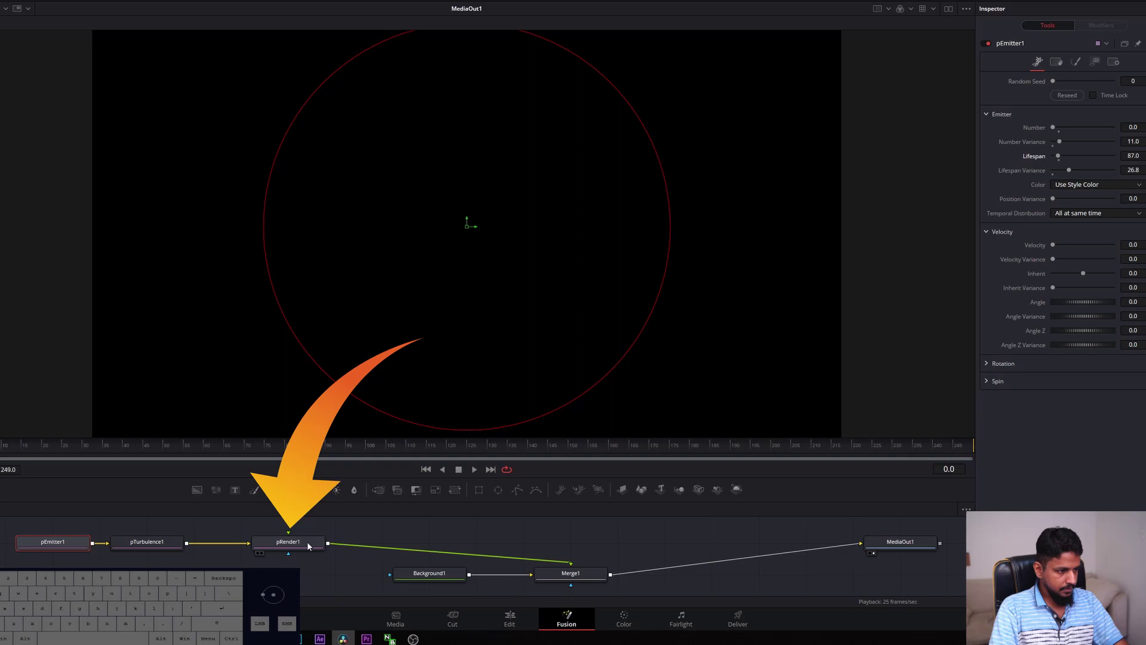
Set pRender1 Pre-Generate Frames to 58, preview, then select Merge1 and Background1
{"action": "left_click", "coordinate": [289, 547]}
{"action": "left_click_drag", "start_coordinate": [297, 545], "coordinate": [307, 546]}
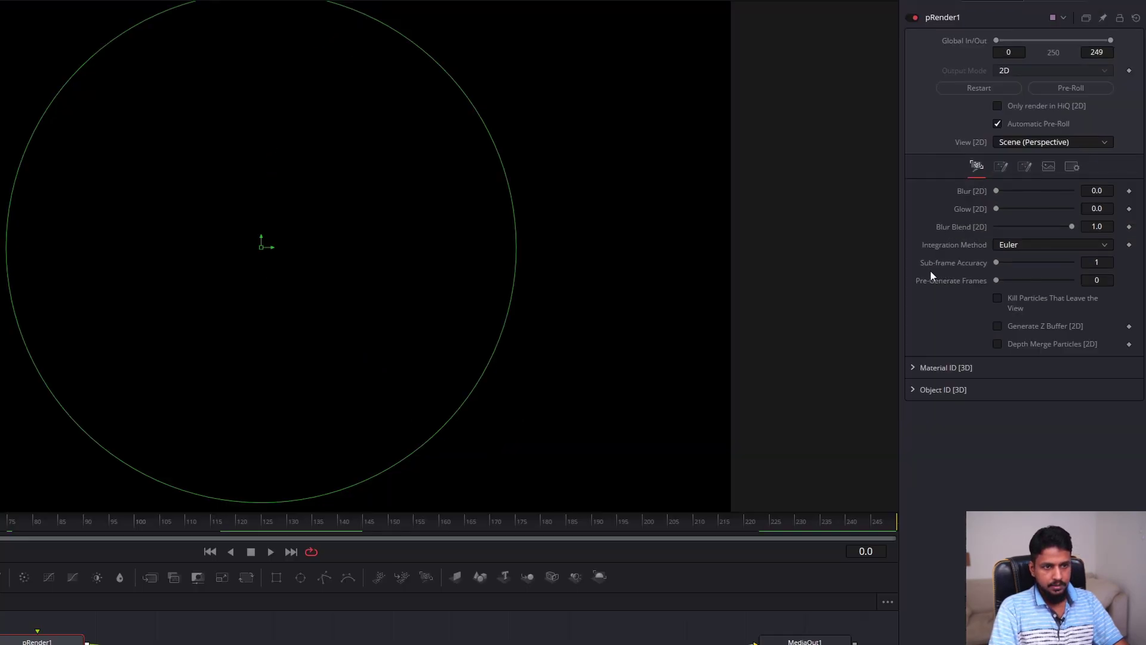
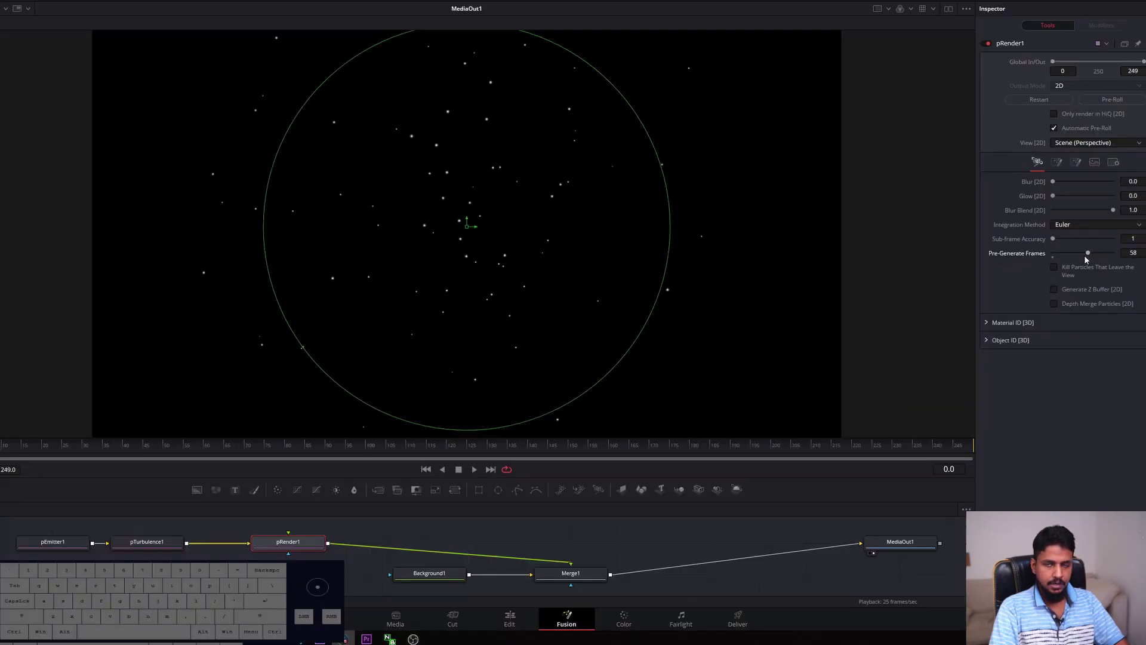
{"action": "left_click", "coordinate": [1087, 261]}
{"action": "key", "text": "space"}
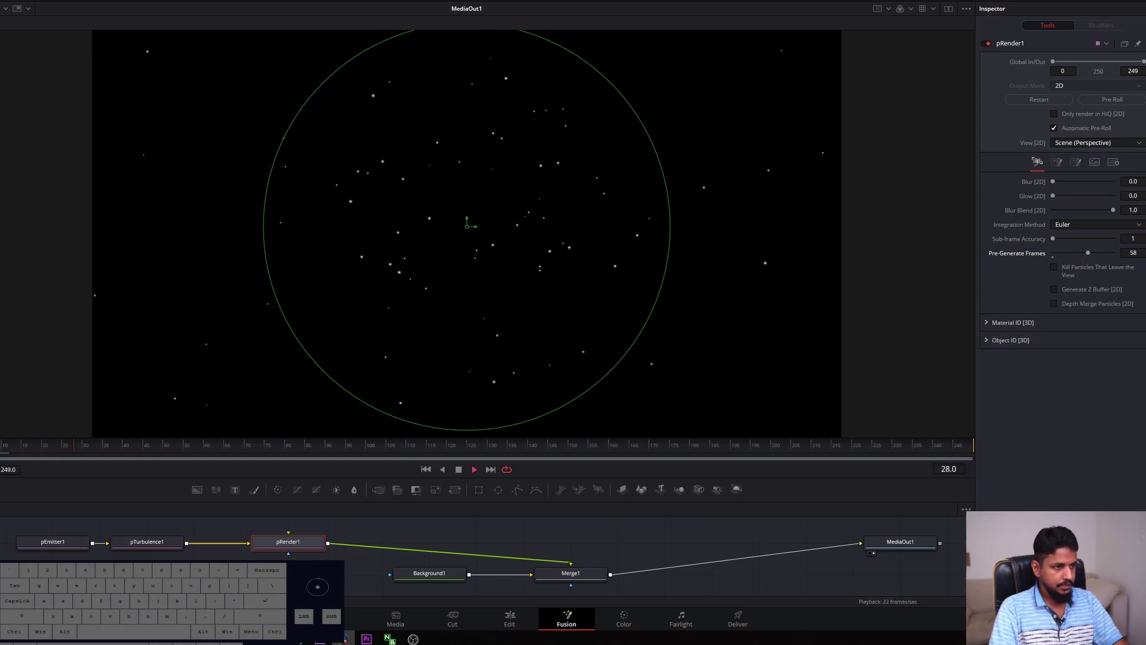
{"action": "key", "text": "space"}
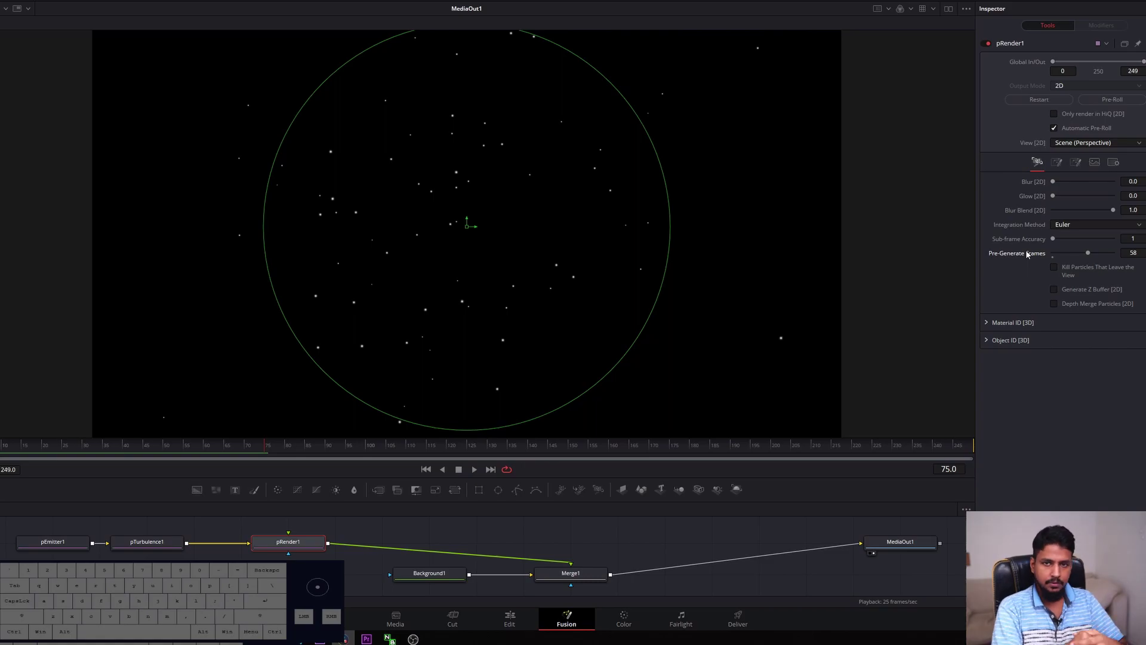
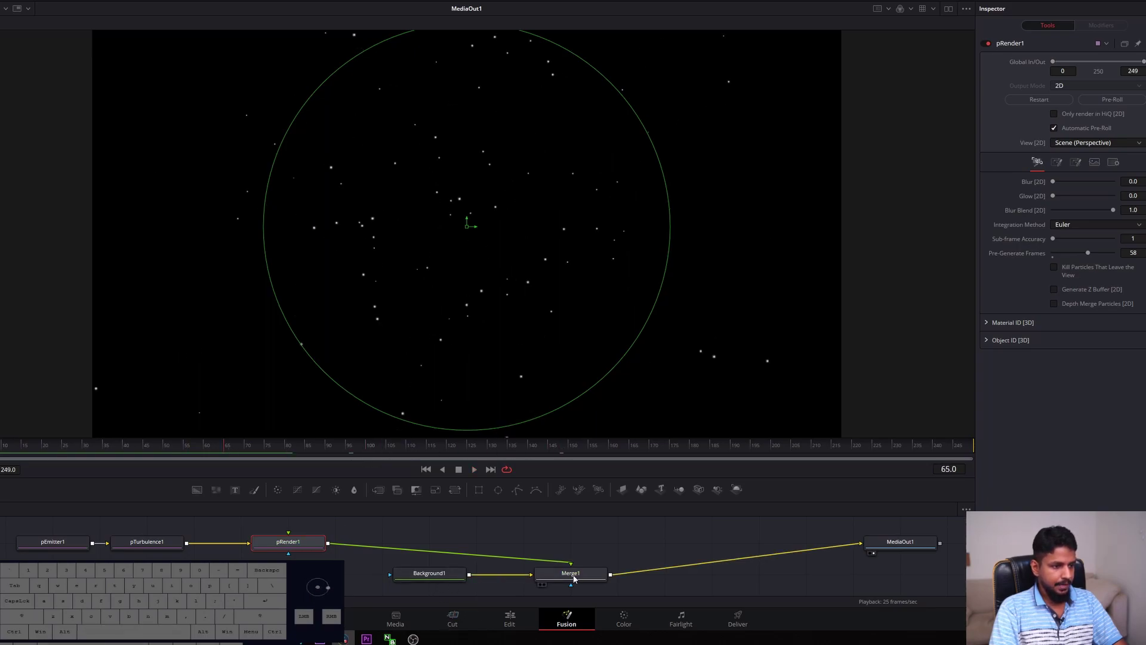
{"action": "left_click", "coordinate": [580, 576]}
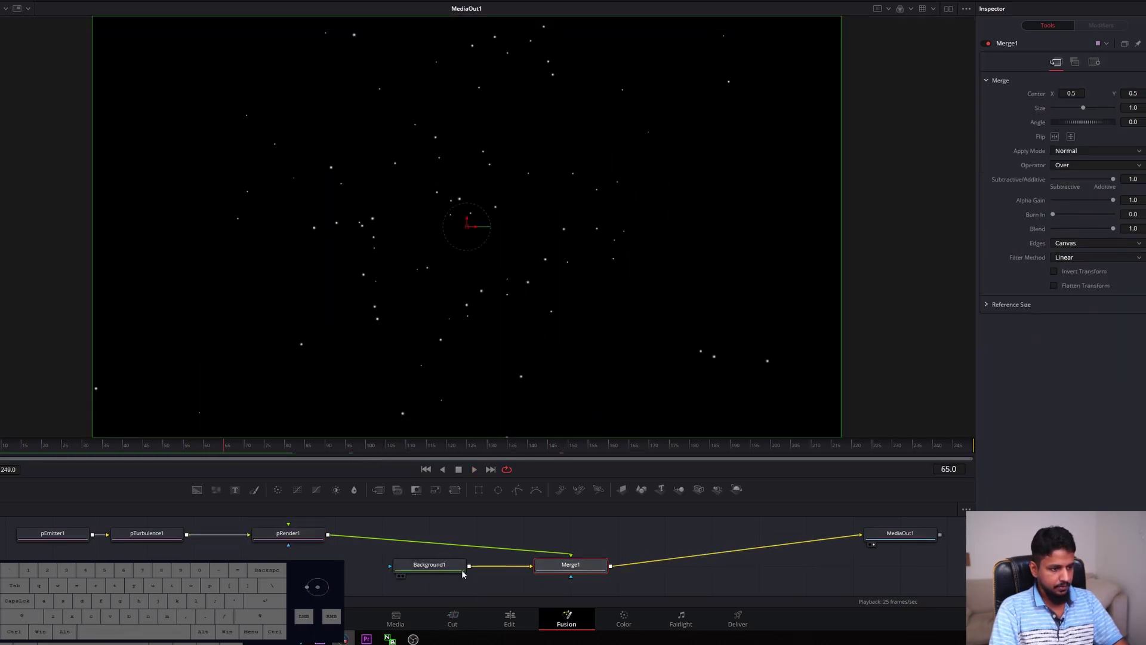
{"action": "left_click_drag", "start_coordinate": [604, 586], "coordinate": [441, 562]}
Move the Fusion Composition to V2 and place the mountain landscape photo on V1 beneath it
{"action": "left_click", "coordinate": [520, 620]}
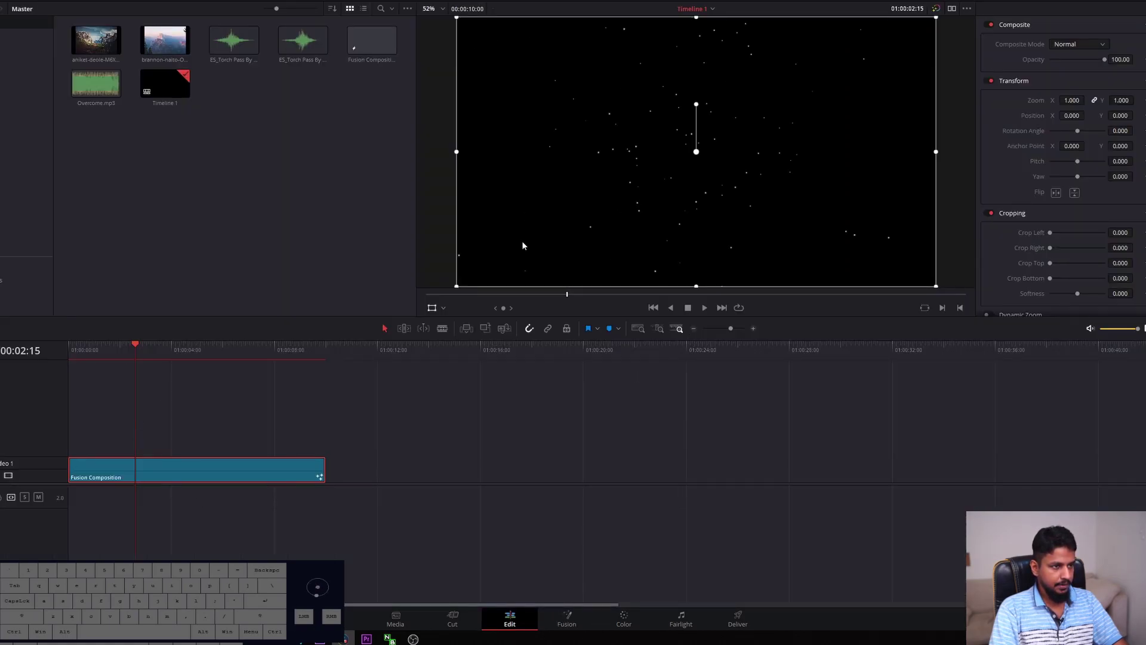
{"action": "left_click_drag", "start_coordinate": [167, 474], "coordinate": [165, 446]}
{"action": "double_click", "coordinate": [160, 52]}
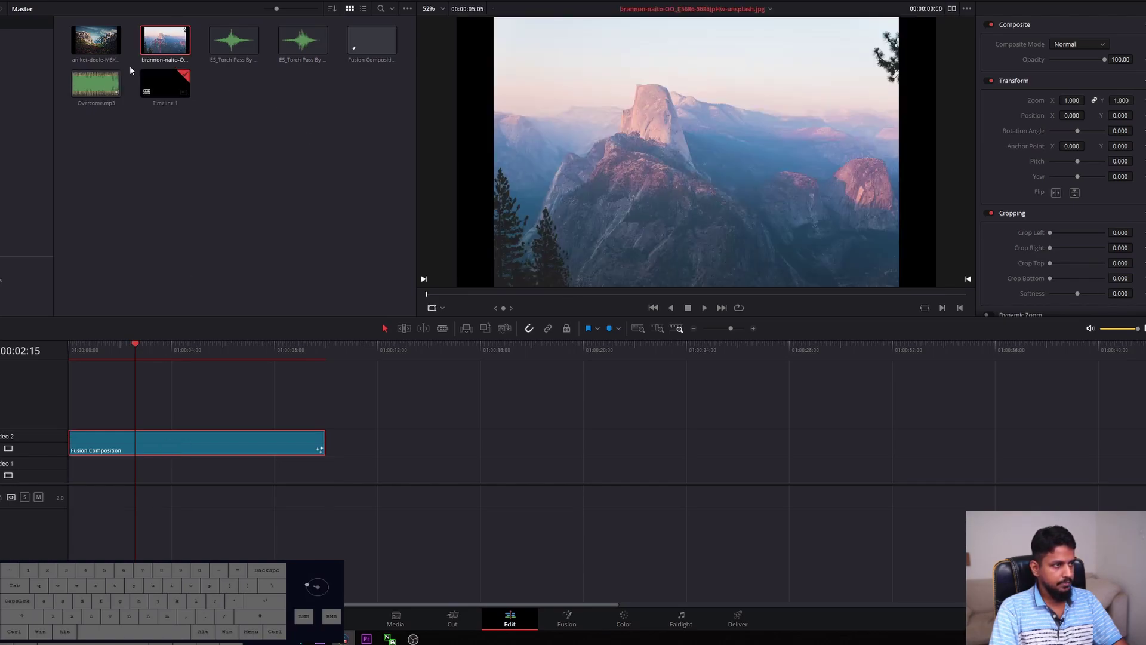
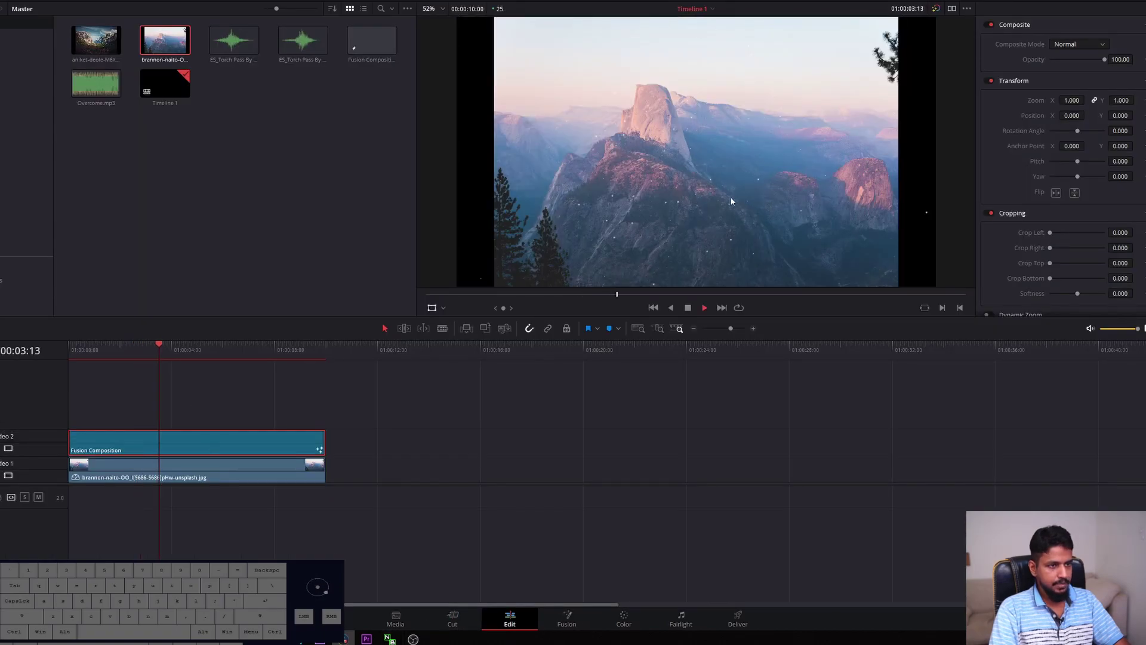
{"action": "left_click_drag", "start_coordinate": [98, 351], "coordinate": [83, 350]}
Play the particles over the photo and raise the photo's Transform Zoom to 1.040
{"action": "key", "text": "space"}
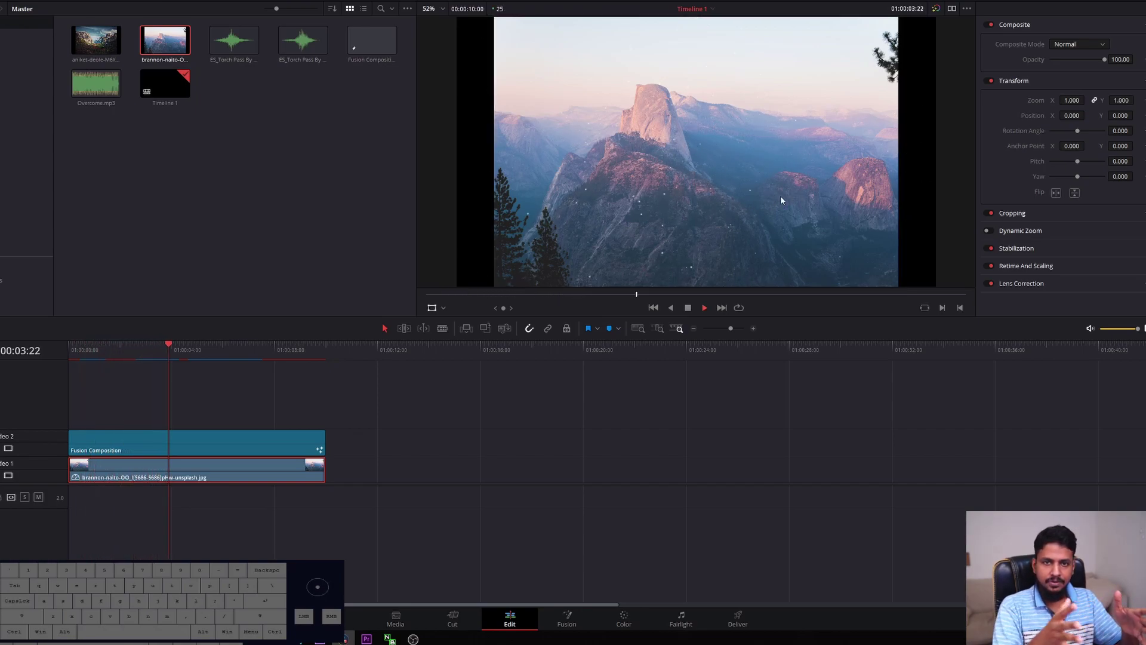
{"action": "key", "text": "space"}
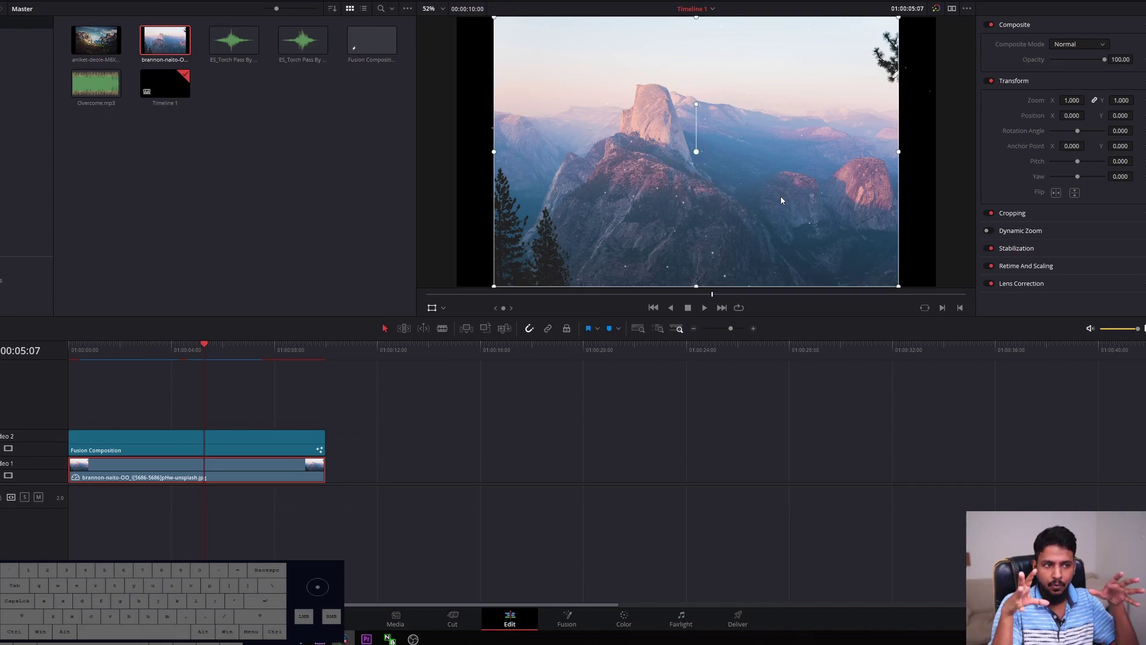
{"action": "key", "text": "space"}
{"action": "key", "text": "space"}
{"action": "left_click", "coordinate": [96, 353]}
{"action": "key", "text": "space"}
{"action": "key", "text": "space"}
{"action": "left_click", "coordinate": [128, 469]}
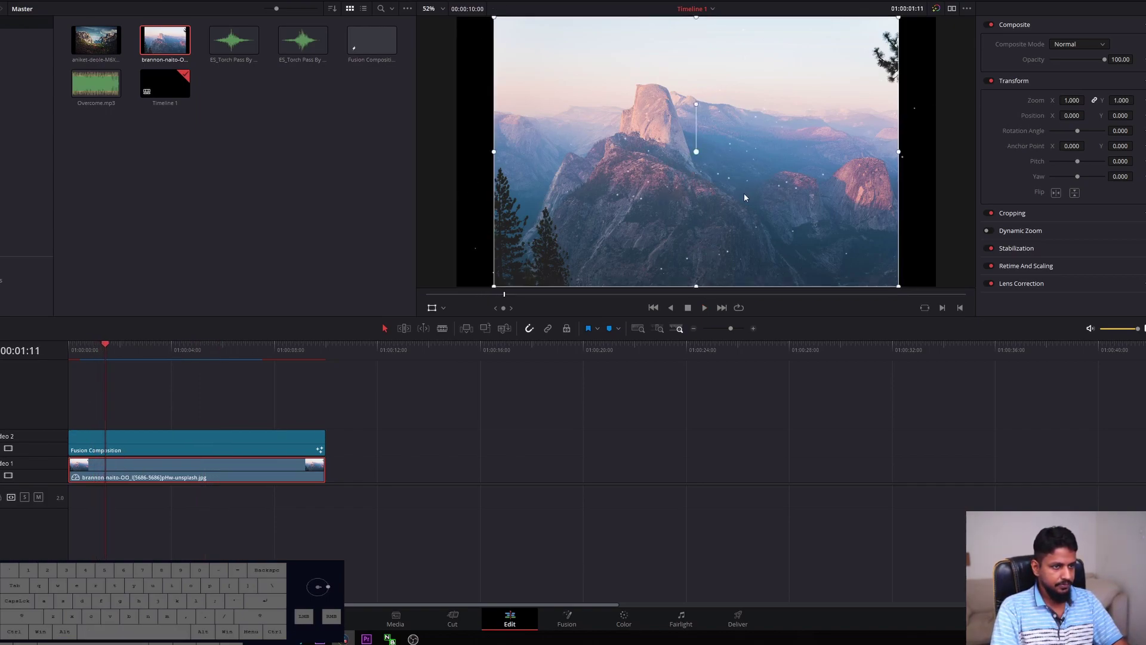
Raise the photo's Transform Zoom to 1.195 to fill the frame and restore the full editing layout
{"action": "left_click_drag", "start_coordinate": [496, 288], "coordinate": [483, 299]}
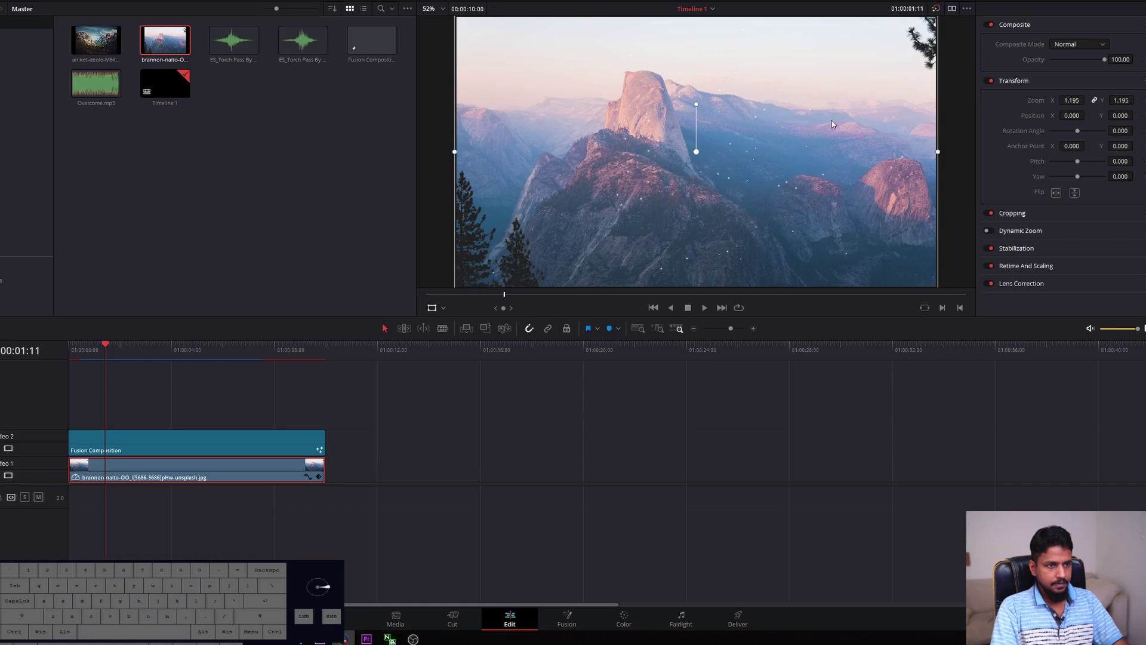
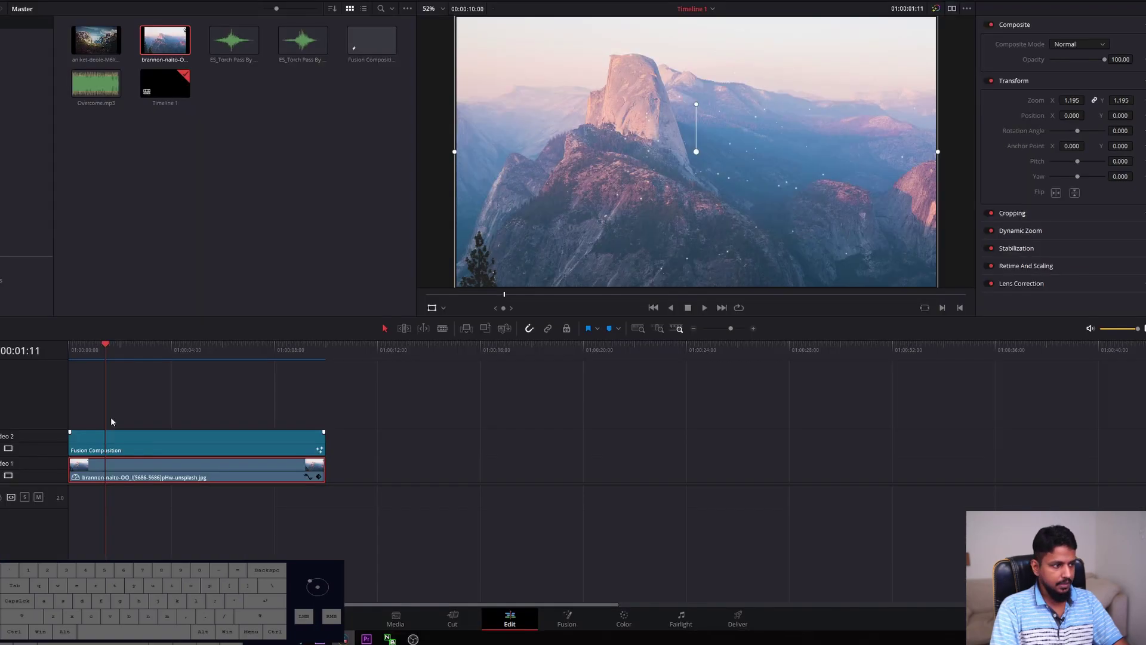
{"action": "double_click", "coordinate": [81, 359]}
{"action": "key", "text": "space"}
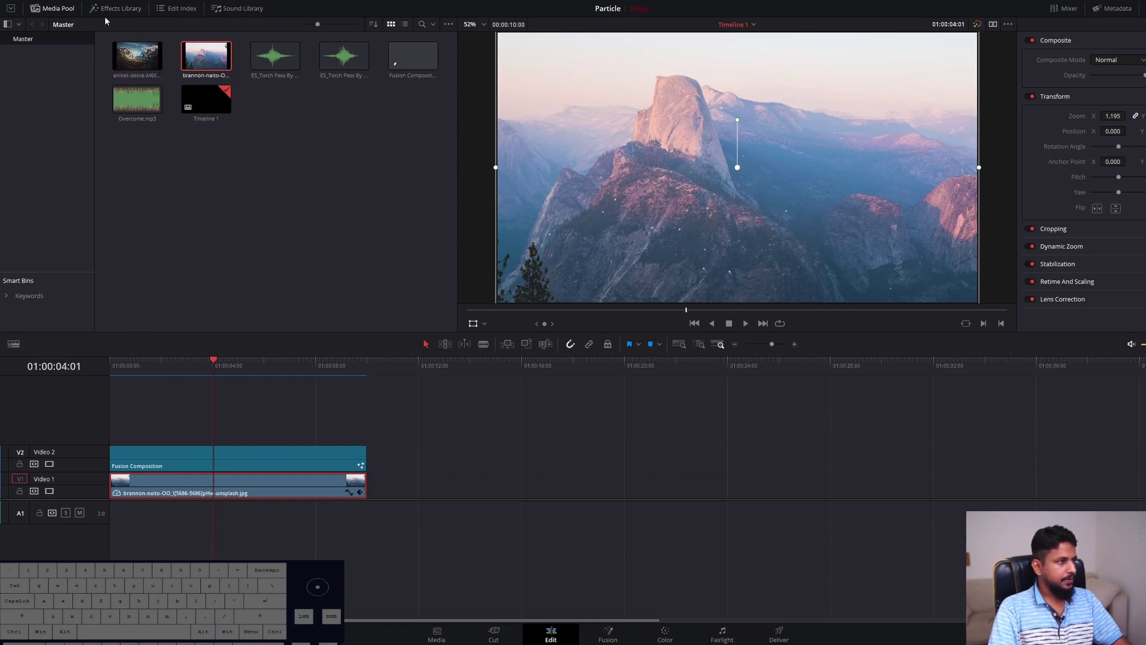
Browse the Titles in the Effects library and select the DESHADANAM Text+ clip
{"action": "left_click", "coordinate": [123, 10]}
{"action": "left_click", "coordinate": [28, 80]}
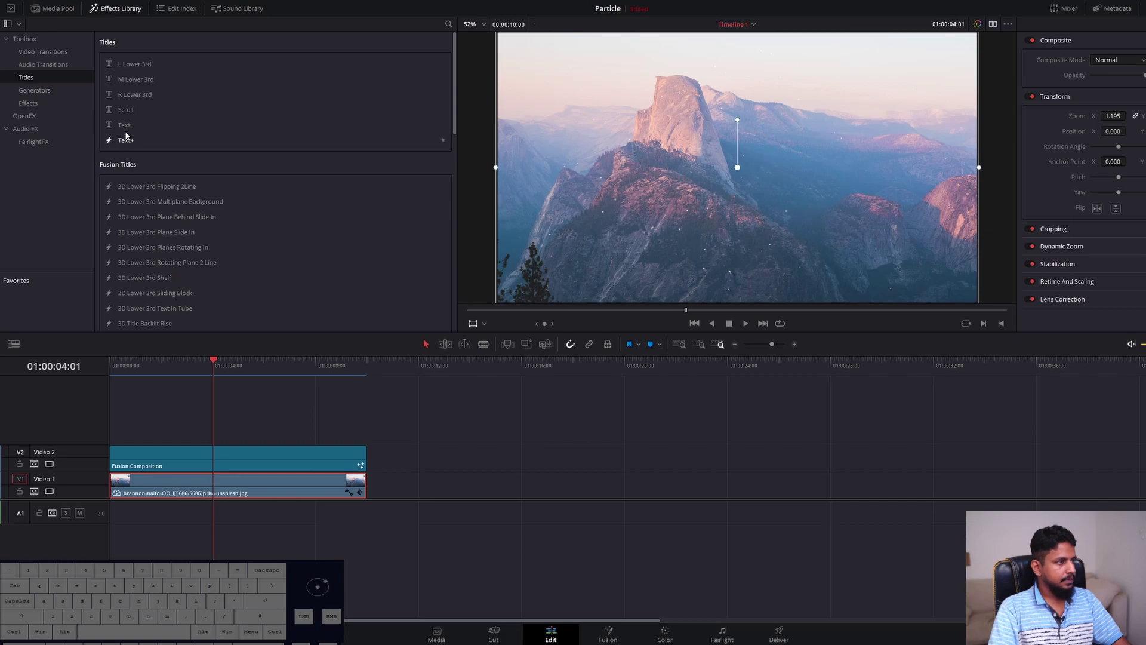
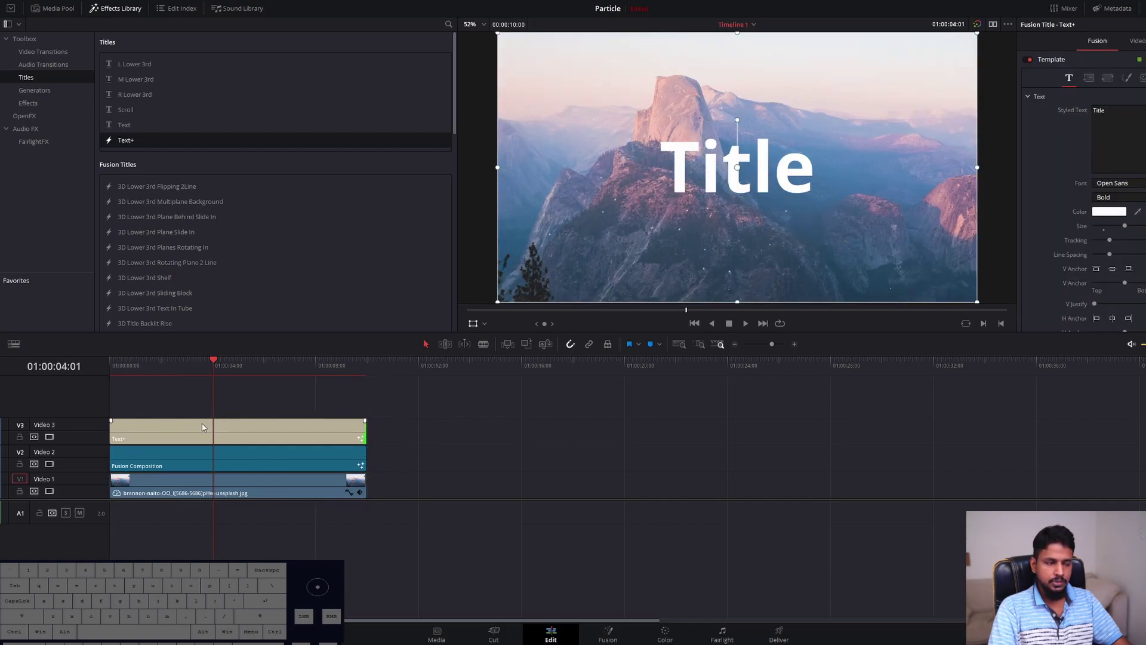
{"action": "left_click", "coordinate": [78, 430]}
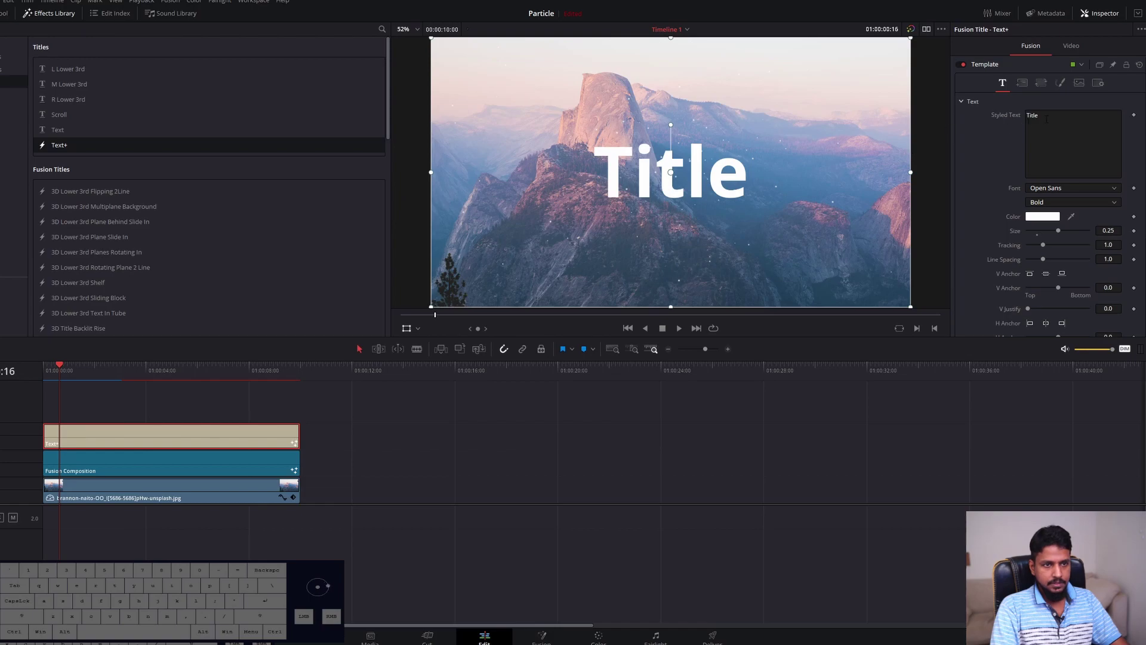
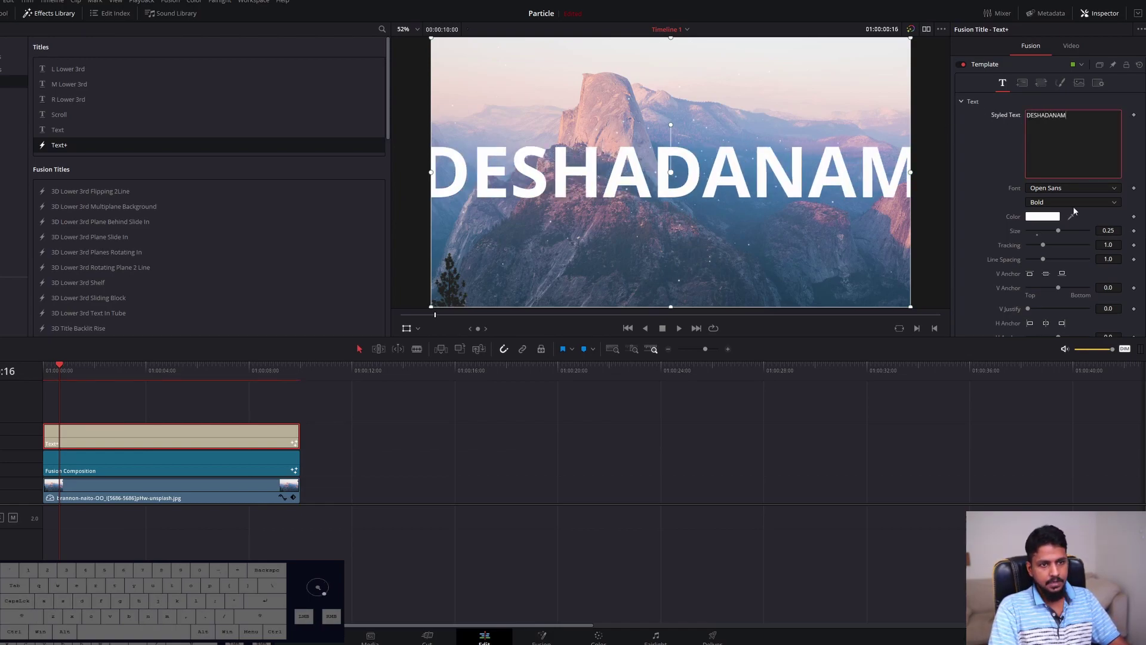
Reduce the DESHADANAM title size to 0.1181 and preview it over the landscape
{"action": "left_click", "coordinate": [1050, 236]}
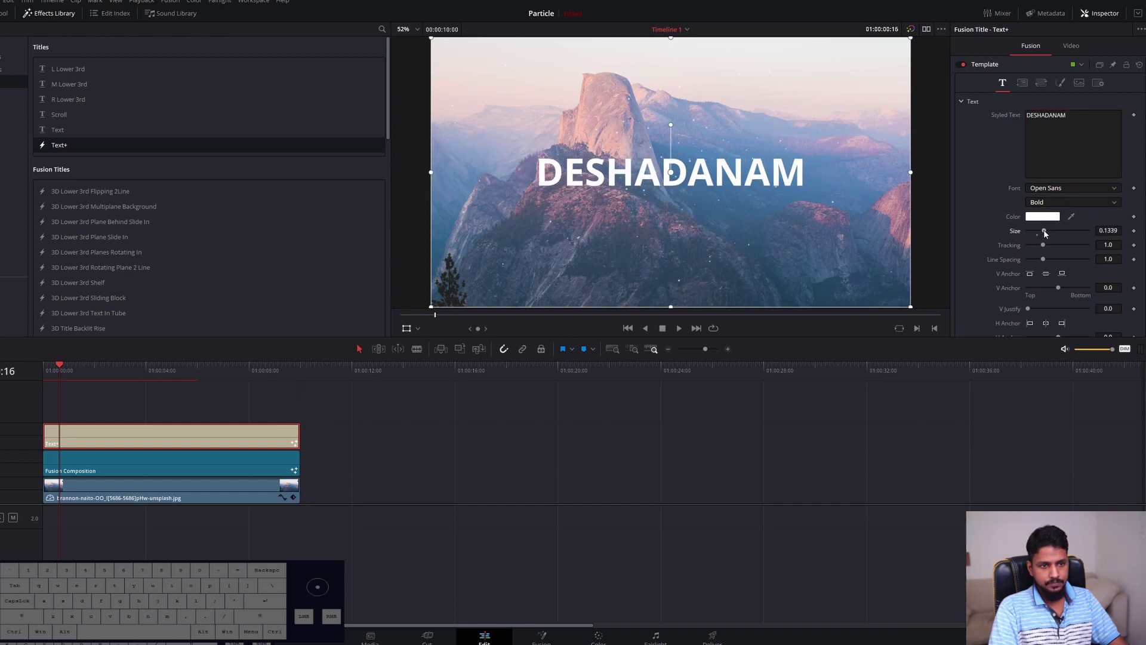
{"action": "left_click", "coordinate": [1048, 236]}
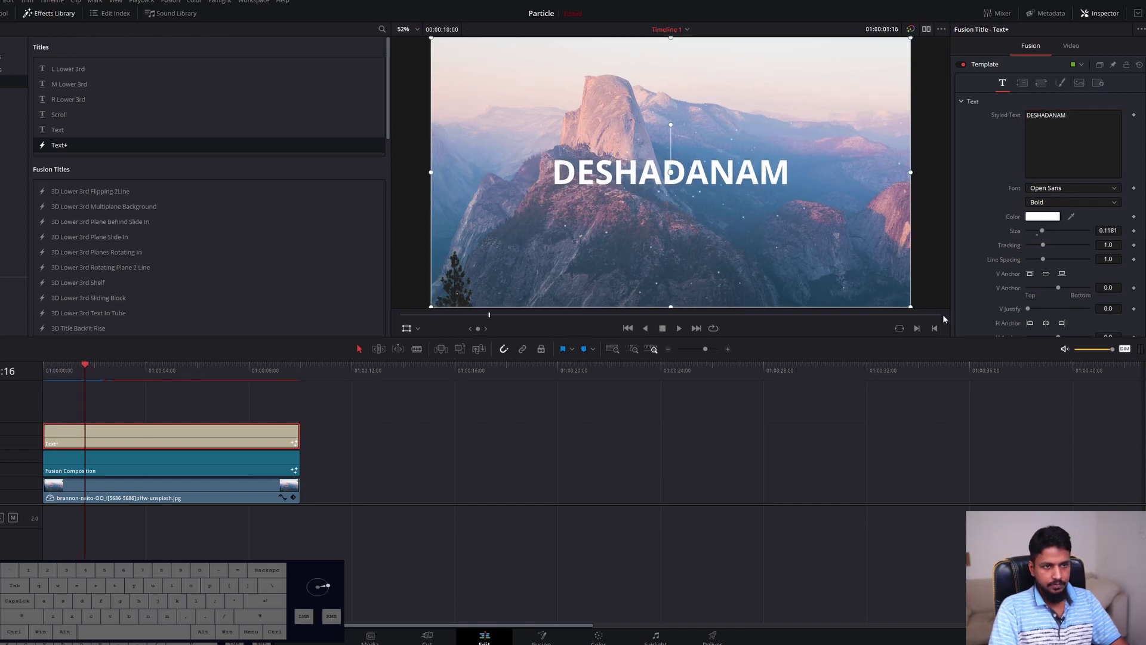
{"action": "left_click_drag", "start_coordinate": [65, 381], "coordinate": [94, 382]}
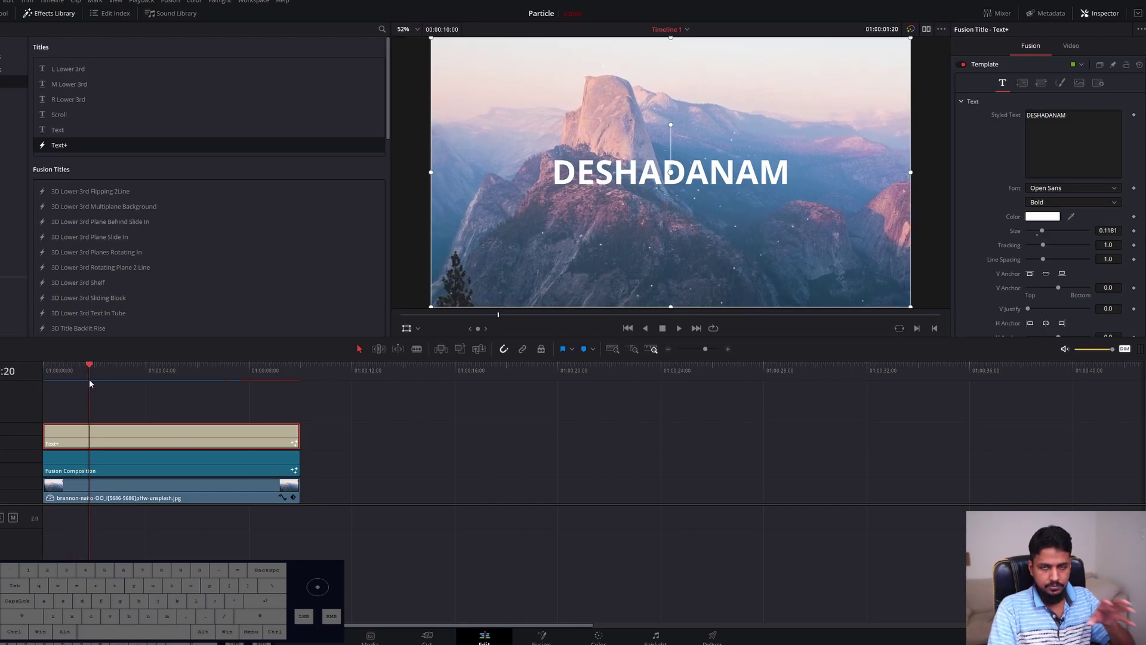
{"action": "left_click", "coordinate": [101, 439]}
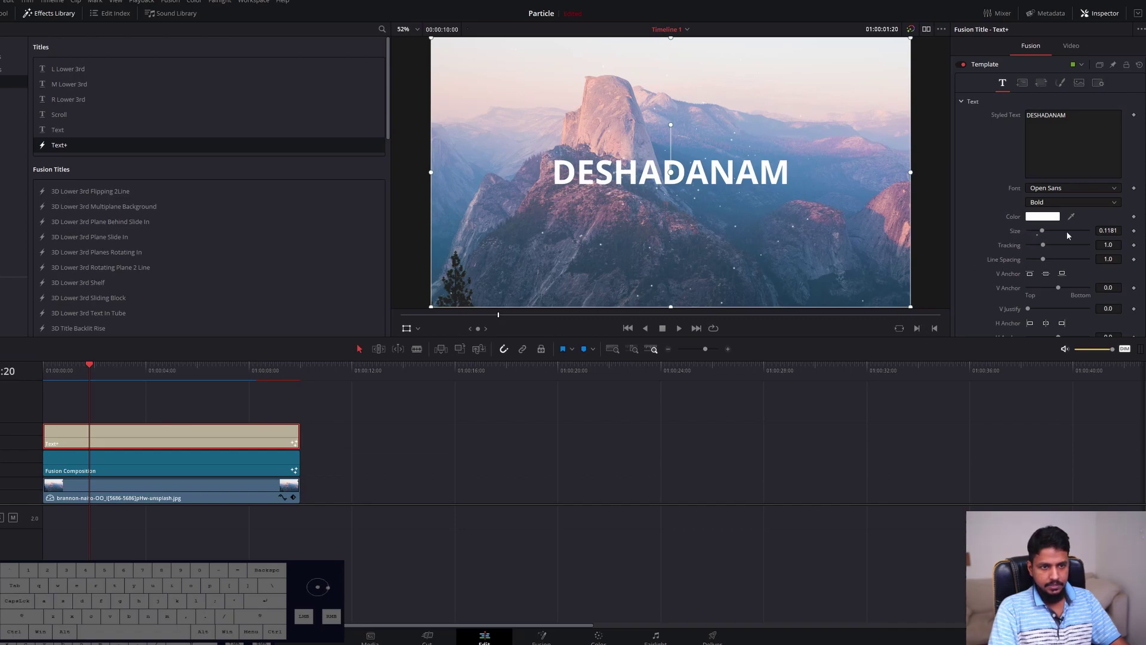
Keyframe the Fusion Composition's Zoom to grow from 0 to full size at the start
{"action": "left_click", "coordinate": [1139, 233]}
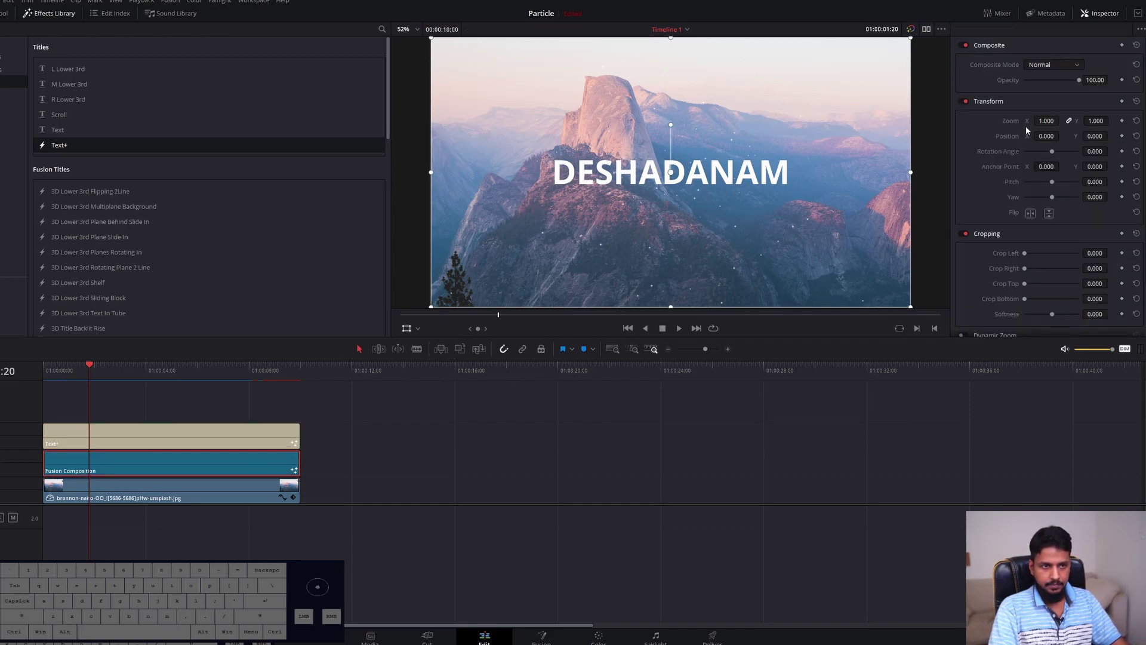
{"action": "left_click", "coordinate": [1125, 122]}
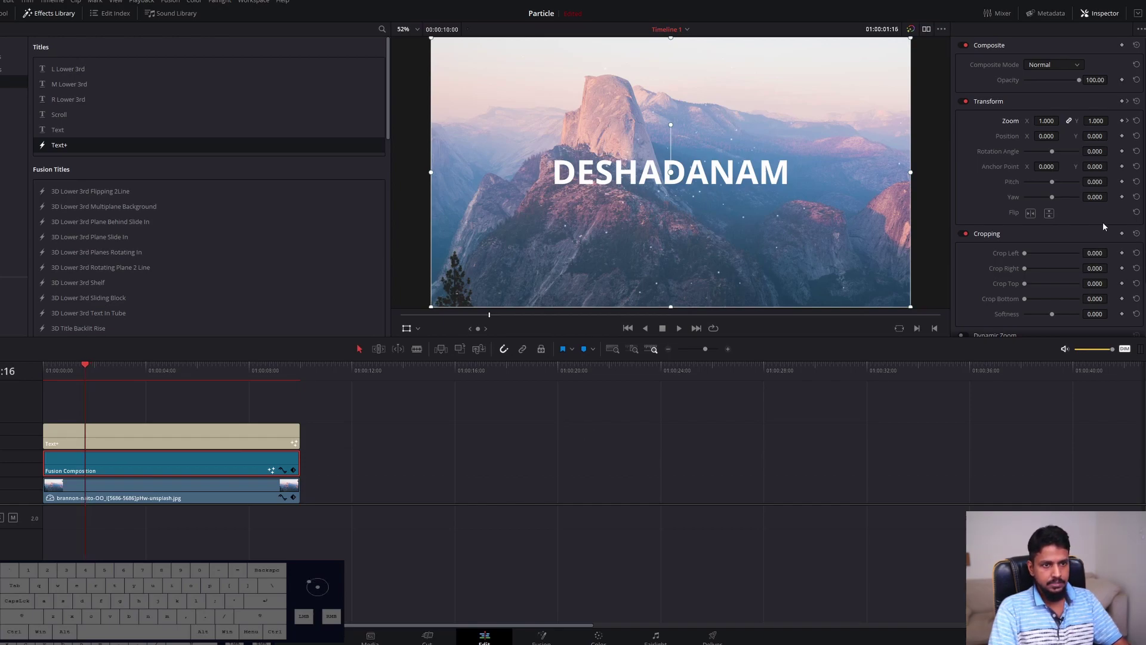
{"action": "left_click", "coordinate": [1125, 122]}
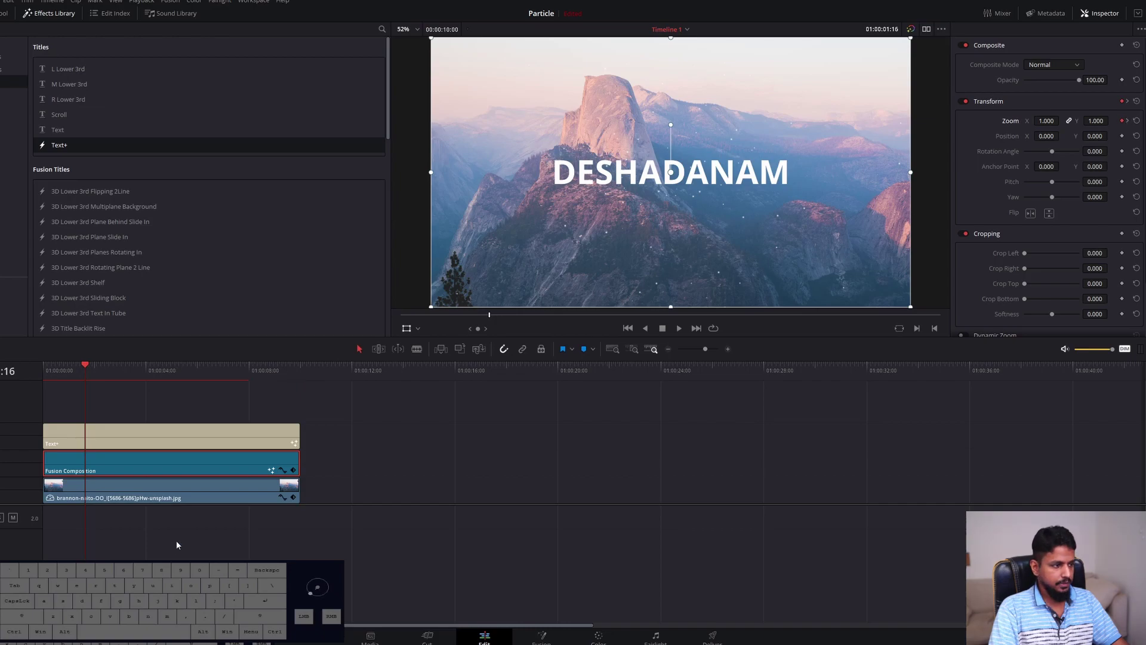
Keyframe the DESHADANAM title's Size from 0 up to full at the start
{"action": "left_click", "coordinate": [115, 429]}
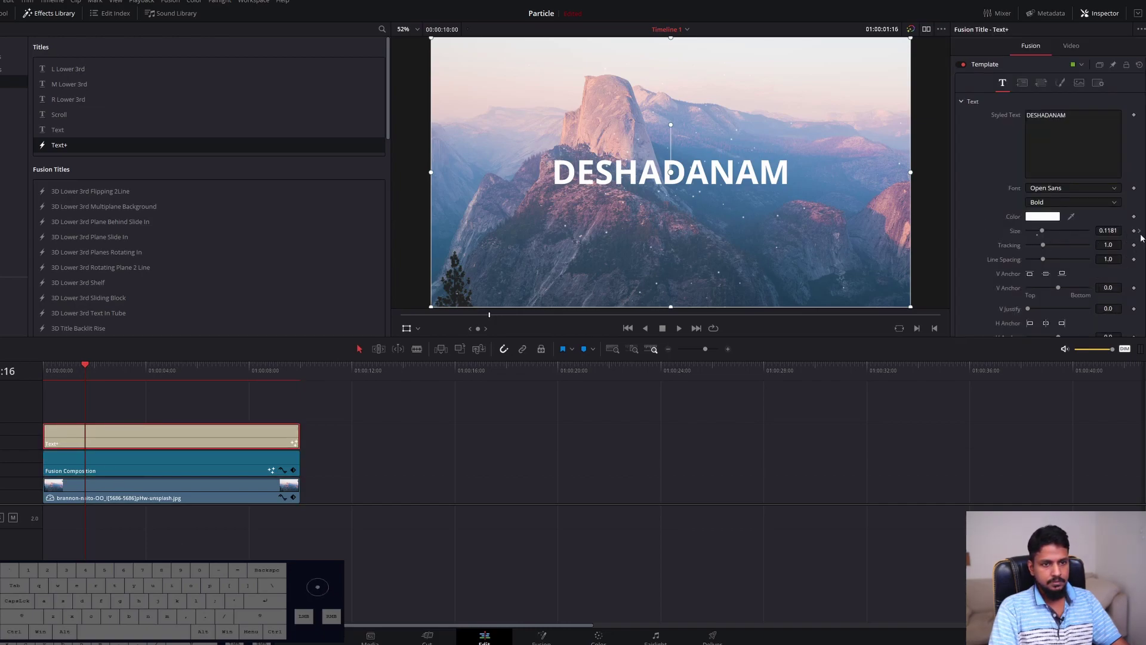
{"action": "left_click", "coordinate": [1138, 232]}
{"action": "left_click_drag", "start_coordinate": [1046, 231], "coordinate": [1026, 233]}
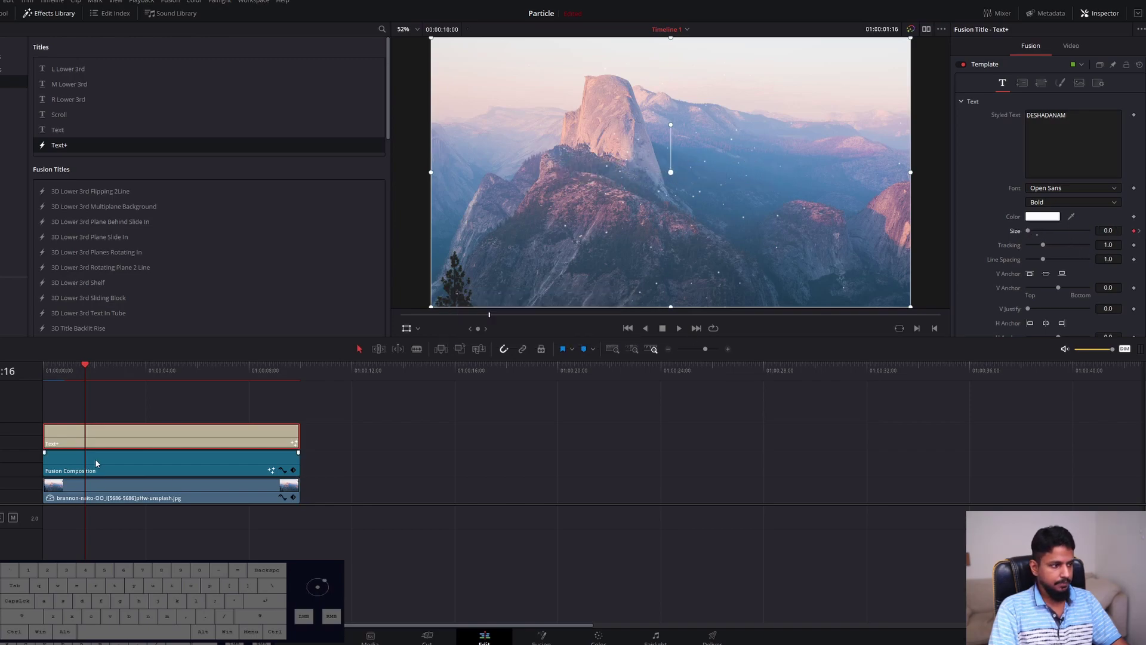
Play back the opening to check the growing particles and title
{"action": "left_click", "coordinate": [101, 459]}
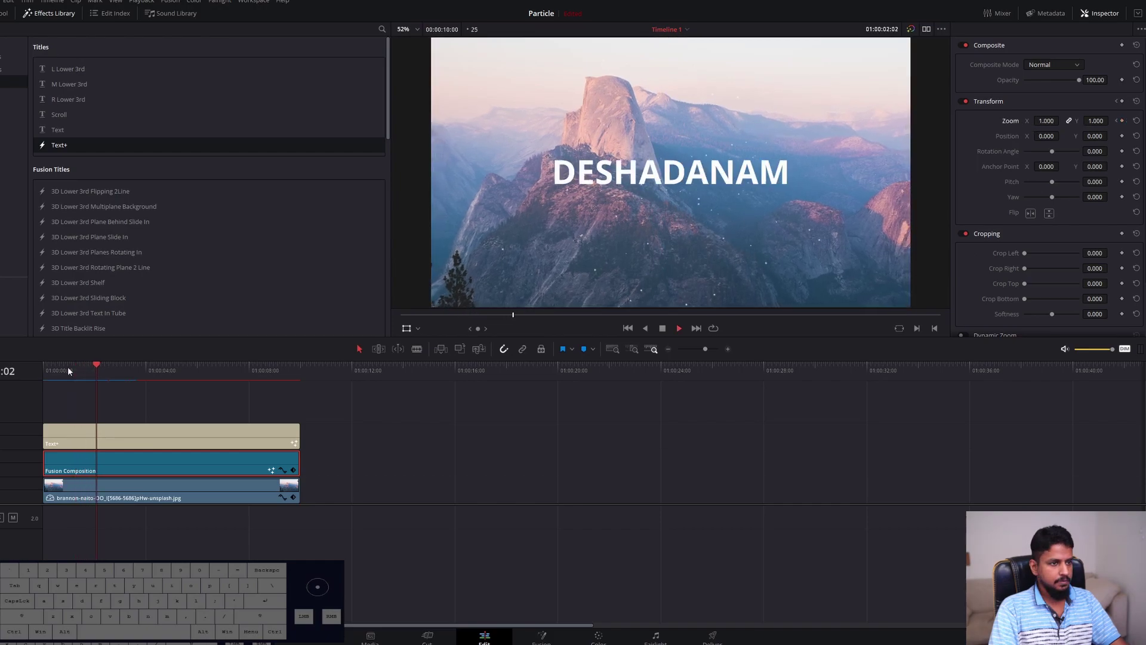
{"action": "key", "text": "space"}
{"action": "left_click_drag", "start_coordinate": [78, 376], "coordinate": [67, 376]}
{"action": "key", "text": "space"}
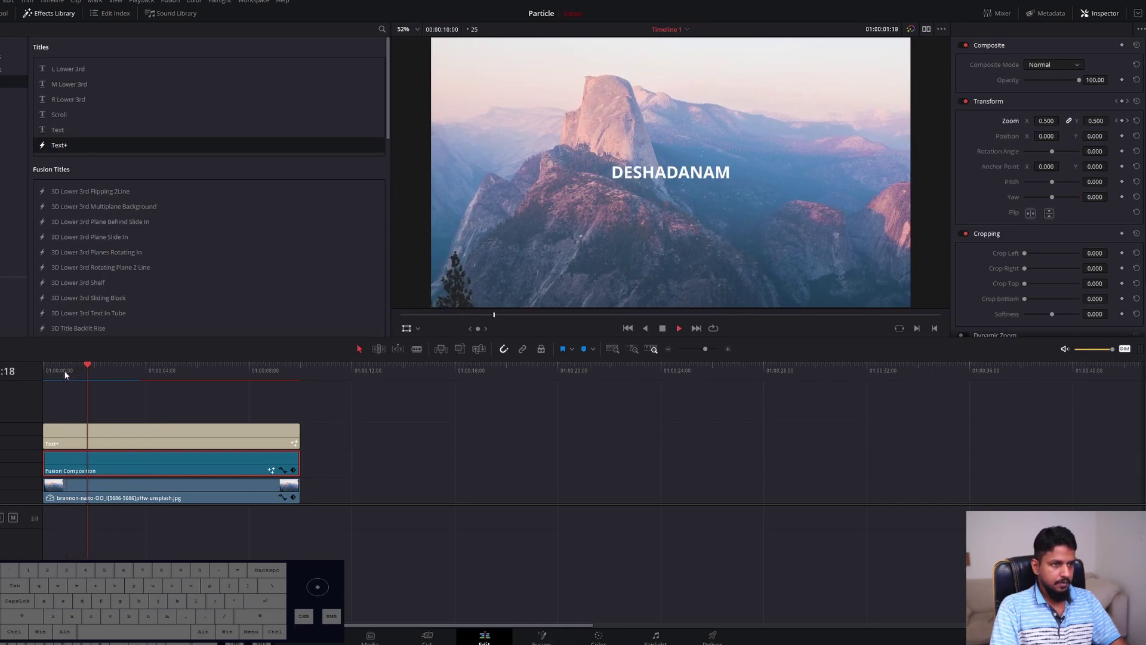
{"action": "key", "text": "space"}
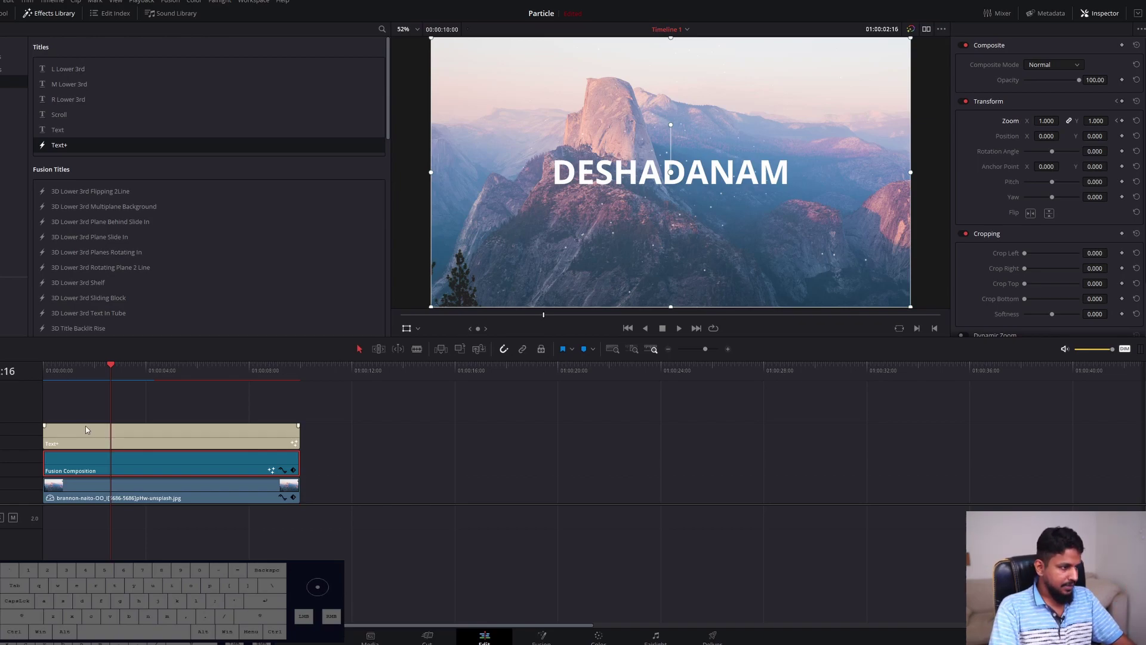
Move Text+ up a track and Alt-drag a duplicate Fusion Composition onto the track above
{"action": "left_click_drag", "start_coordinate": [88, 432], "coordinate": [89, 416]}
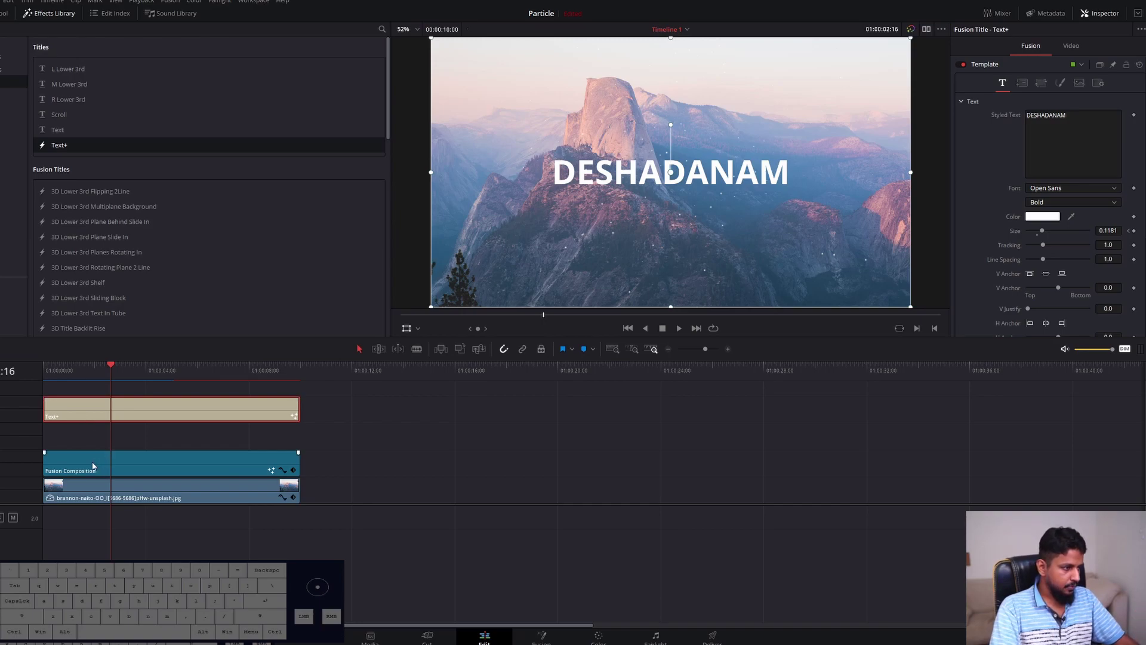
{"action": "left_click", "coordinate": [96, 464]}
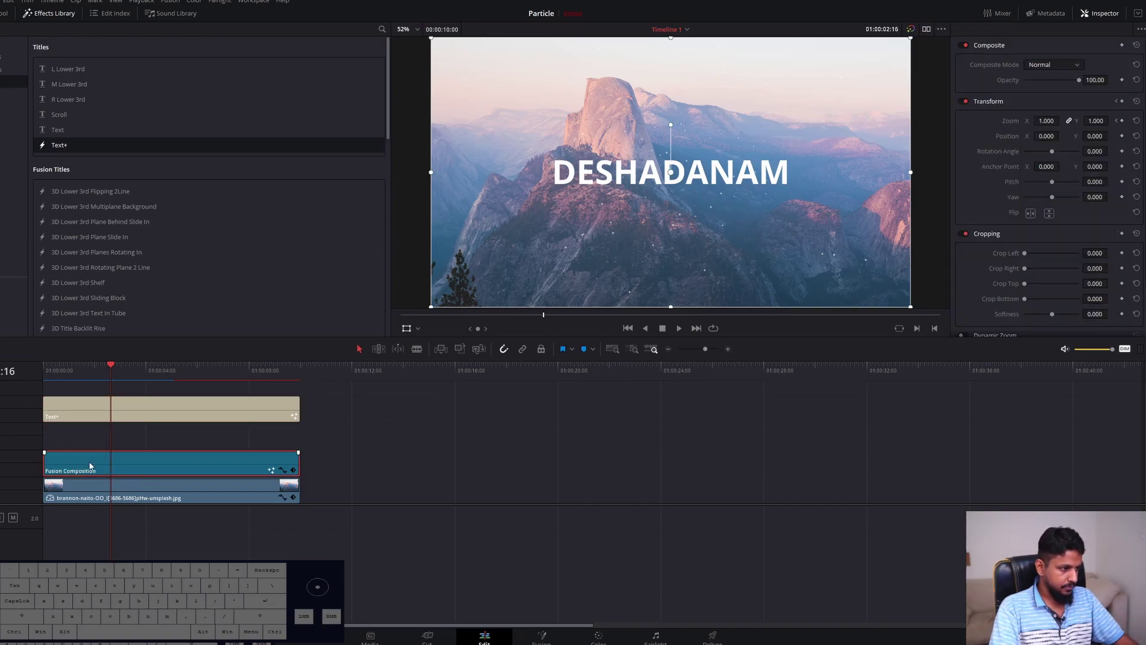
{"action": "left_click", "coordinate": [78, 464]}
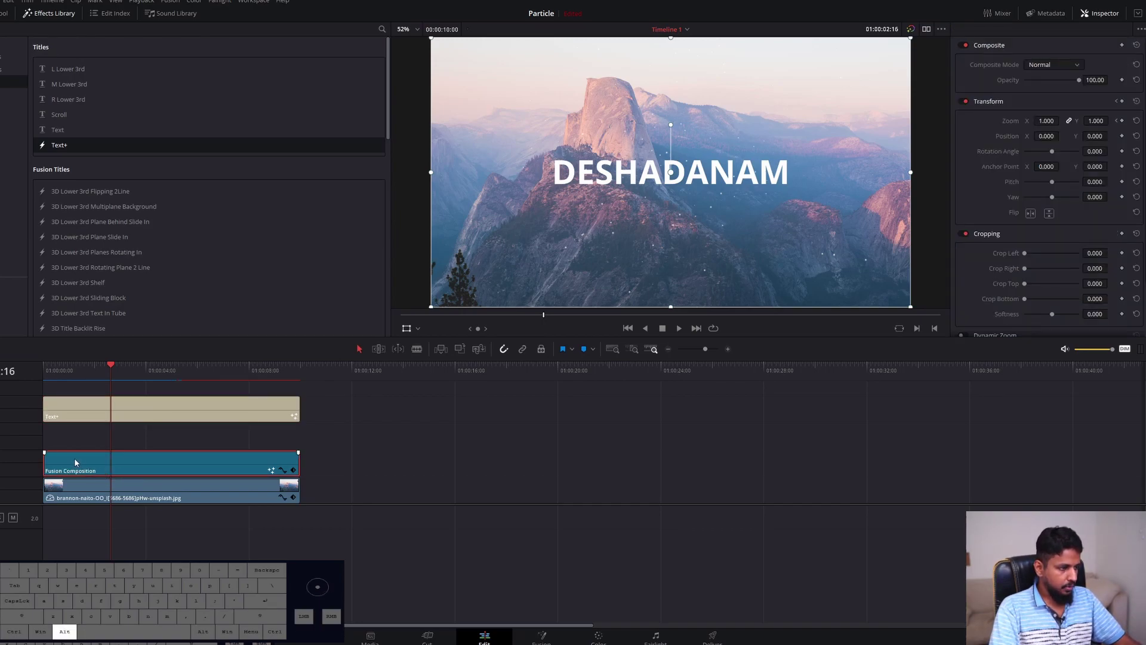
{"action": "left_click_drag", "start_coordinate": [76, 465], "coordinate": [75, 447]}
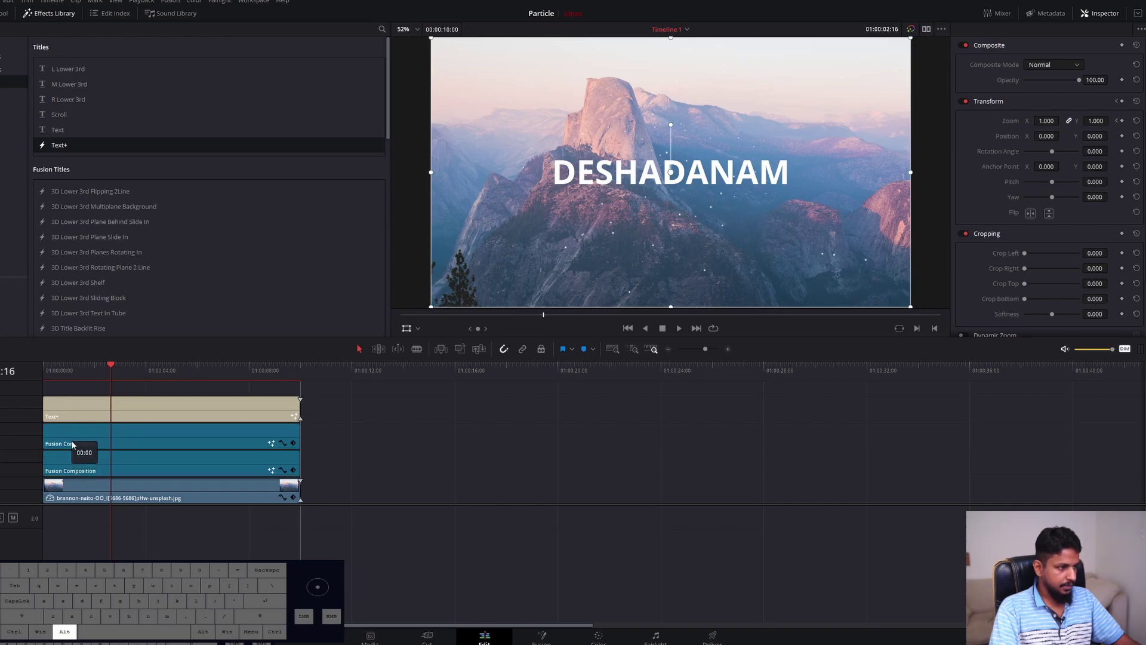
Set the duplicate composition's Rotation Angle to 180 and play back from the start
{"action": "left_click", "coordinate": [445, 449]}
{"action": "left_click", "coordinate": [151, 444]}
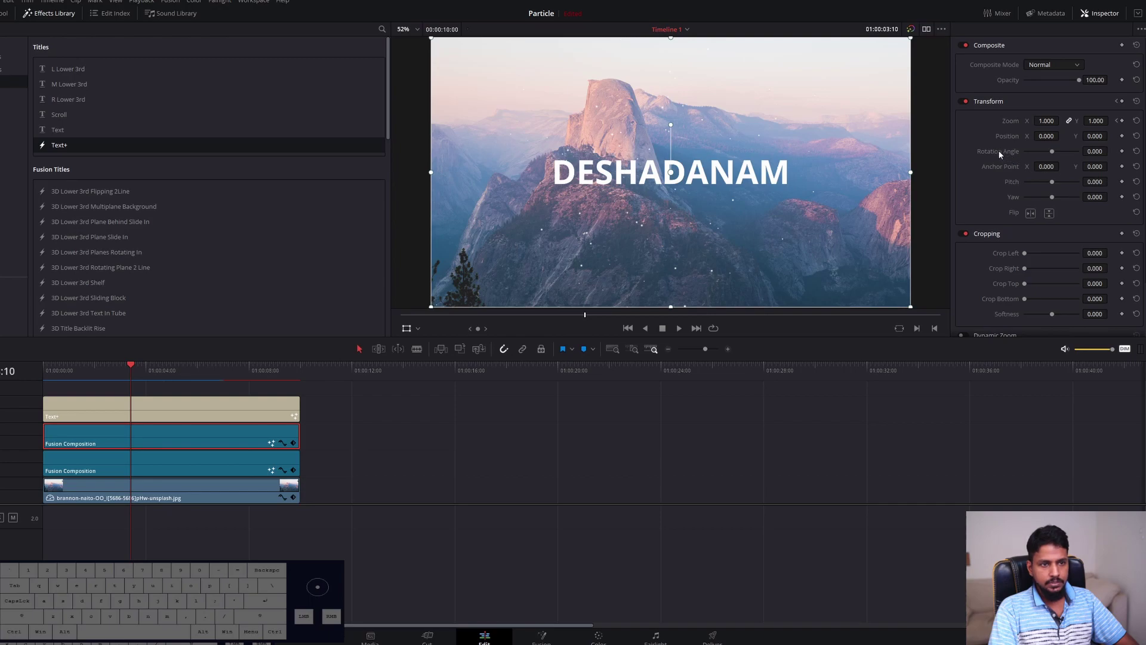
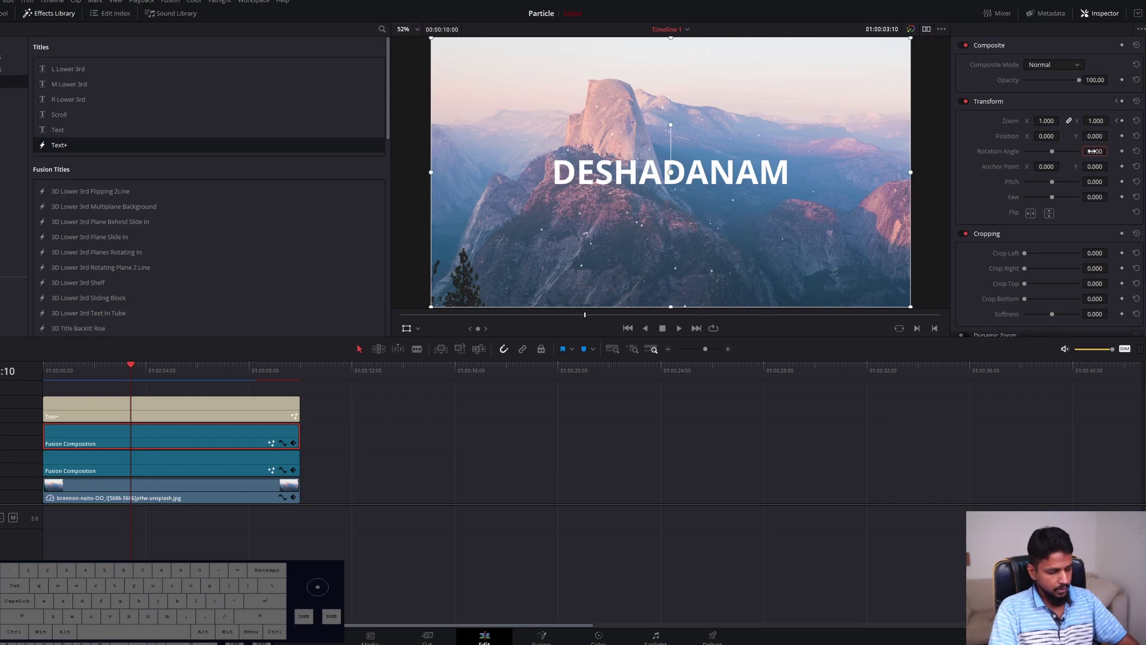
{"action": "key", "text": "Return"}
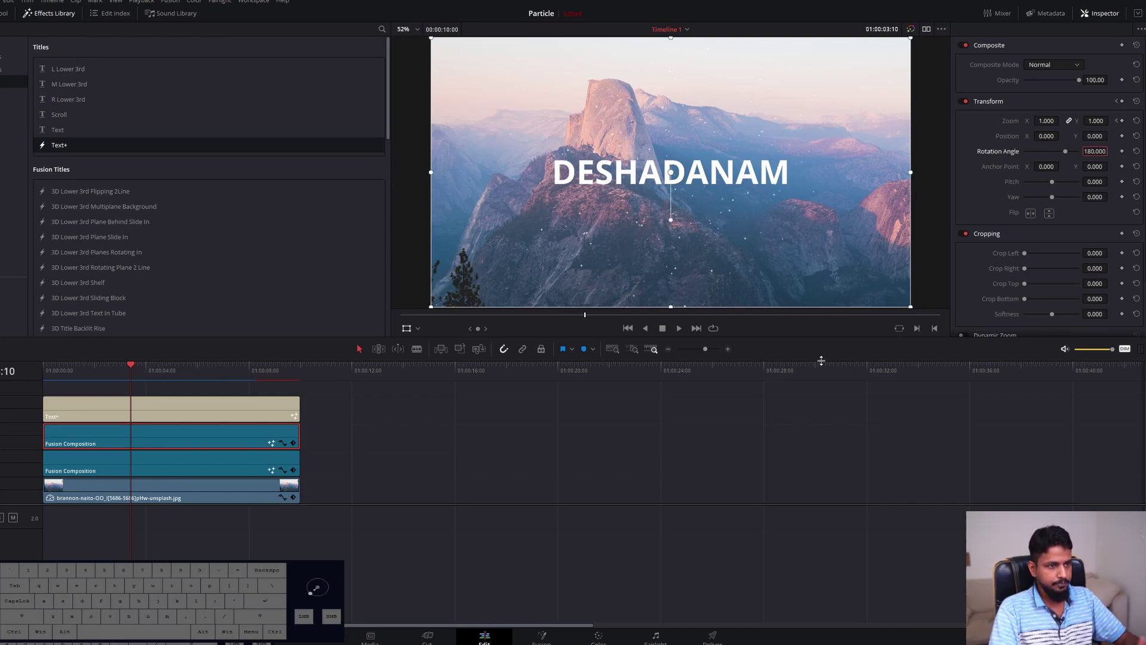
{"action": "left_click", "coordinate": [71, 377]}
{"action": "key", "text": "space"}
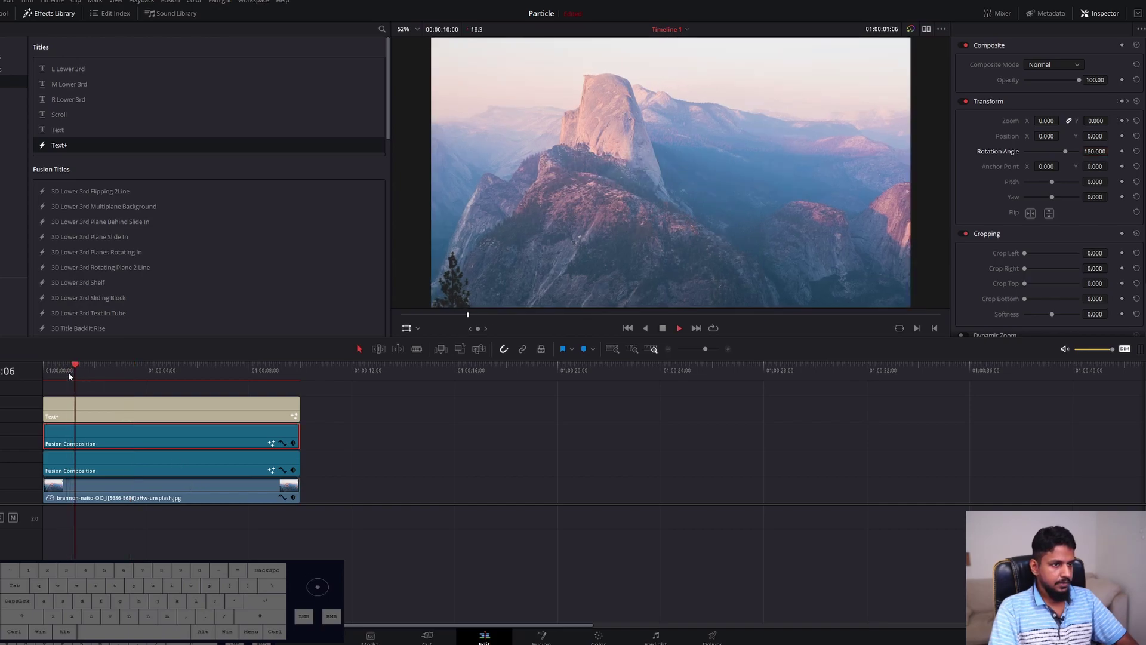
{"action": "key", "text": "space"}
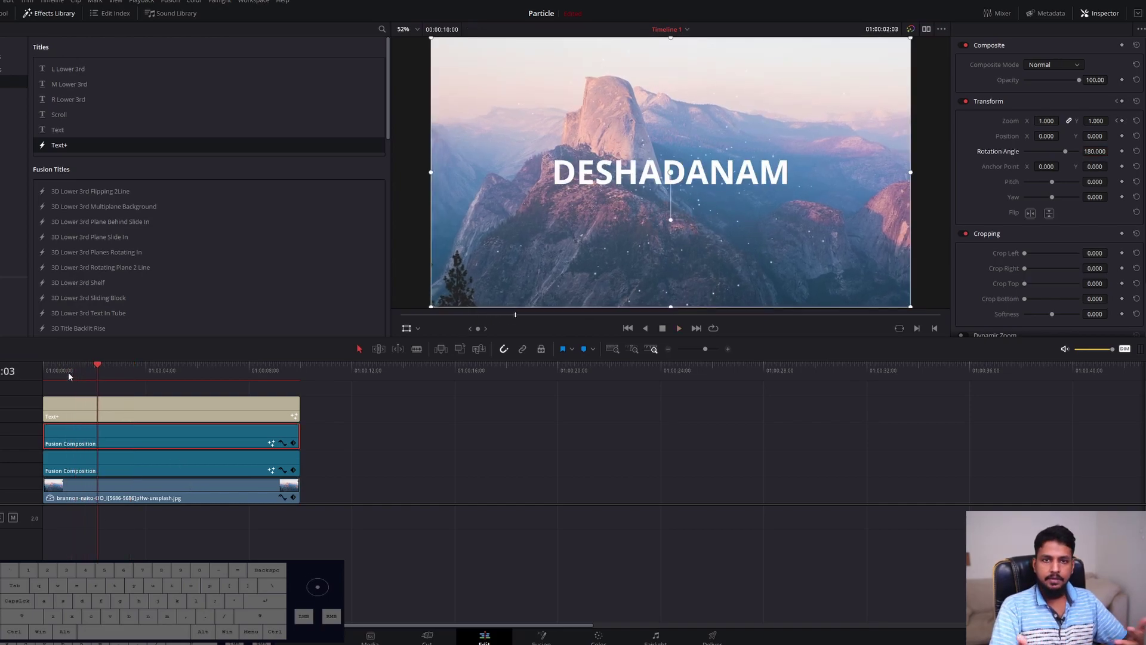
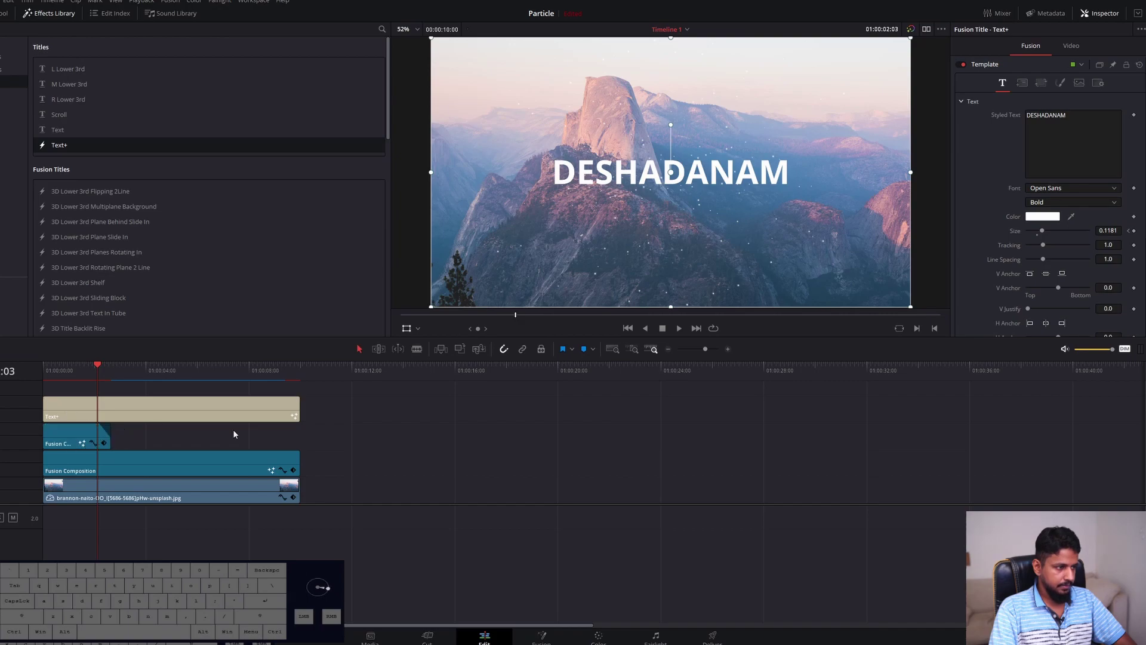
{"action": "left_click", "coordinate": [67, 372]}
{"action": "key", "text": "space"}
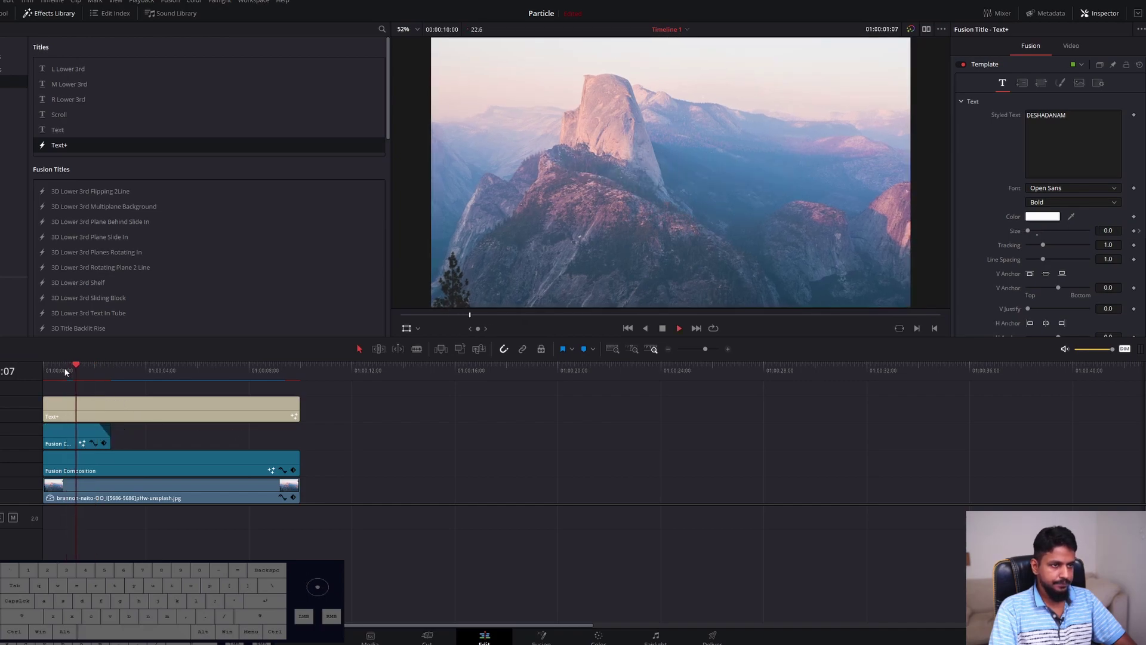
{"action": "key", "text": "space"}
{"action": "left_click", "coordinate": [66, 372]}
{"action": "key", "text": "space"}
{"action": "key", "text": "space"}
{"action": "left_click", "coordinate": [91, 434]}
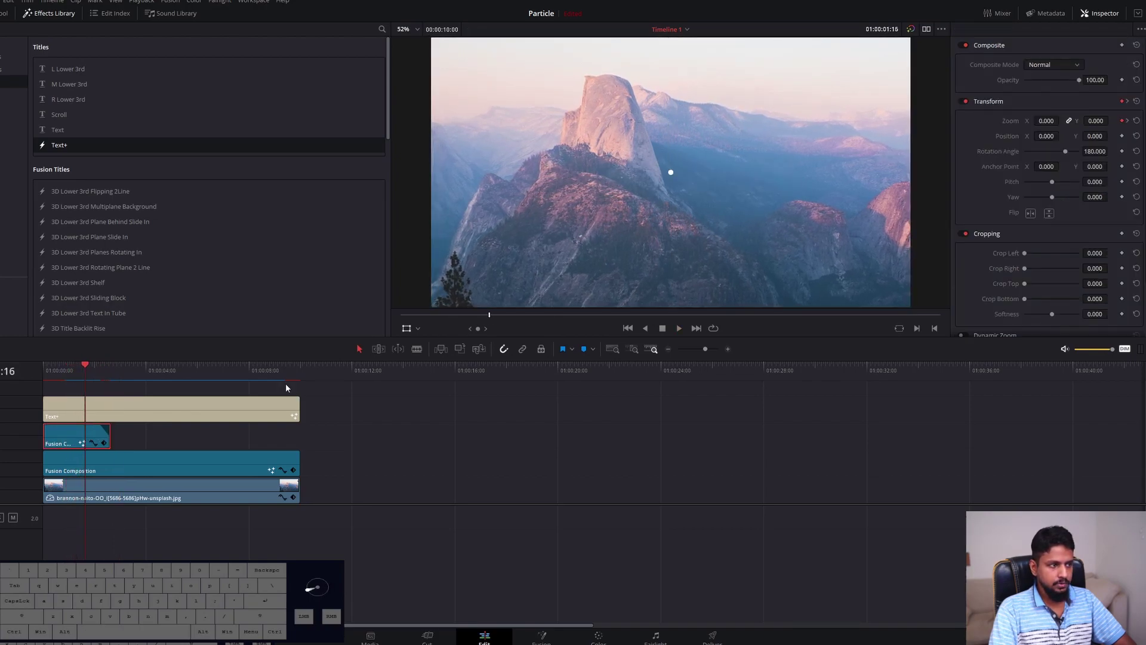
{"action": "key", "text": "space"}
{"action": "key", "text": "space"}
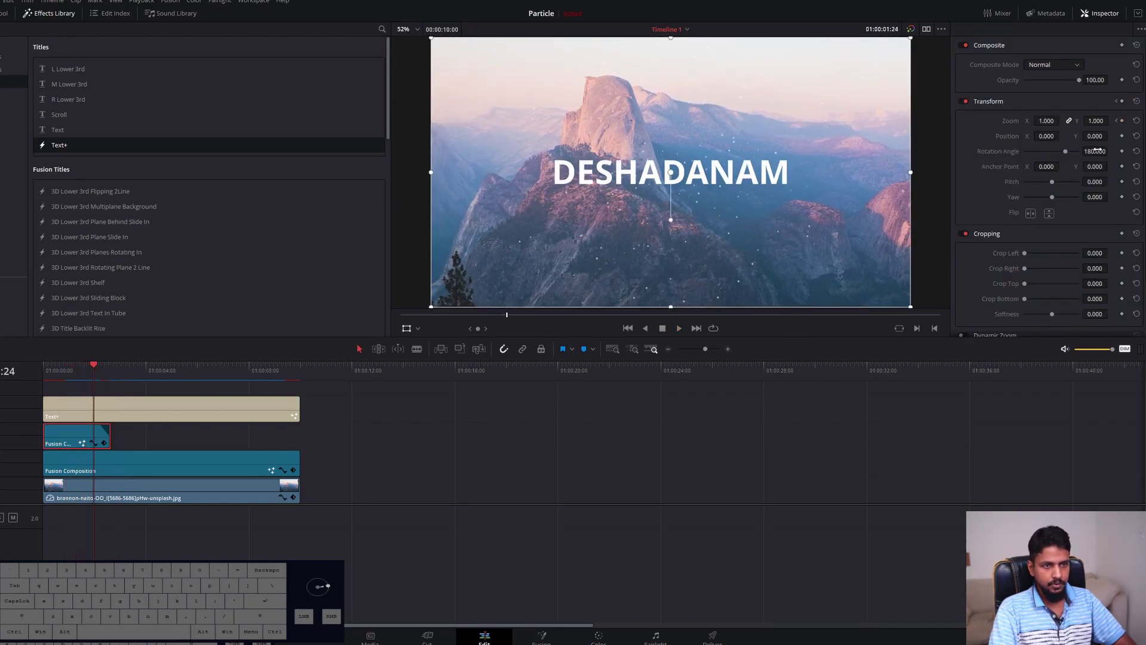
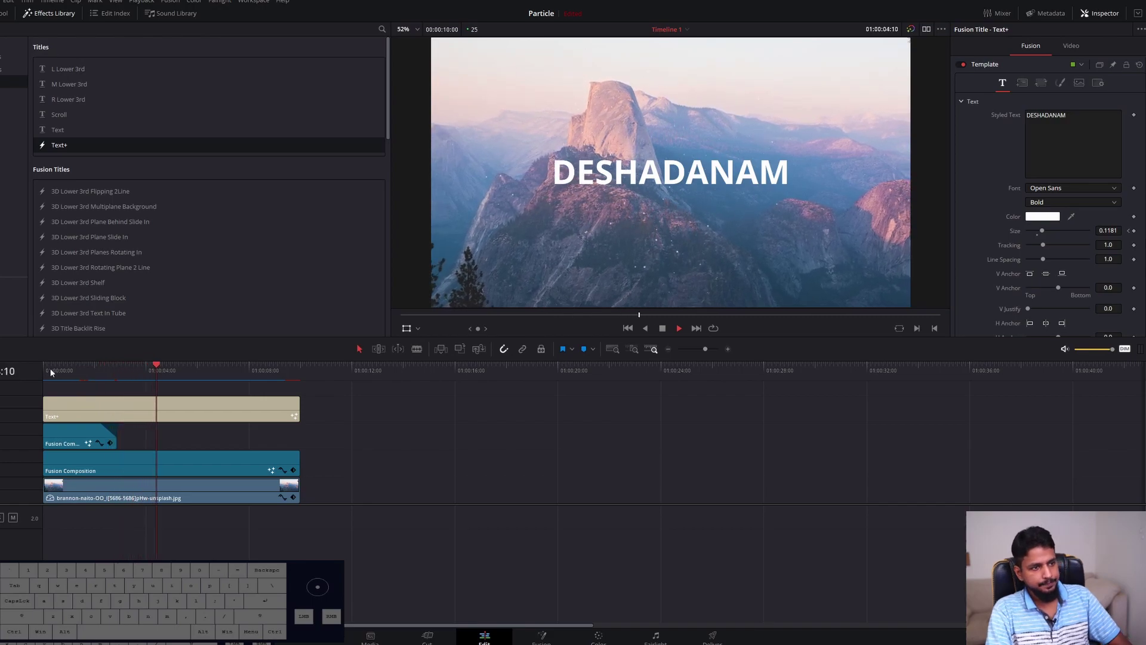
{"action": "key", "text": "space"}
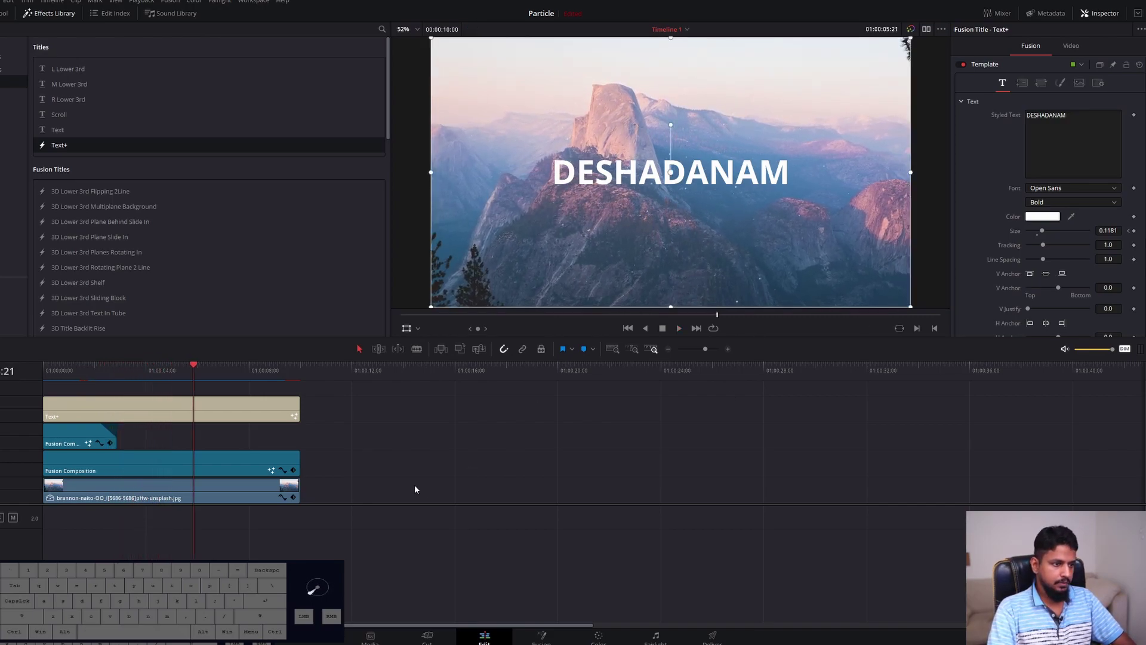
{"action": "left_click", "coordinate": [403, 475]}
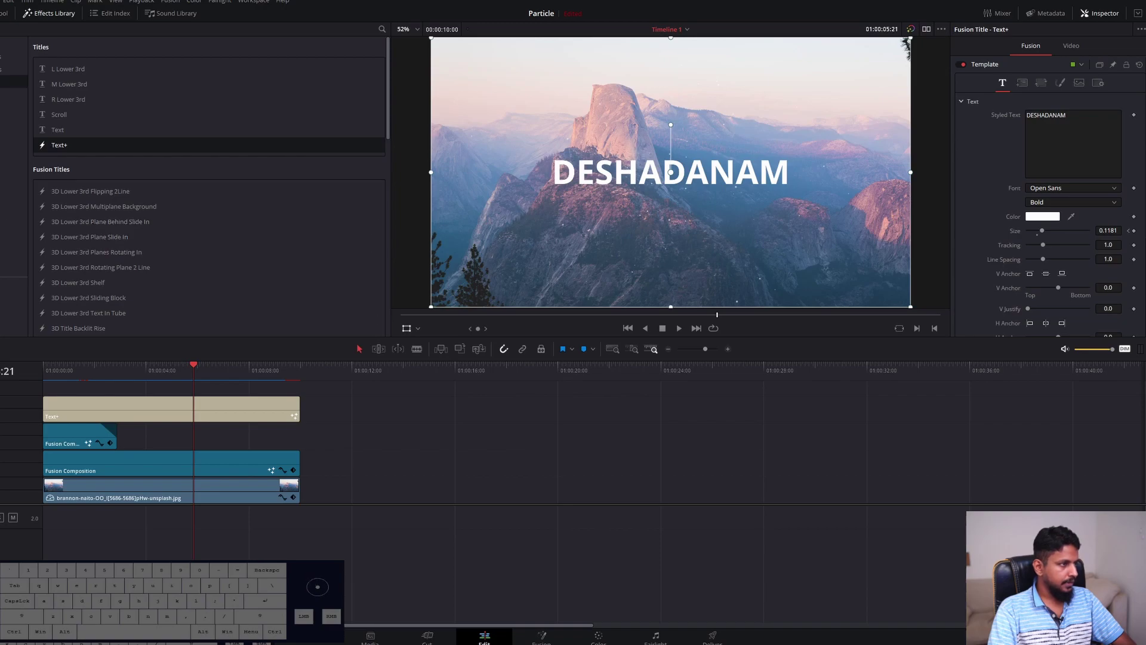
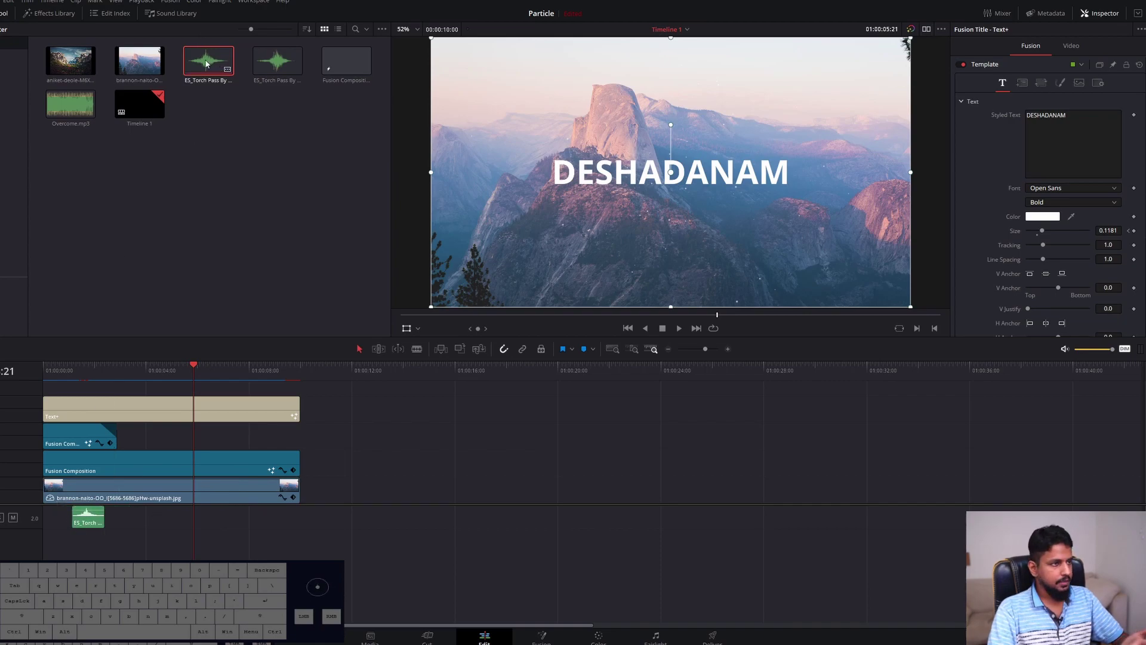
Zoom in on the timeline and line the ES_Torch Pass By whoosh up with the title
{"action": "left_click", "coordinate": [73, 371]}
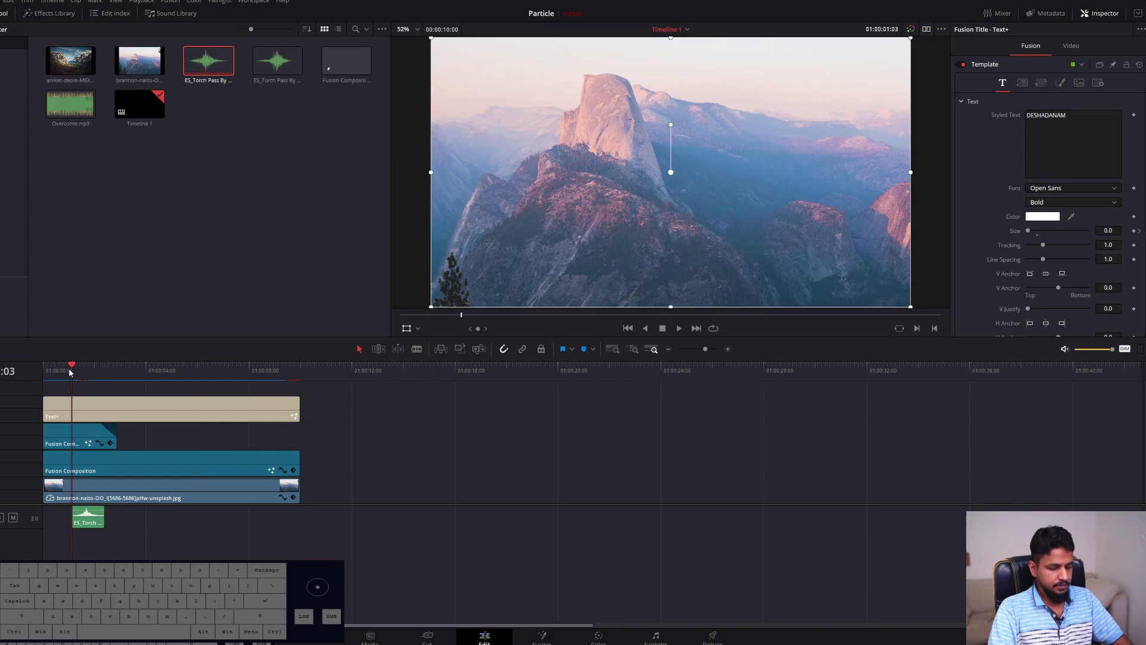
{"action": "key", "text": "="}
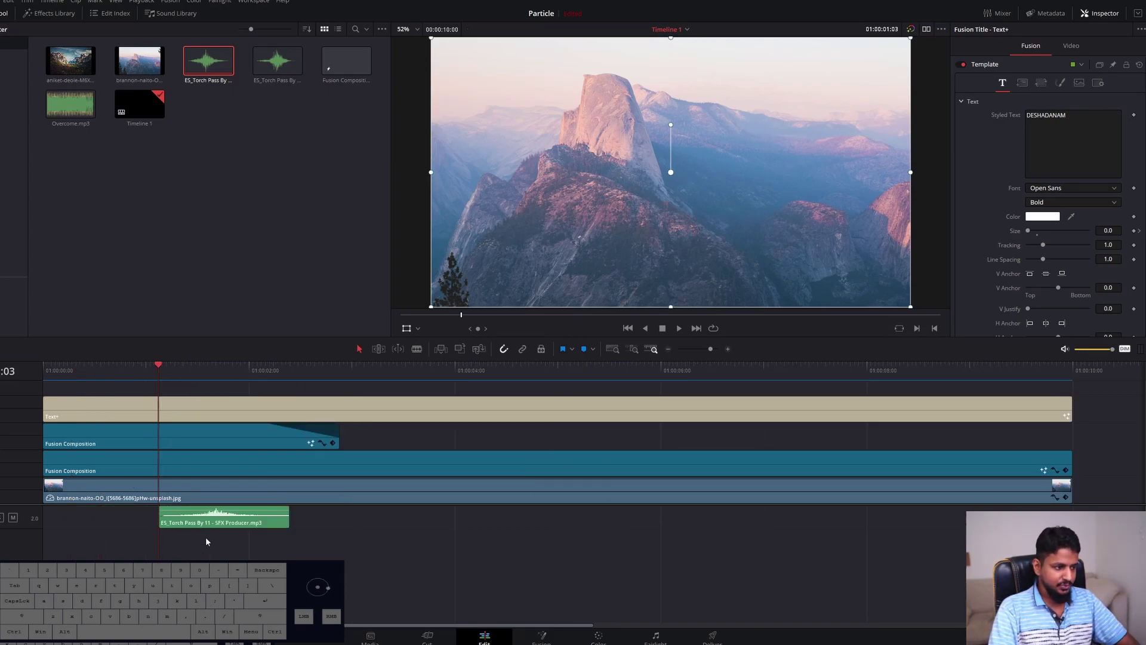
{"action": "left_click_drag", "start_coordinate": [199, 526], "coordinate": [148, 525]}
{"action": "left_click", "coordinate": [105, 373]}
{"action": "left_click", "coordinate": [66, 375]}
{"action": "key", "text": "space"}
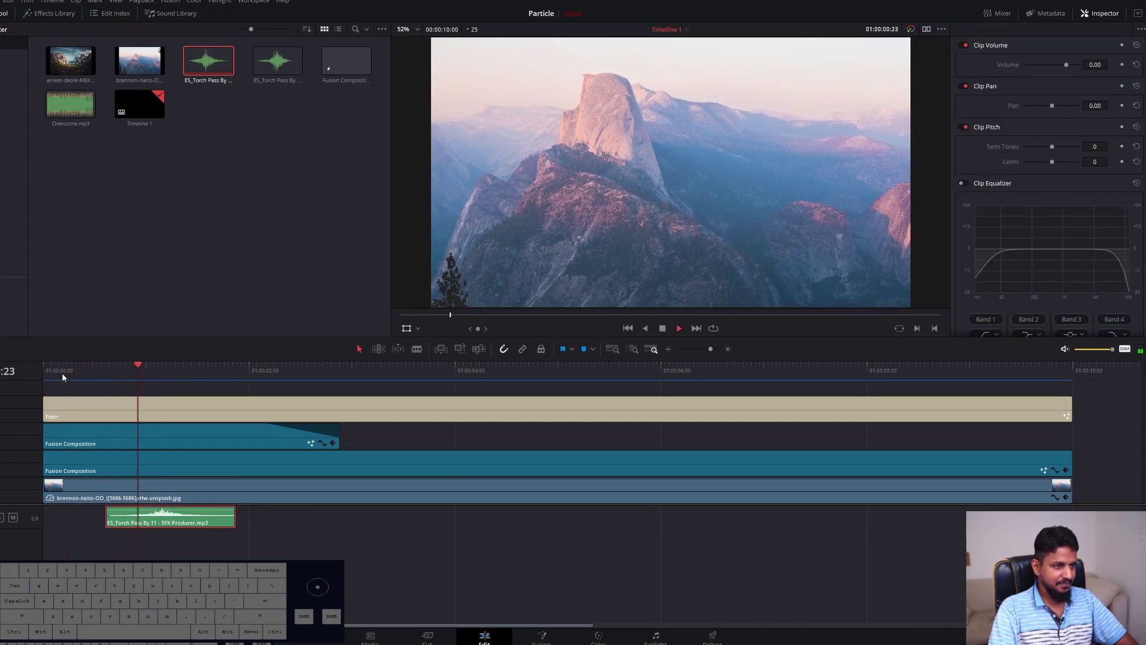
Nudge the whoosh sound later and play the title appearing with it
{"action": "key", "text": "space"}
{"action": "key", "text": "="}
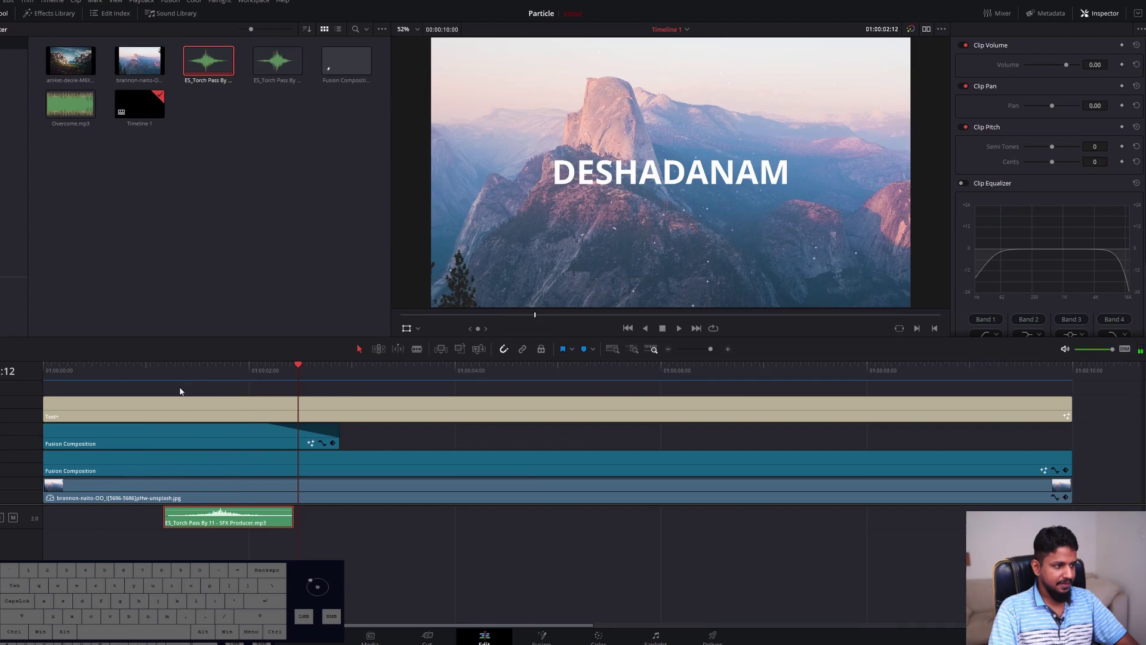
{"action": "left_click", "coordinate": [184, 375]}
{"action": "key", "text": "space"}
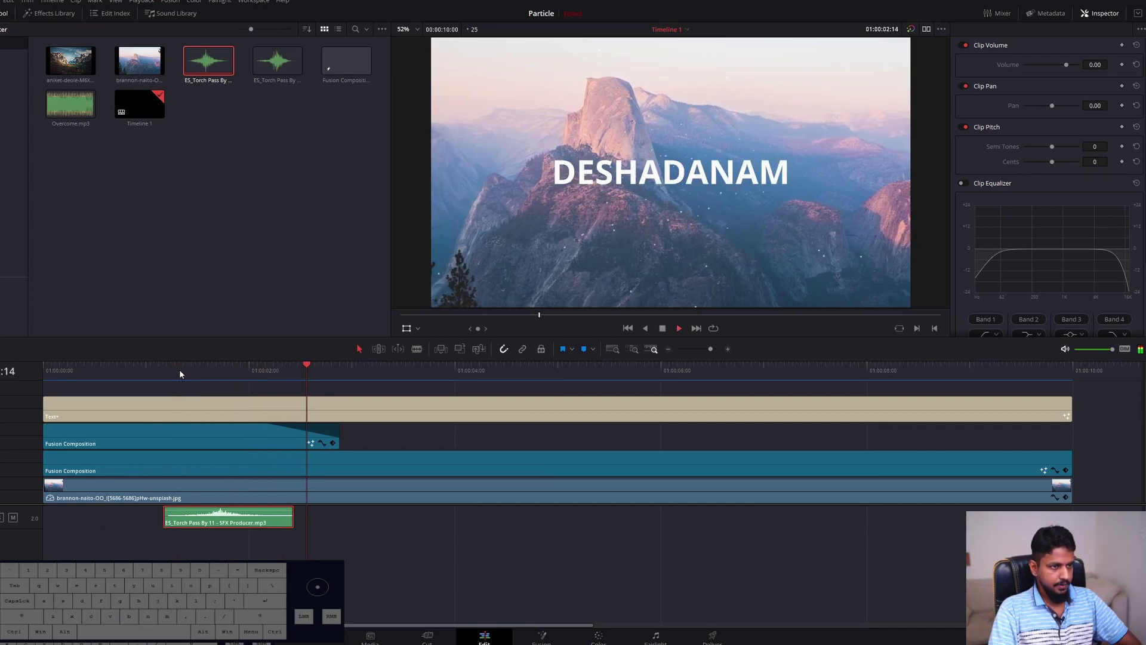
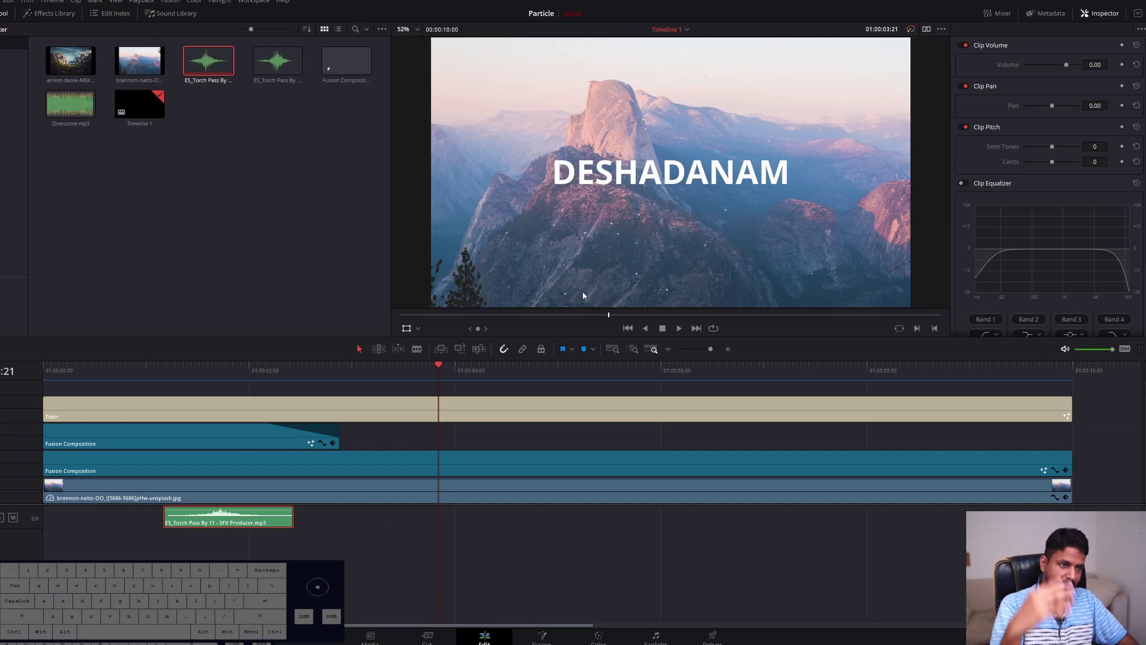
In Fusion, raise pTurbulence1's Z Strength from about 0.4 to 0.882 so particles scatter more
{"action": "left_click", "coordinate": [614, 568]}
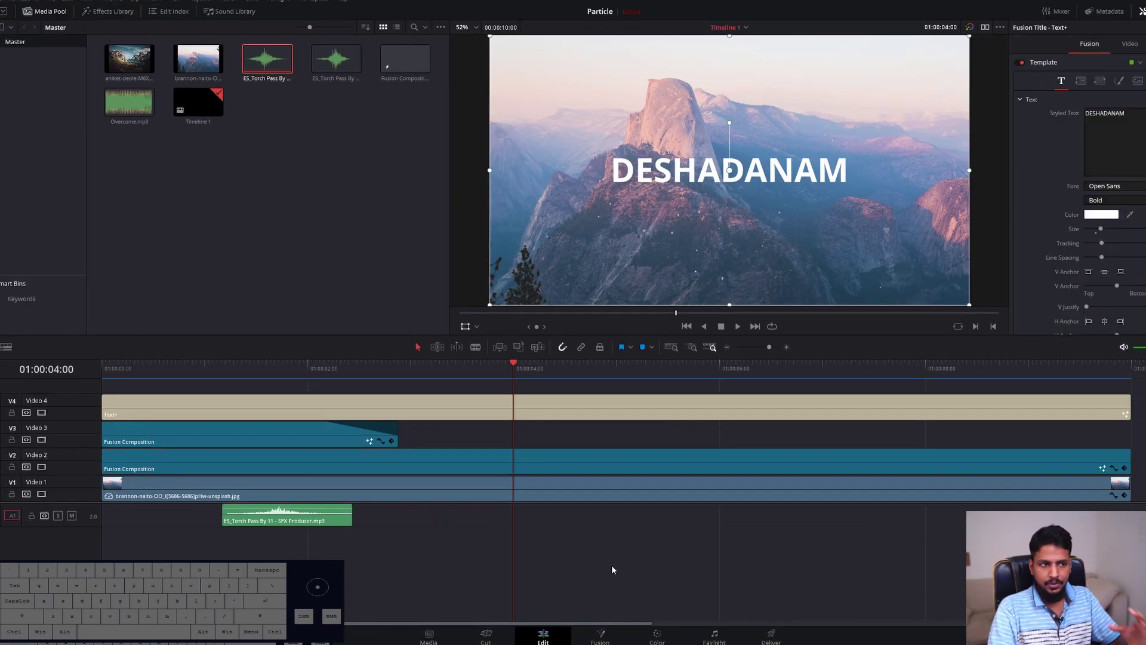
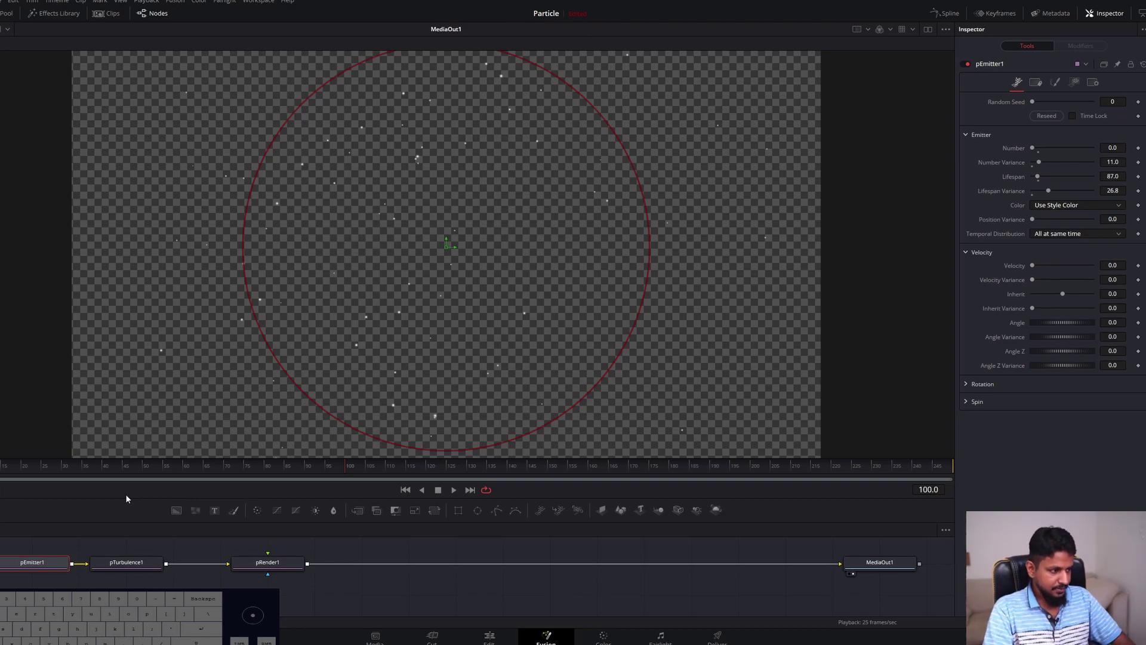
{"action": "left_click", "coordinate": [30, 572]}
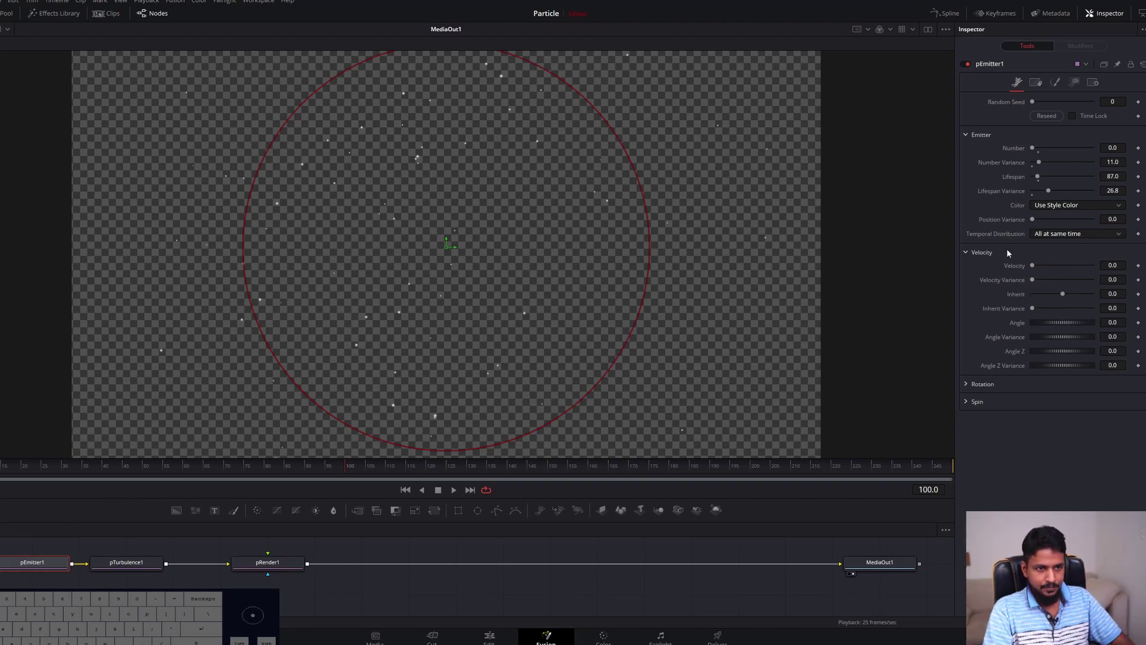
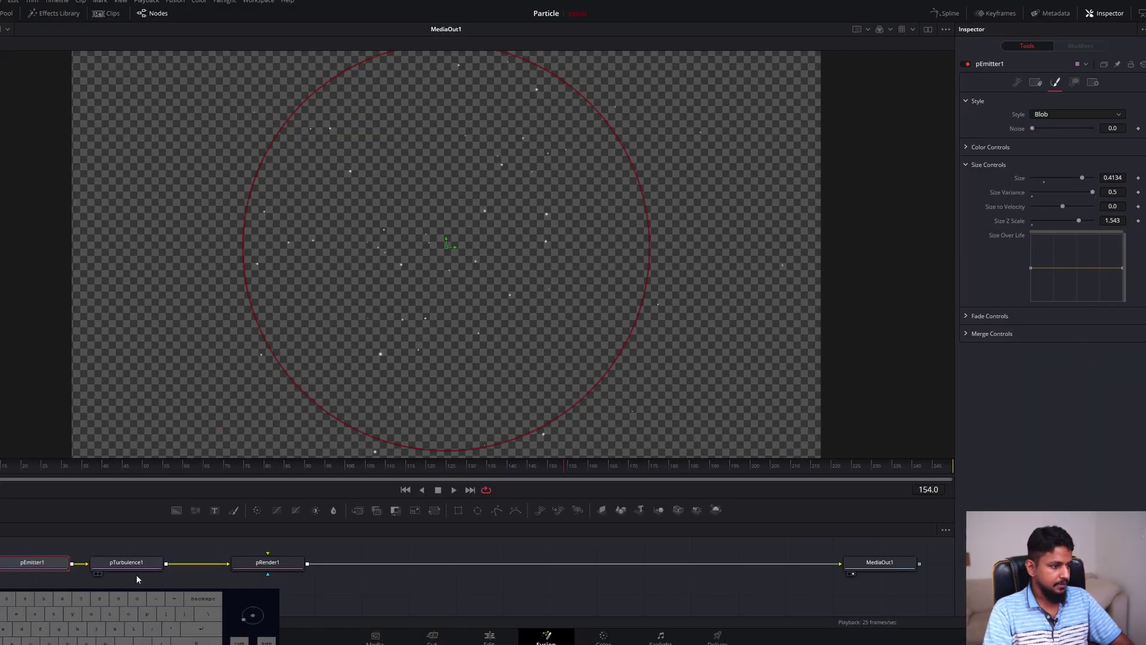
{"action": "left_click", "coordinate": [133, 566]}
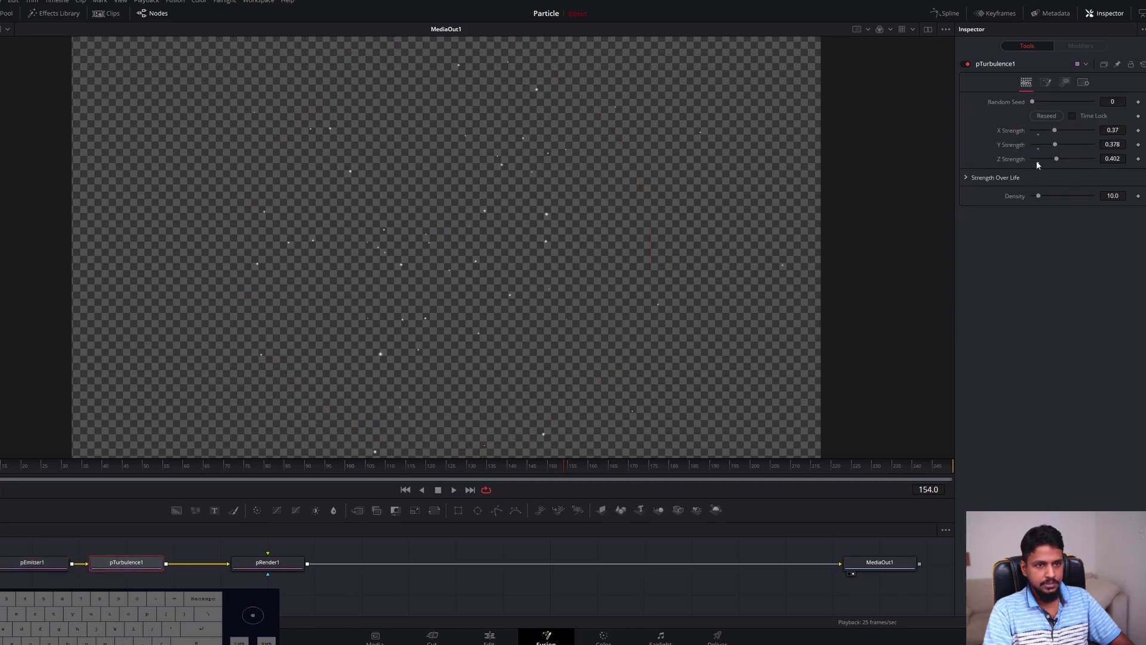
{"action": "left_click_drag", "start_coordinate": [1063, 158], "coordinate": [1078, 160]}
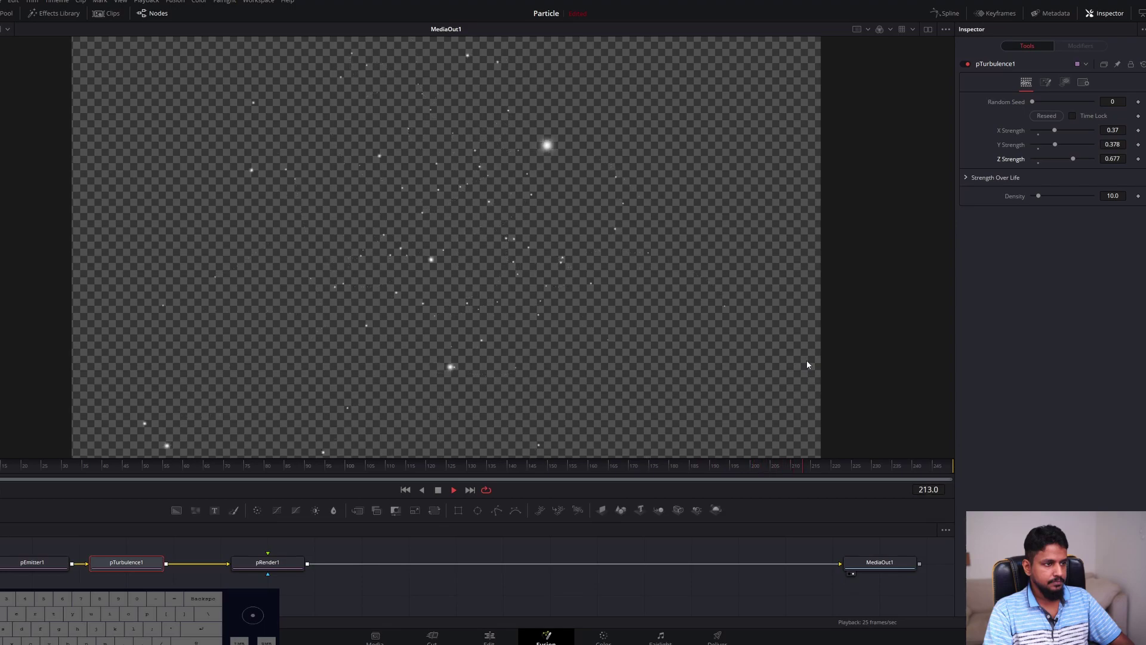
{"action": "left_click_drag", "start_coordinate": [1081, 165], "coordinate": [1093, 161]}
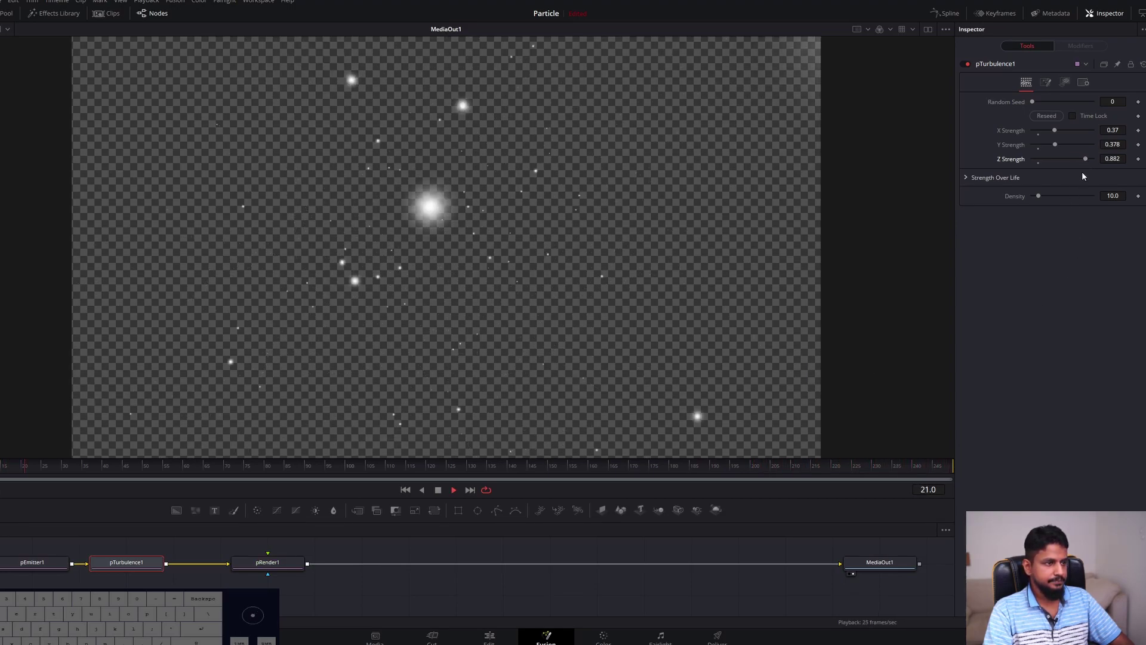
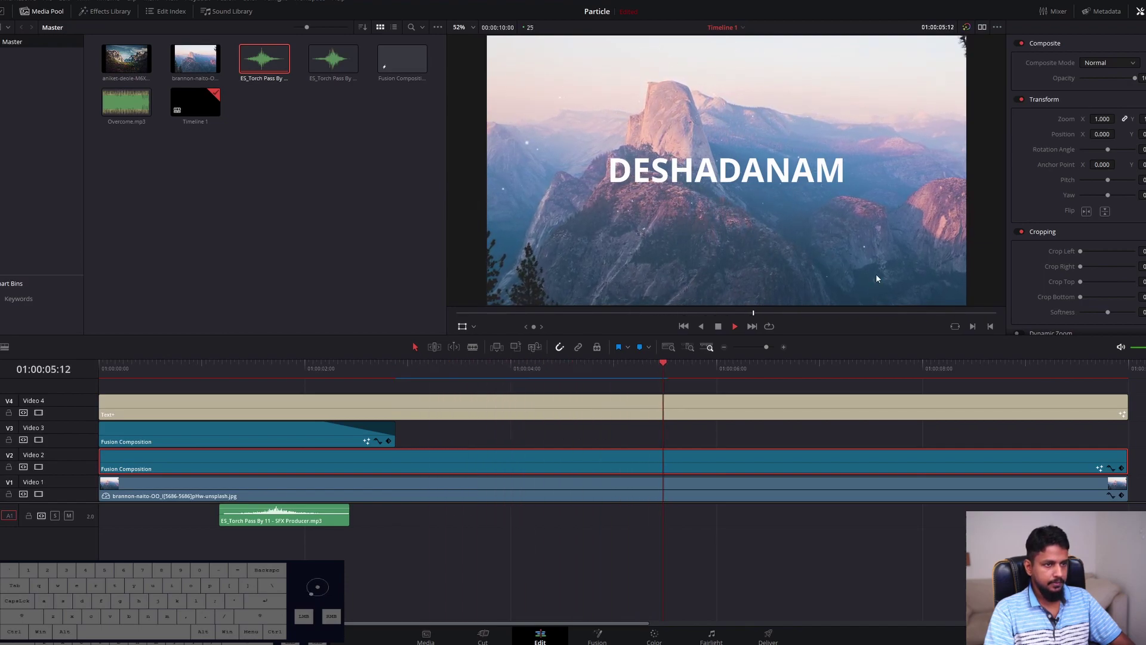
Select the DESHADANAM title and set a Tracking keyframe at the start of the clip
{"action": "key", "text": "space"}
{"action": "key", "text": "-"}
{"action": "key", "text": "-"}
{"action": "left_click", "coordinate": [148, 469]}
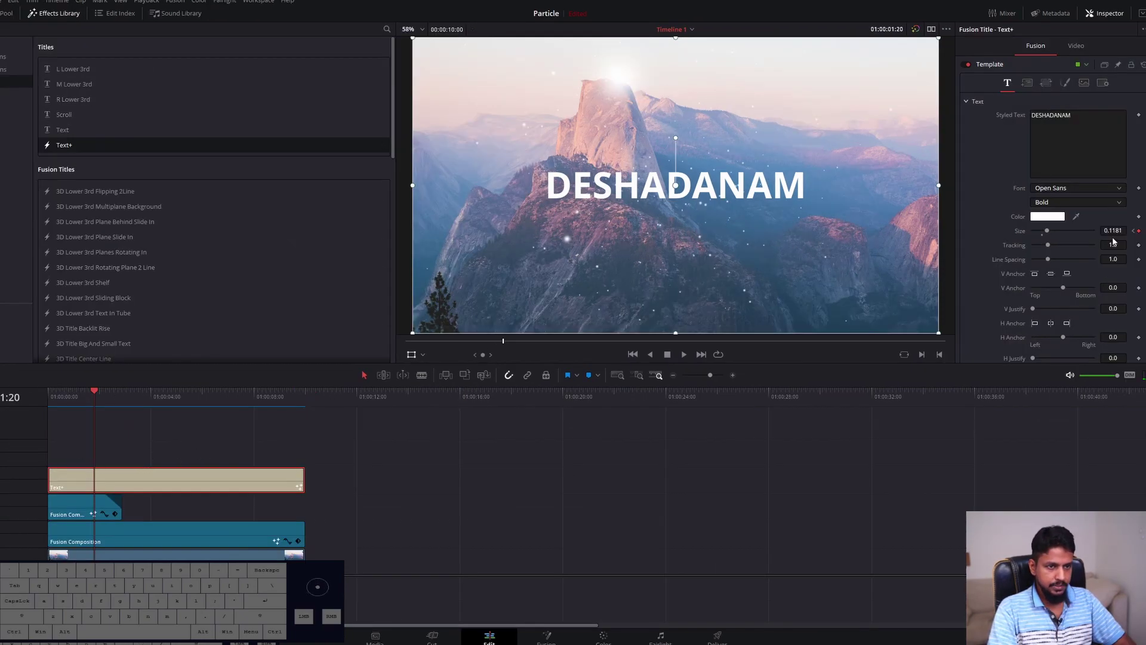
{"action": "left_click", "coordinate": [97, 391]}
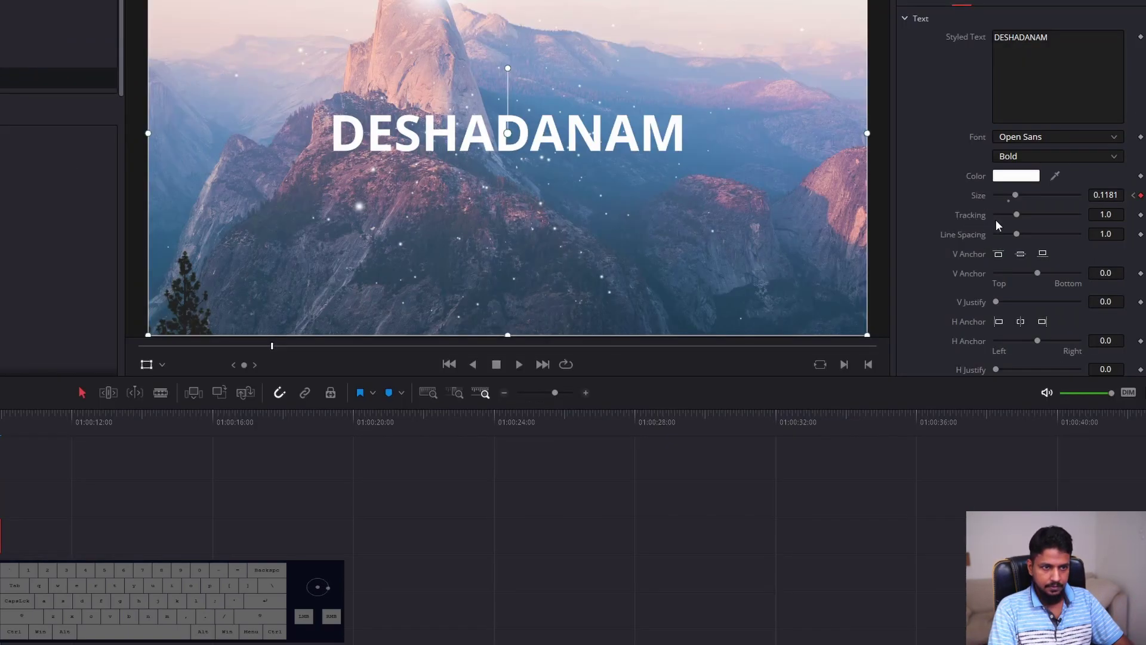
{"action": "left_click", "coordinate": [1142, 247]}
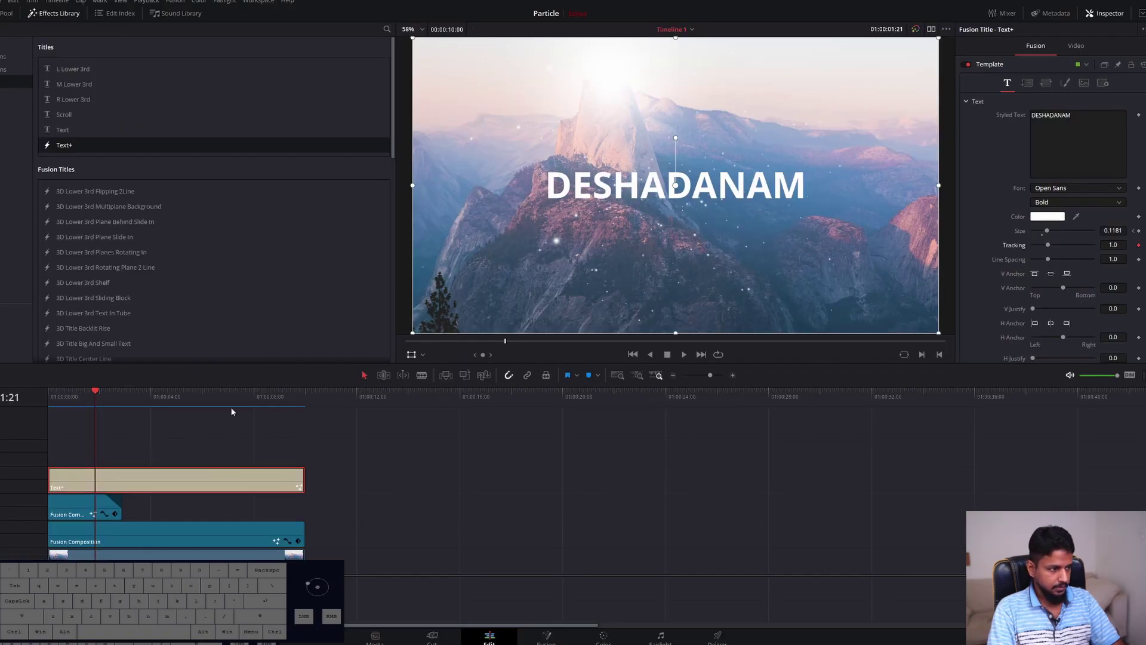
At the title's end raise Tracking to about 1.29 and play back the widening letters
{"action": "left_click_drag", "start_coordinate": [102, 392], "coordinate": [301, 411]}
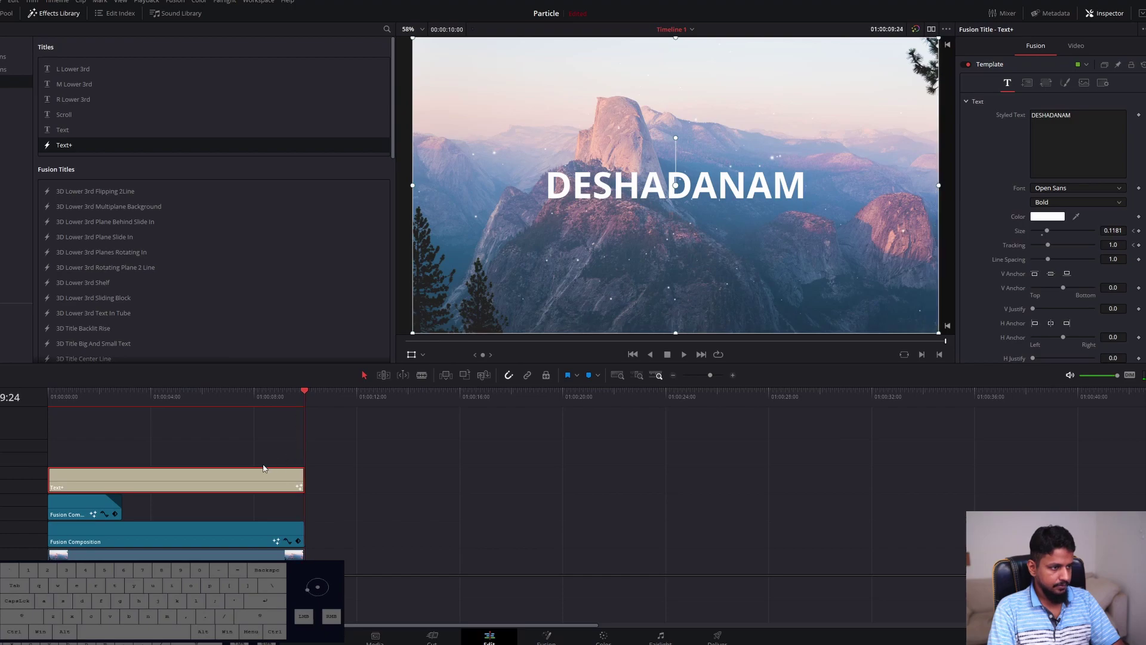
{"action": "left_click", "coordinate": [253, 483]}
{"action": "left_click", "coordinate": [1056, 247]}
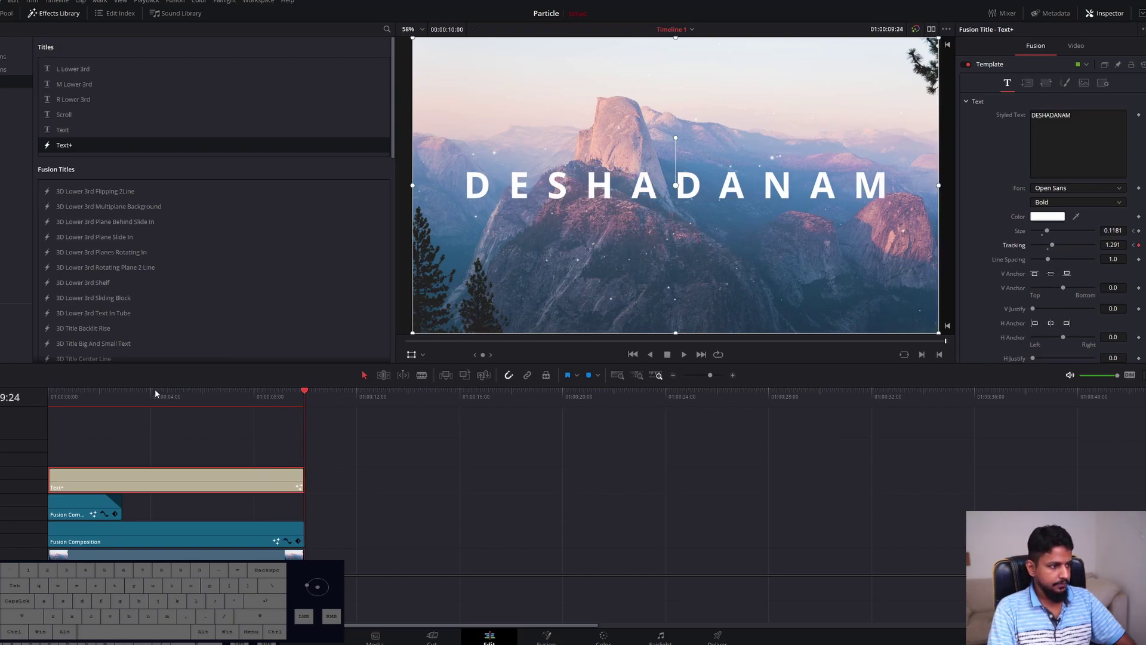
{"action": "left_click_drag", "start_coordinate": [84, 404], "coordinate": [68, 404]}
{"action": "key", "text": "space"}
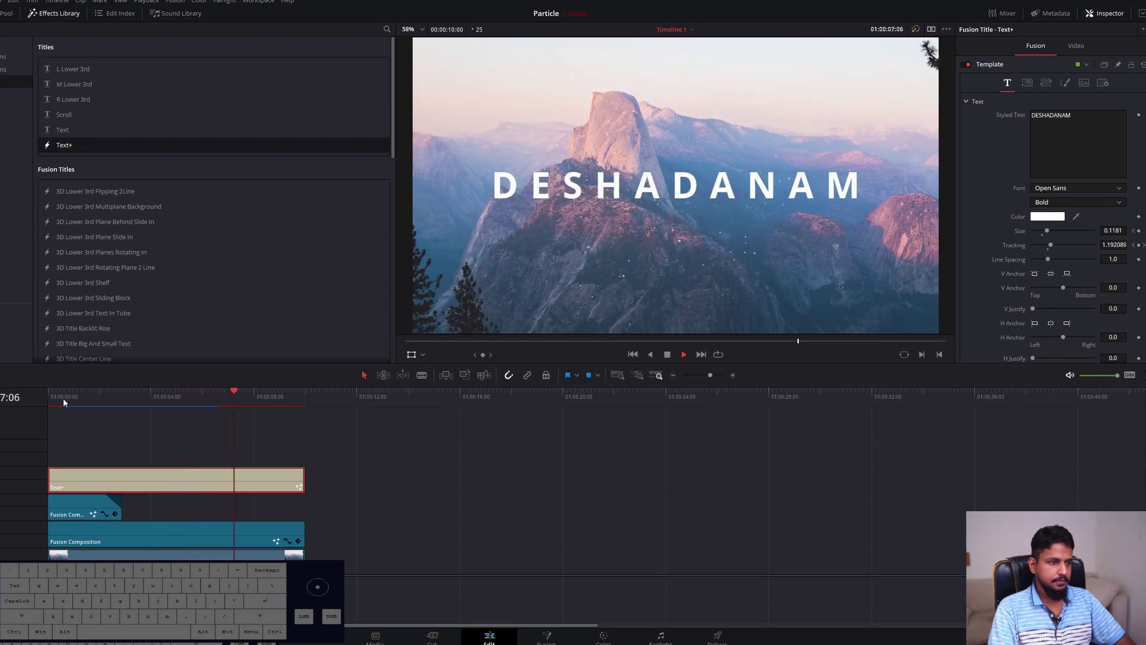
Add a Text+ subtitle 'Journey Never Ends', shrink it and move it below DESHADANAM
{"action": "key", "text": "space"}
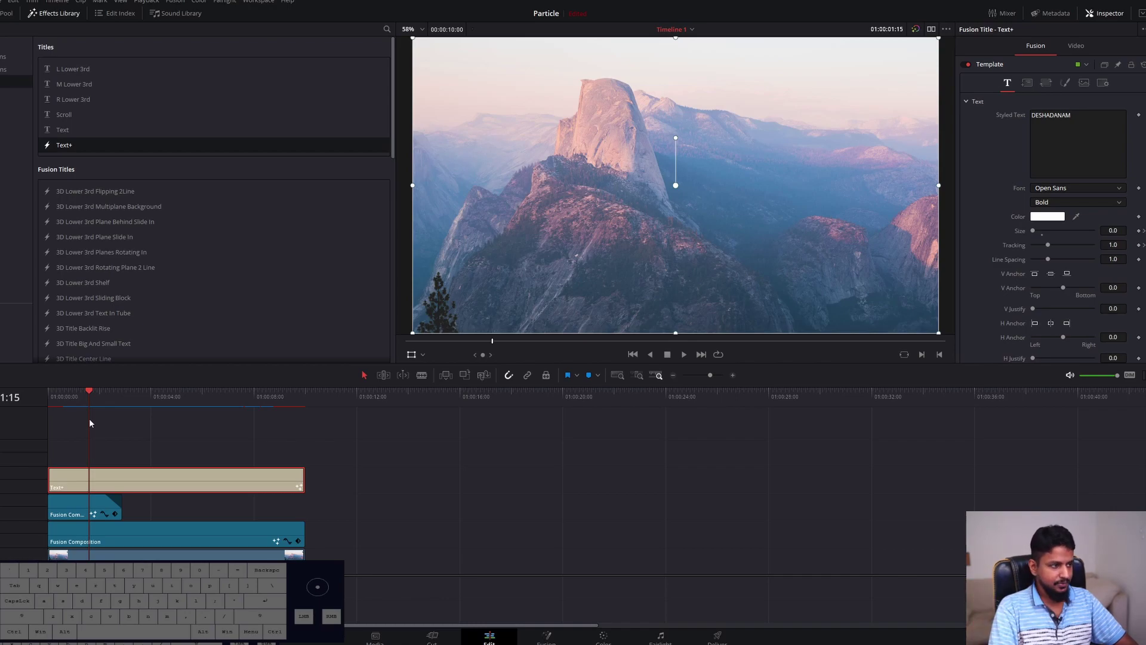
{"action": "left_click_drag", "start_coordinate": [70, 146], "coordinate": [65, 450]}
{"action": "left_click", "coordinate": [105, 447]}
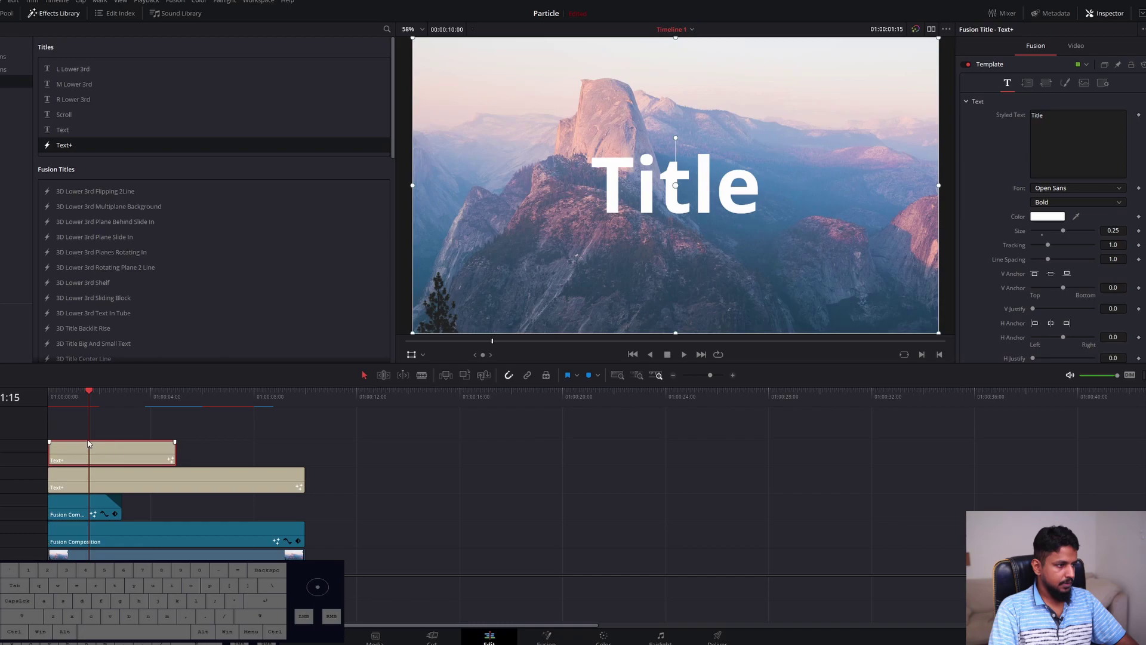
{"action": "left_click", "coordinate": [82, 399]}
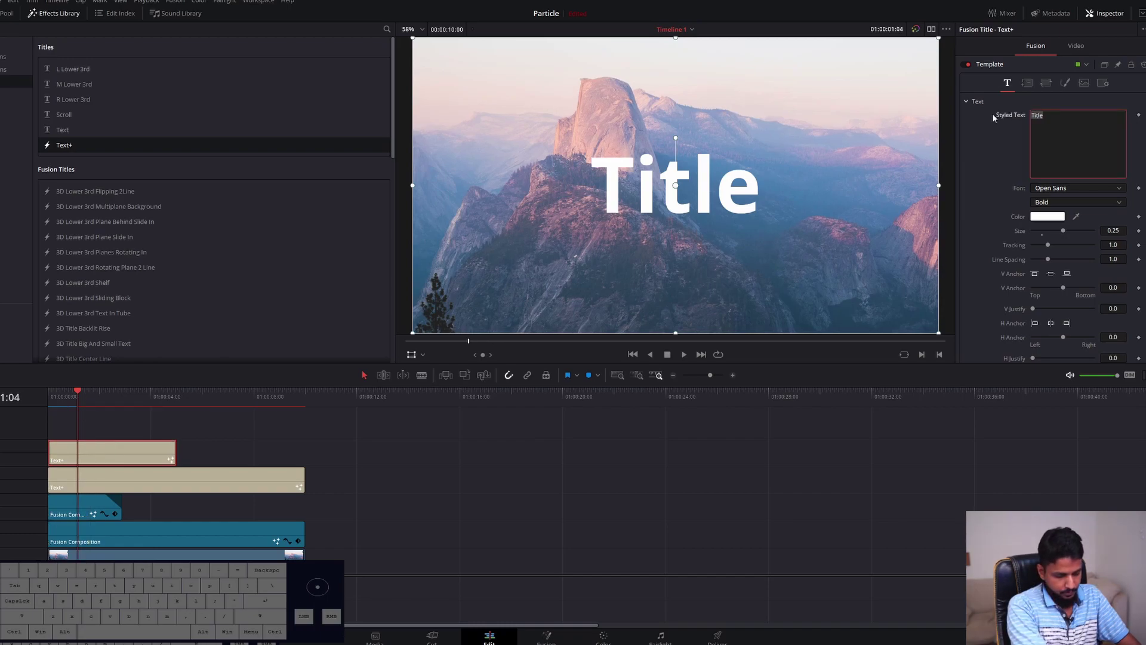
{"action": "key", "text": "shift+j"}
{"action": "key", "text": "s"}
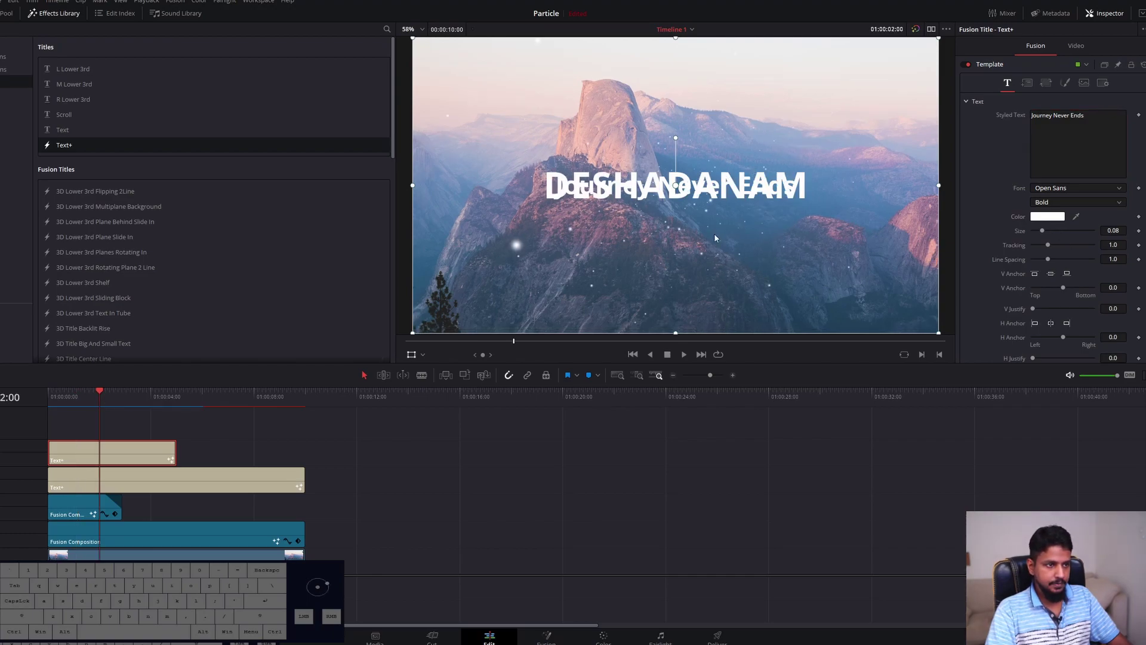
{"action": "left_click_drag", "start_coordinate": [699, 246], "coordinate": [699, 282]}
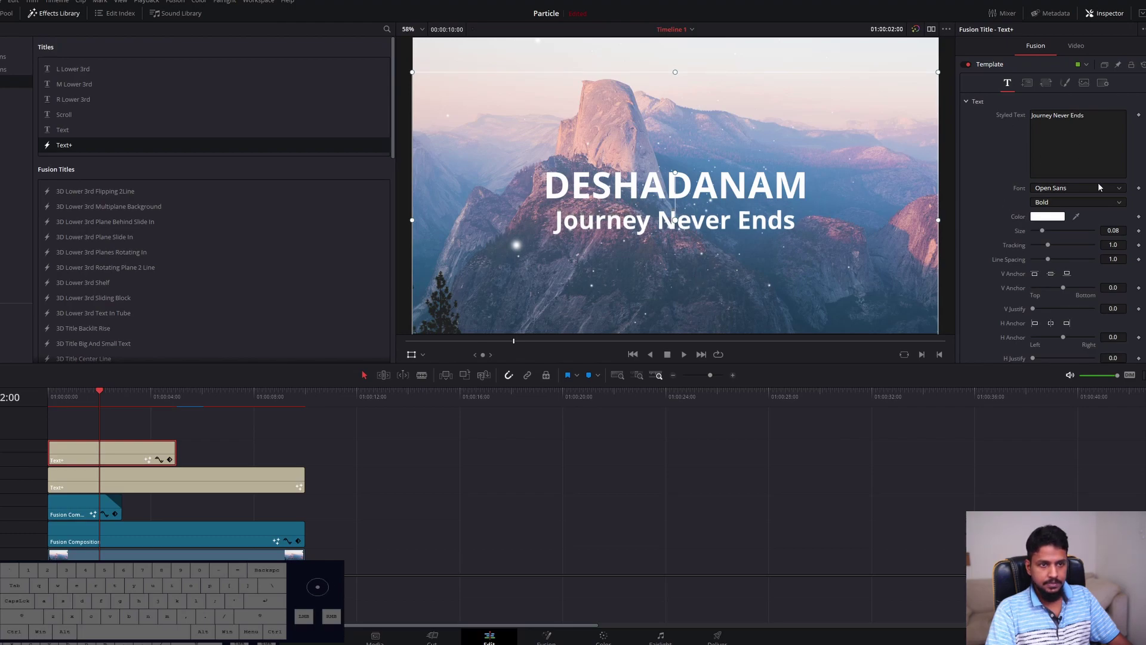
Set the subtitle's font to Badegan Calligraphy from the Font list
{"action": "left_click", "coordinate": [1125, 190]}
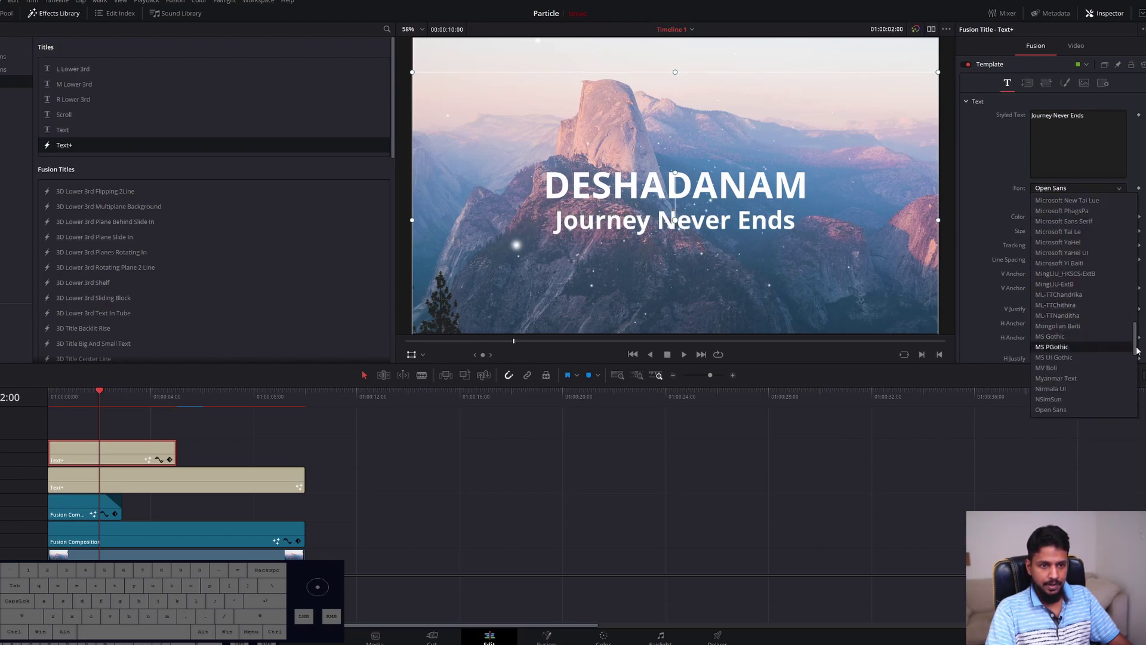
{"action": "left_click_drag", "start_coordinate": [1140, 347], "coordinate": [1143, 206]}
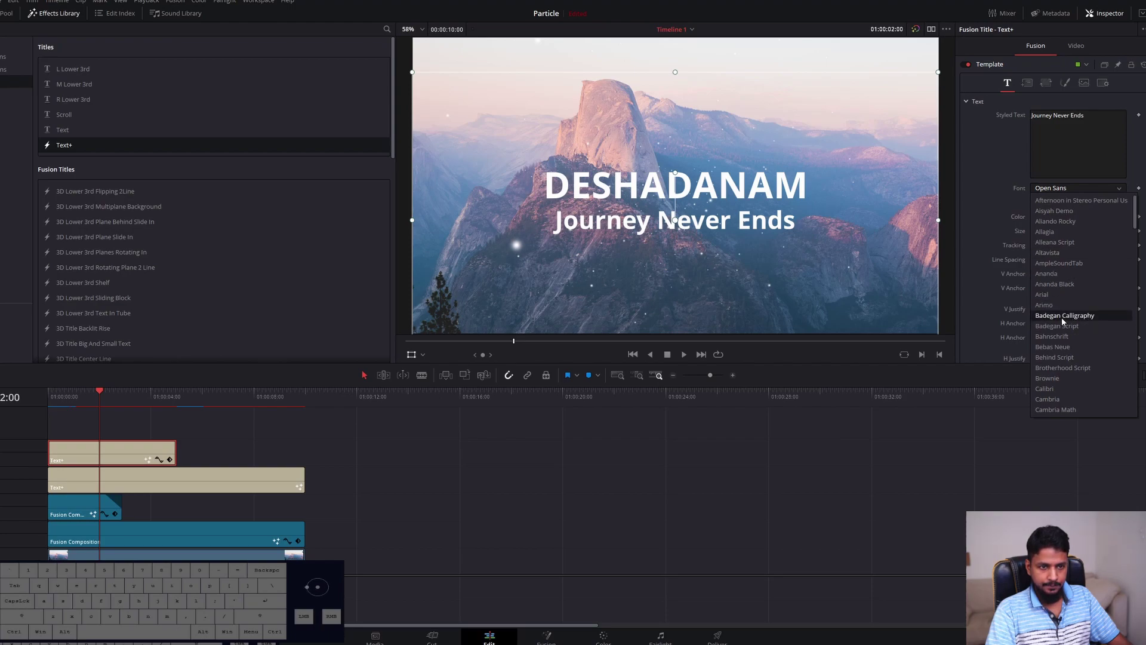
{"action": "left_click", "coordinate": [1076, 318]}
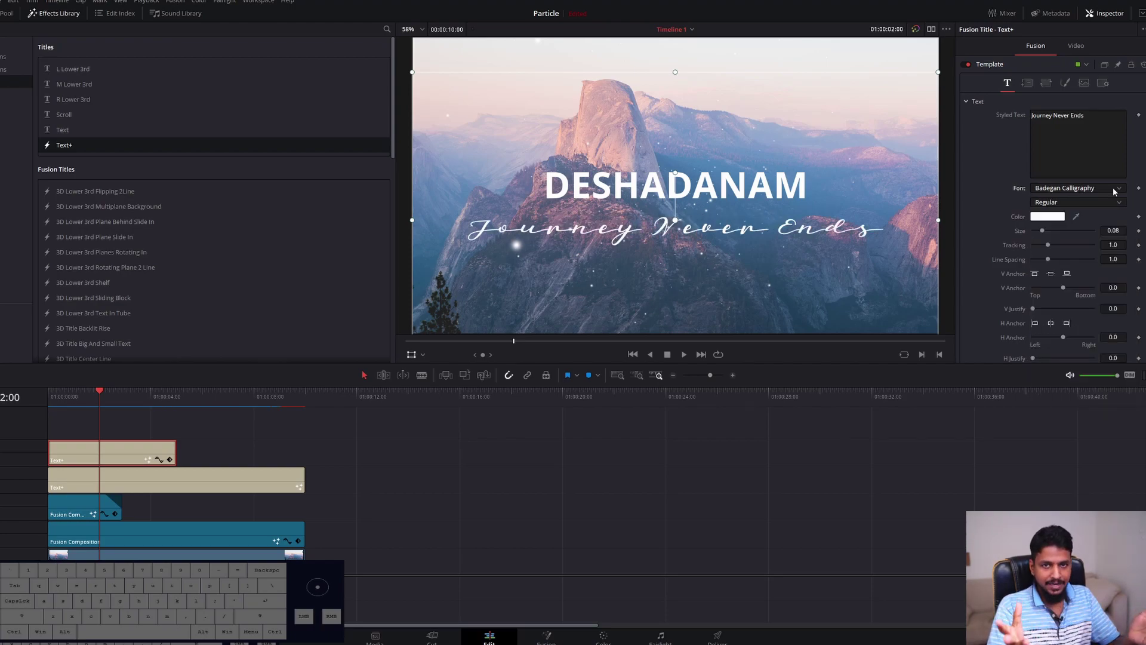
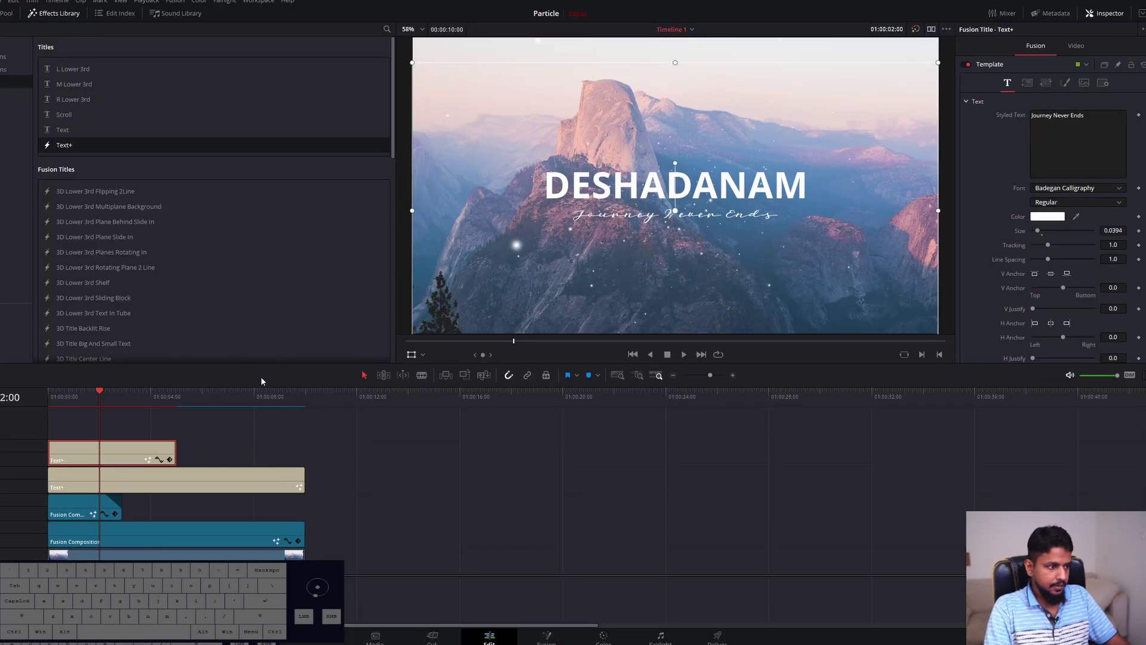
Keyframe the subtitle's Write On End from 0.0 at the start to 1.0 later so it writes on
{"action": "left_click_drag", "start_coordinate": [78, 397], "coordinate": [98, 413]}
{"action": "key", "text": "space"}
{"action": "key", "text": "space"}
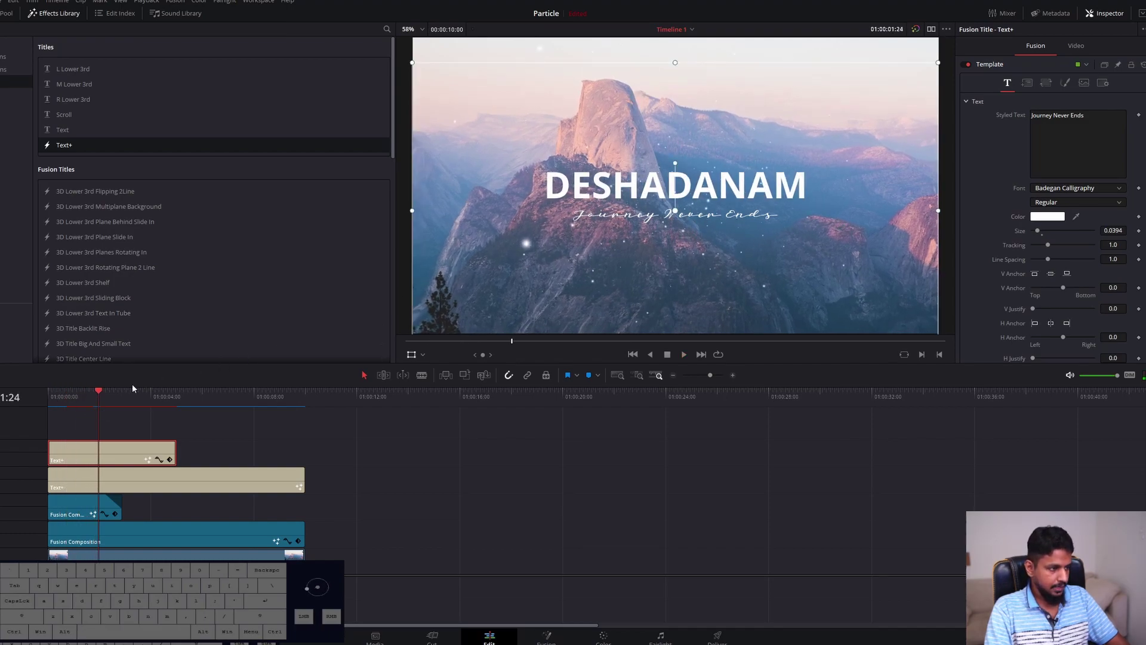
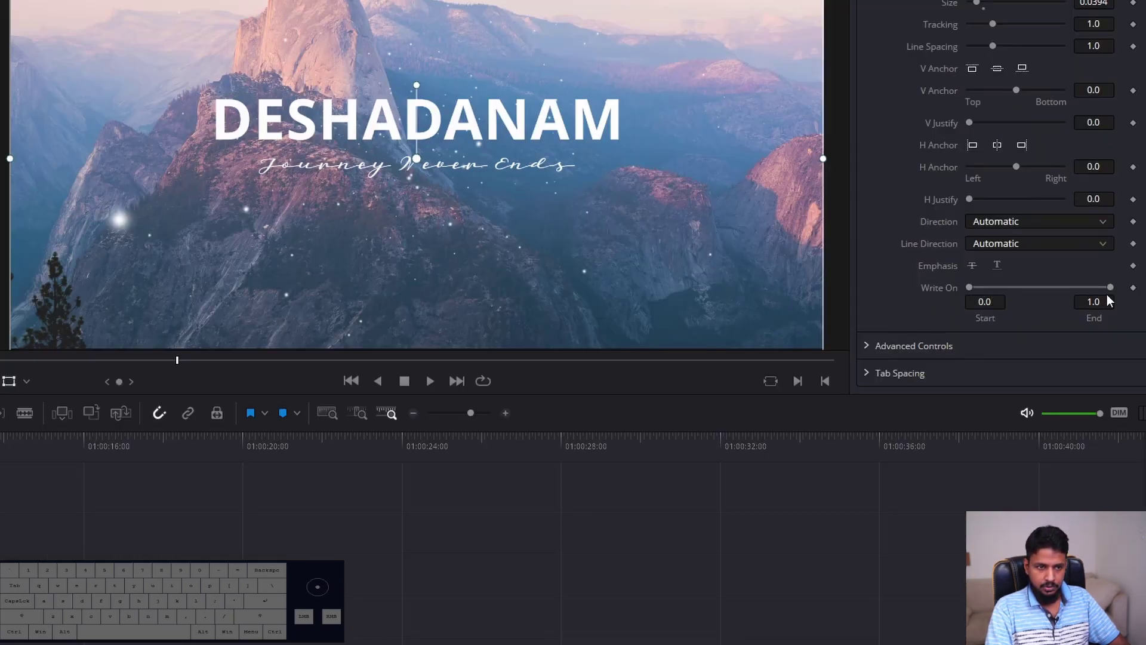
{"action": "left_click_drag", "start_coordinate": [1111, 291], "coordinate": [945, 291]}
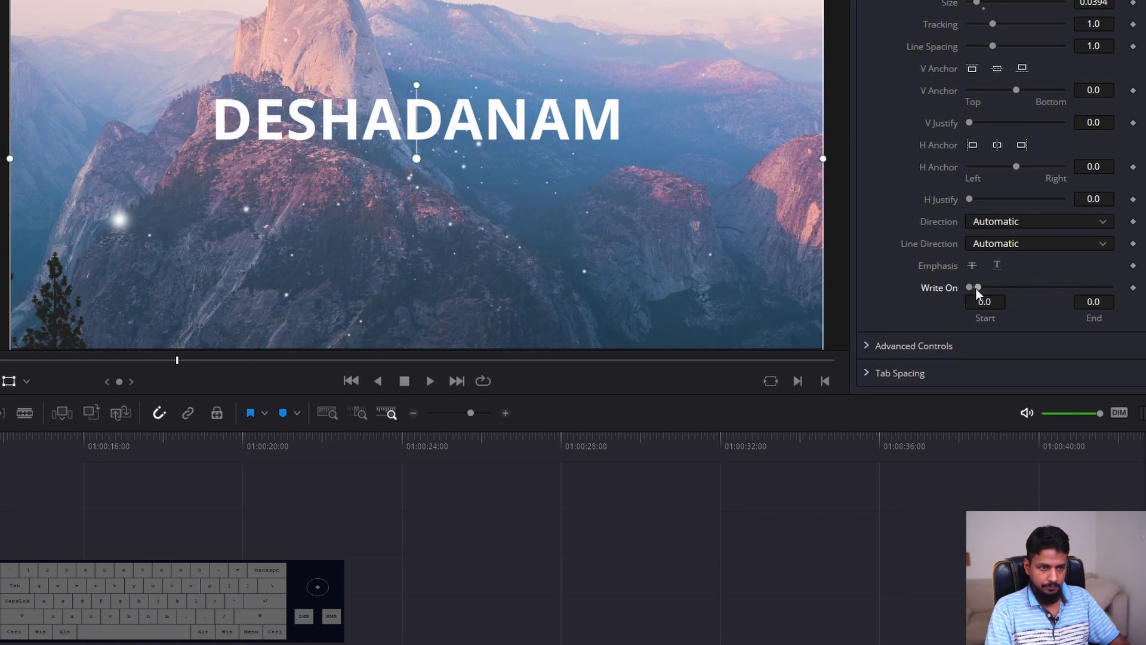
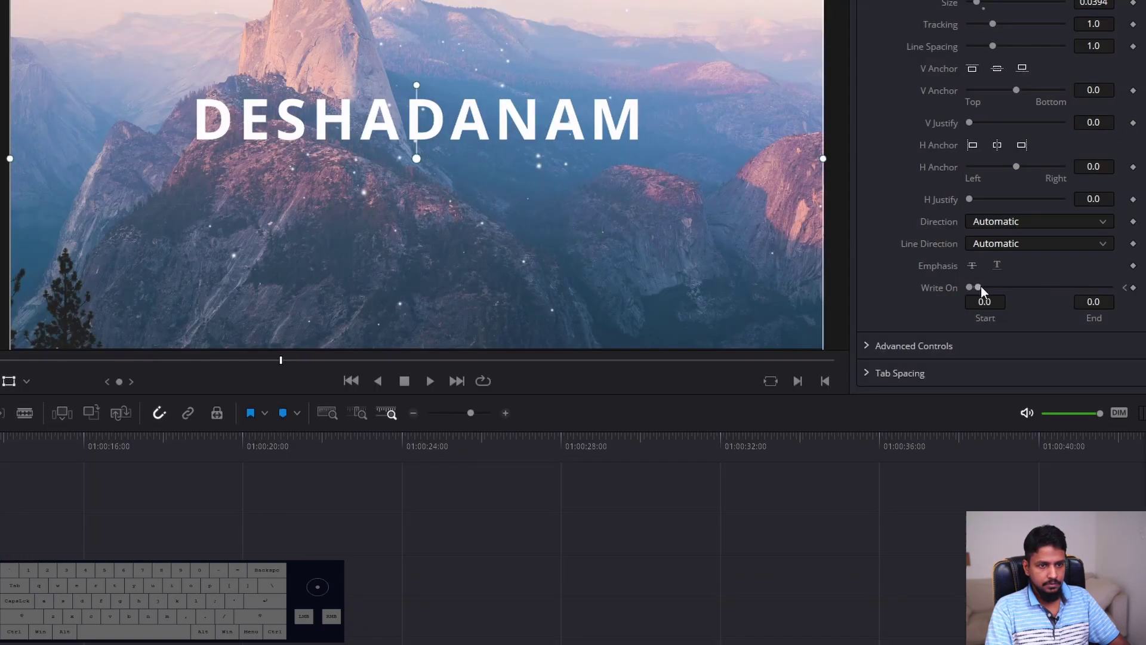
{"action": "left_click_drag", "start_coordinate": [984, 291], "coordinate": [1140, 293]}
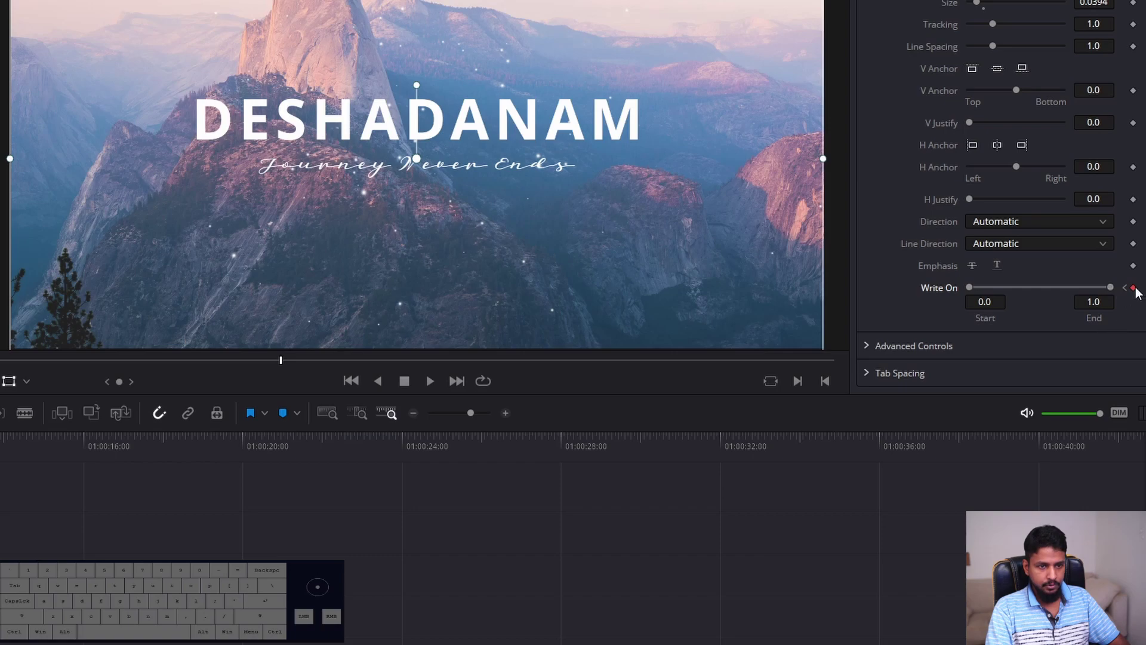
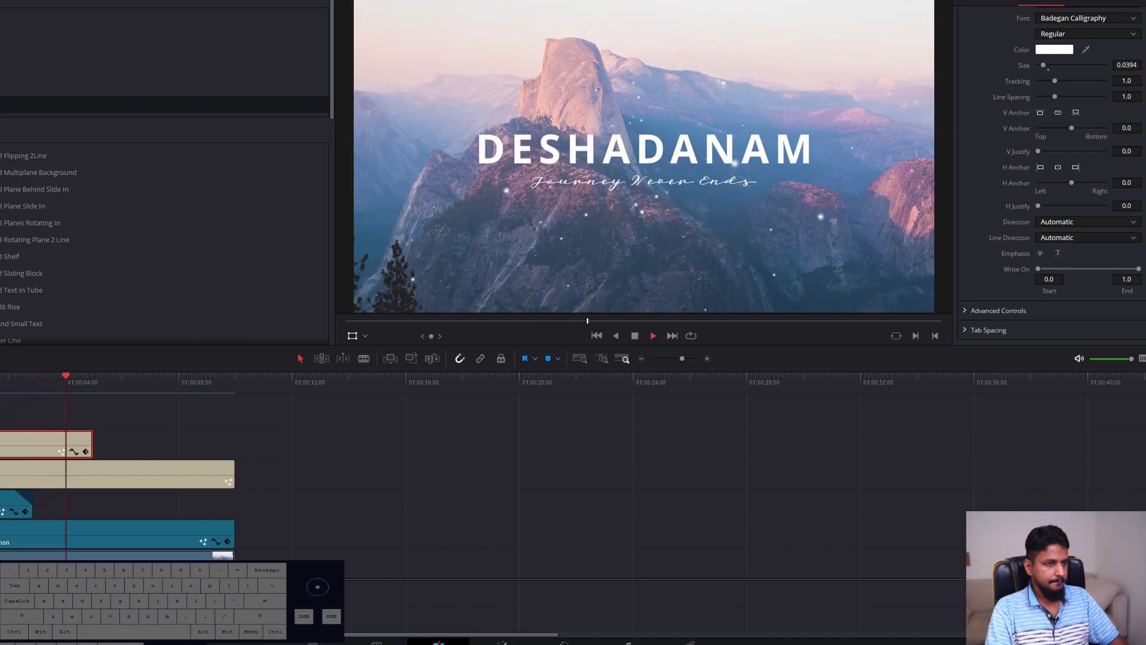
{"action": "key", "text": "space"}
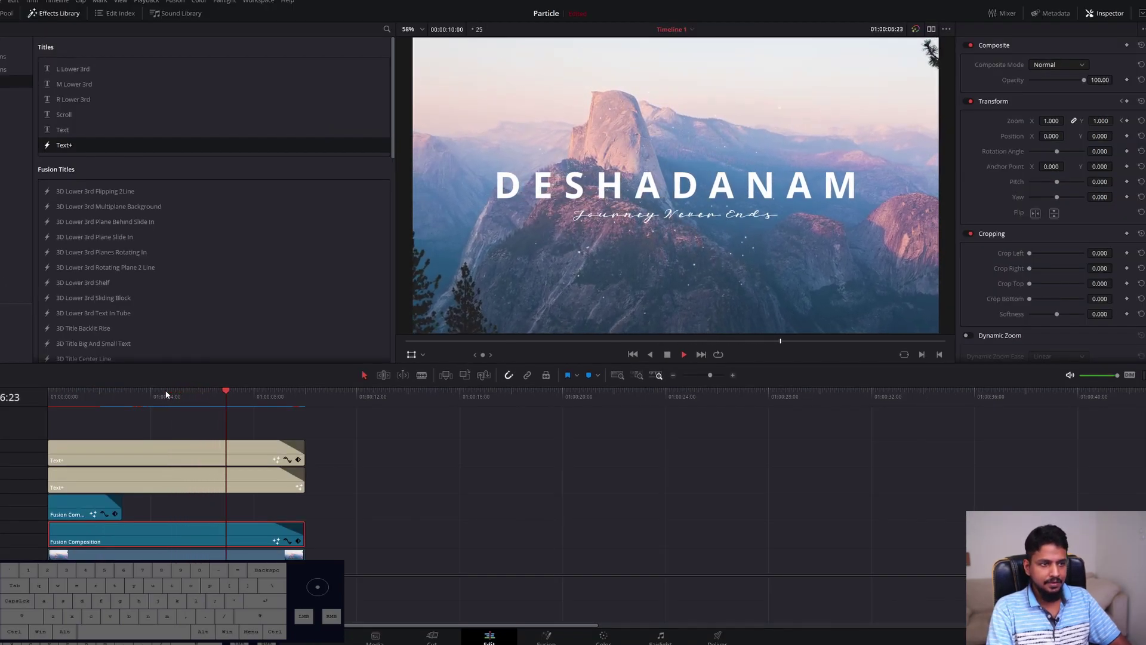
{"action": "key", "text": "space"}
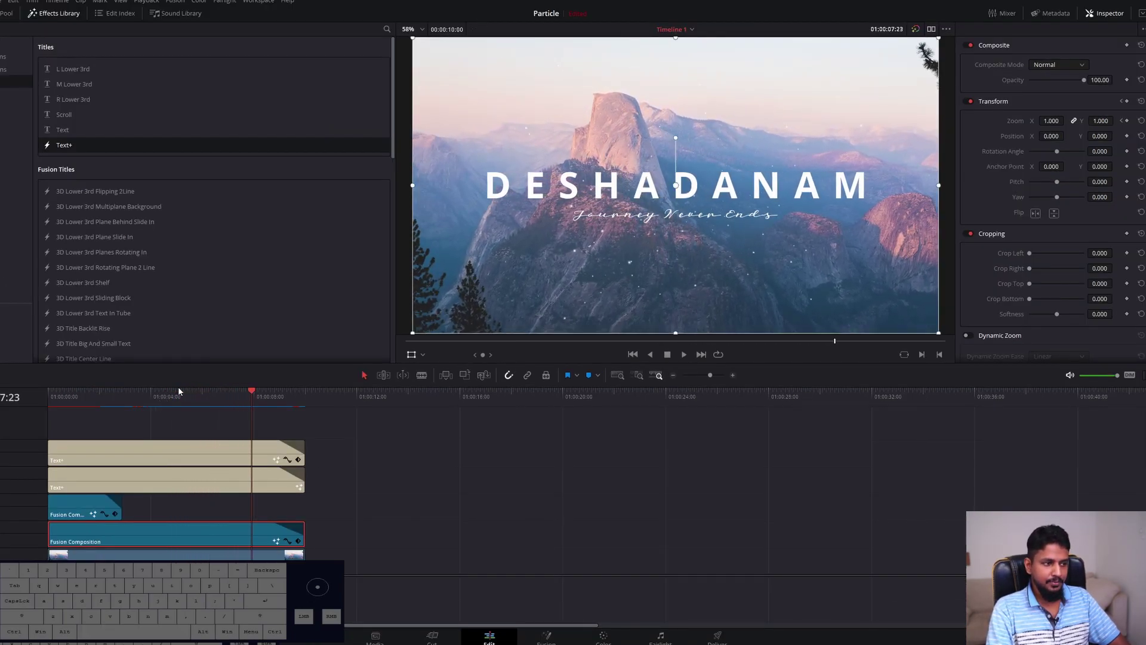
{"action": "left_click", "coordinate": [175, 396]}
{"action": "key", "text": "space"}
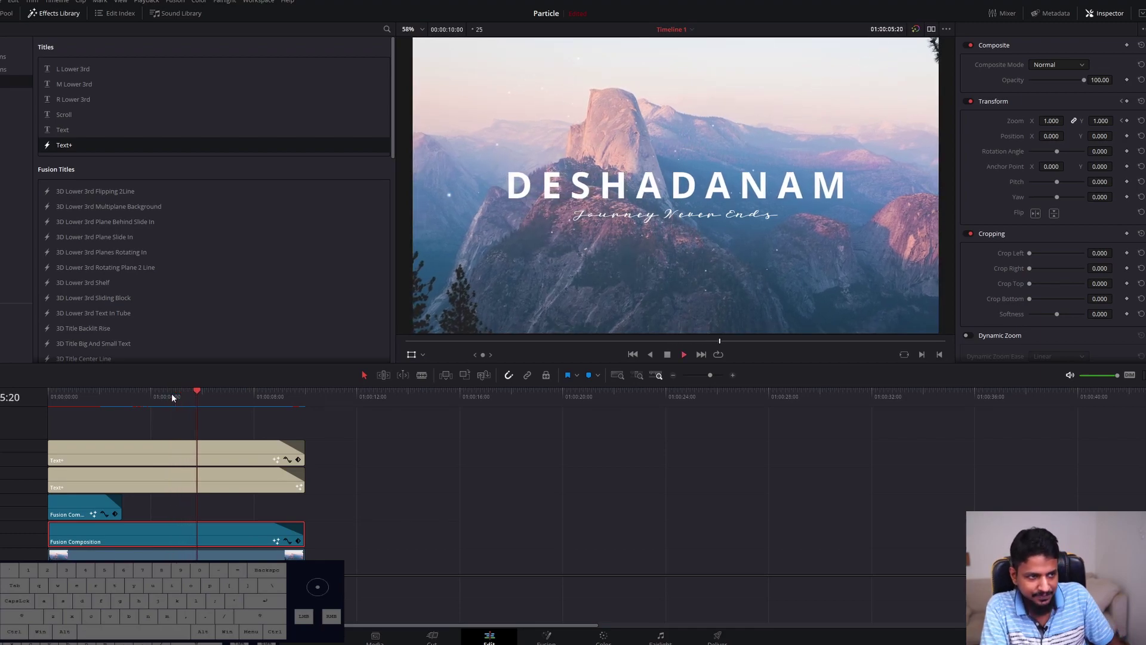
{"action": "key", "text": "space"}
{"action": "left_click", "coordinate": [175, 396]}
{"action": "key", "text": "space"}
{"action": "key", "text": "space"}
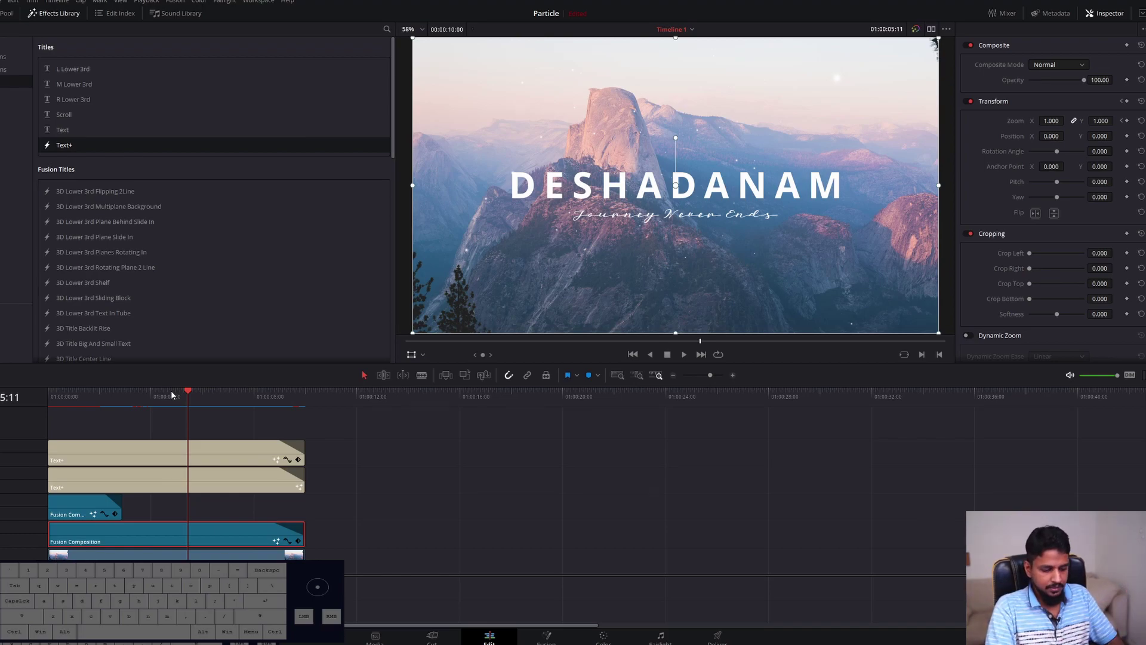
{"action": "left_click", "coordinate": [169, 403]}
{"action": "key", "text": "space"}
{"action": "left_click_drag", "start_coordinate": [157, 408], "coordinate": [100, 425]}
{"action": "key", "text": "space"}
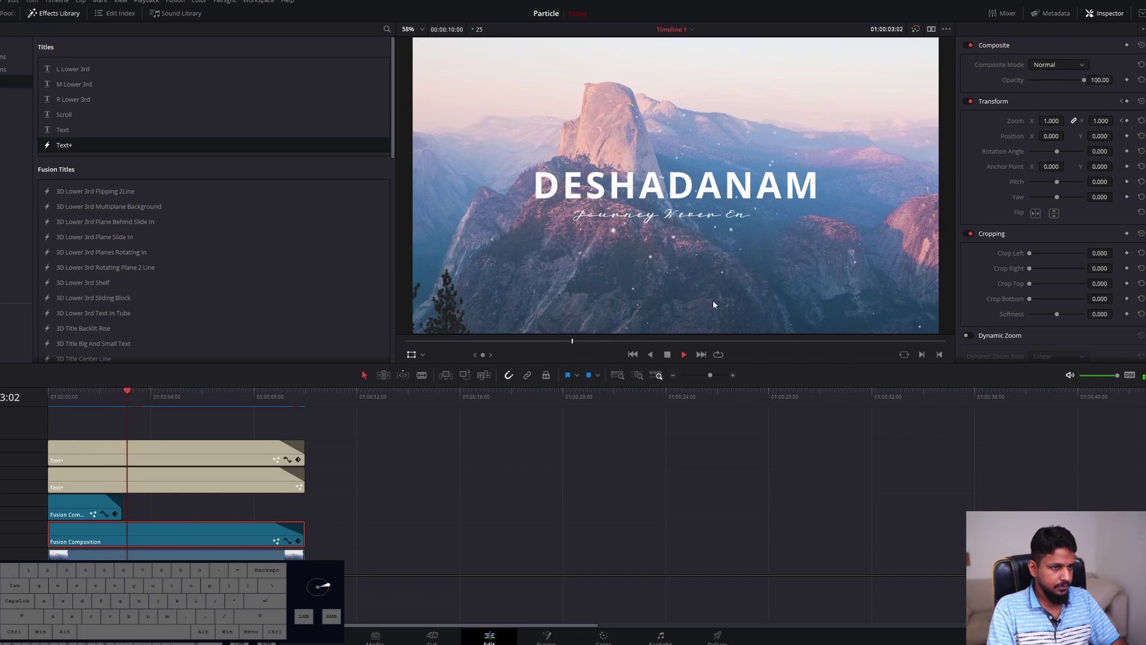
{"action": "key", "text": "space"}
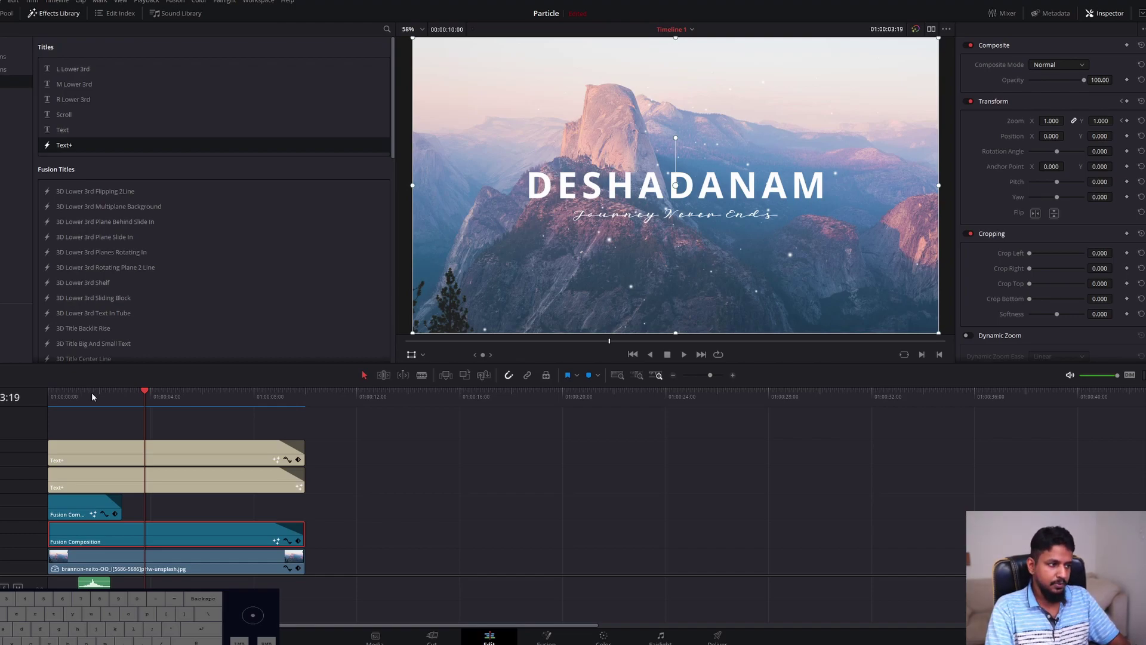
{"action": "left_click", "coordinate": [106, 403]}
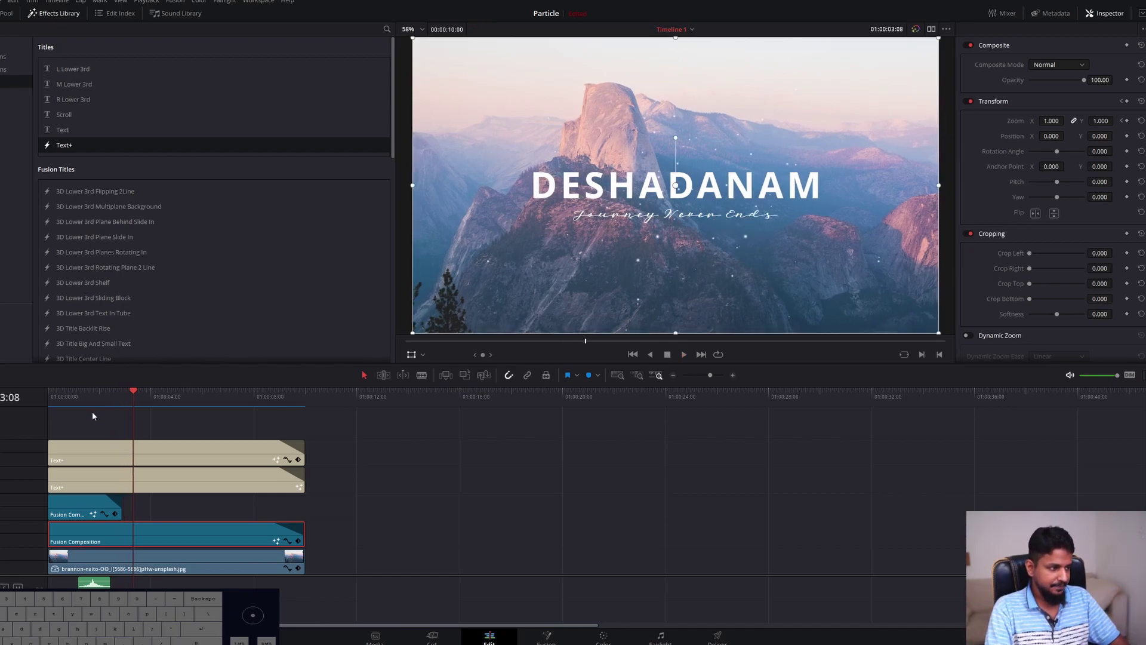
{"action": "left_click", "coordinate": [91, 404]}
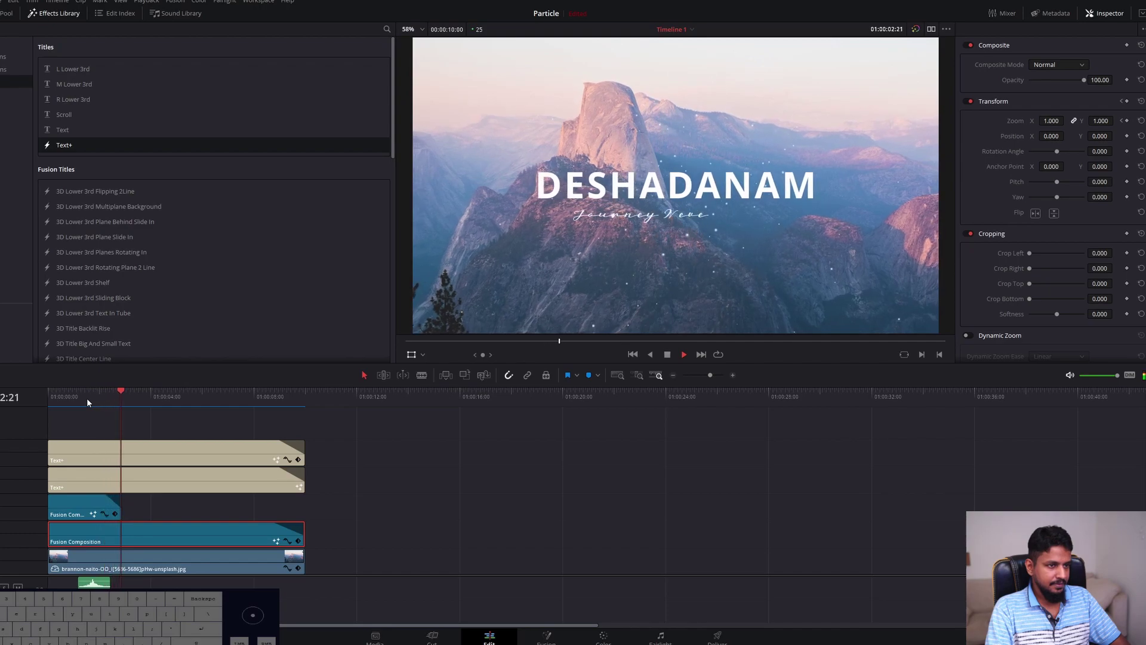
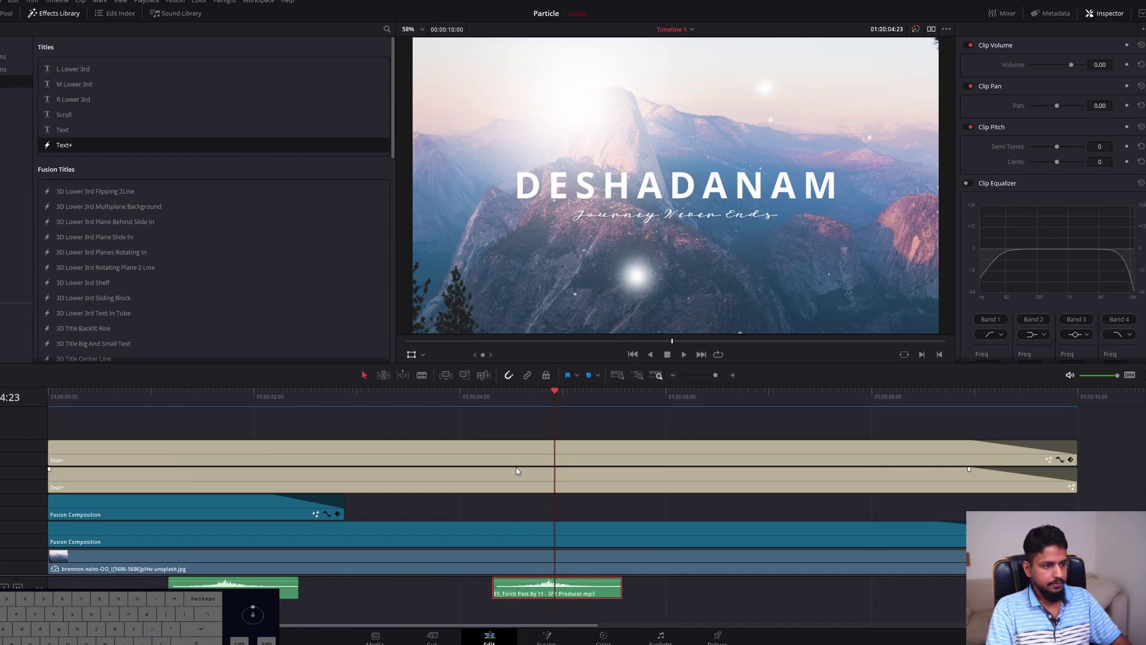
Locate and select the Torch Pass By whoosh clip, parking the playhead where it plays
{"action": "left_click", "coordinate": [486, 399]}
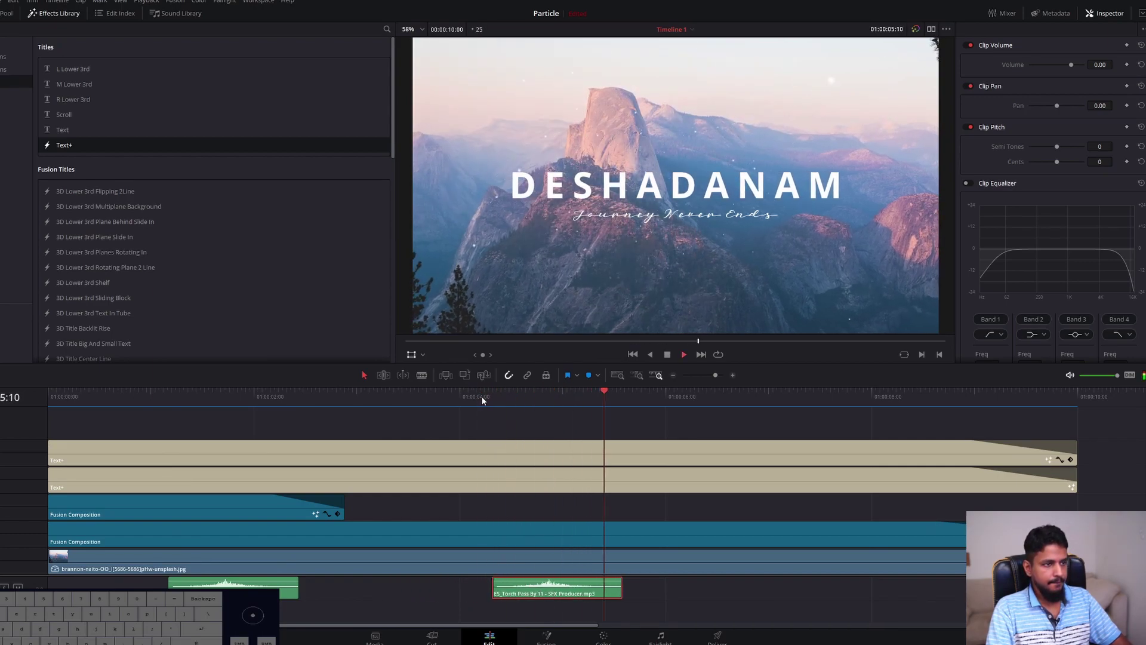
{"action": "left_click", "coordinate": [489, 399]}
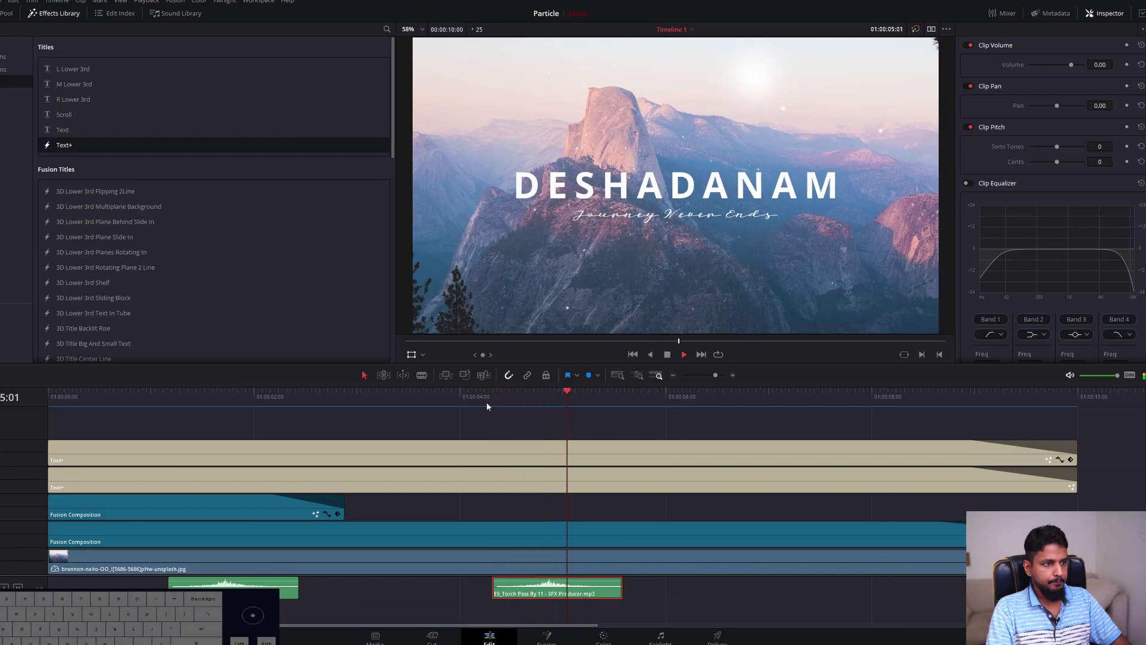
{"action": "left_click", "coordinate": [539, 397]}
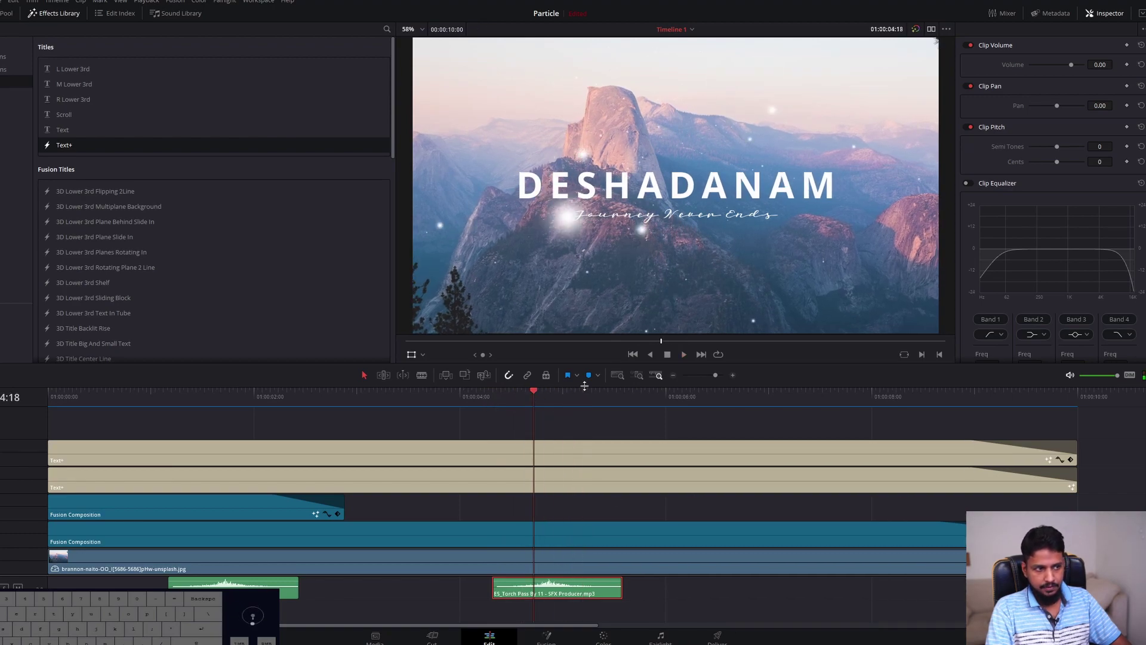
{"action": "left_click_drag", "start_coordinate": [538, 390], "coordinate": [552, 397]}
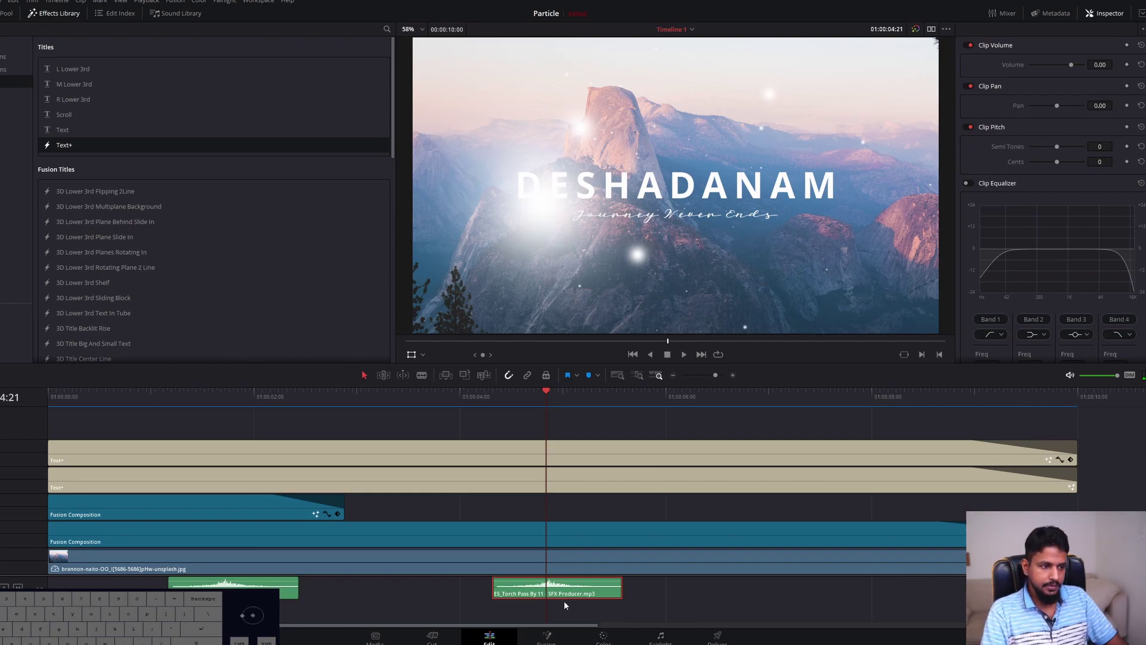
{"action": "left_click", "coordinate": [567, 592]}
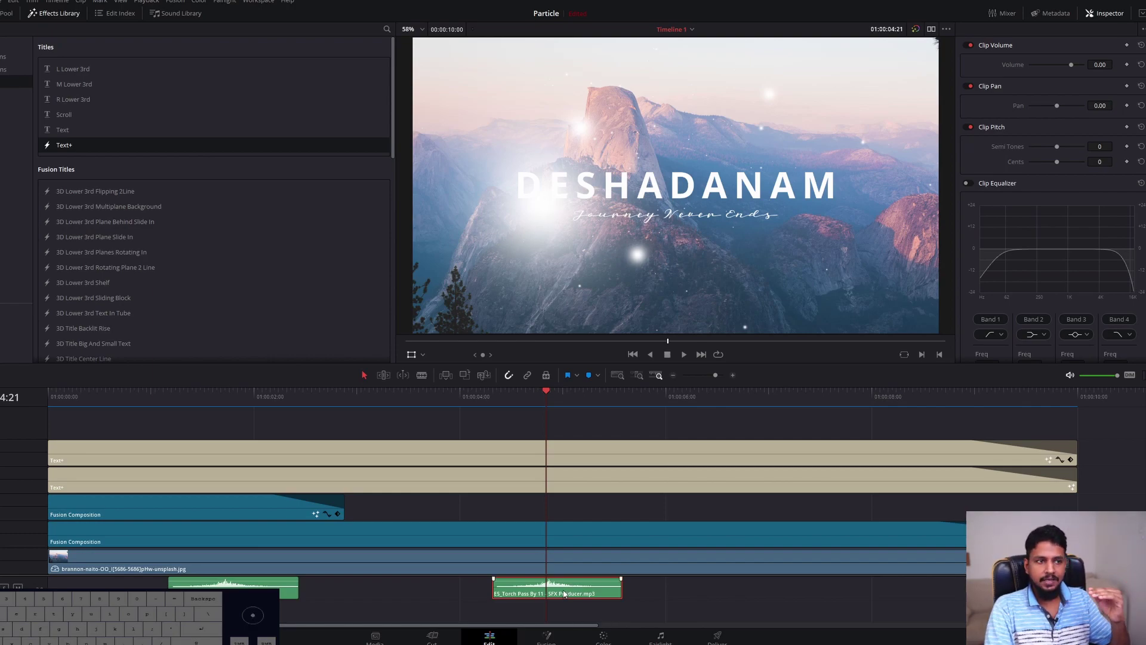
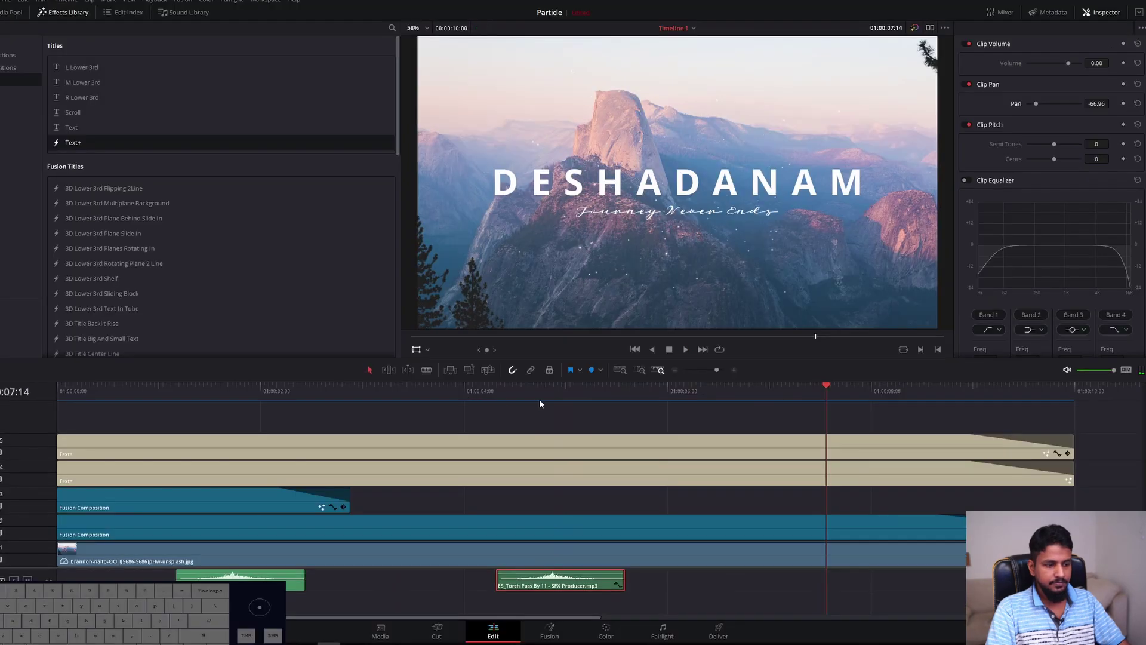
{"action": "key", "text": "-"}
{"action": "left_click_drag", "start_coordinate": [385, 391], "coordinate": [286, 411]}
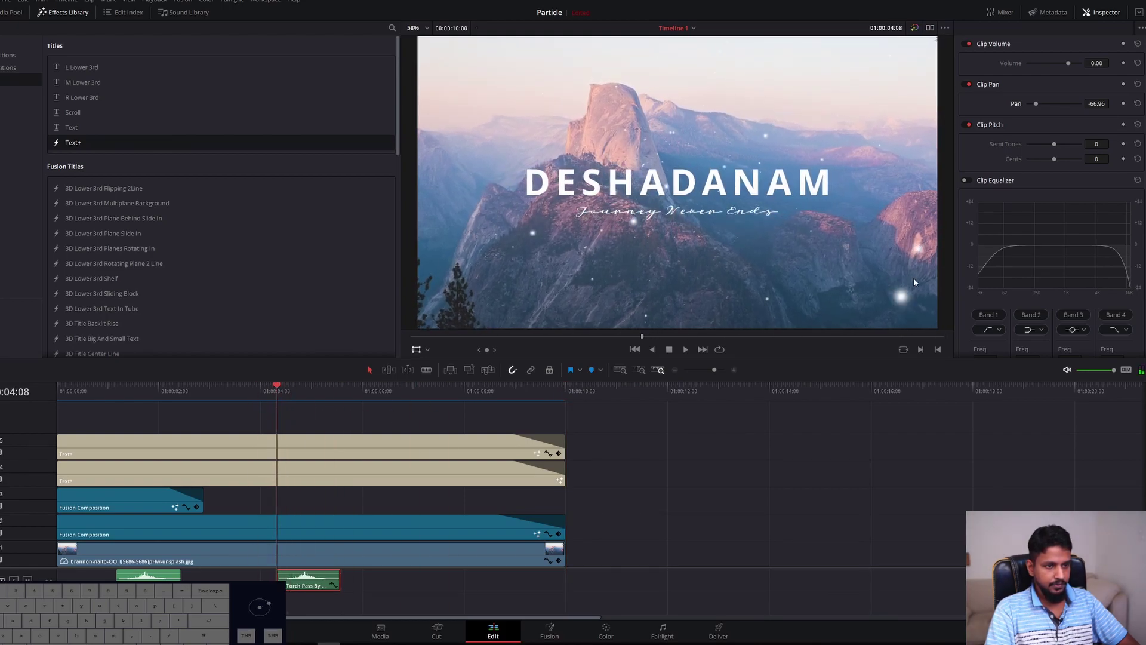
{"action": "left_click", "coordinate": [290, 389]}
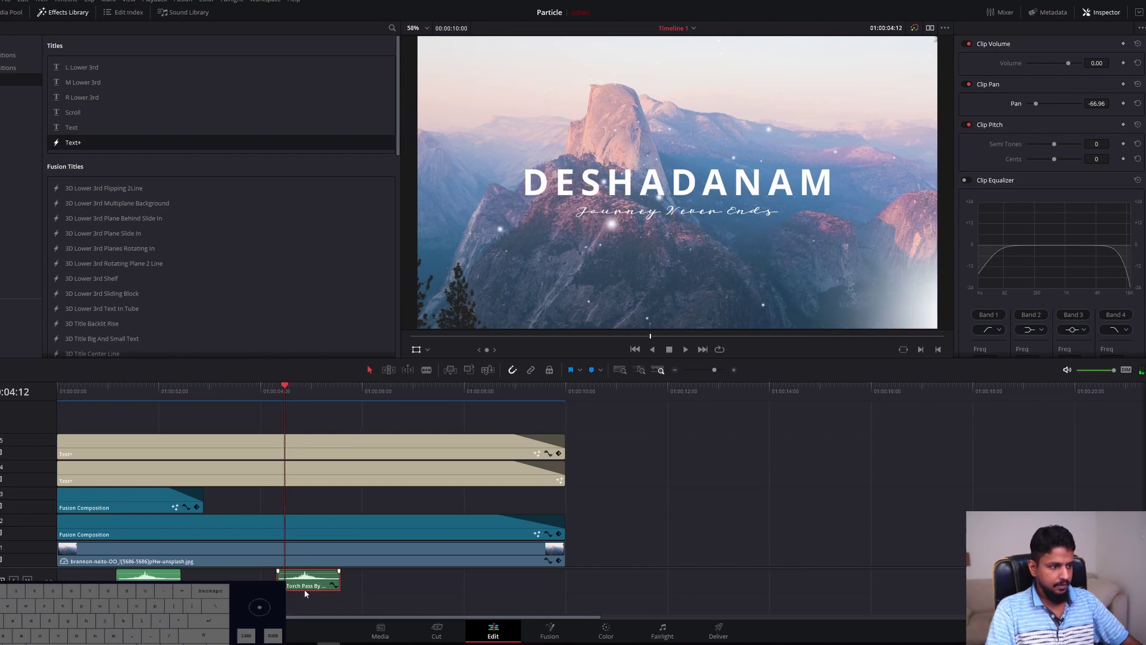
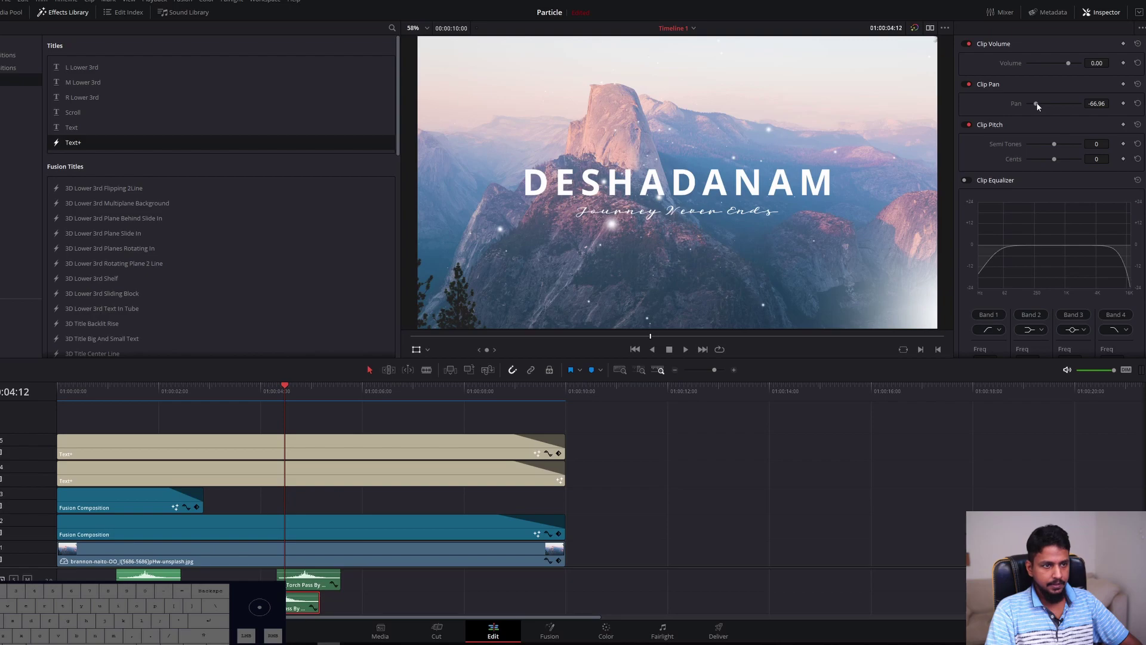
Pan the whoosh fully to the right (Clip Pan 100) and audition it
{"action": "left_click_drag", "start_coordinate": [1039, 107], "coordinate": [1085, 104]}
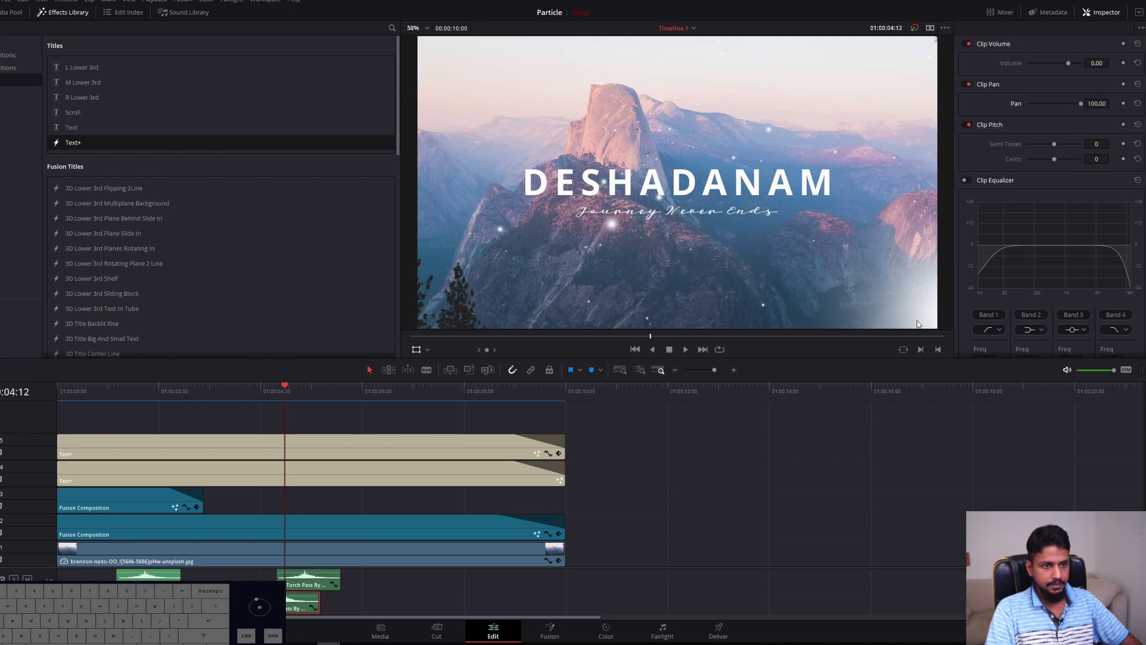
{"action": "left_click", "coordinate": [1085, 108]}
{"action": "left_click", "coordinate": [254, 391]}
{"action": "key", "text": "space"}
{"action": "key", "text": "space"}
Lower the whoosh volume to about -10.23 dB and play it back
{"action": "left_click", "coordinate": [254, 391]}
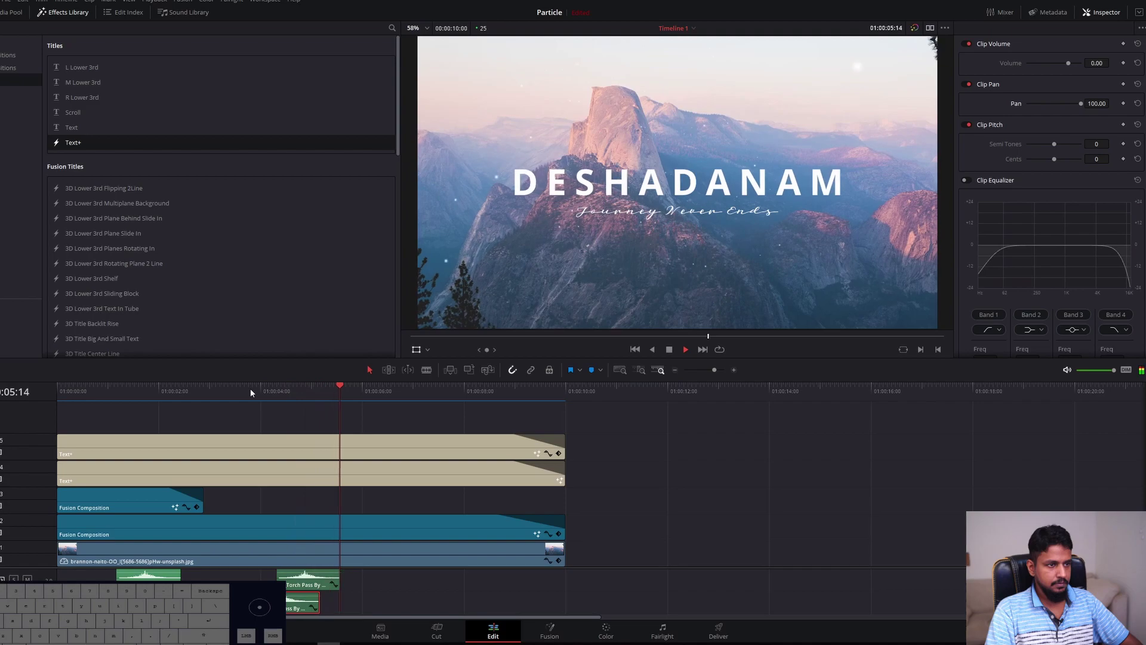
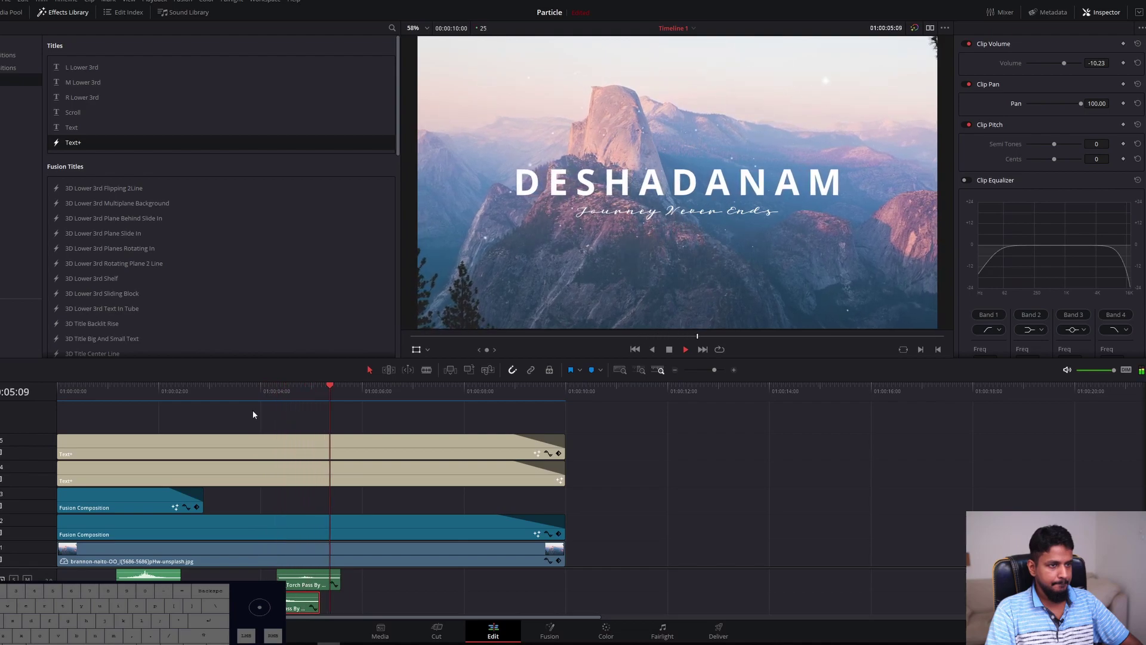
{"action": "left_click", "coordinate": [267, 394]}
{"action": "key", "text": "space"}
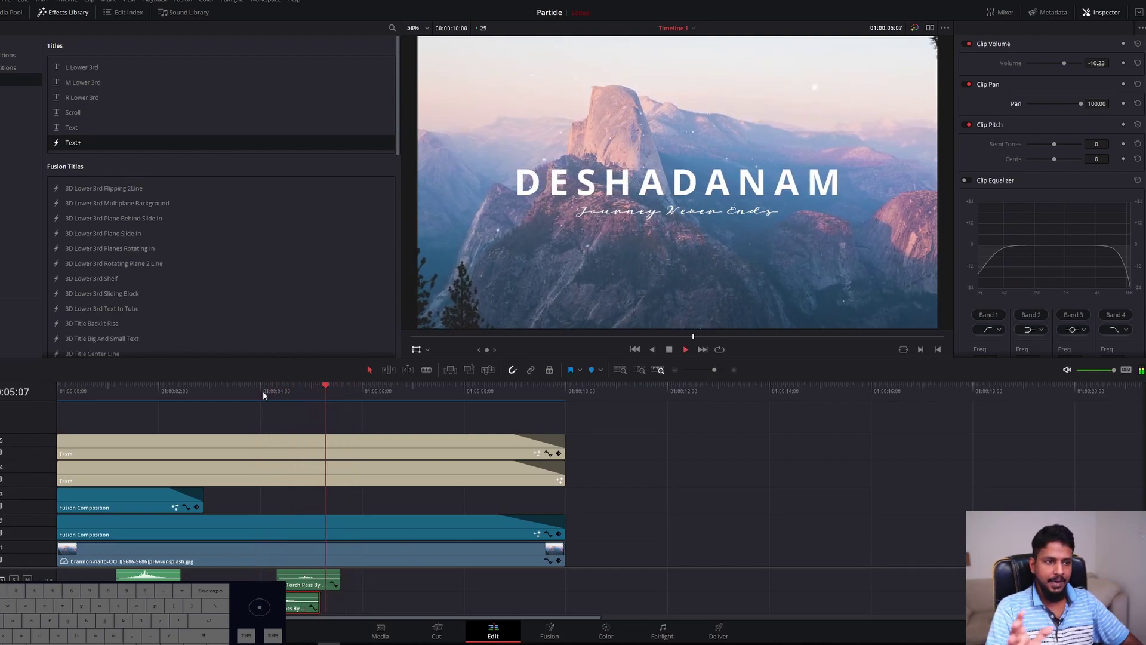
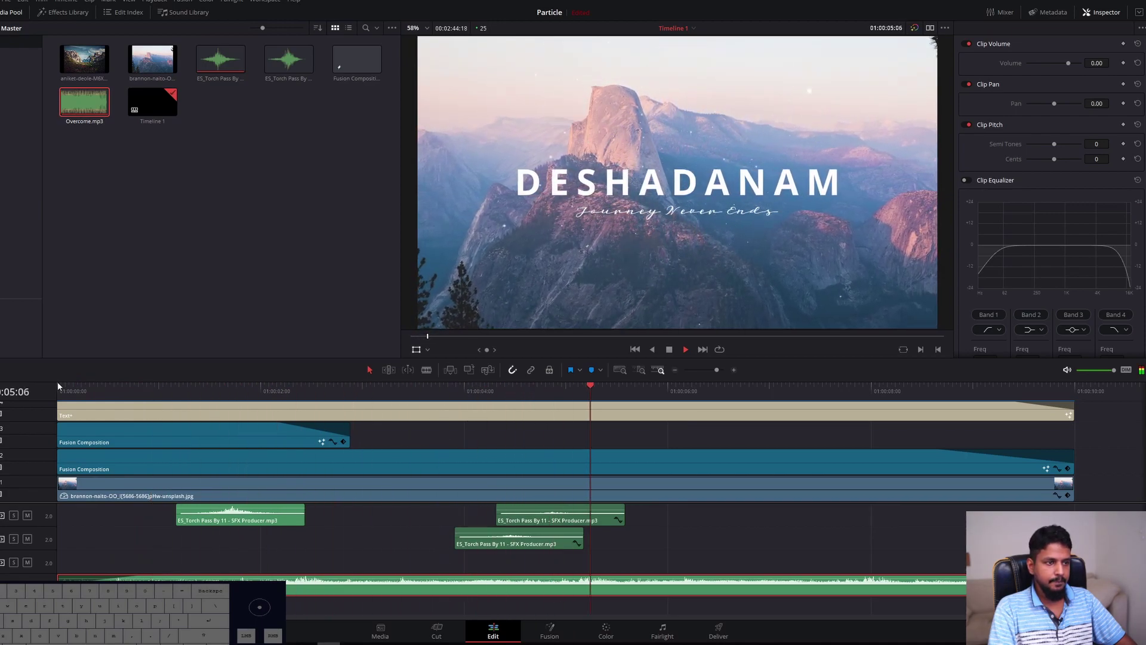
Play the title sequence through and zoom out to show the whole edit
{"action": "key", "text": "-"}
{"action": "key", "text": "-"}
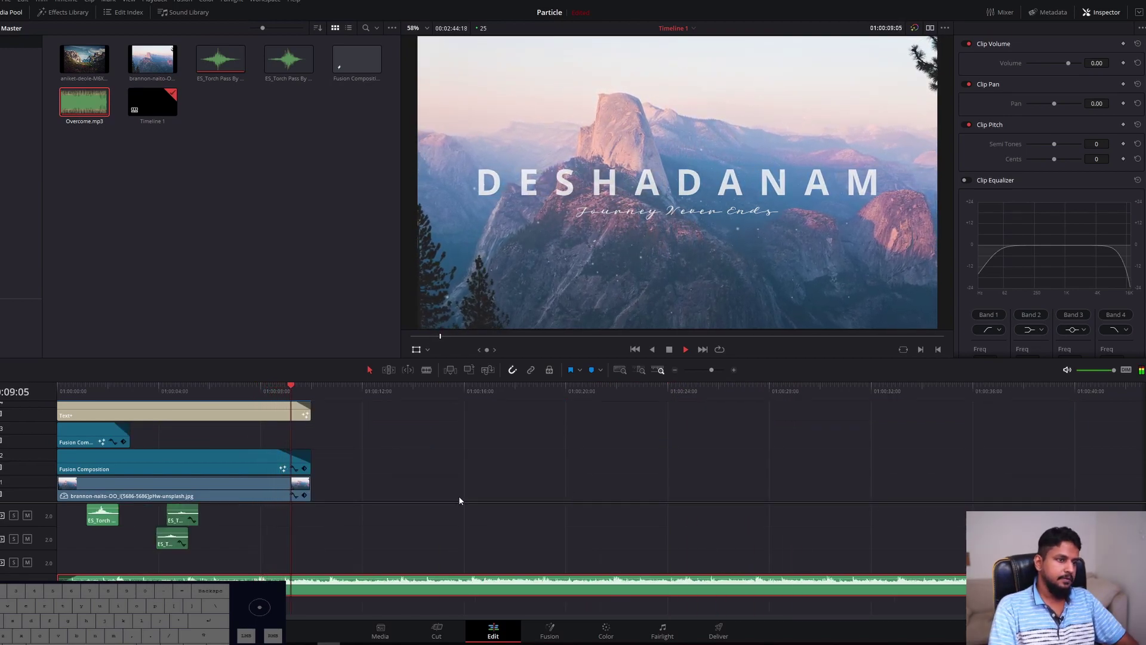
{"action": "key", "text": "space"}
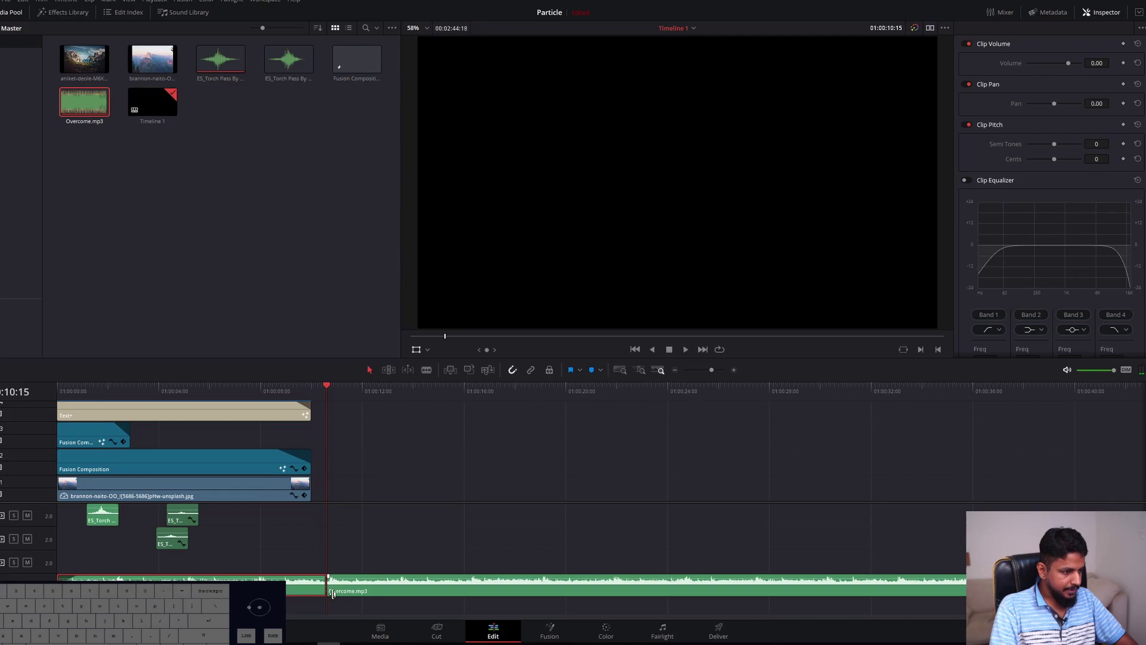
{"action": "left_click", "coordinate": [364, 595]}
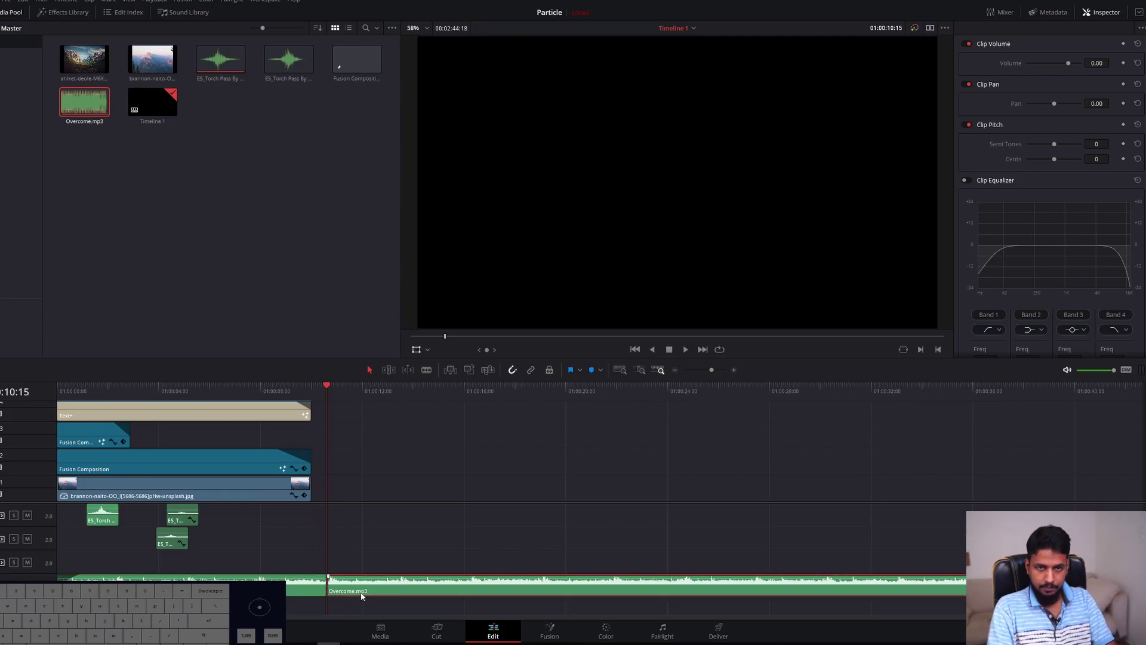
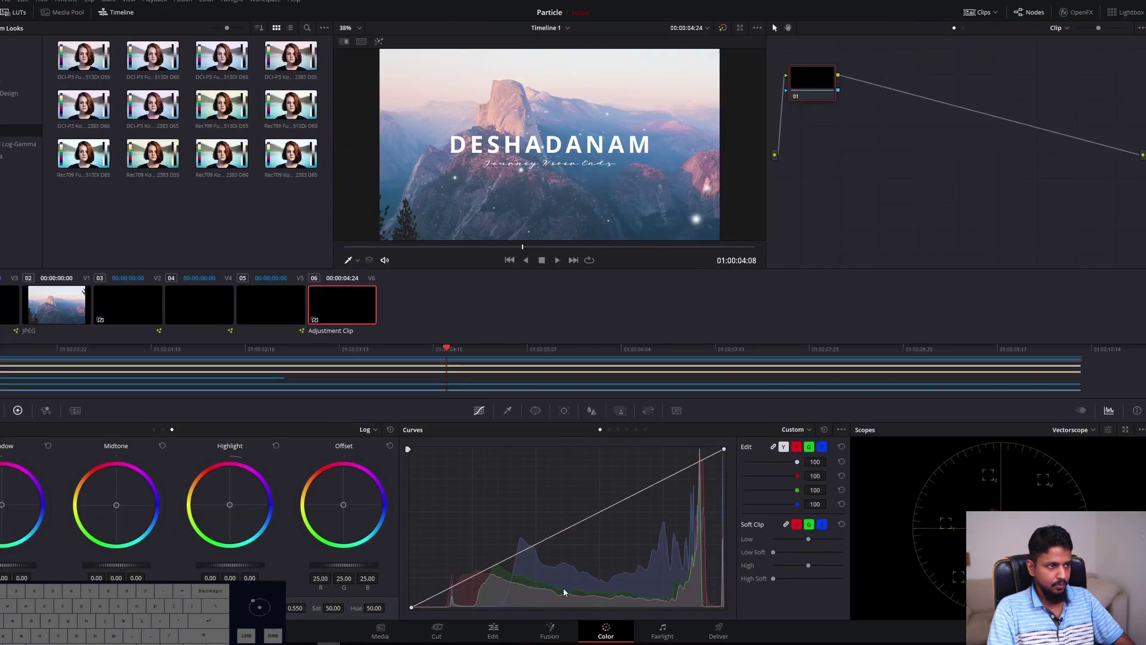
Apply the Rec709 Kodak 2383 D65 film-print LUT to the adjustment clip and reduce its strength
{"action": "left_click", "coordinate": [774, 27]}
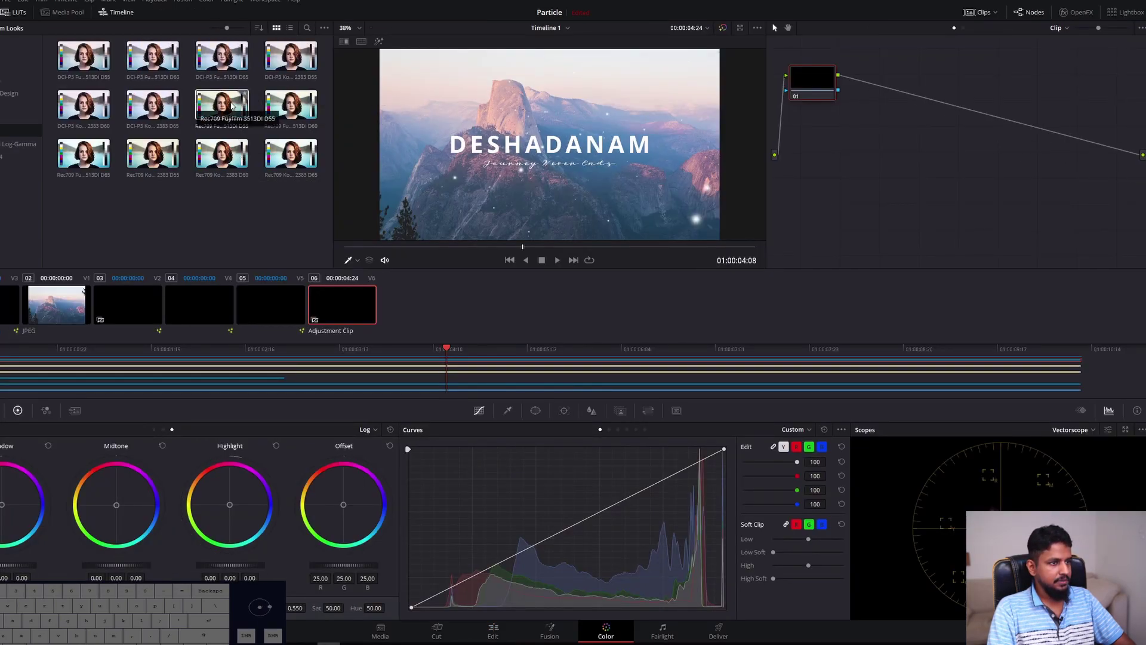
{"action": "left_click", "coordinate": [775, 27]}
{"action": "left_click", "coordinate": [775, 28]}
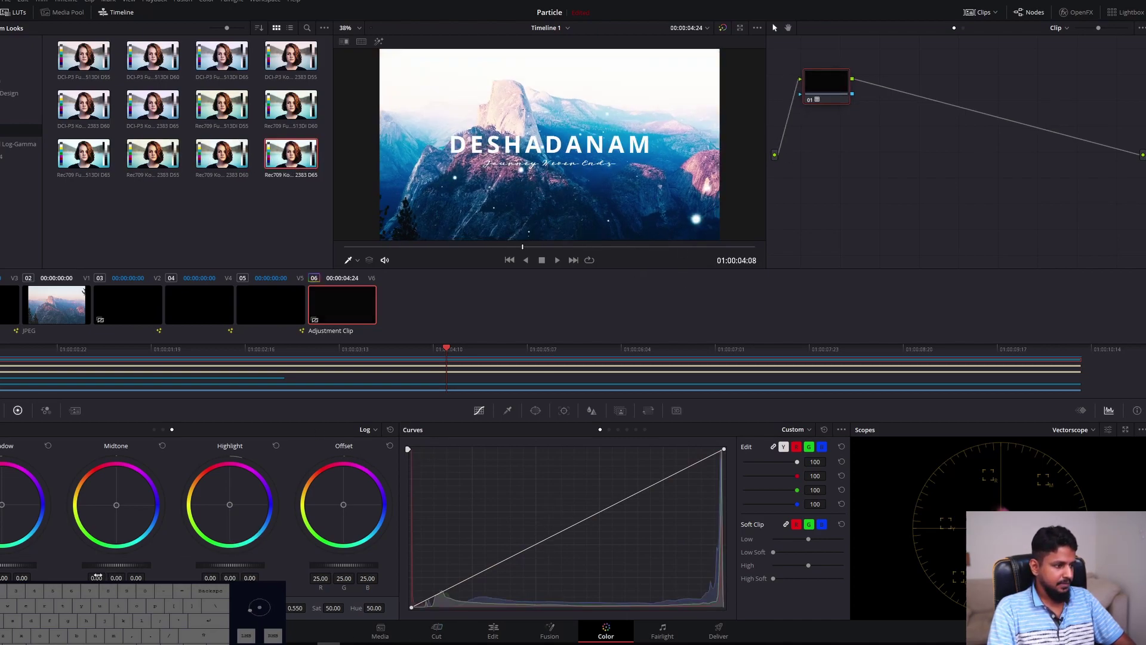
{"action": "left_click", "coordinate": [775, 28]}
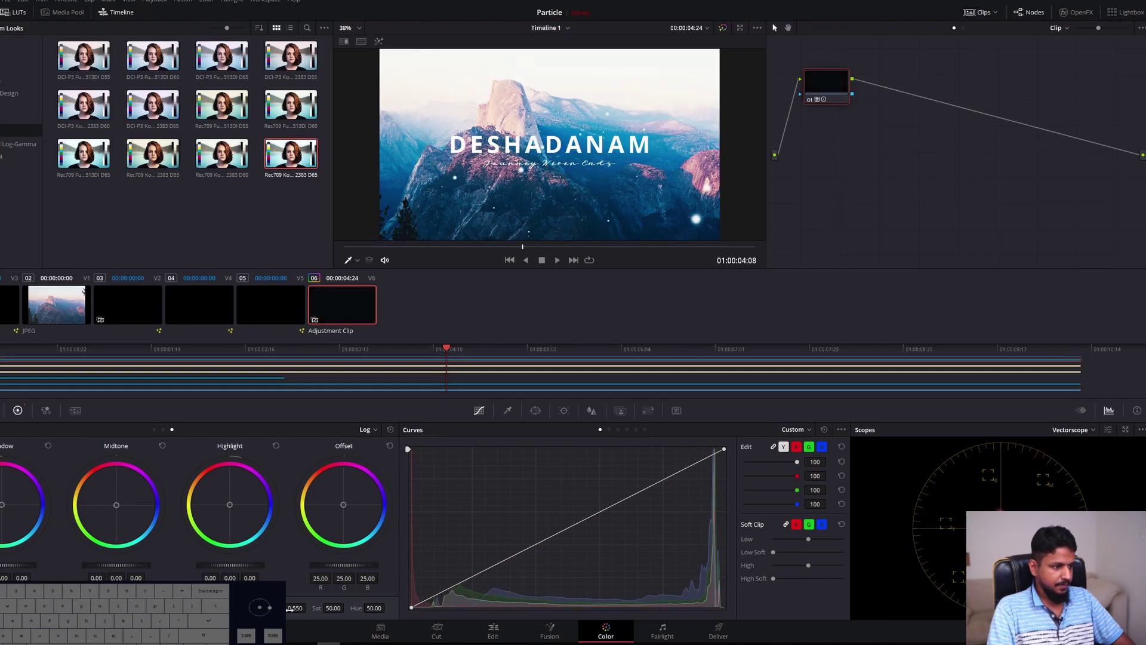
{"action": "left_click", "coordinate": [775, 28]}
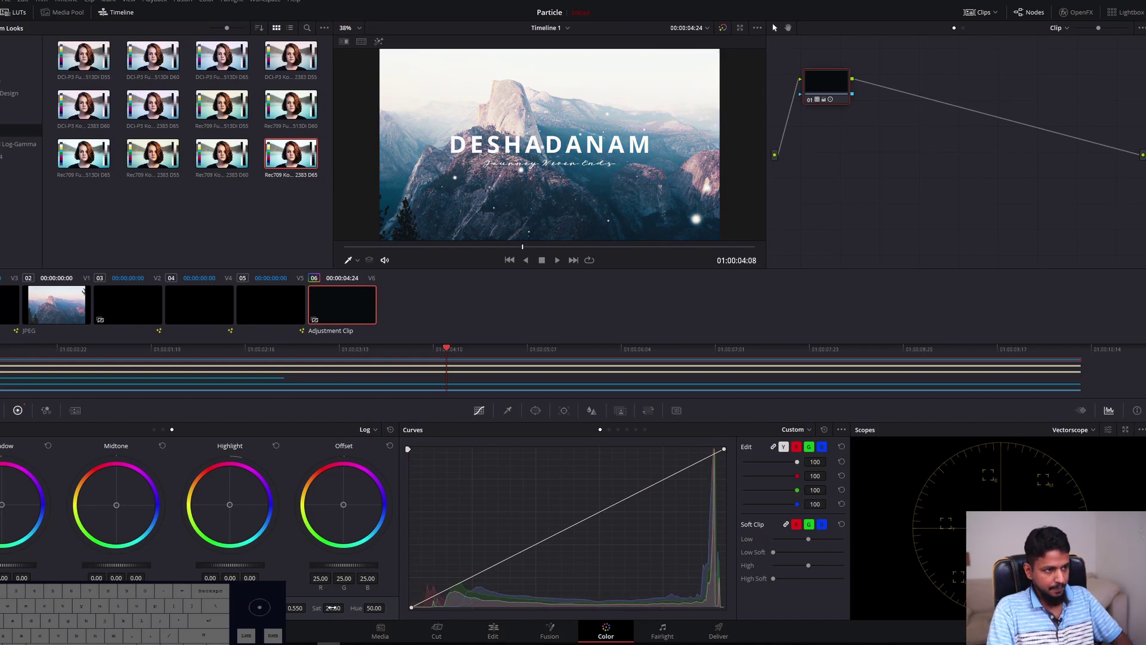
Shape a gentle S-curve with two control points for added contrast, then return to the Edit page
{"action": "left_click", "coordinate": [775, 27]}
{"action": "left_click", "coordinate": [774, 27]}
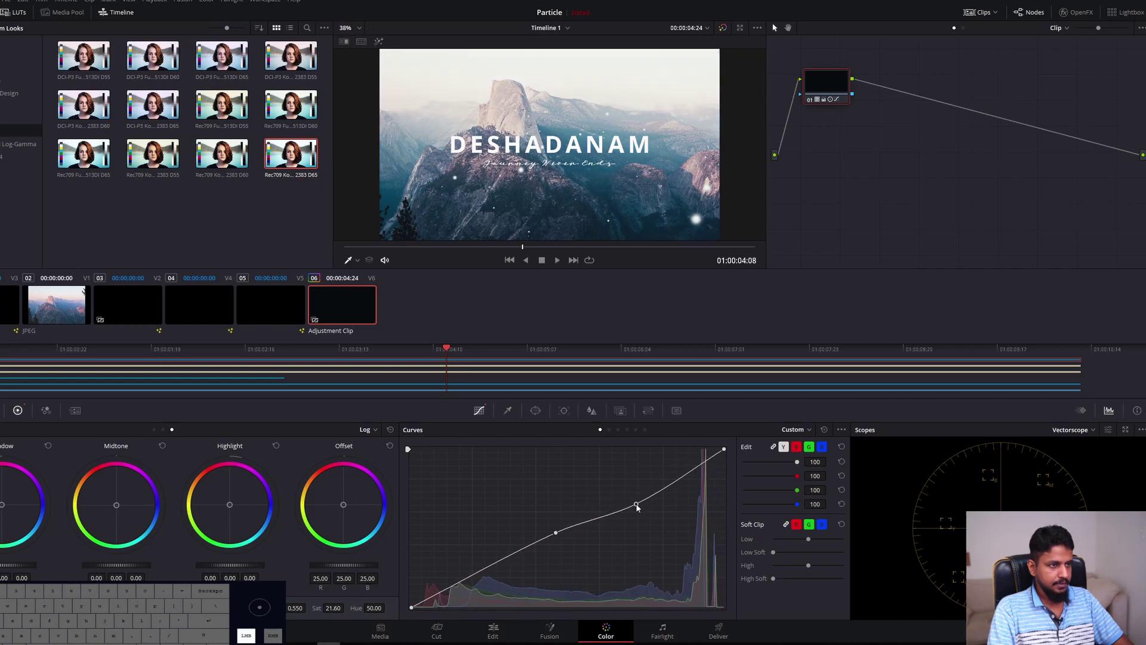
{"action": "left_click", "coordinate": [774, 27]}
{"action": "left_click", "coordinate": [775, 27]}
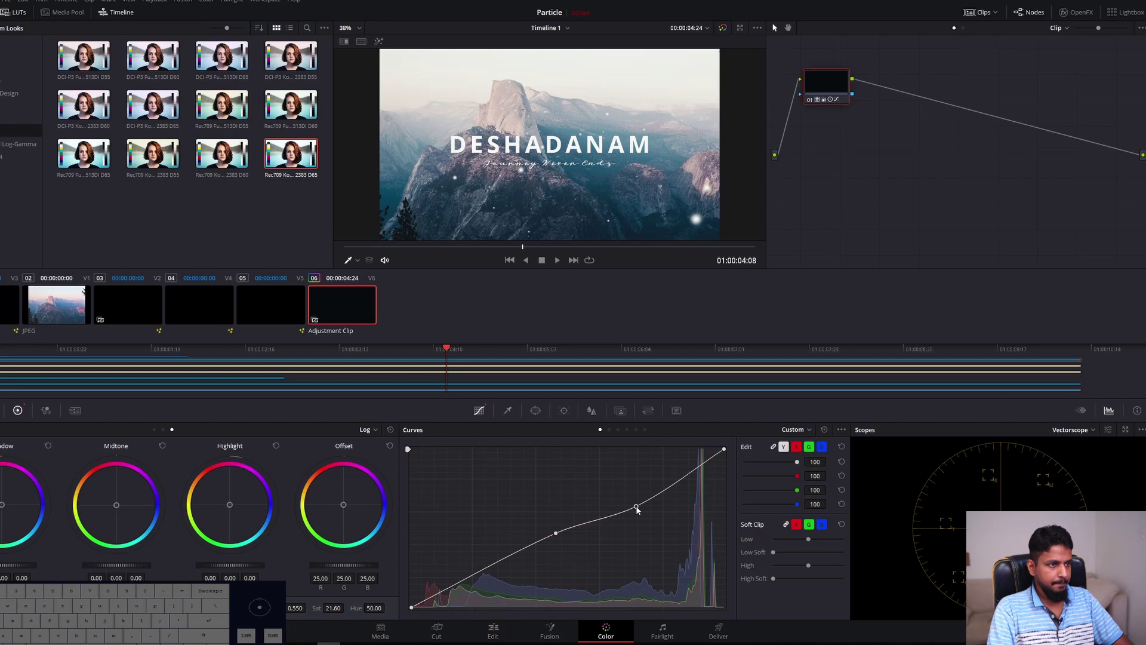
{"action": "left_click", "coordinate": [775, 27]}
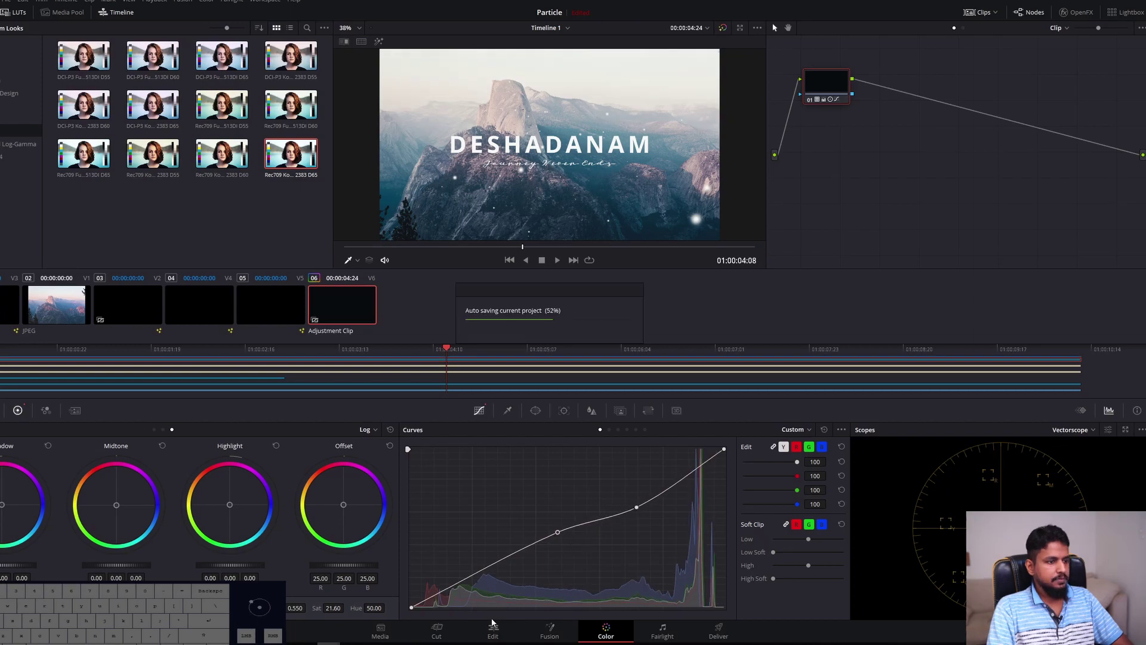
Move the particle Fusion Composition to an empty stretch around 16 s and preview it over black
{"action": "left_click", "coordinate": [775, 27]}
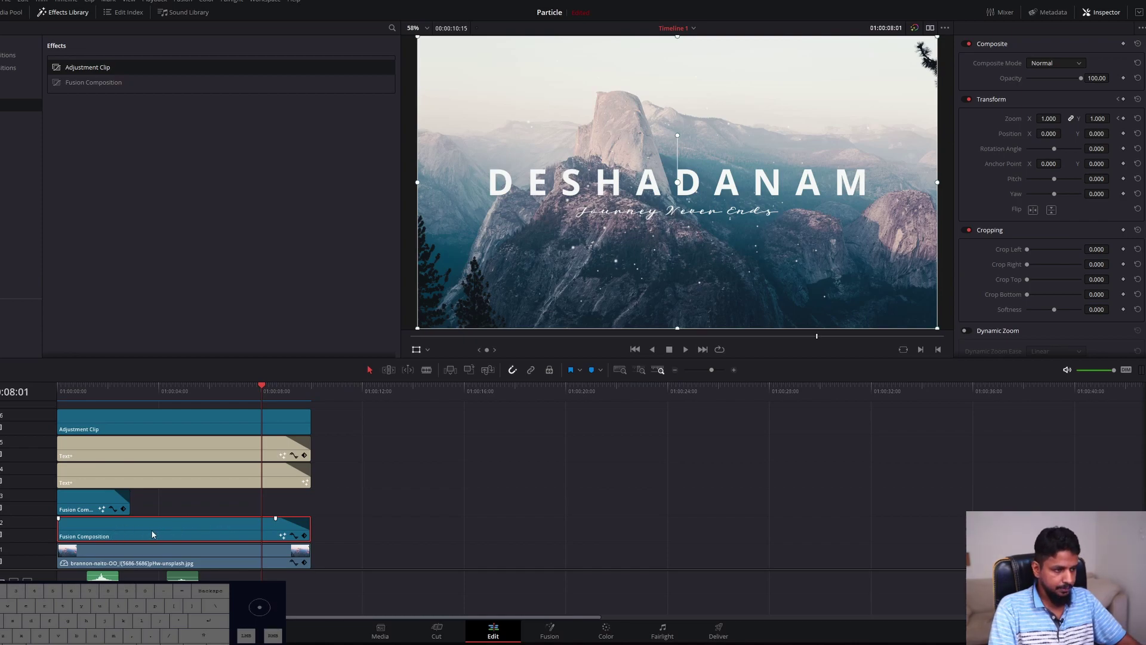
{"action": "left_click", "coordinate": [187, 525]}
{"action": "left_click_drag", "start_coordinate": [120, 527], "coordinate": [557, 527]}
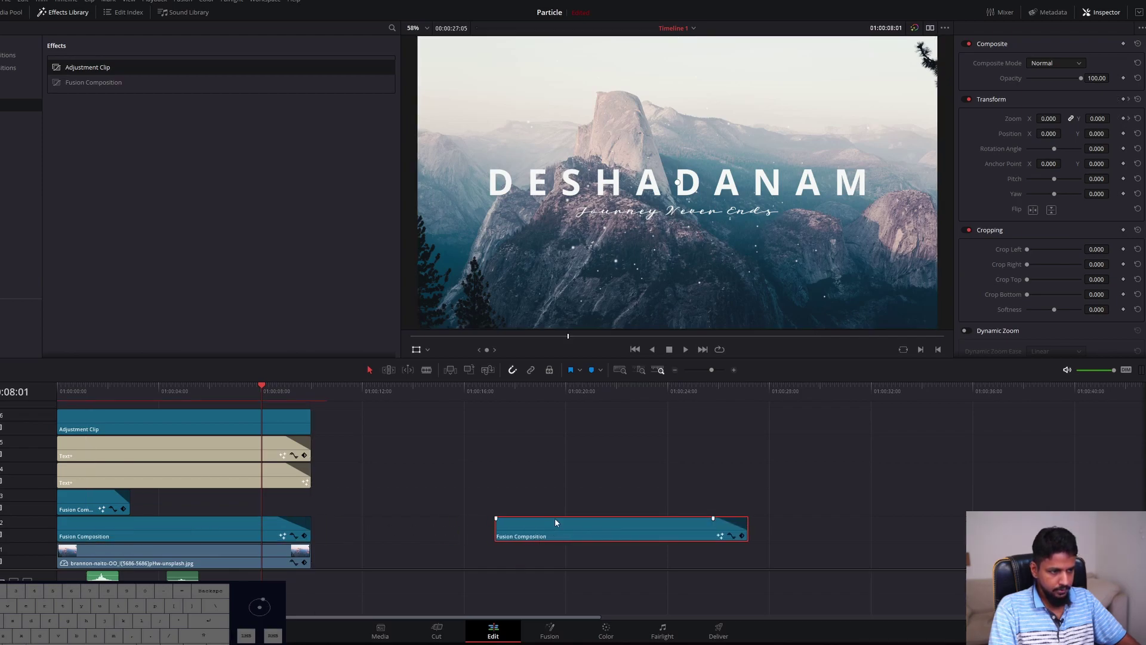
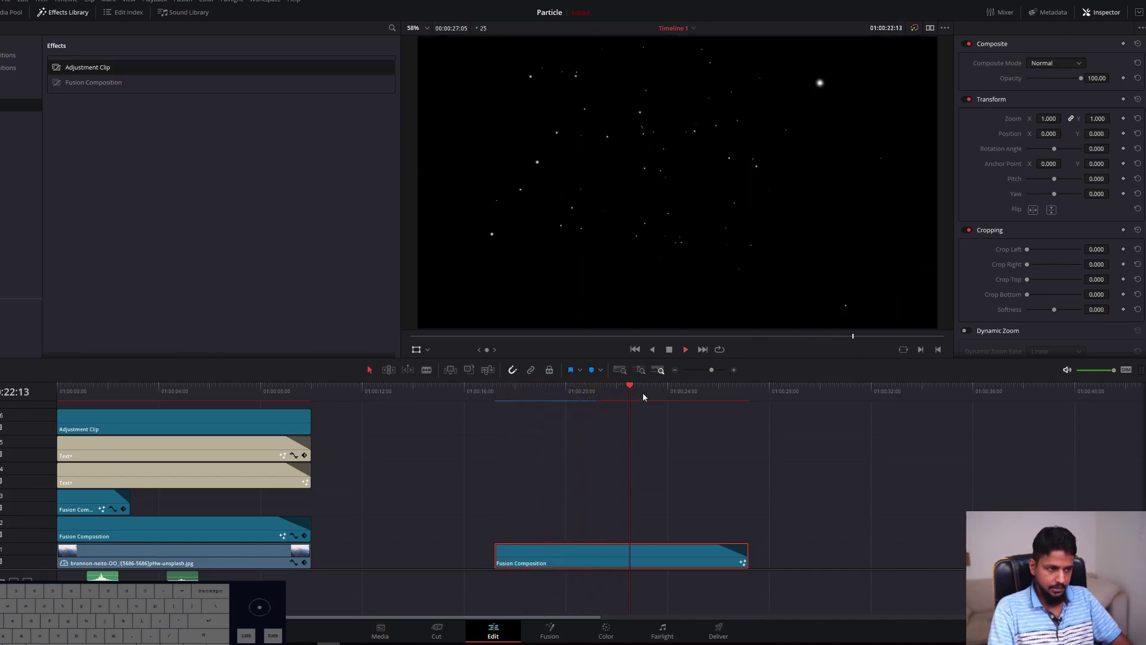
{"action": "left_click", "coordinate": [653, 396]}
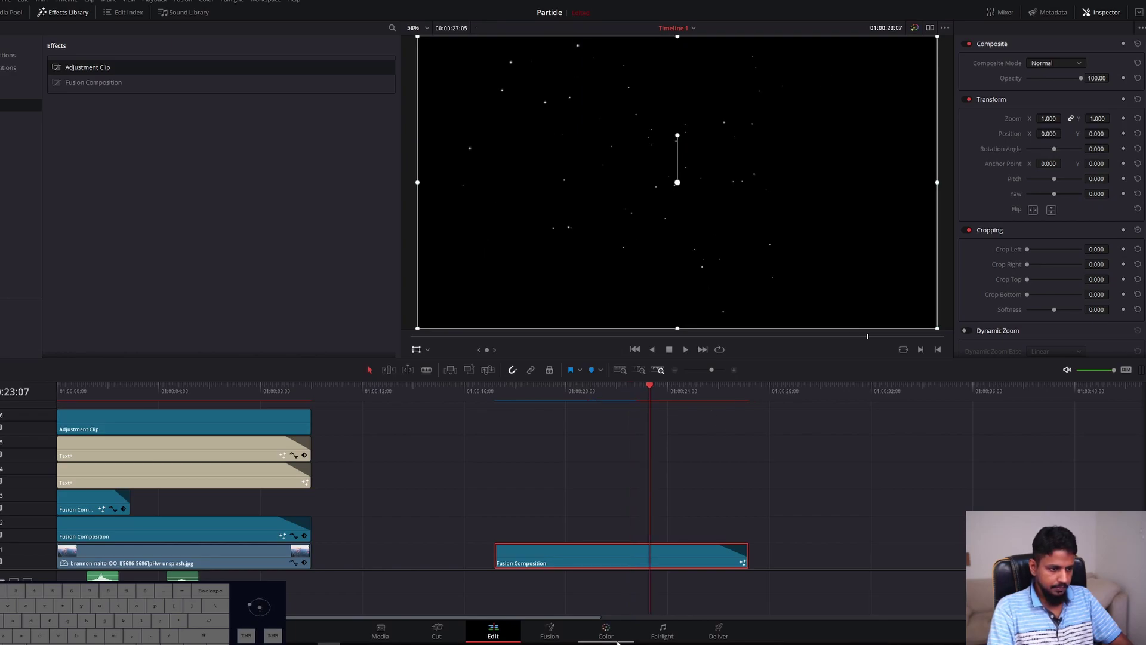
On the Deliver page, set the render In/Out range to just the particle clip
{"action": "left_click", "coordinate": [722, 633]}
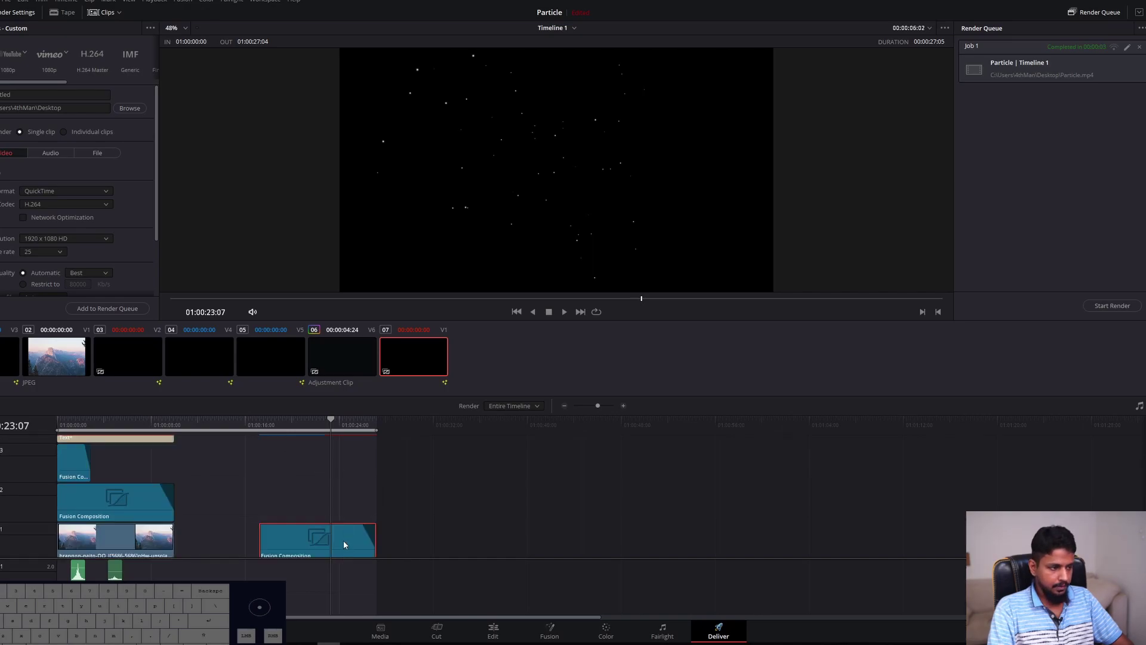
{"action": "left_click", "coordinate": [349, 545]}
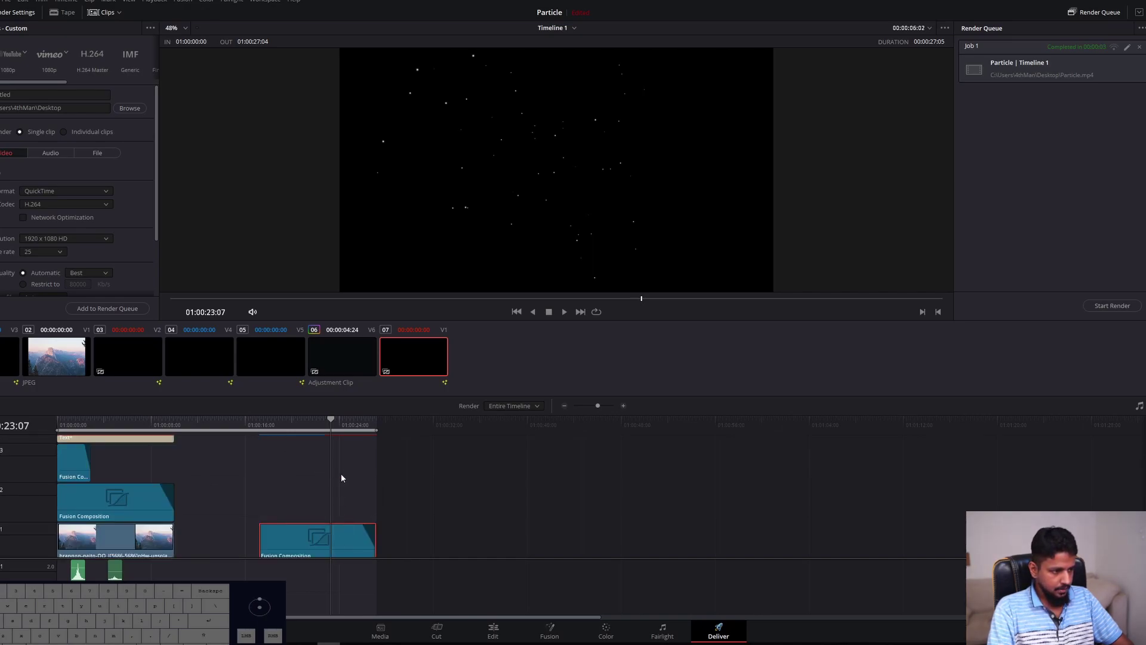
{"action": "left_click", "coordinate": [331, 450]}
{"action": "left_click_drag", "start_coordinate": [319, 424], "coordinate": [322, 438]}
{"action": "left_click", "coordinate": [350, 544]}
{"action": "key", "text": "x"}
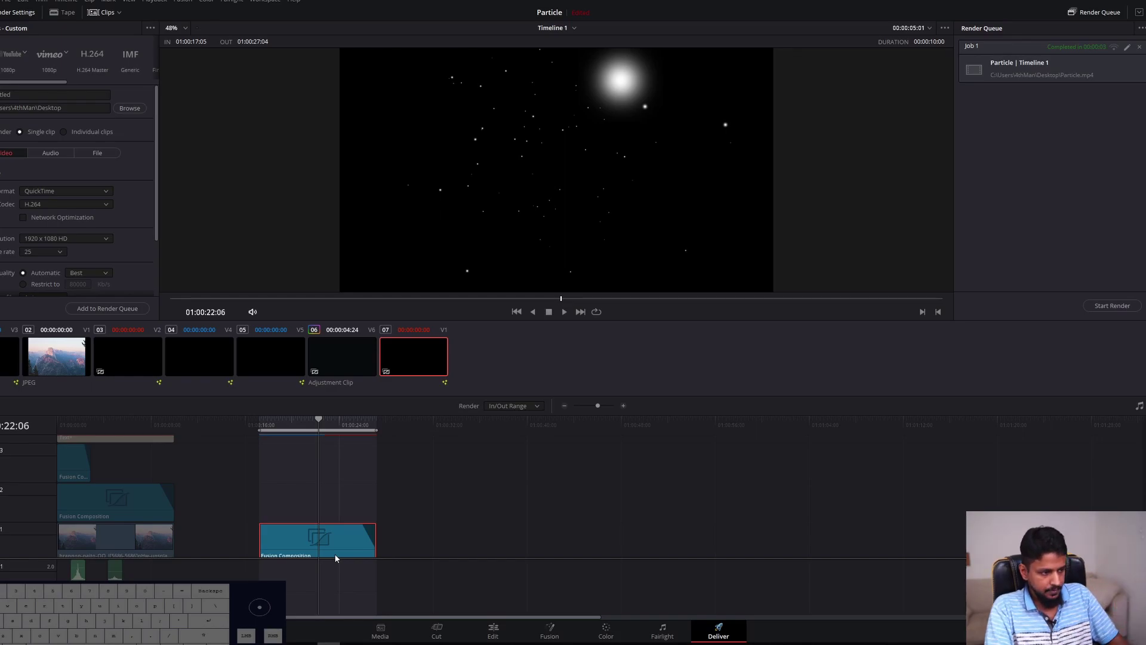
{"action": "left_click_drag", "start_coordinate": [300, 424], "coordinate": [261, 432]}
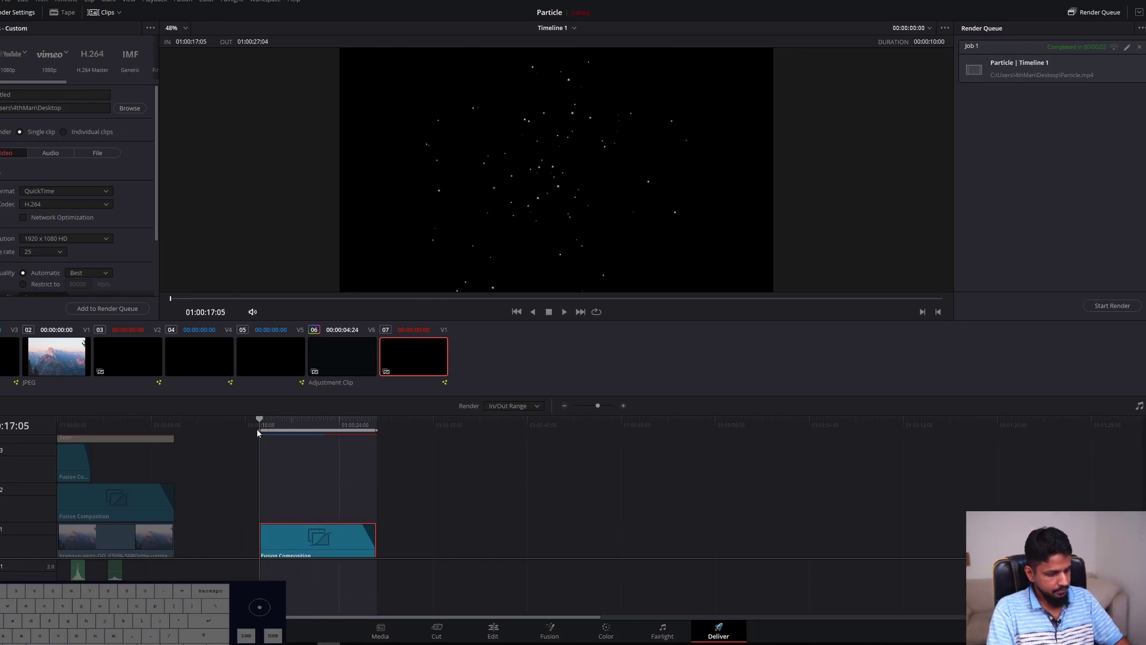
{"action": "left_click_drag", "start_coordinate": [330, 422], "coordinate": [378, 424]}
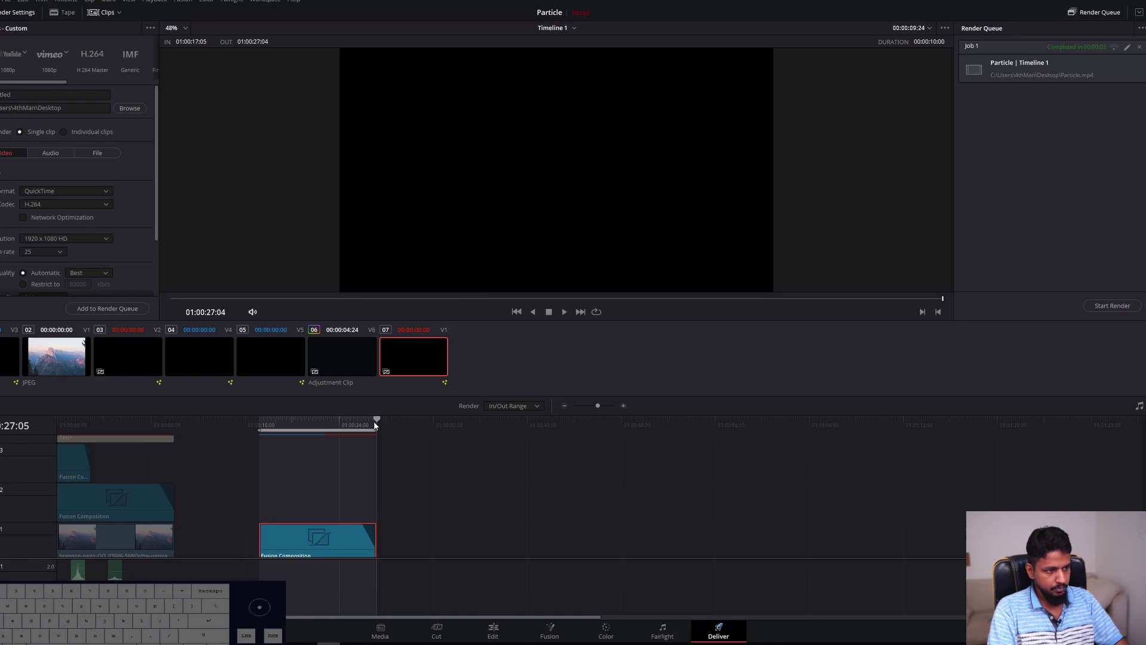
Name the export 'Particle sample' and set the format to MP4
{"action": "left_click", "coordinate": [477, 492]}
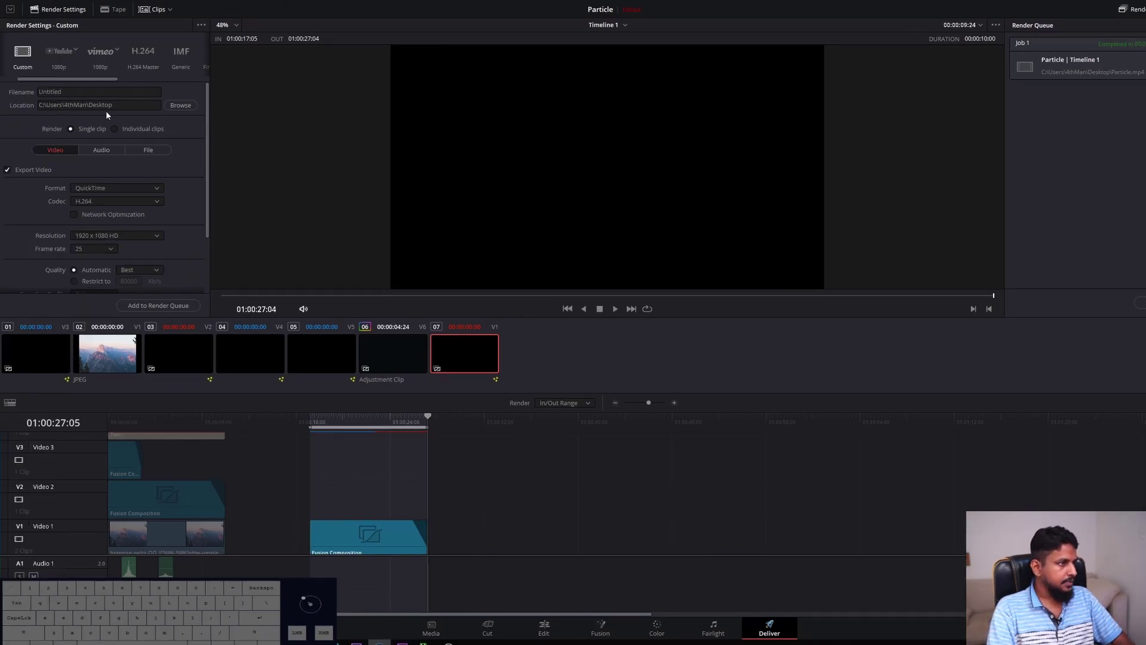
{"action": "left_click_drag", "start_coordinate": [209, 140], "coordinate": [216, 109]}
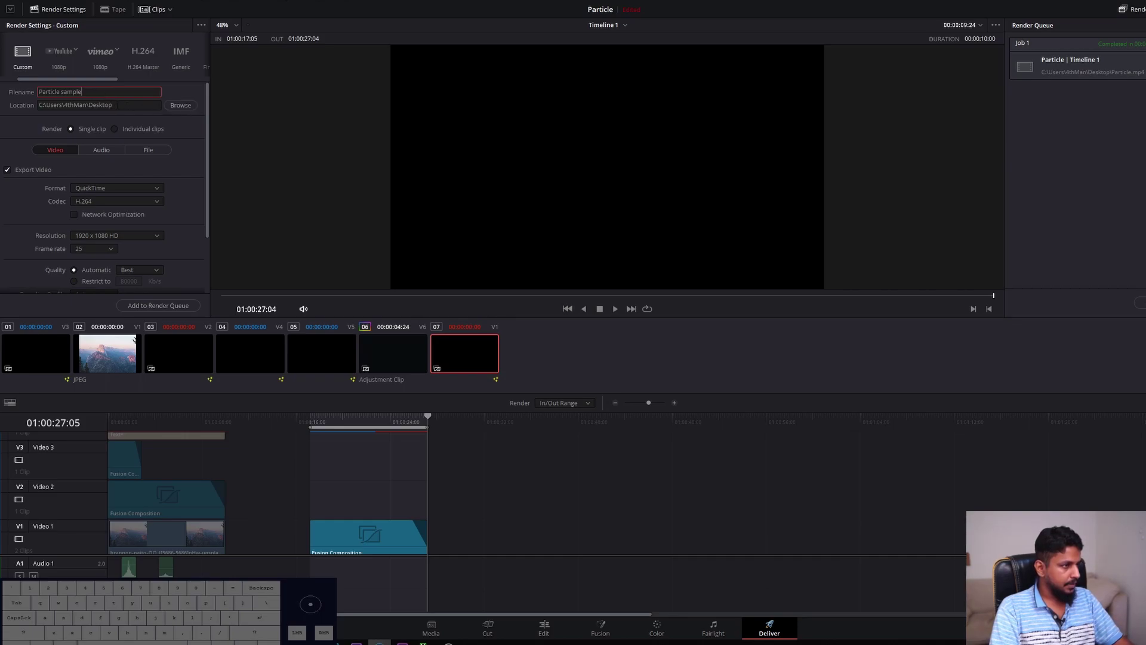
{"action": "left_click", "coordinate": [152, 191]}
{"action": "left_click", "coordinate": [89, 262]}
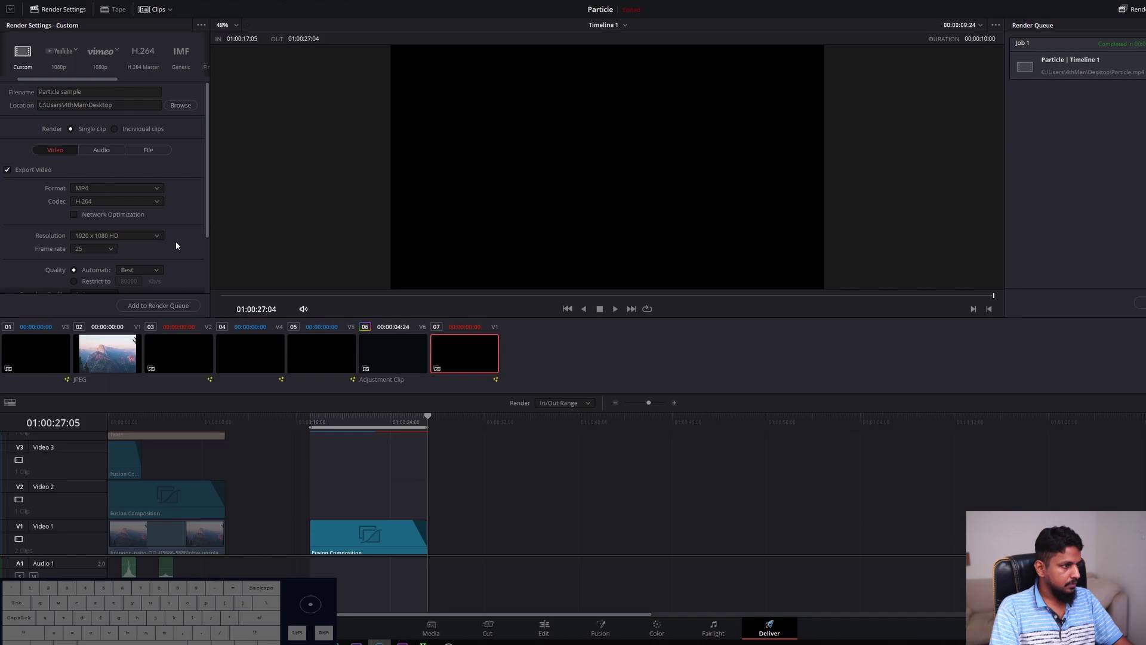
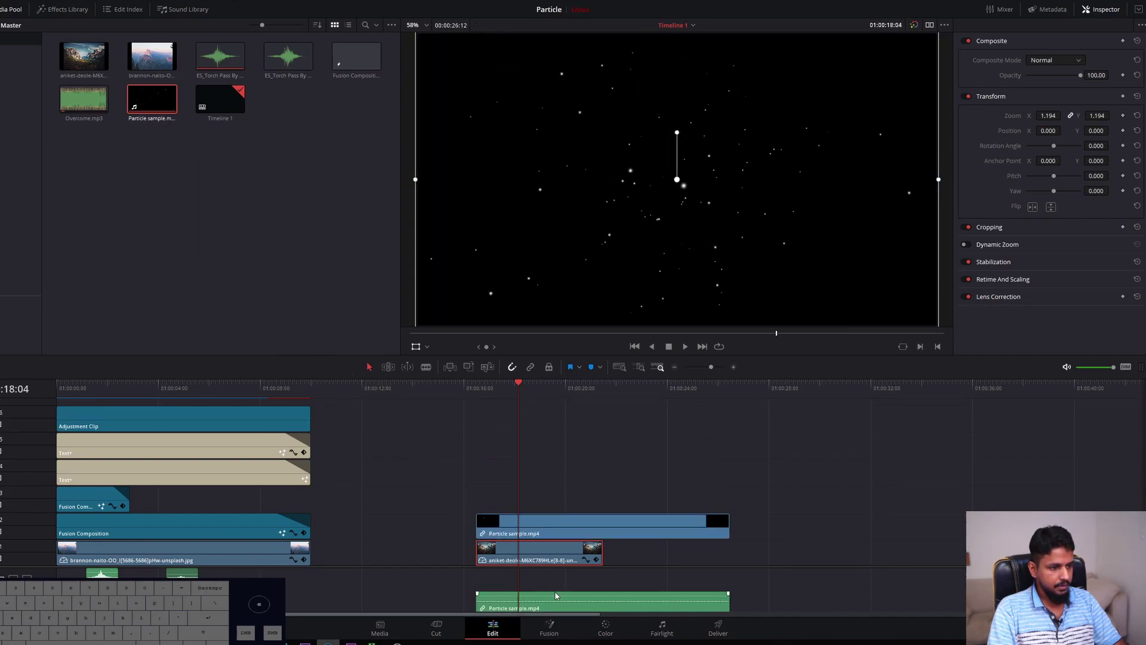
Delete the Particle sample clip's unwanted audio above the landscape photo
{"action": "left_click", "coordinate": [569, 610]}
{"action": "key", "text": "BackSpace"}
{"action": "key", "text": "space"}
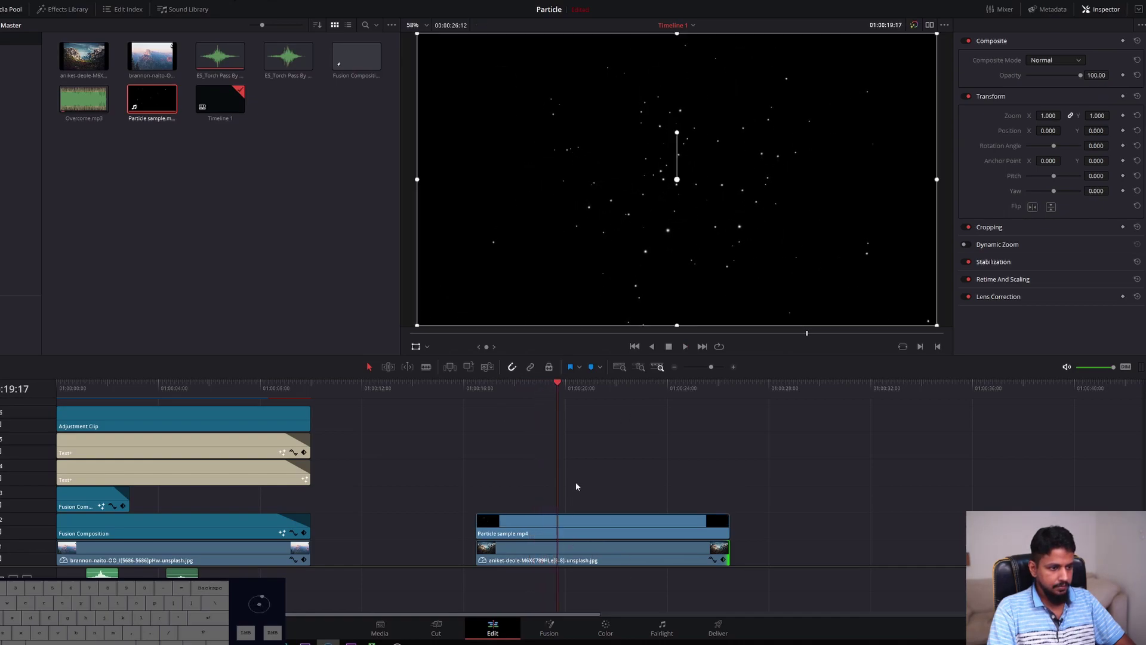
Set the Particle sample clip's Composite Mode to Add and play the glowing particles over the photo
{"action": "left_click", "coordinate": [582, 527]}
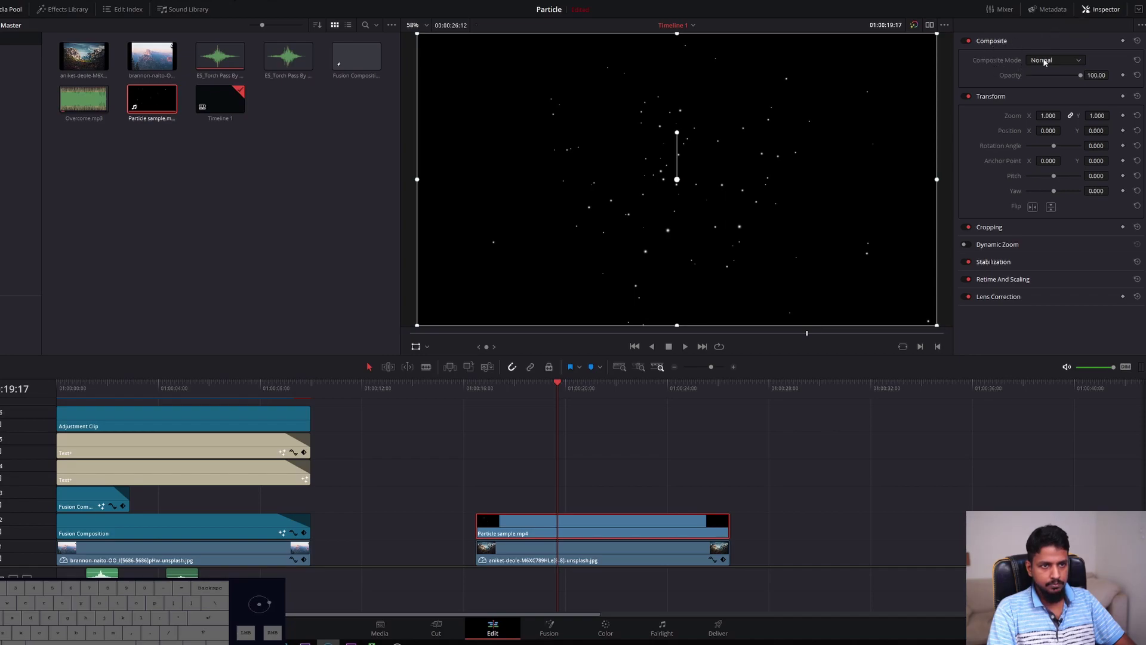
{"action": "left_click", "coordinate": [1055, 61]}
{"action": "left_click", "coordinate": [1039, 90]}
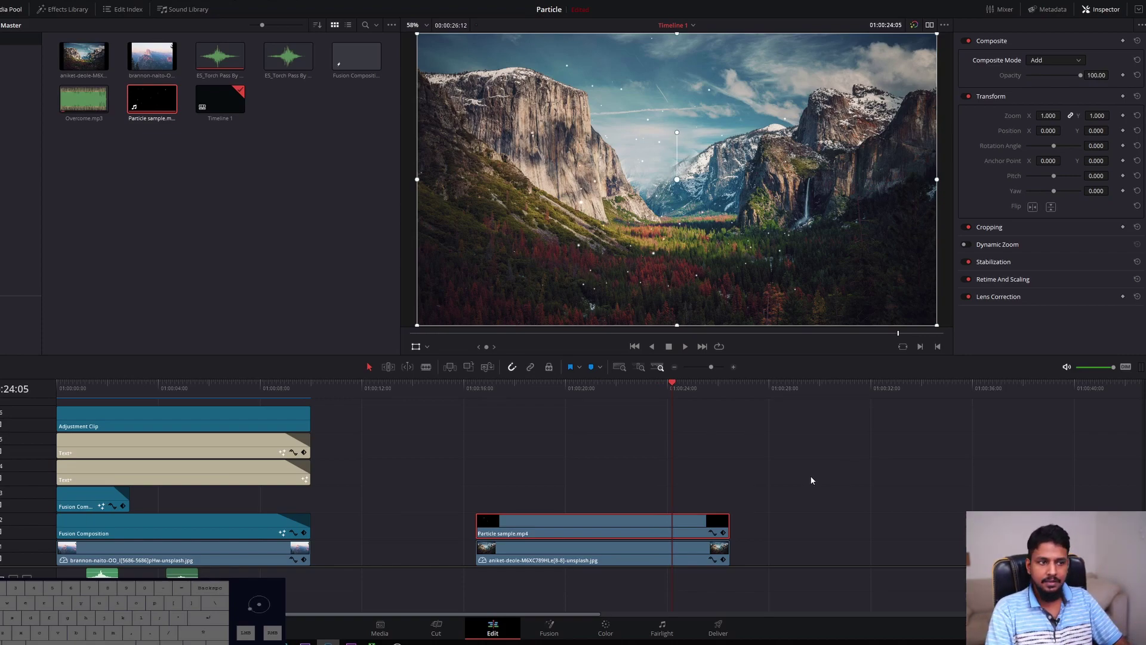
{"action": "left_click", "coordinate": [502, 389]}
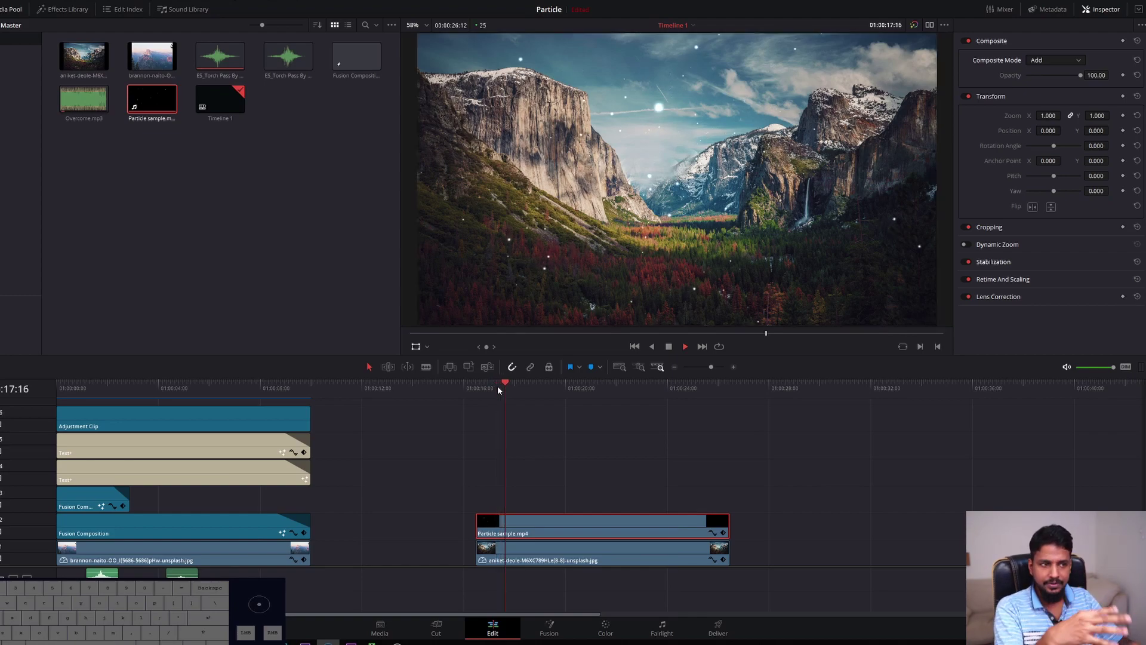